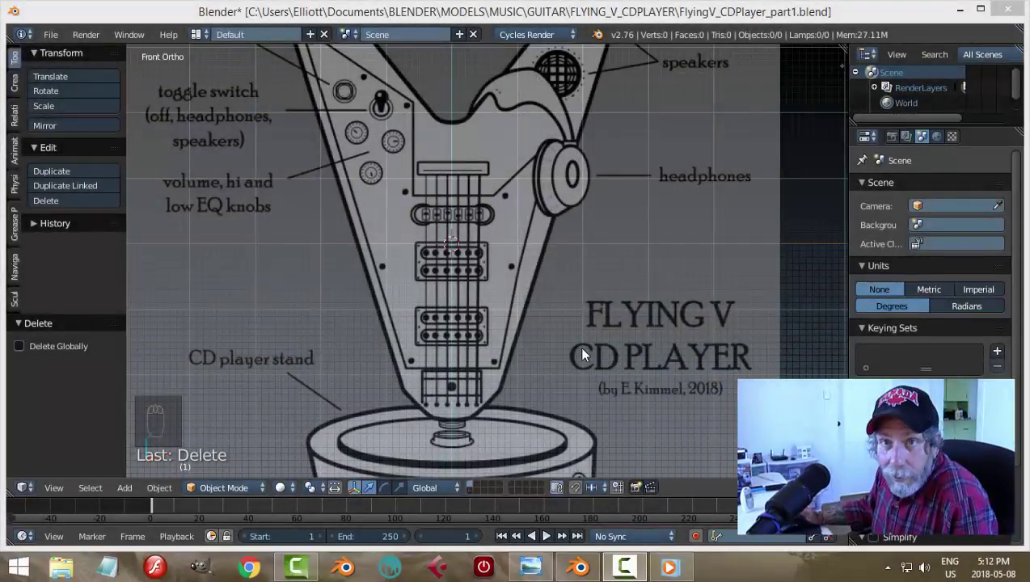
Adjust the view of the empty scene with the Flying V reference drawing
left_click_drag(587, 353, 511, 313)
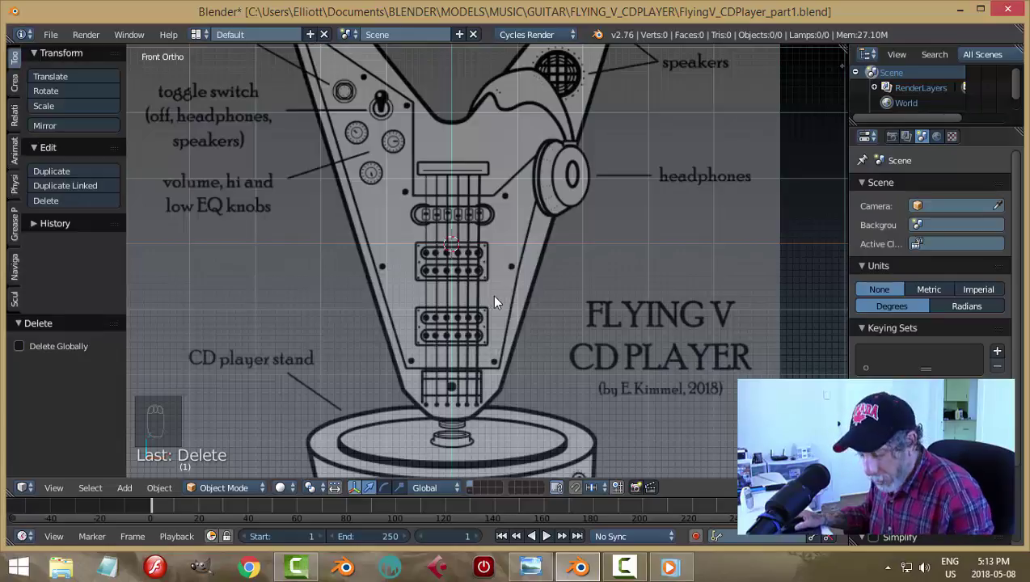
Add a plane rotated 90° on X and merge its vertices into one point at the body's bottom centre
key("shift+a")
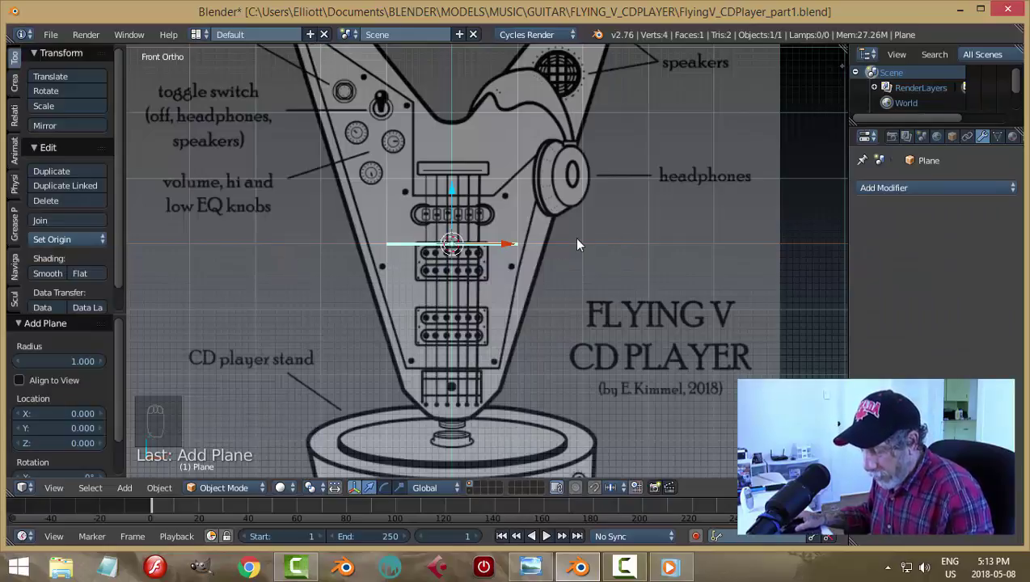
key("r")
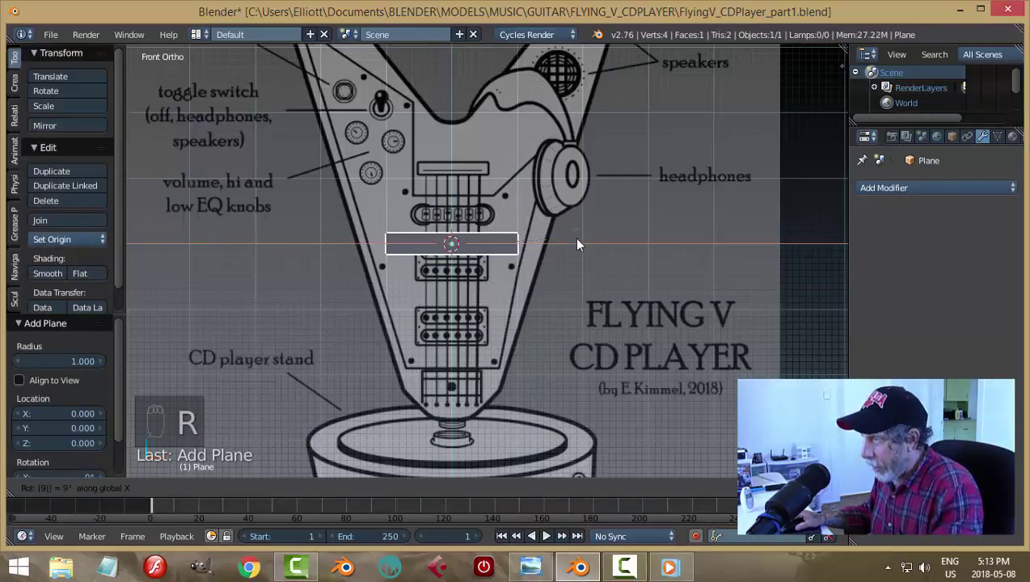
key("Tab")
key("ctrl+Tab")
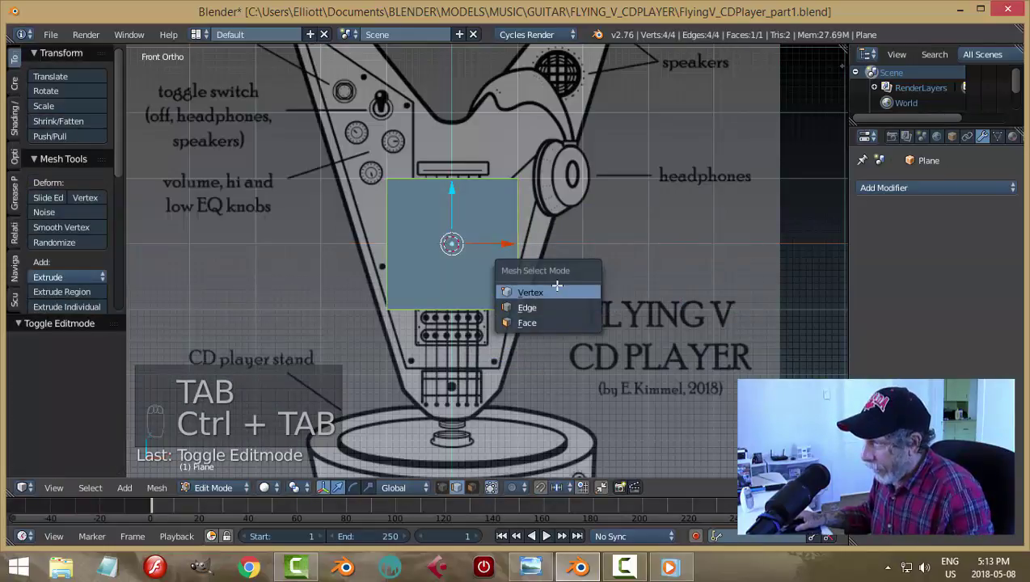
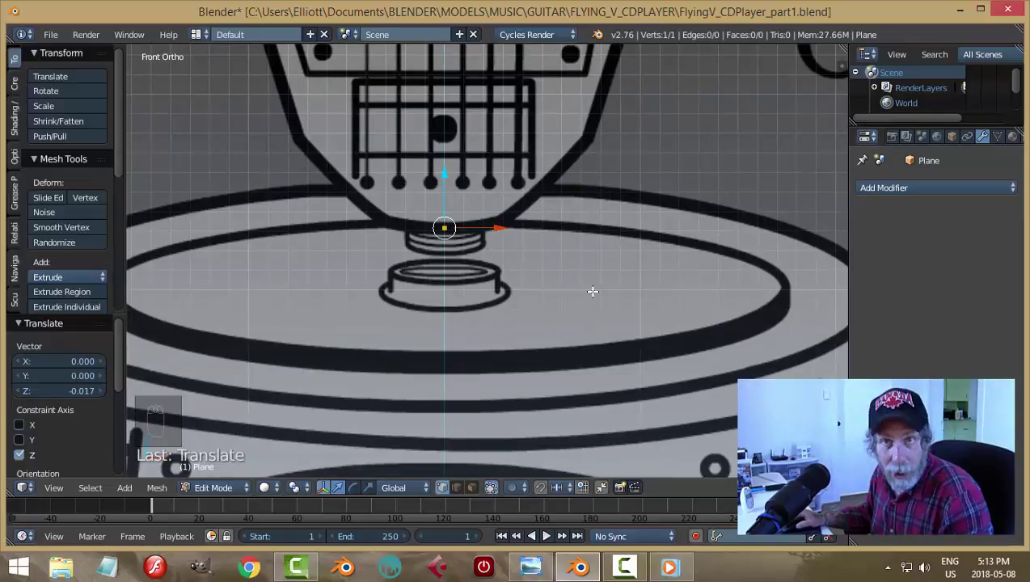
Extrude the single vertex into a seven-vertex chain along the body's lower edge
key("e")
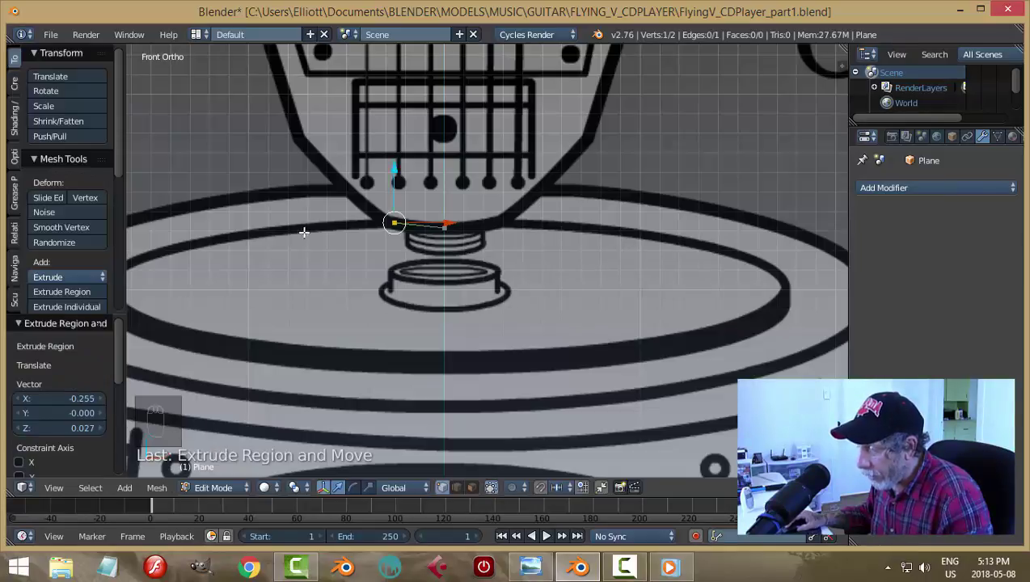
key("e")
key("g")
key("e")
key("g")
key("e")
key("g")
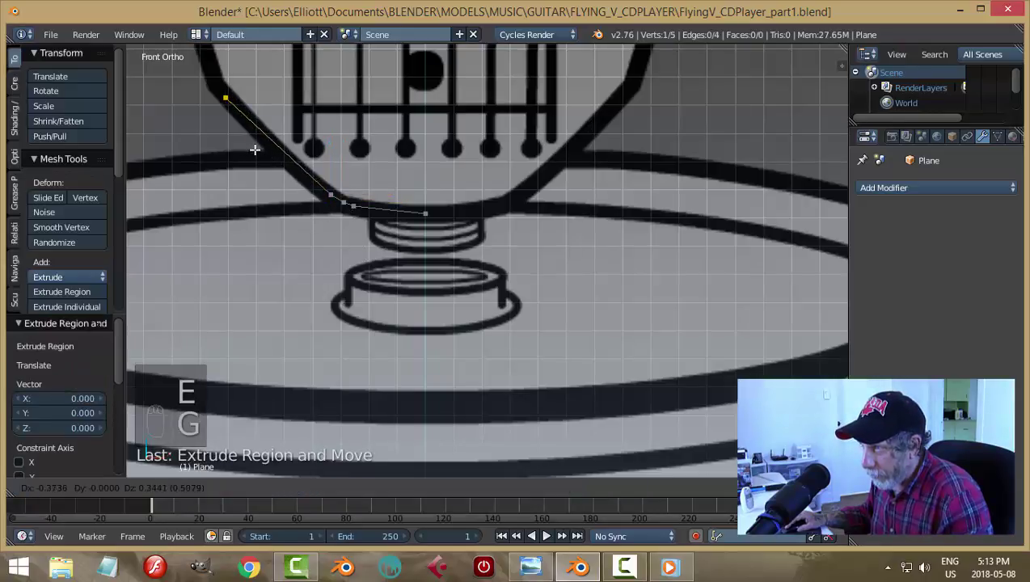
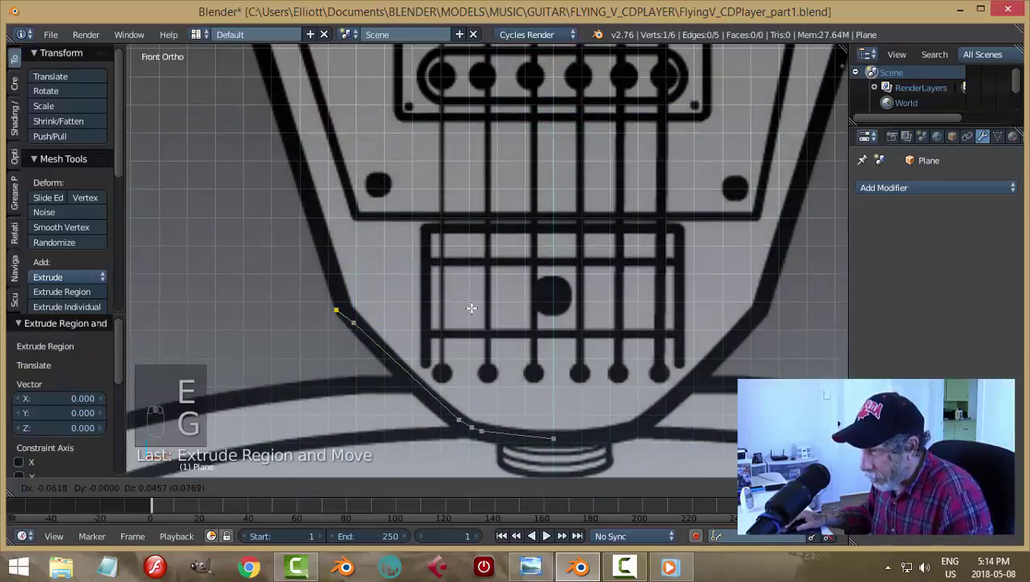
key("e")
key("g")
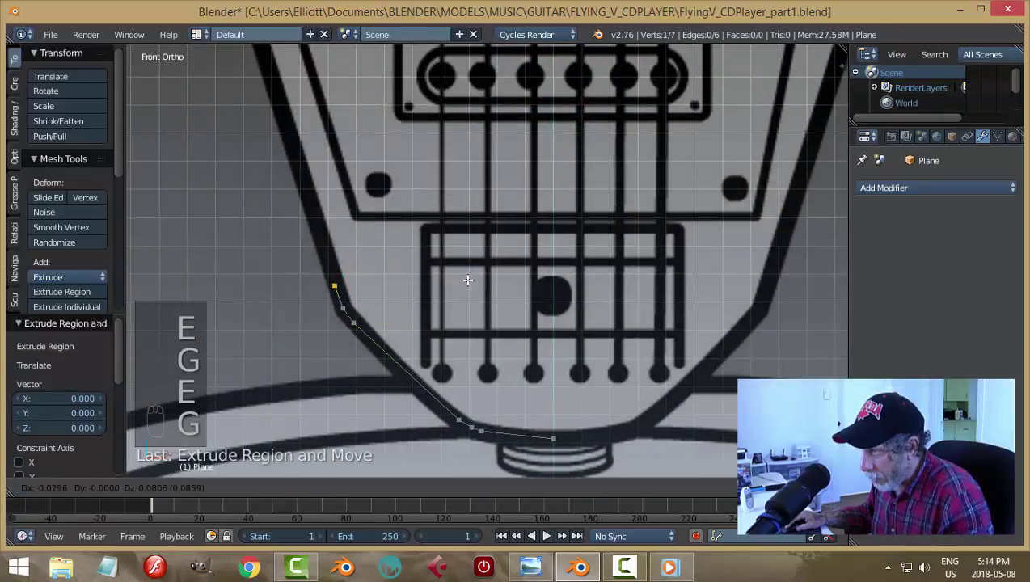
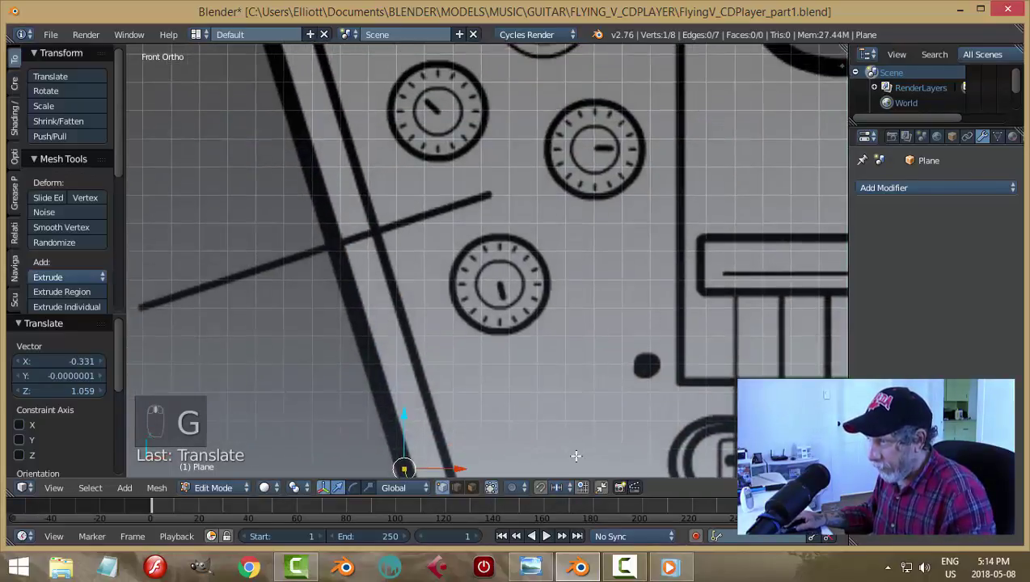
Extend the vertex chain up the left wing's straight edge to the wing tip
key("g")
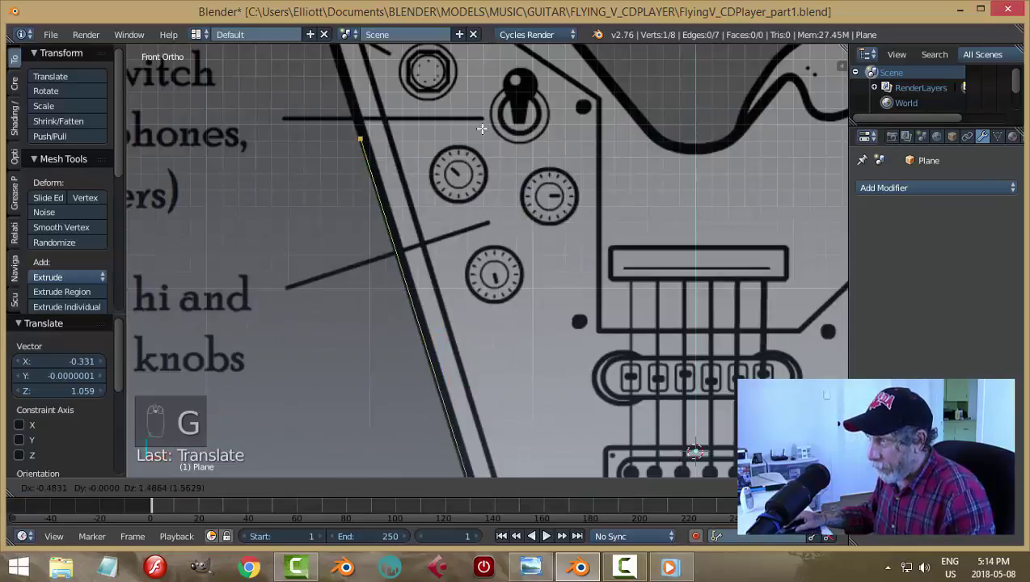
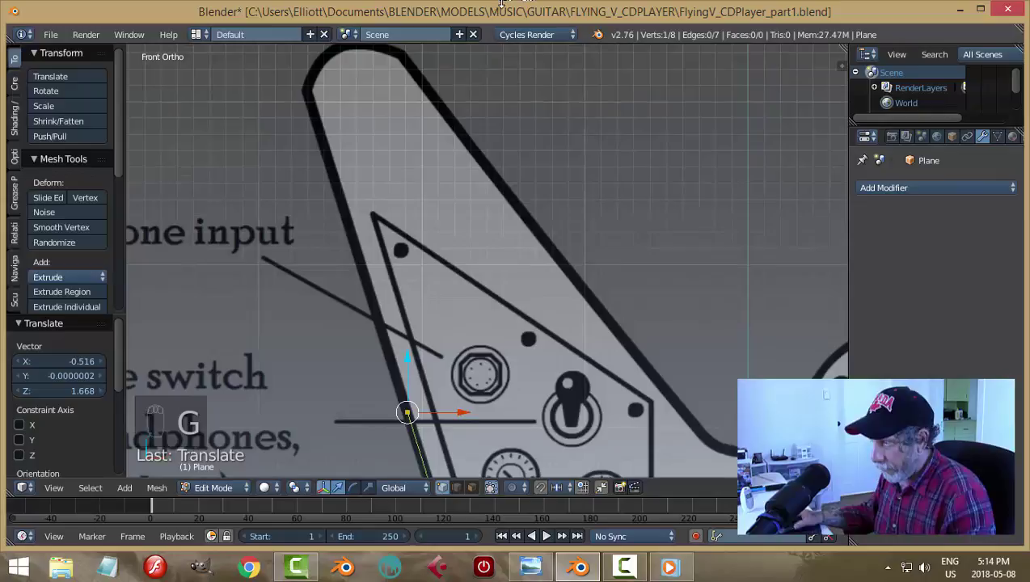
key("g")
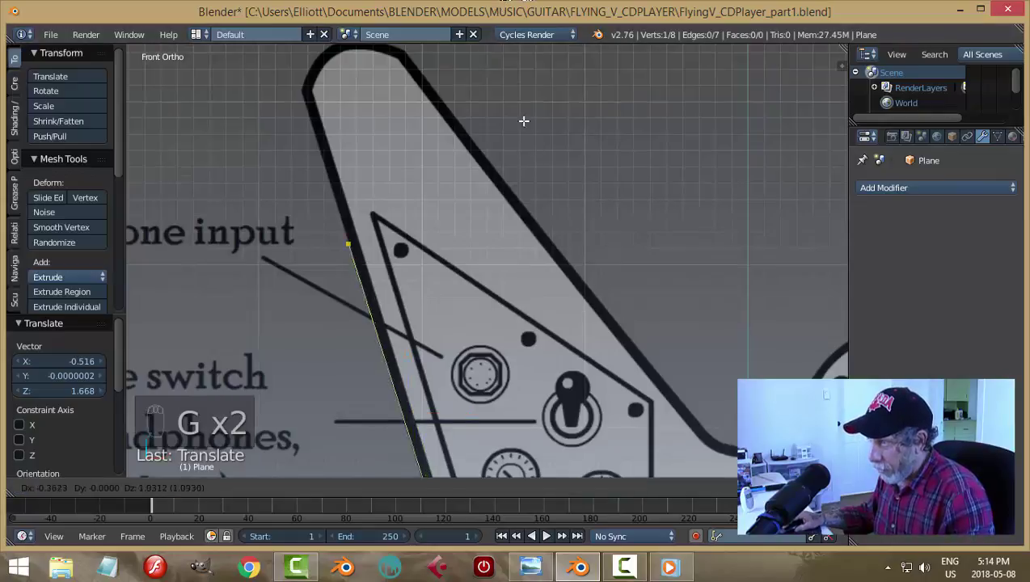
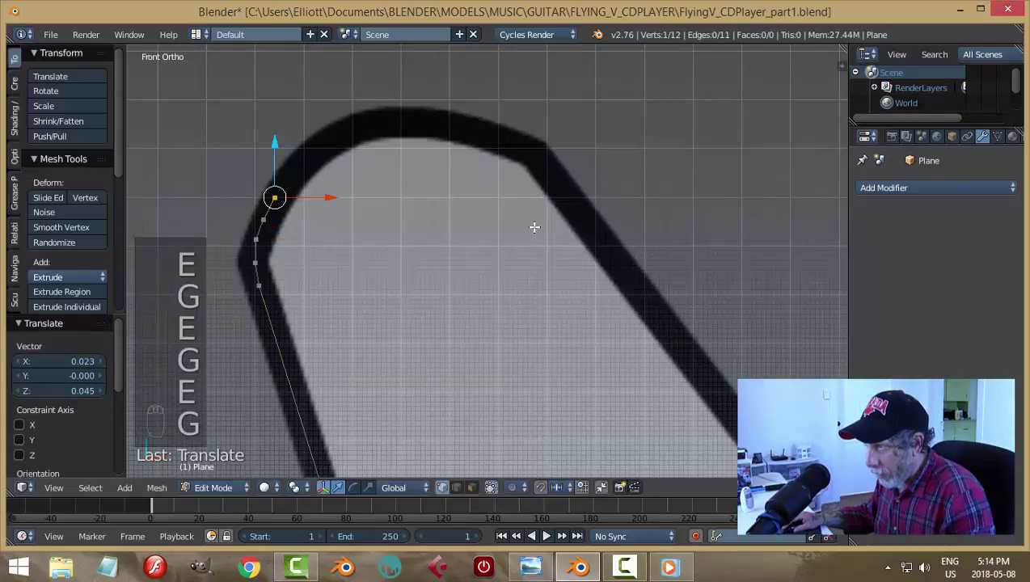
key("e")
key("g")
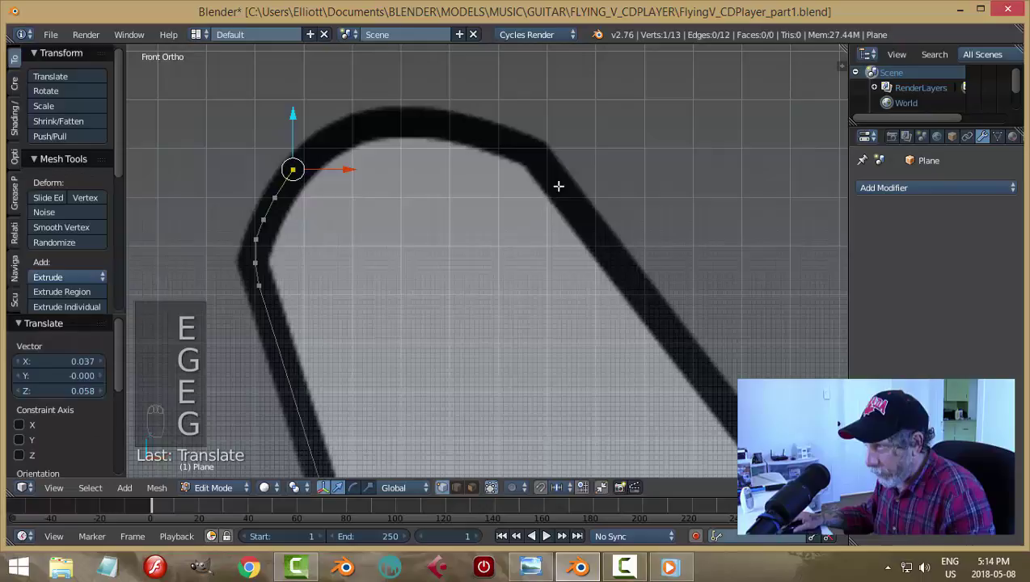
key("e")
key("g")
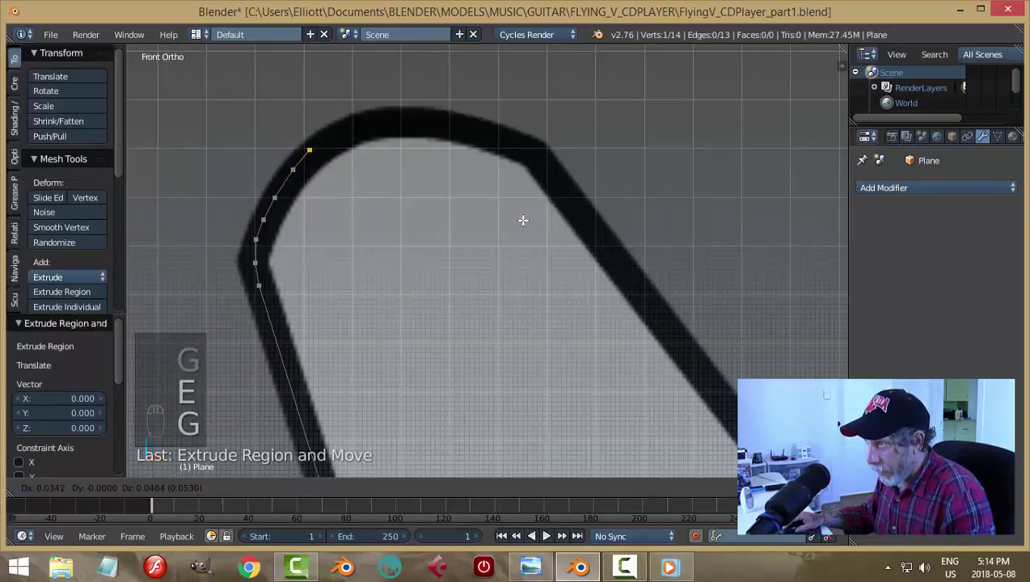
key("g")
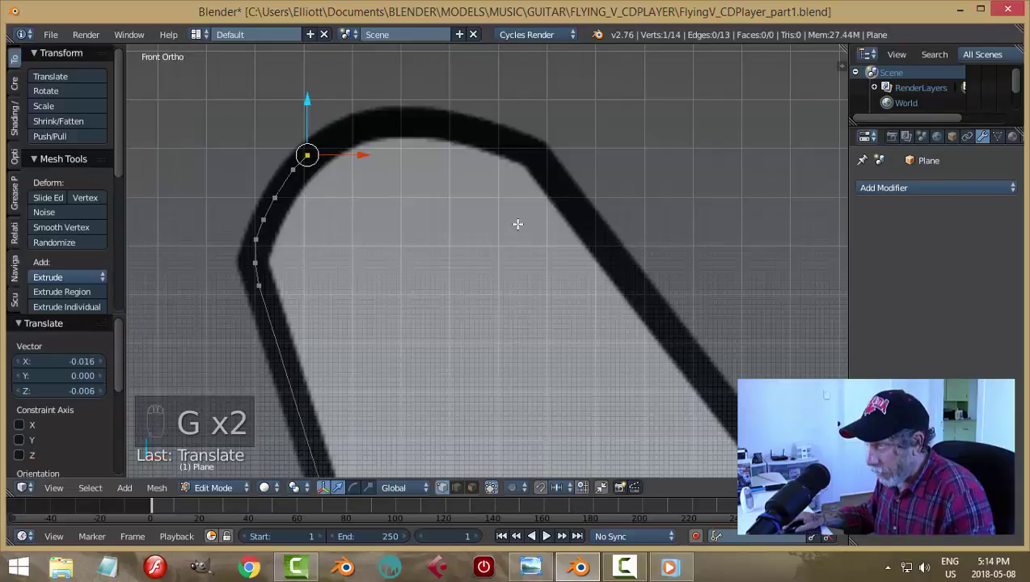
key("e")
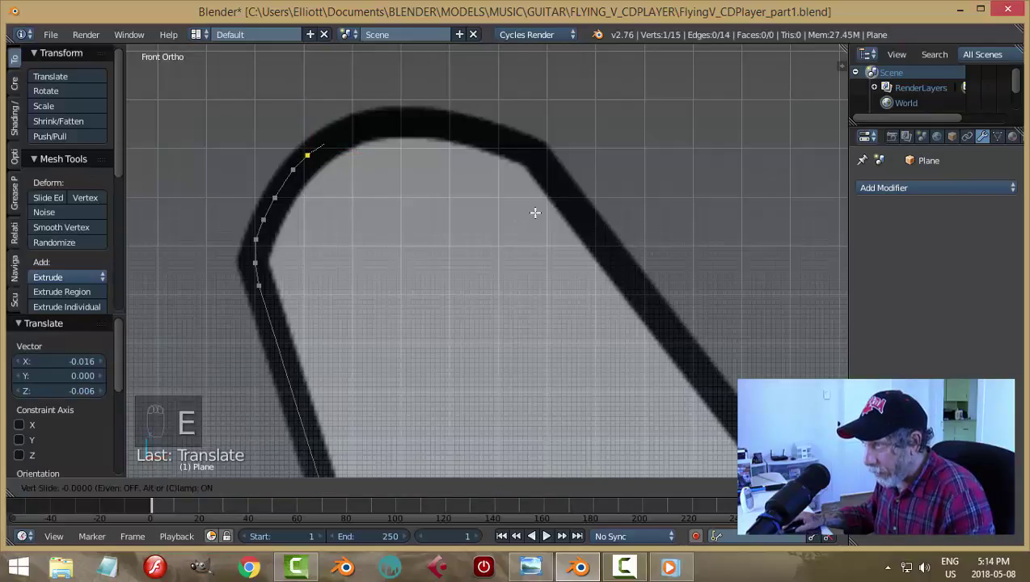
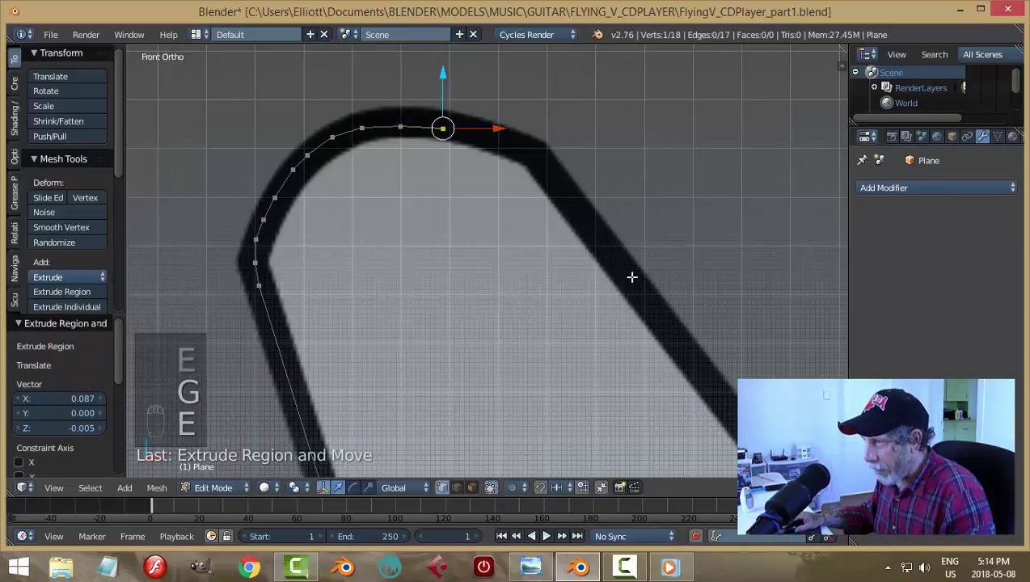
Trace around the rounded wing tip and start down the inner wing edge
key("e")
key("g")
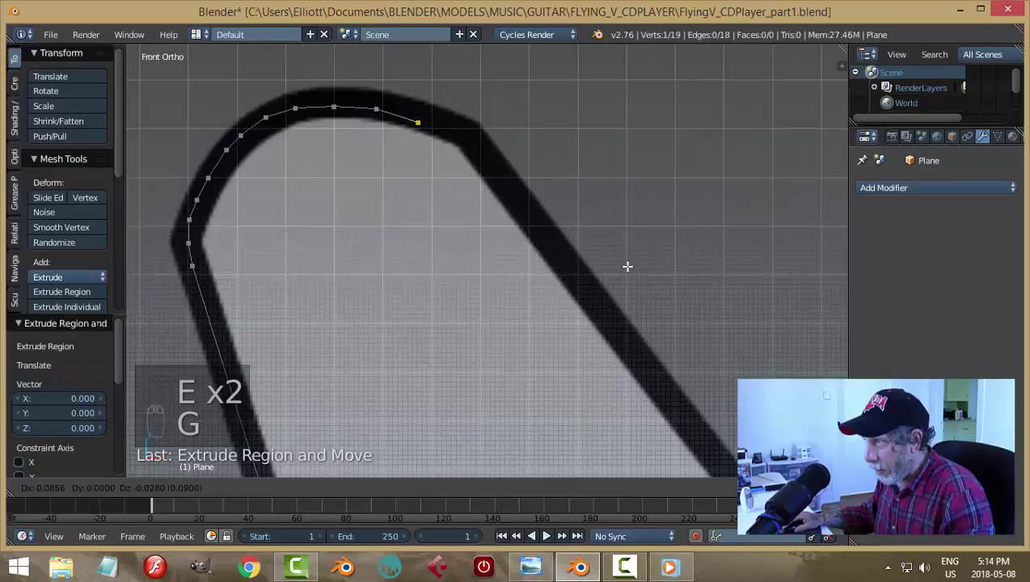
key("e")
key("g")
key("e")
key("g")
key("e")
key("g")
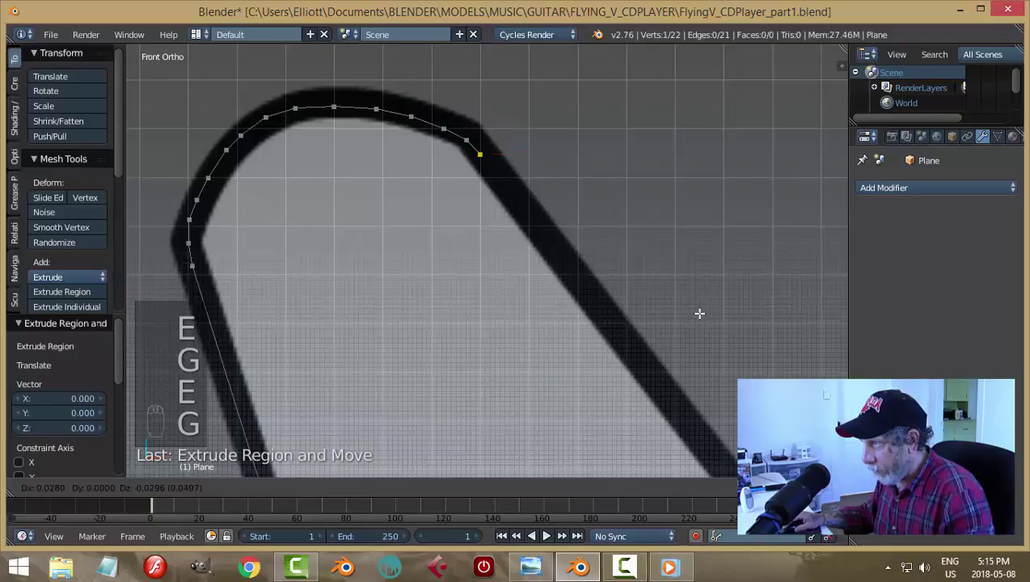
key("e")
key("g")
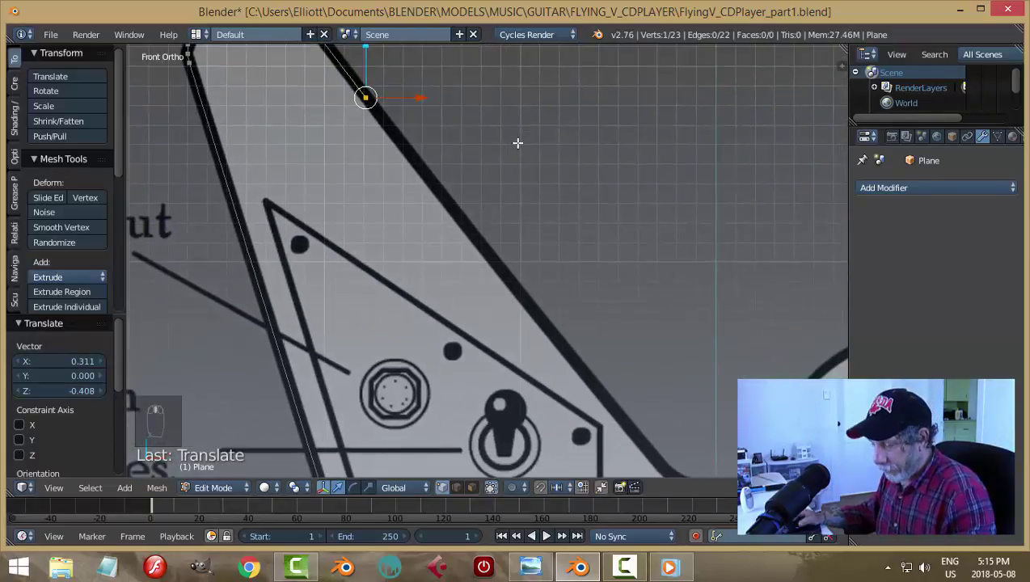
Run the outline down the inner wing edge into the rounded notch bottom, reaching 29 vertices
key("g")
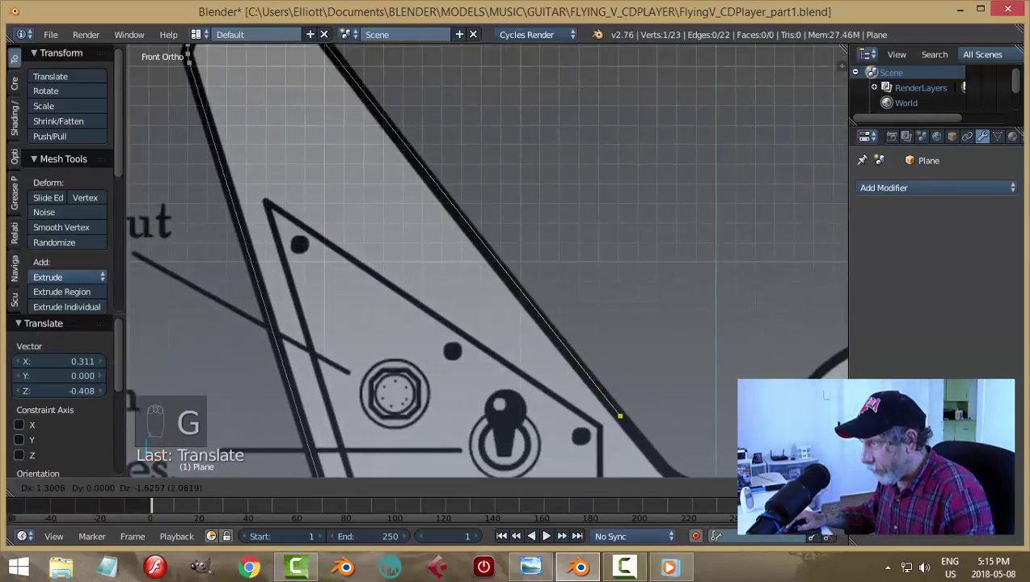
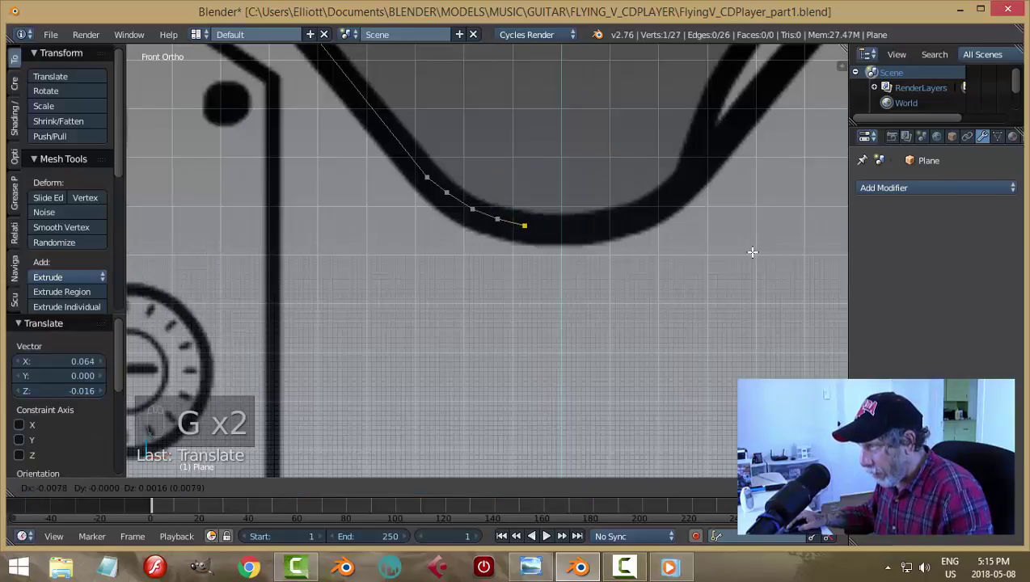
key("g")
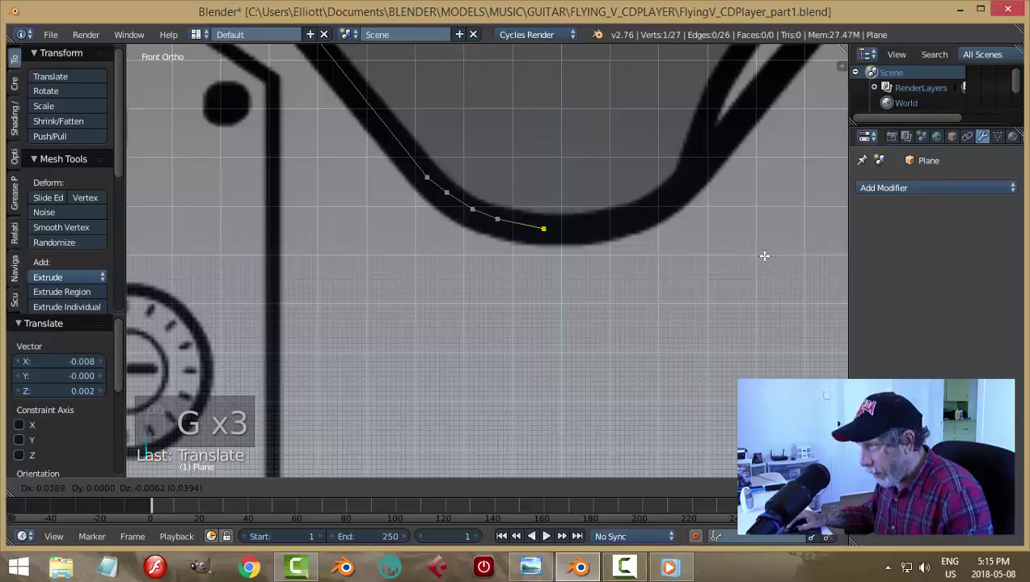
key("e")
key("g")
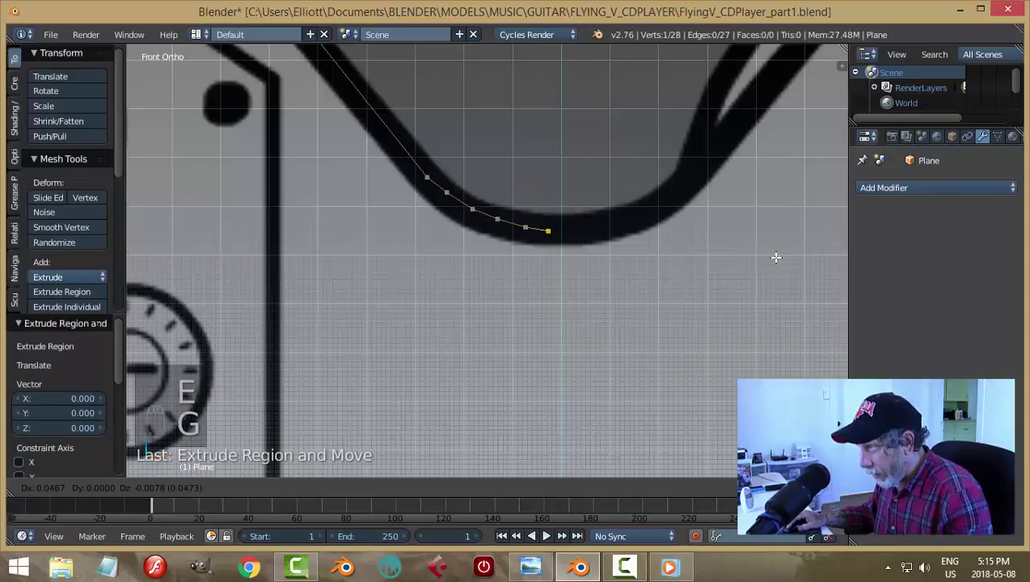
key("e")
key("g")
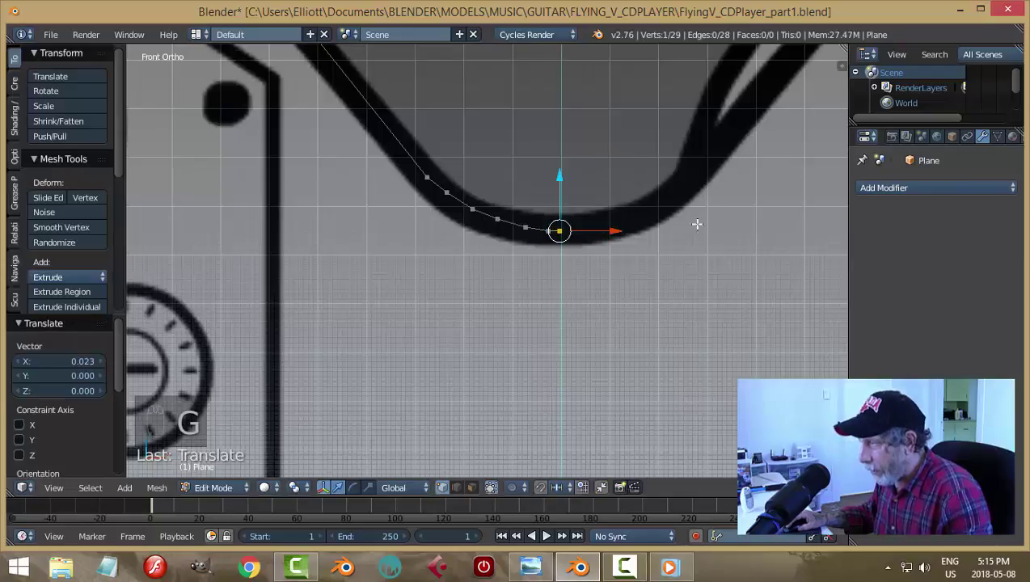
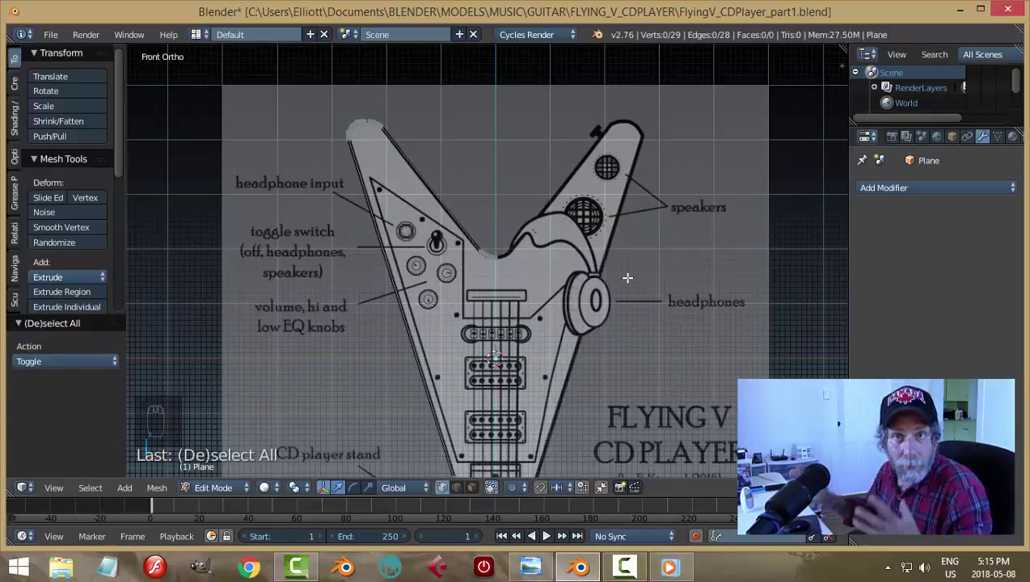
Mirror the traced half across the centre and bring the outline's unfinished end into view
key("Tab")
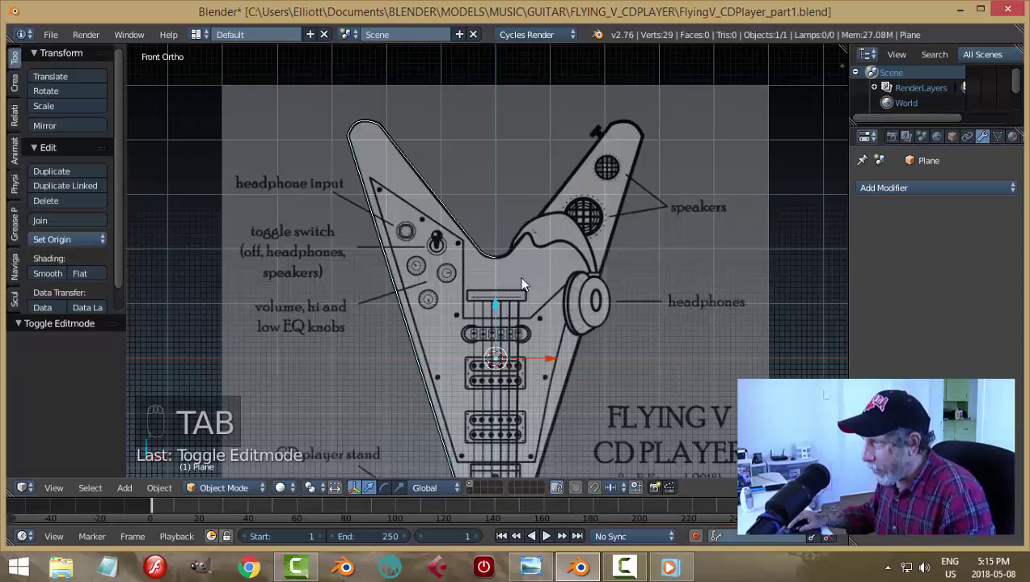
left_click_drag(615, 286, 497, 274)
key("Tab")
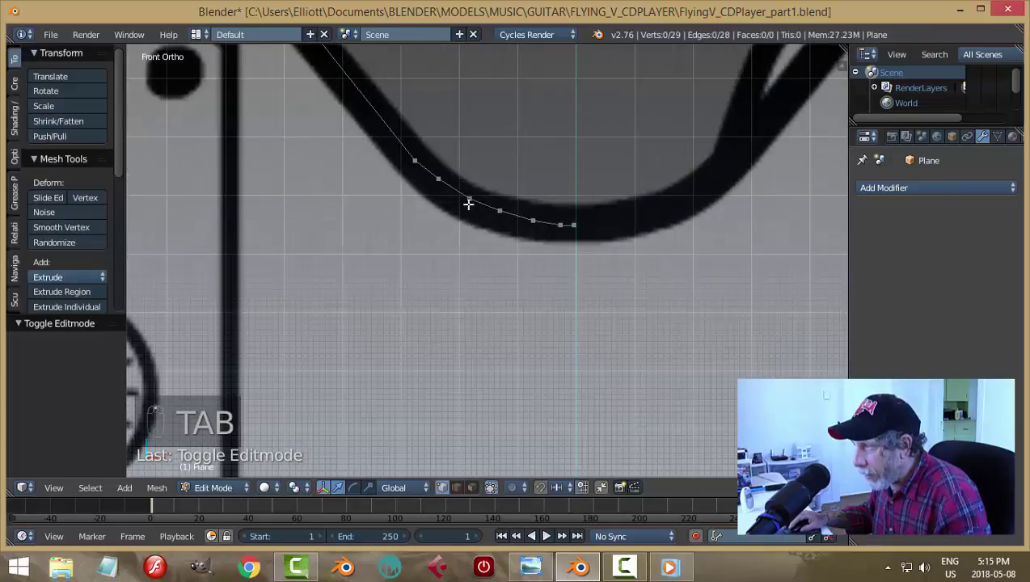
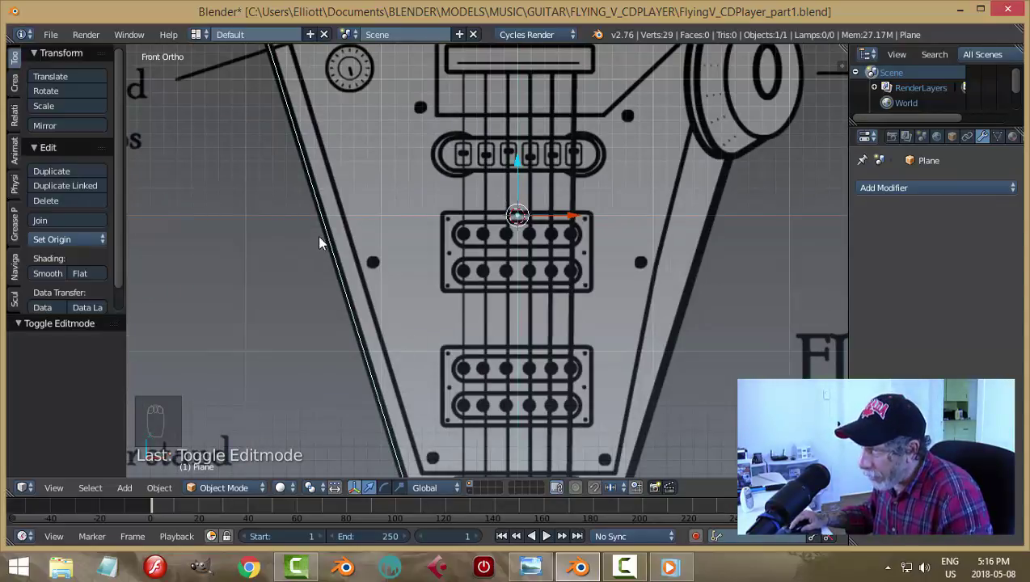
left_click_drag(873, 189, 996, 138)
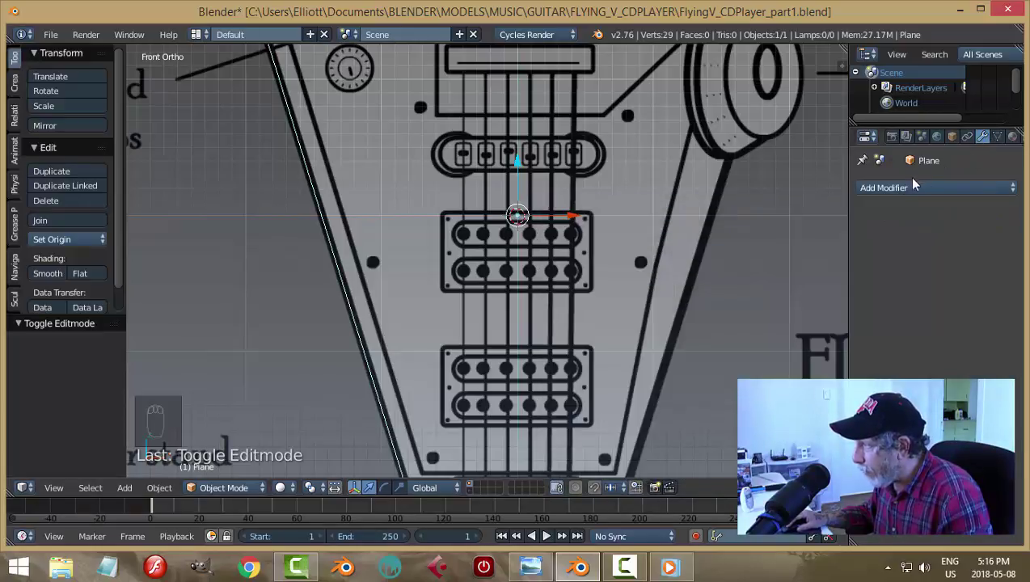
left_click_drag(898, 195, 890, 349)
left_click_drag(726, 286, 901, 244)
left_click_drag(901, 245, 589, 320)
Add another point along the body outline at the unfinished end
middle_click(588, 319)
left_click(589, 315)
middle_click(590, 304)
Merge both overlapping centre vertex pairs At Center, closing the 56-vertex loop
key("Tab")
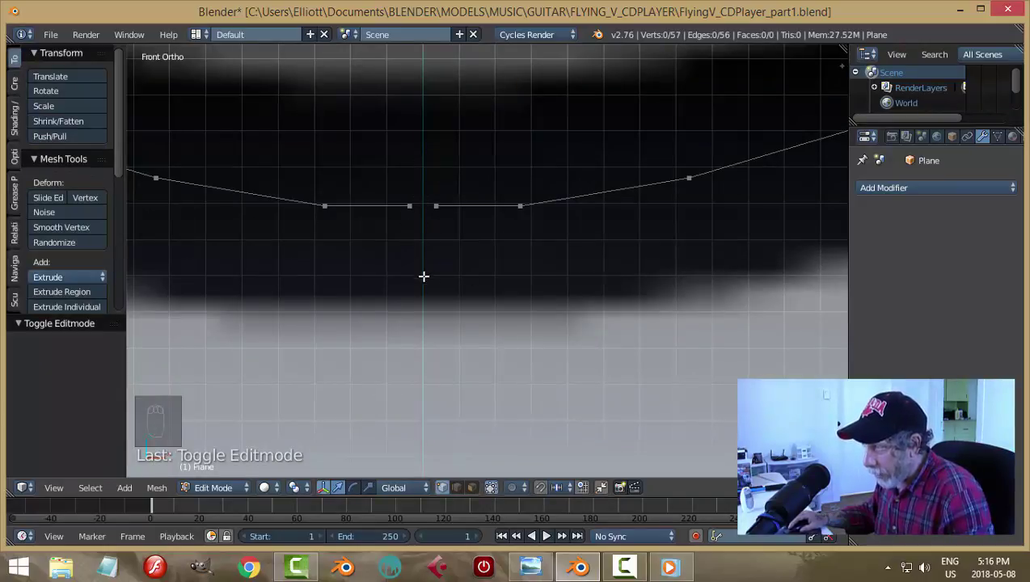
key("b")
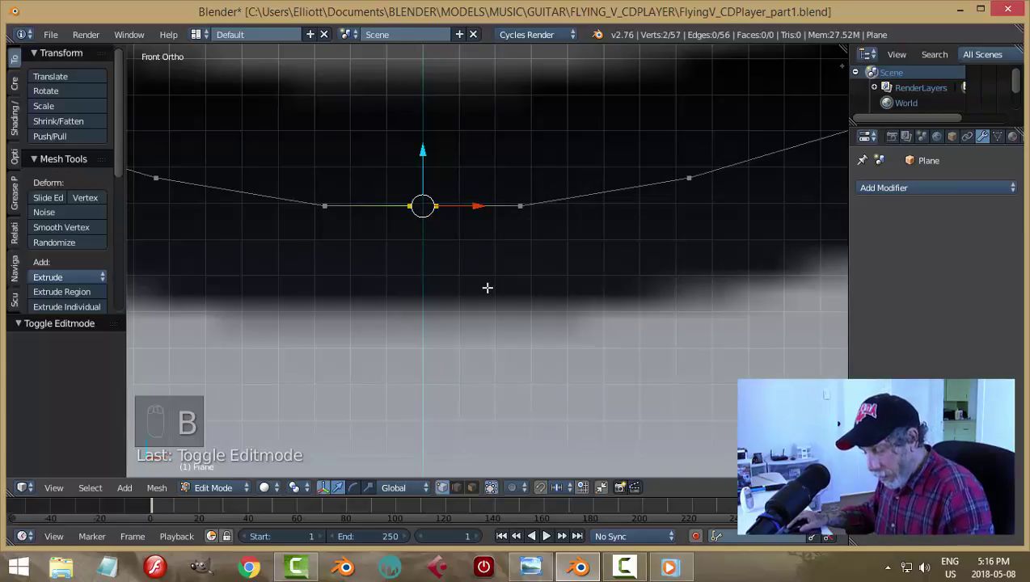
key("alt+m")
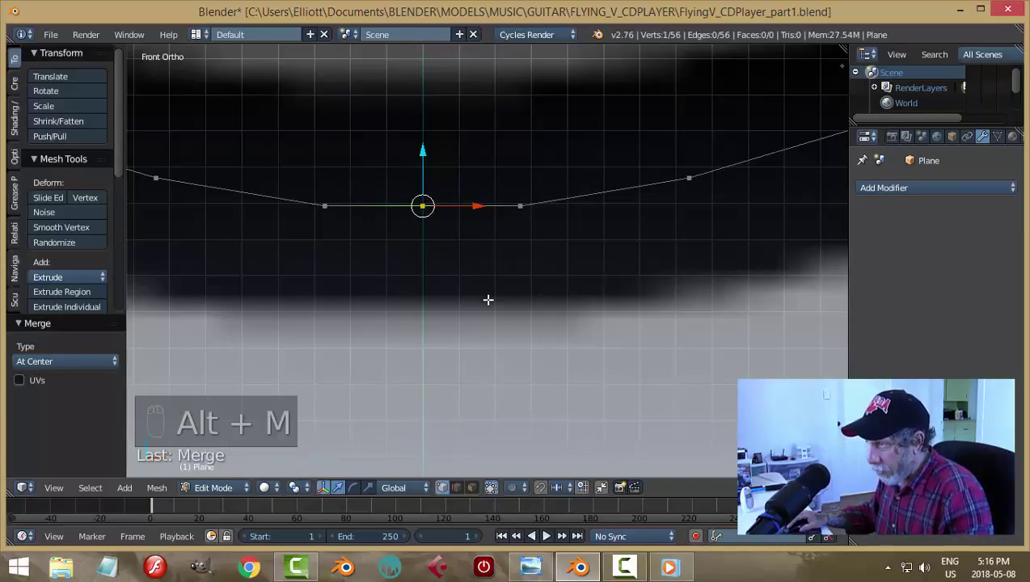
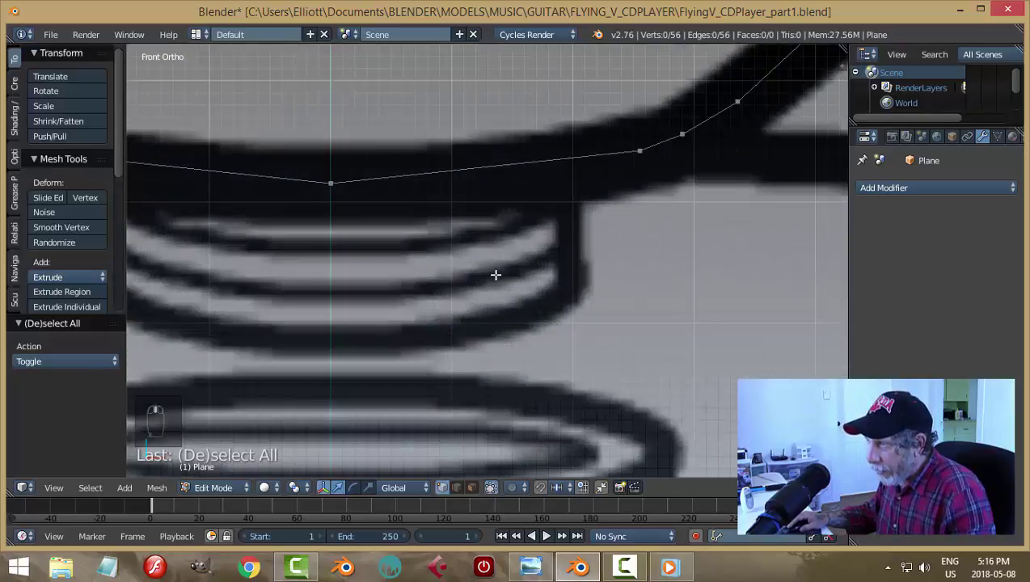
key("b")
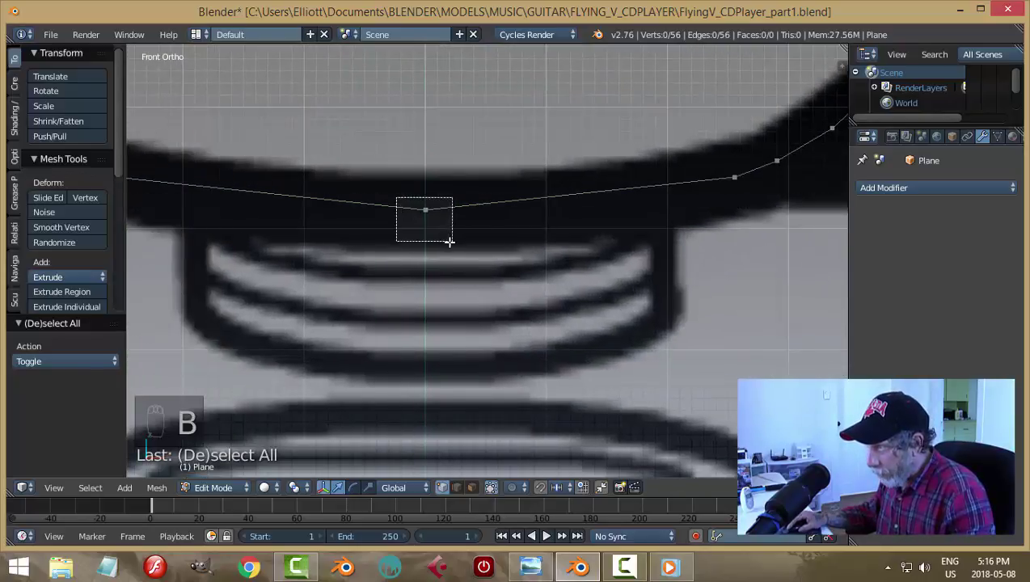
key("alt+m")
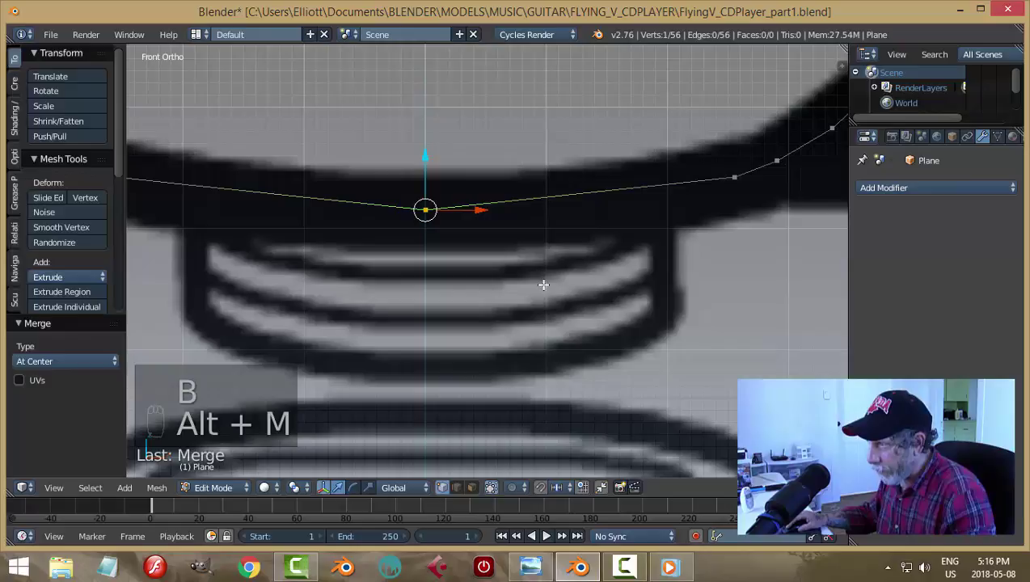
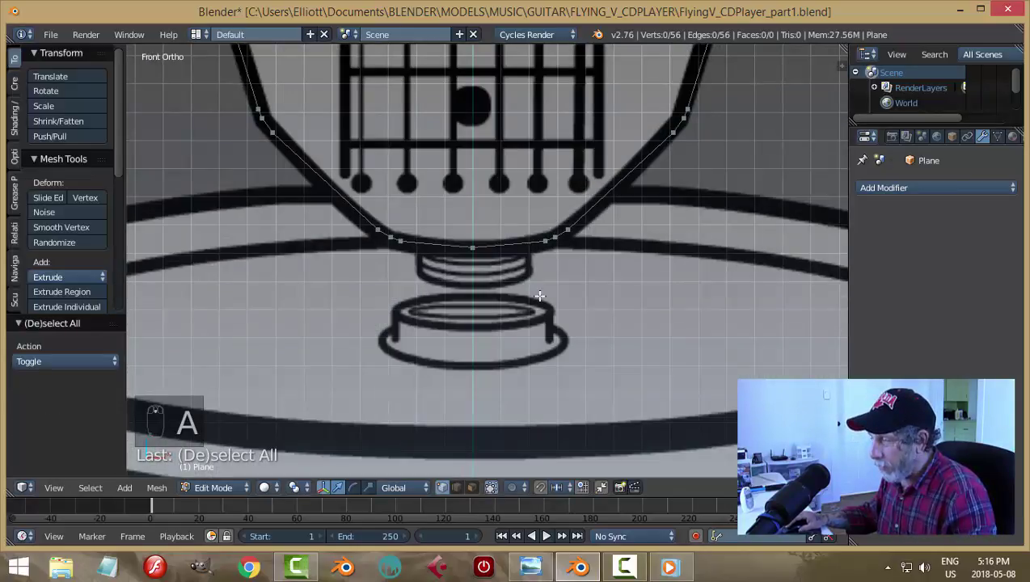
key("Tab")
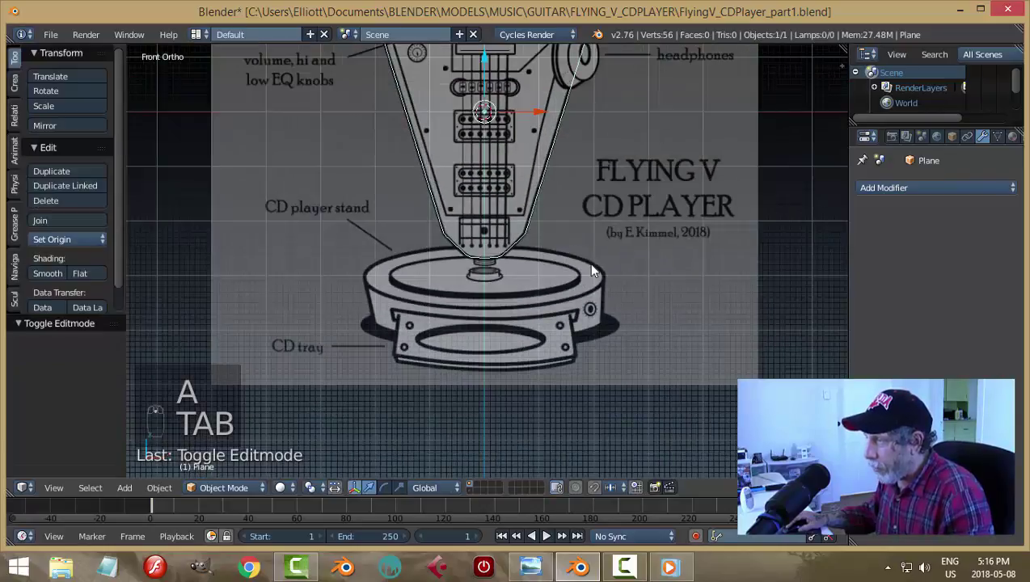
Fill the closed outline with a face and extrude it into a solid body
middle_click(579, 274)
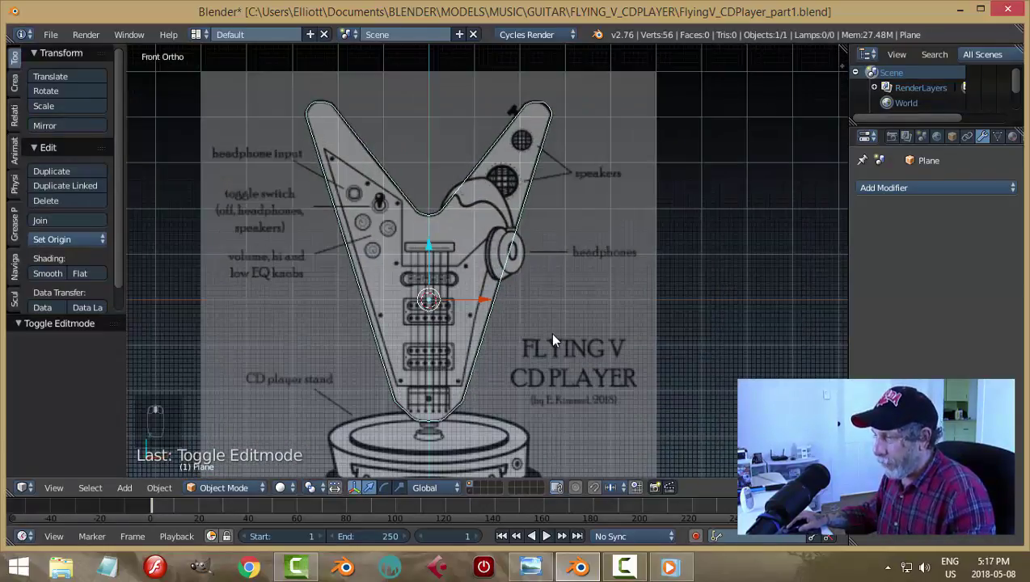
key("Tab")
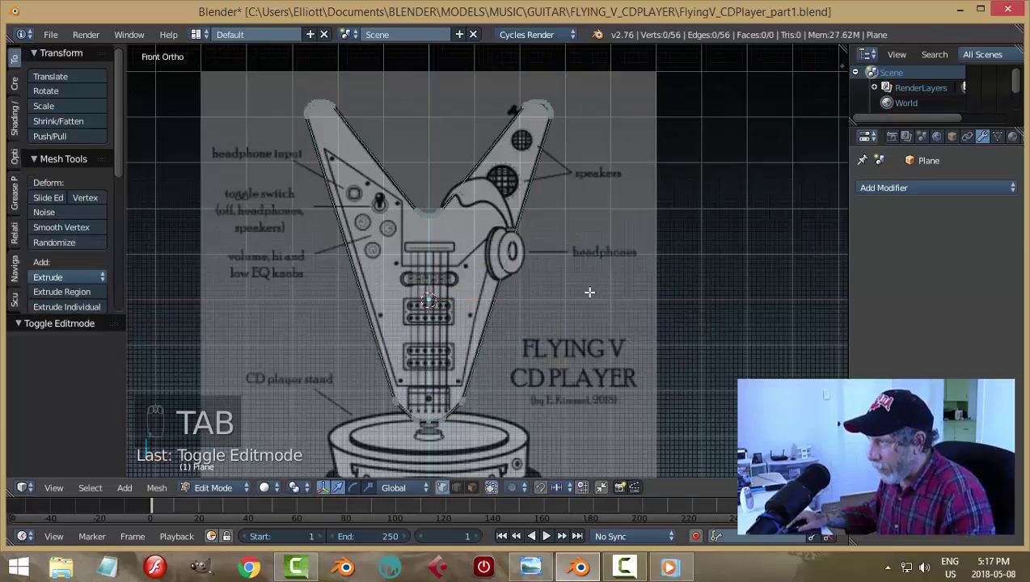
key("a")
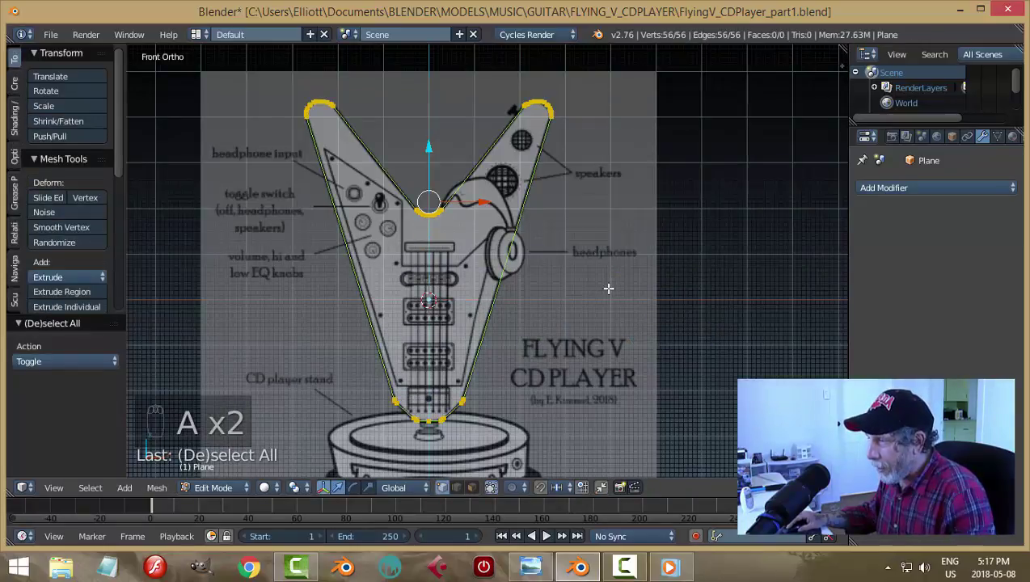
key("f")
key("e")
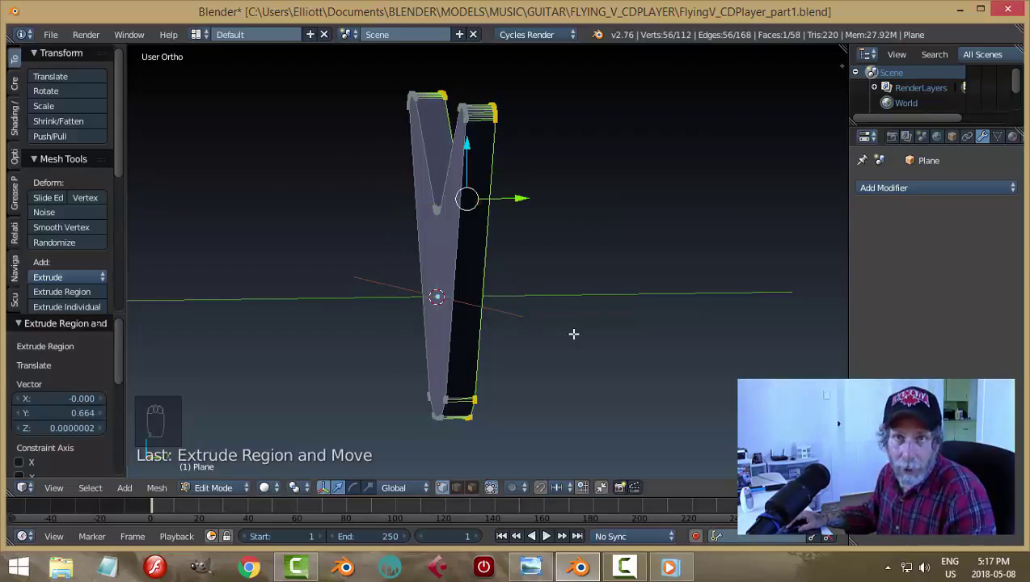
Recalculate the body's normals and return to Object Mode
key("a")
key("a")
key("ctrl+n")
key("a")
key("Tab")
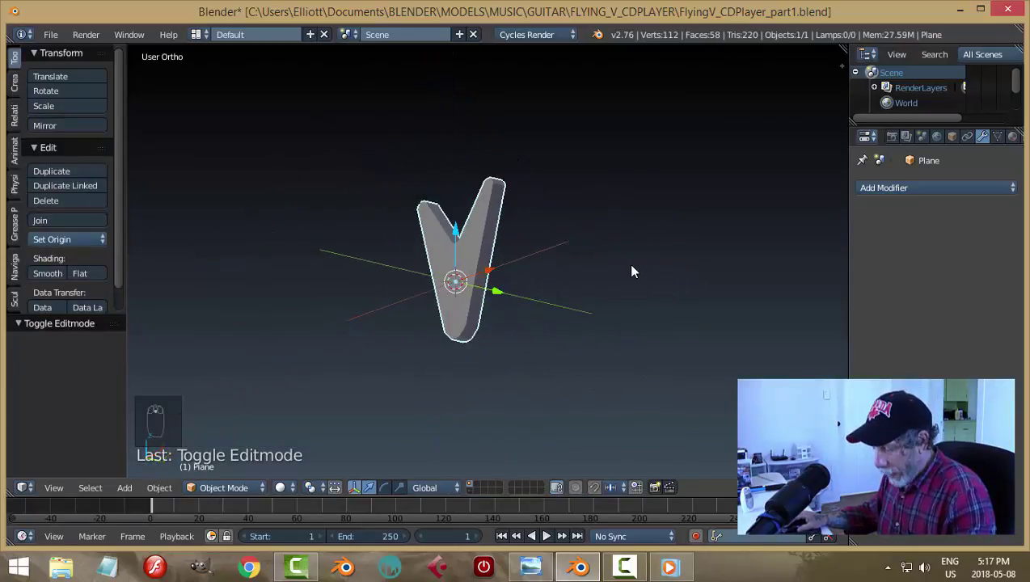
Scale the body along its thickness axis down to about 0.570 deep
key("n")
left_click_drag(730, 312, 728, 232)
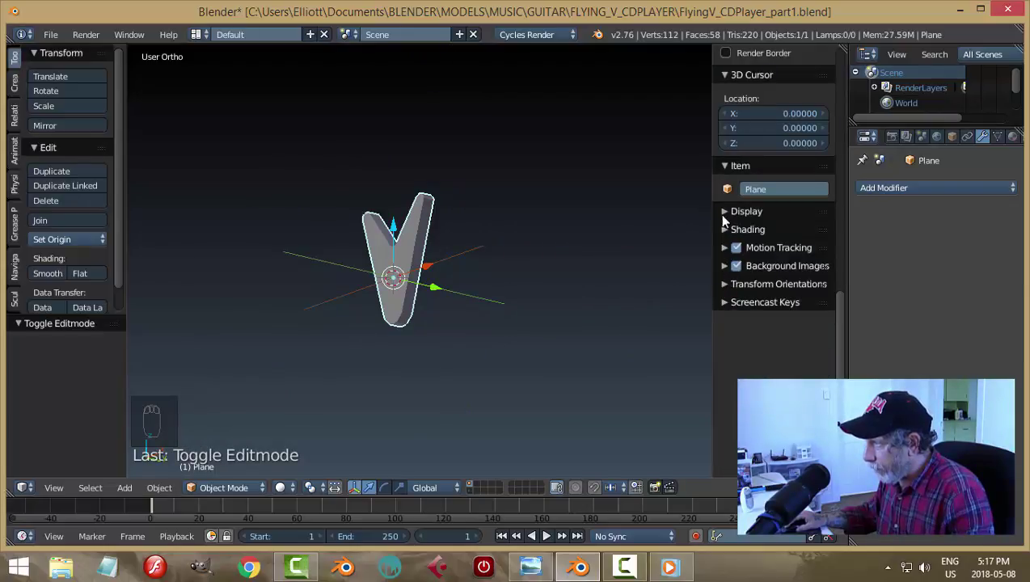
left_click_drag(729, 213, 565, 291)
key("n")
left_click_drag(560, 292, 519, 353)
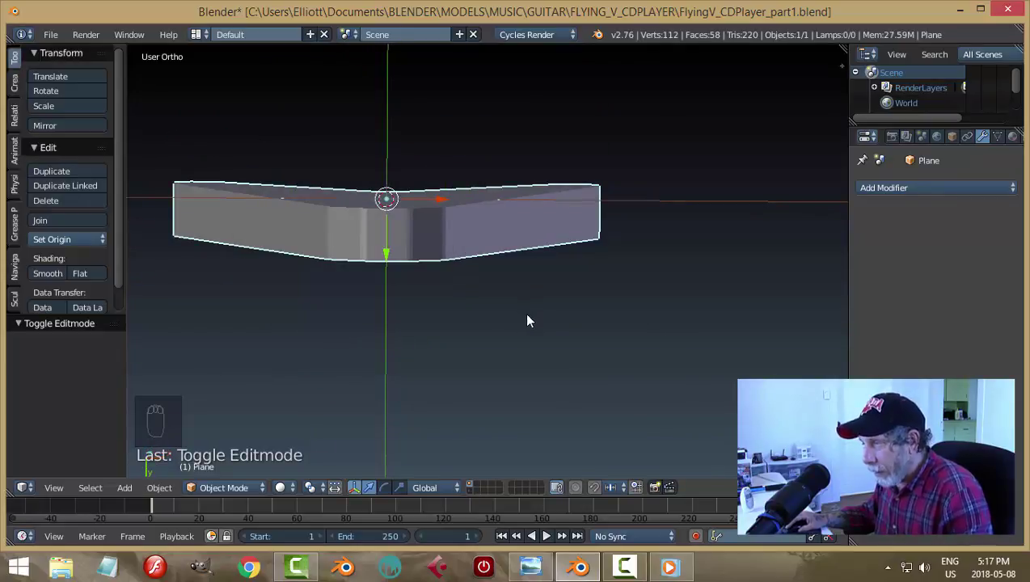
key("s")
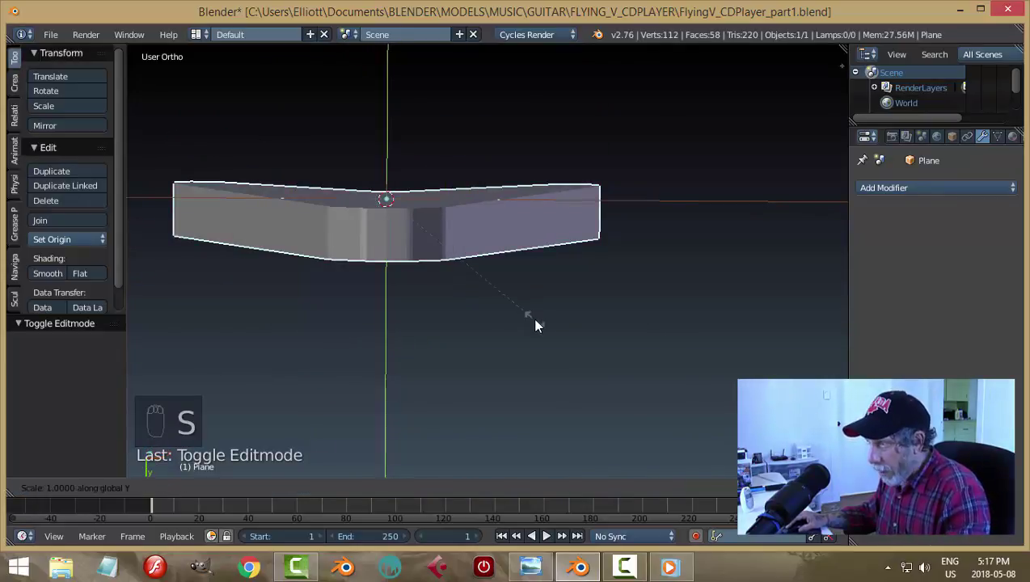
middle_click(569, 299)
middle_click(480, 321)
key("n")
Apply the body's scale so it reads 1
left_click_drag(848, 336, 724, 232)
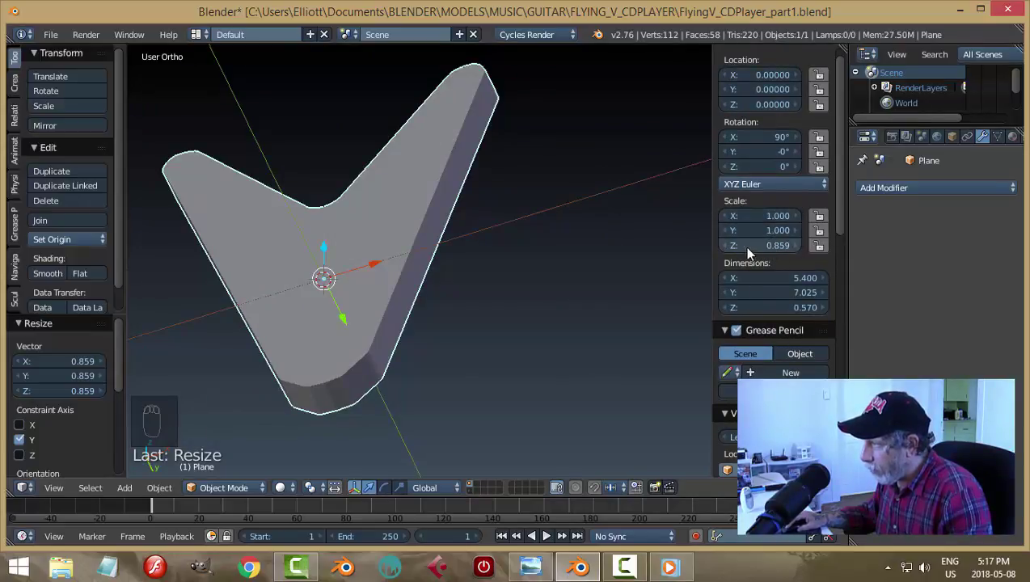
key("ctrl+a")
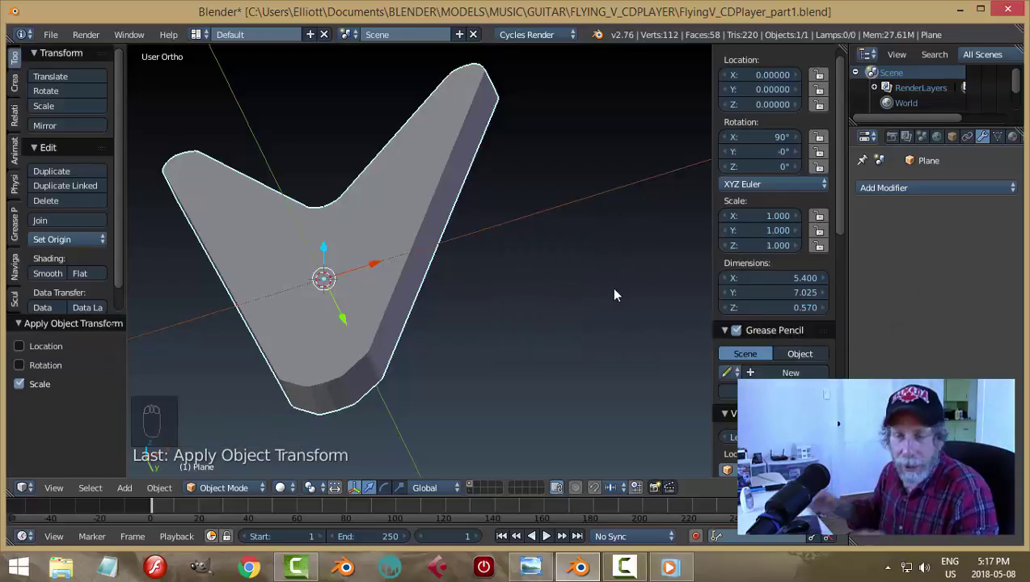
Bevel the body's front and back edge loops into rounded edges
key("n")
left_click_drag(491, 317, 572, 290)
key("Tab")
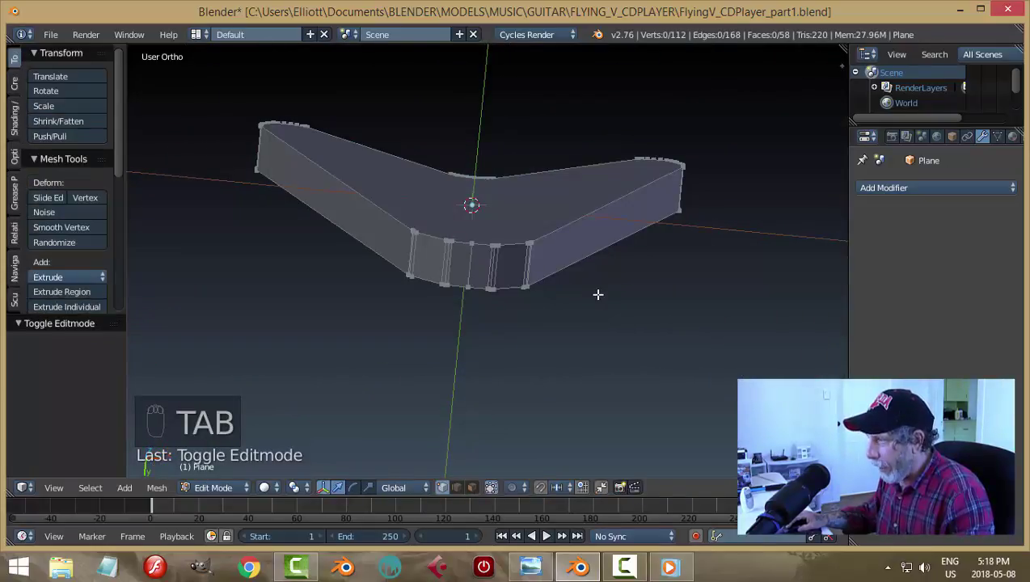
key("ctrl+Tab")
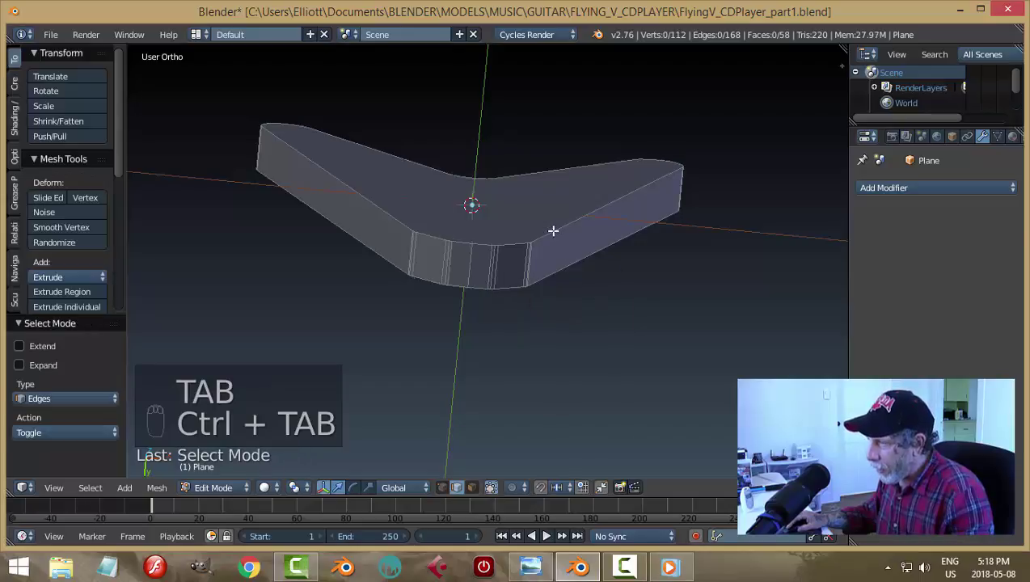
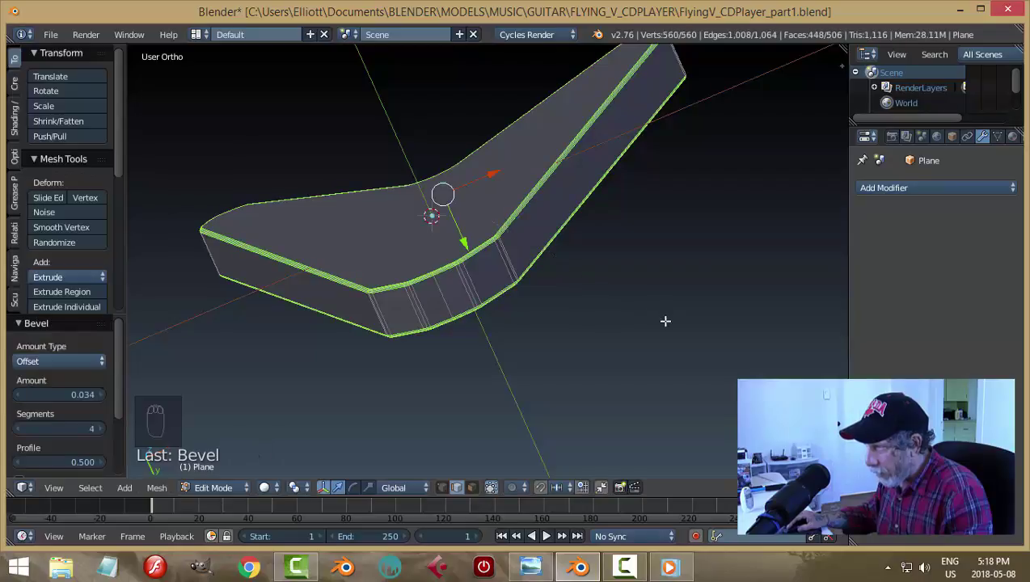
key("a")
key("Tab")
Orbit around the deselected body to inspect the rounded edges
left_click_drag(650, 286, 541, 309)
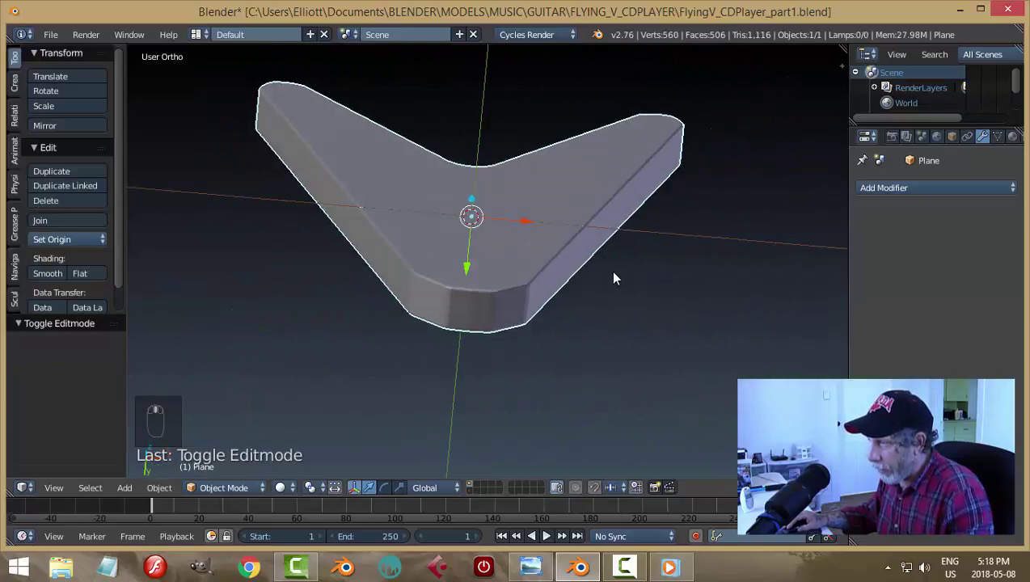
left_click_drag(57, 277, 585, 314)
key("a")
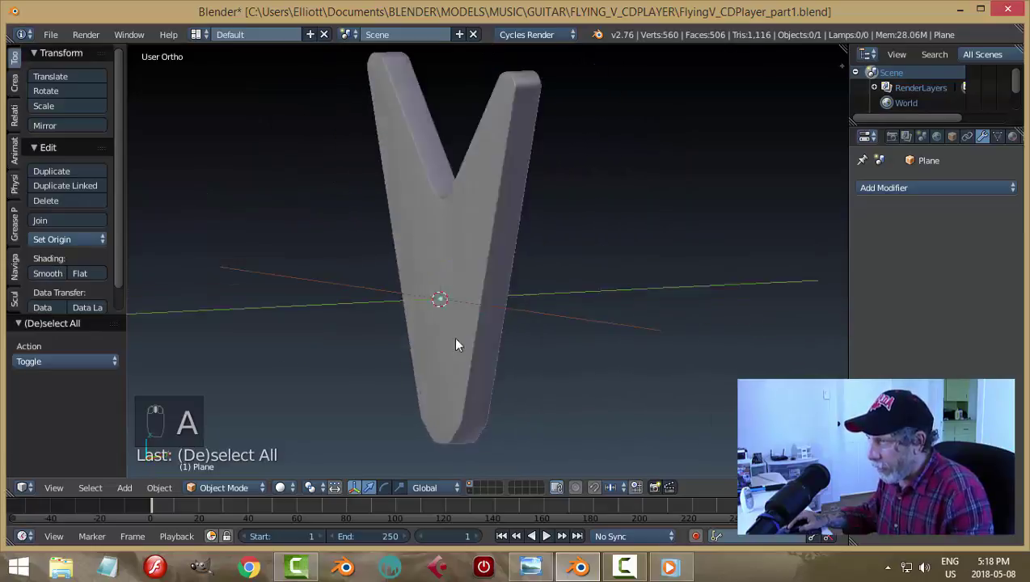
middle_click(488, 317)
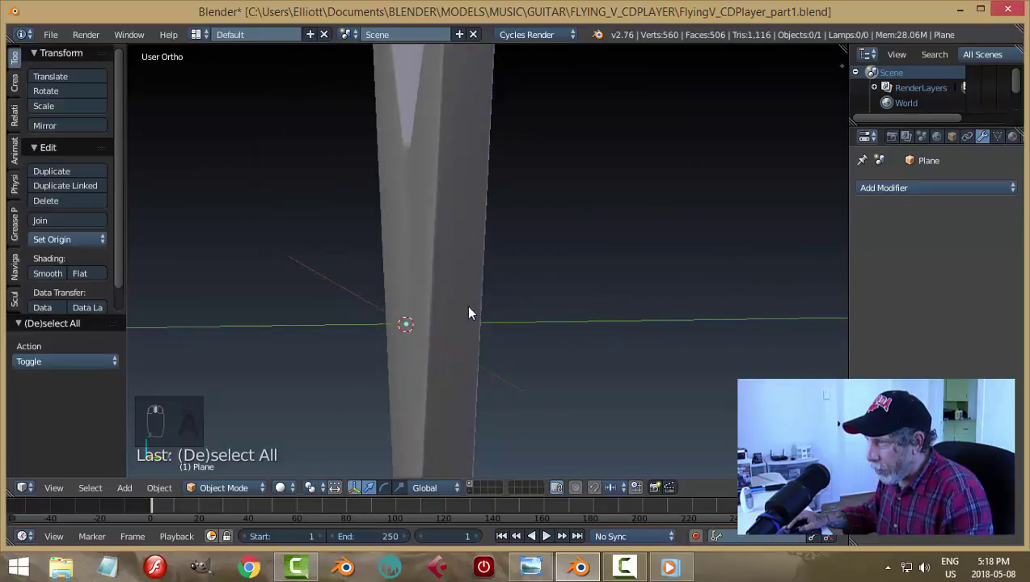
left_click_drag(635, 253, 587, 243)
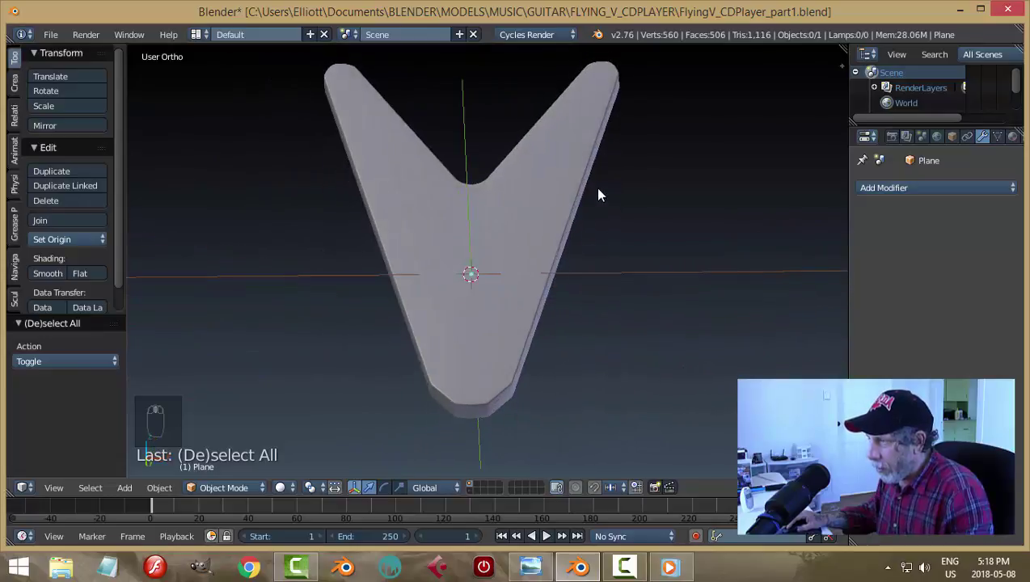
key("ctrl+s")
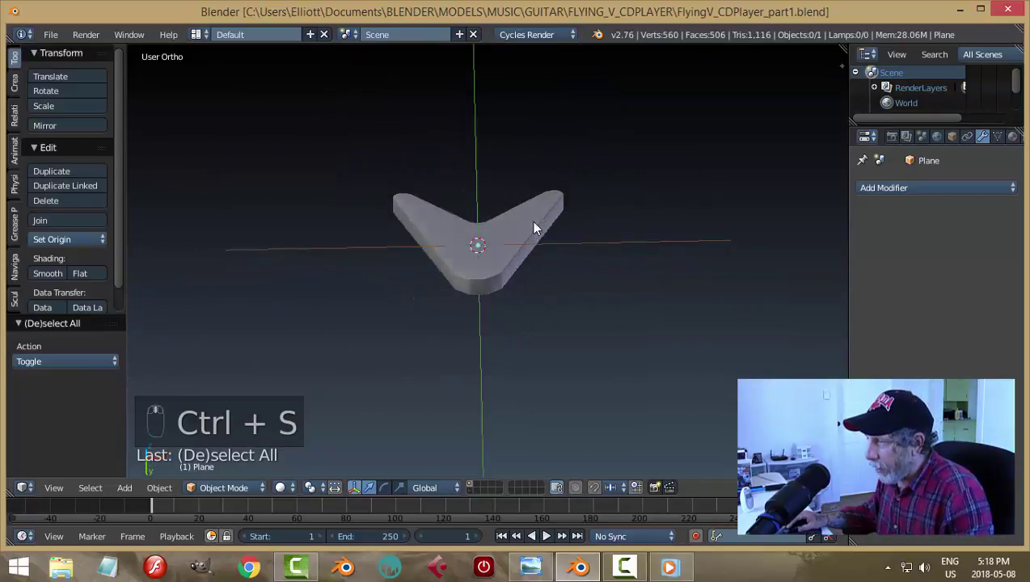
key("KP_1")
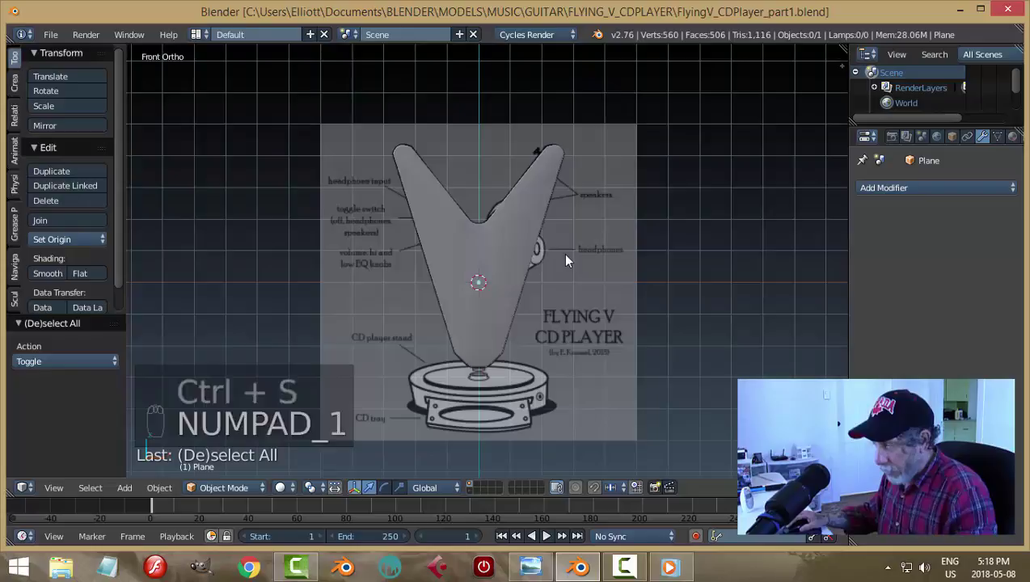
key("z")
middle_click(624, 361)
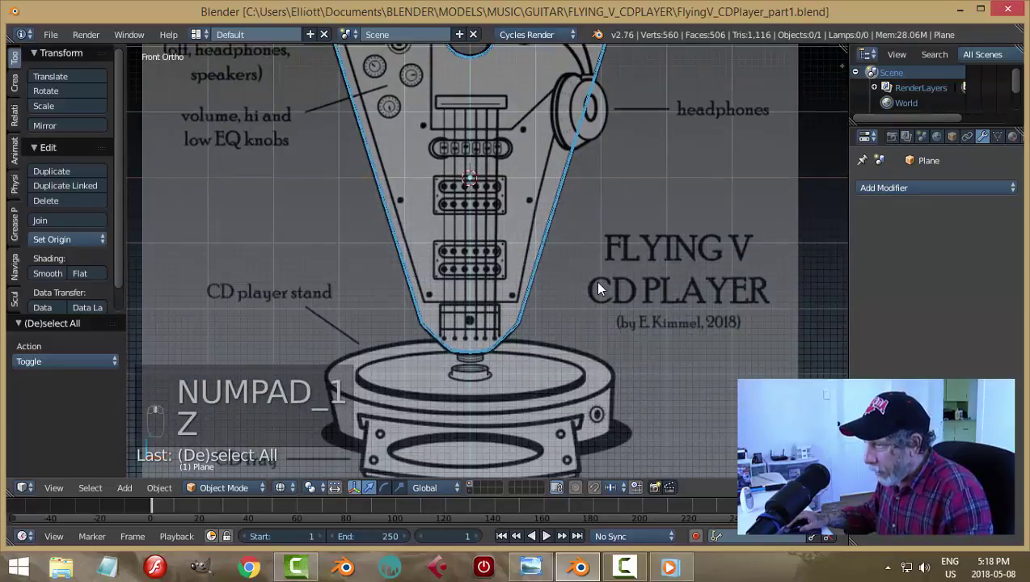
middle_click(605, 218)
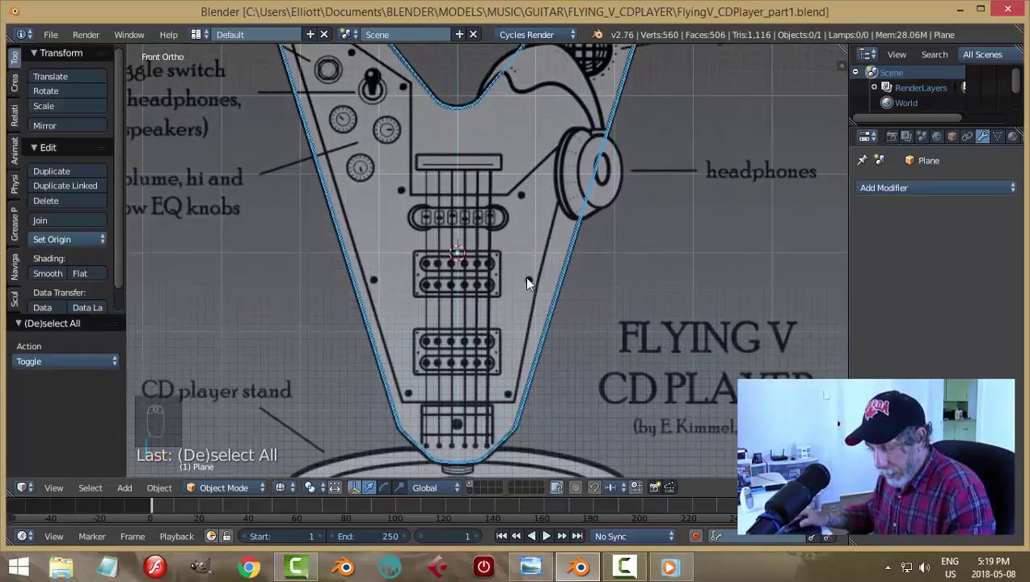
Add a plane rotated 90° on X to face the front view and merge its corners at center into one vertex
key("shift+a")
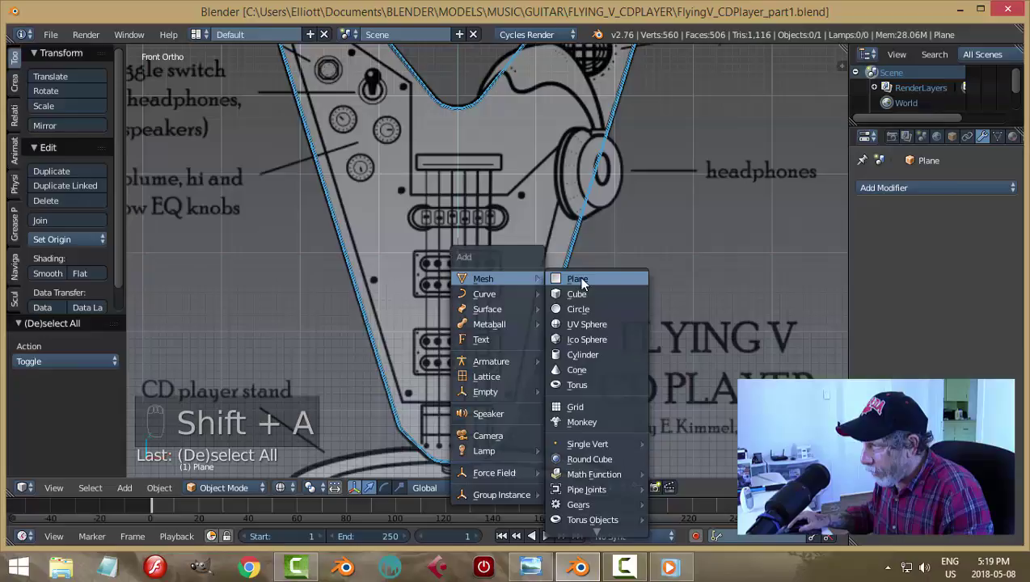
key("r")
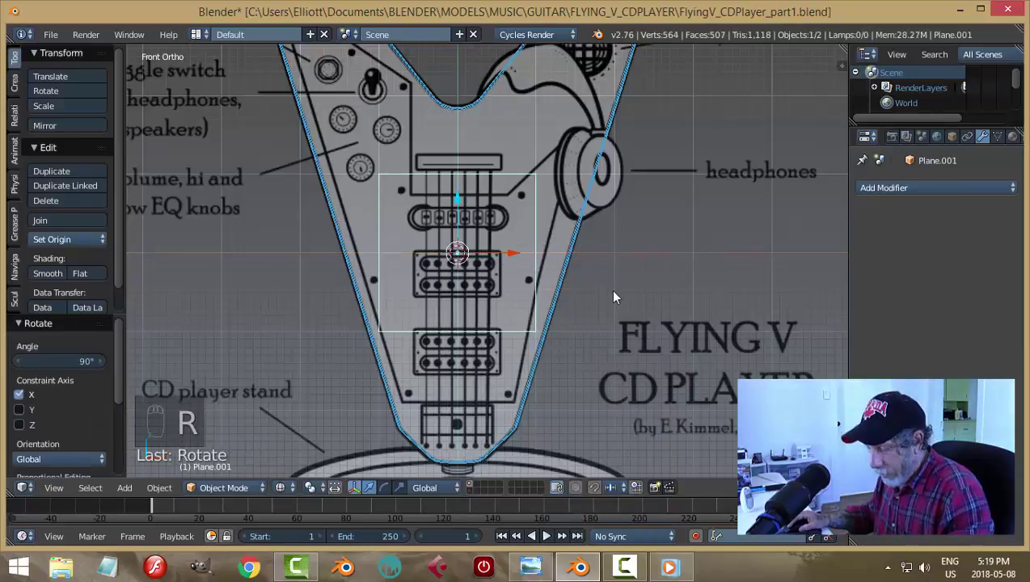
key("z")
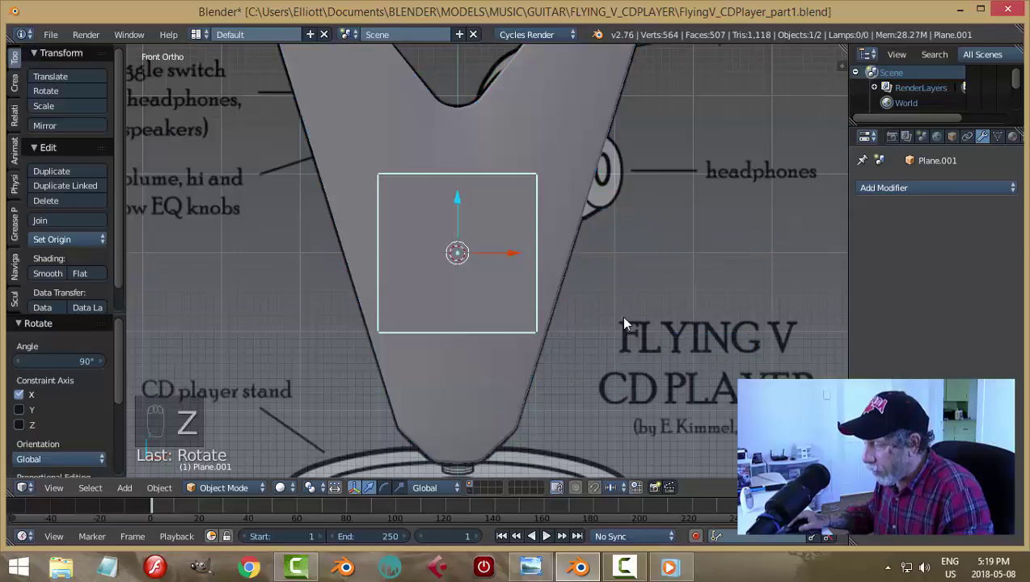
key("Tab")
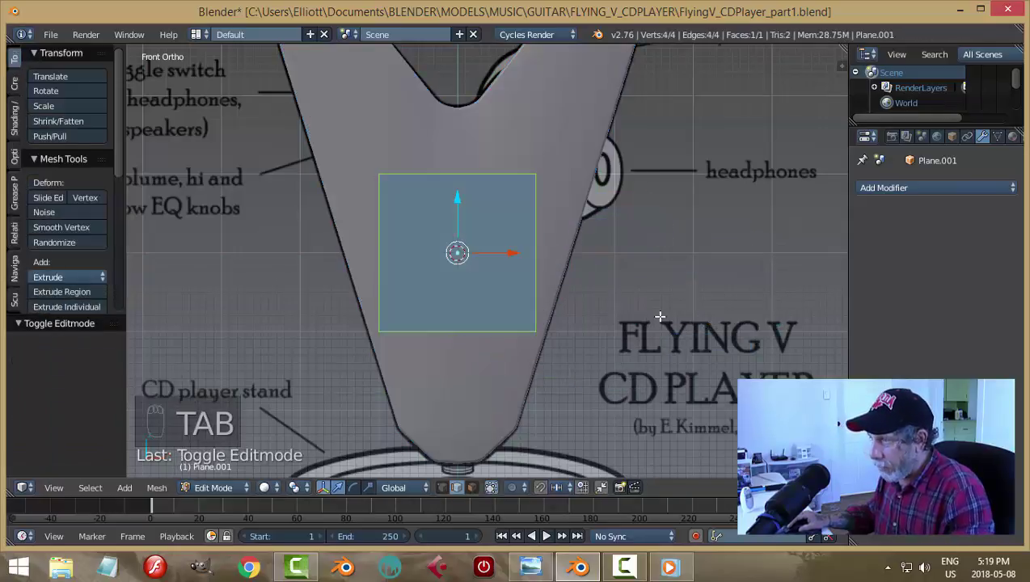
key("ctrl+Tab")
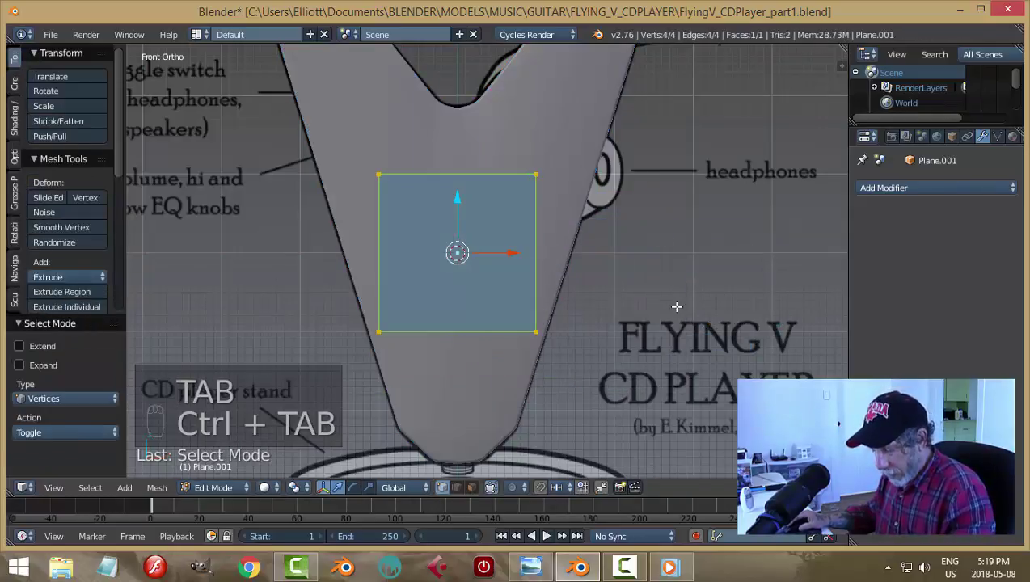
key("alt+m")
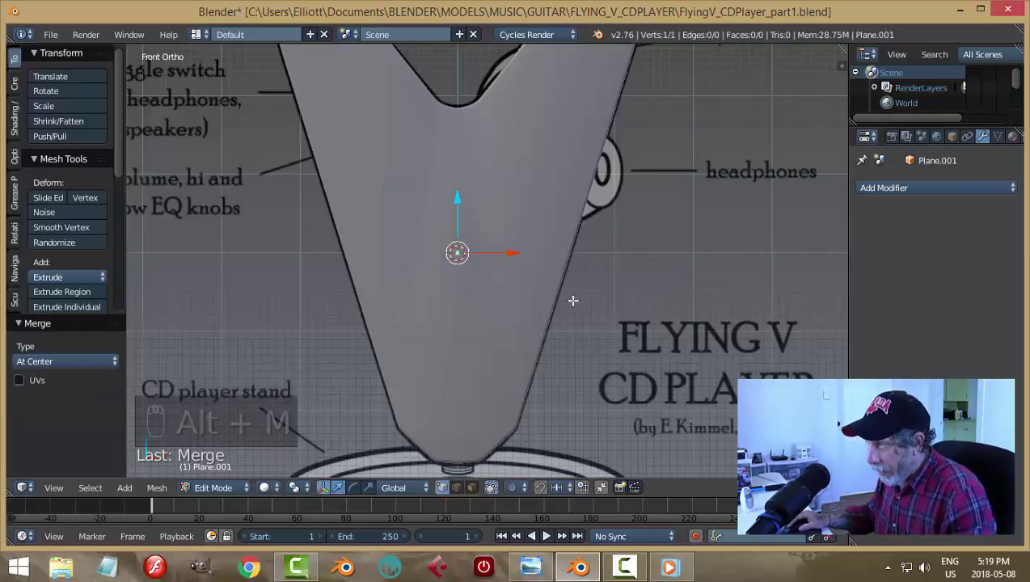
key("z")
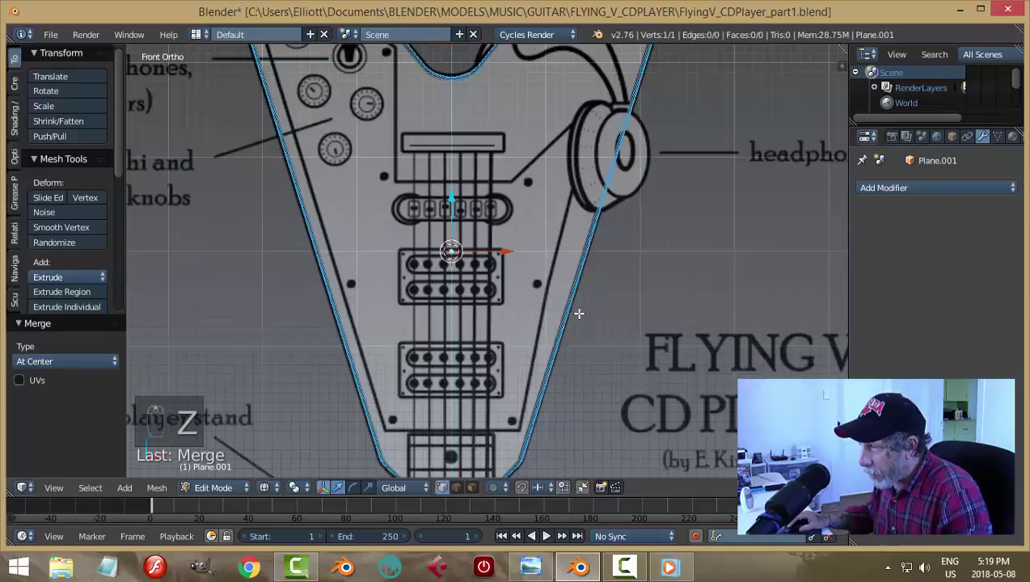
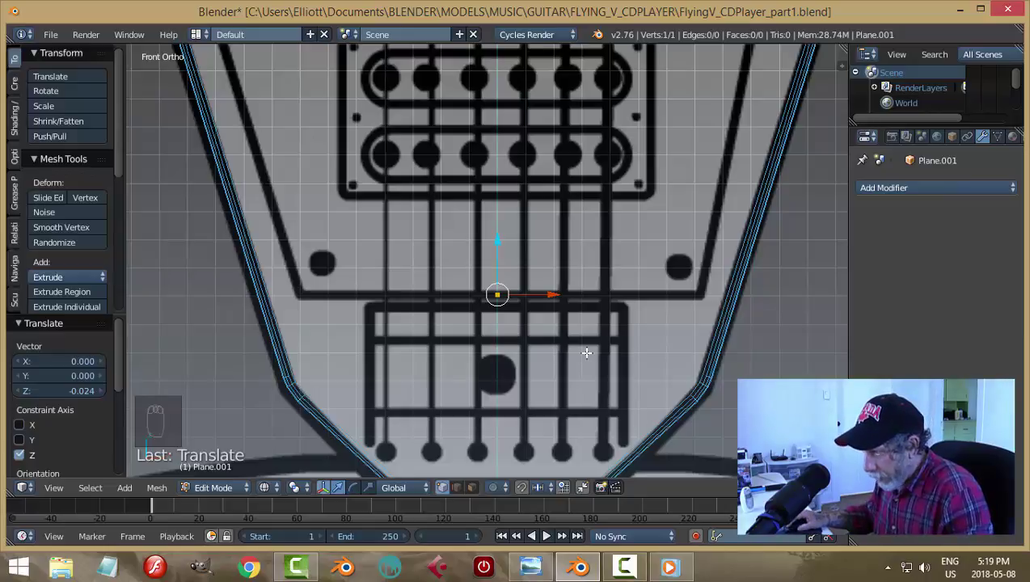
Extrude the first run of vertices from the single point, placing each along the upper pickguard outline
key("e")
key("g")
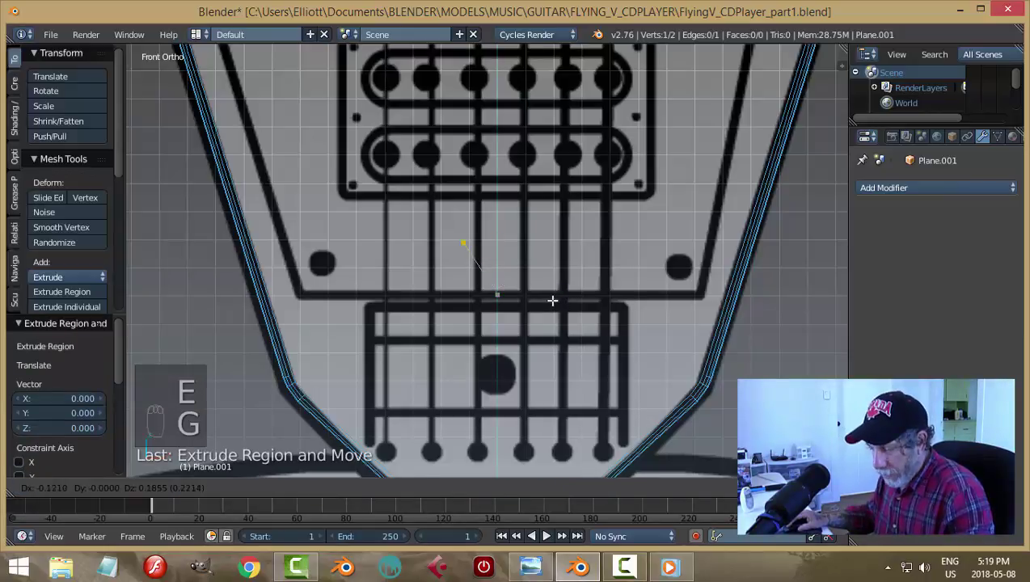
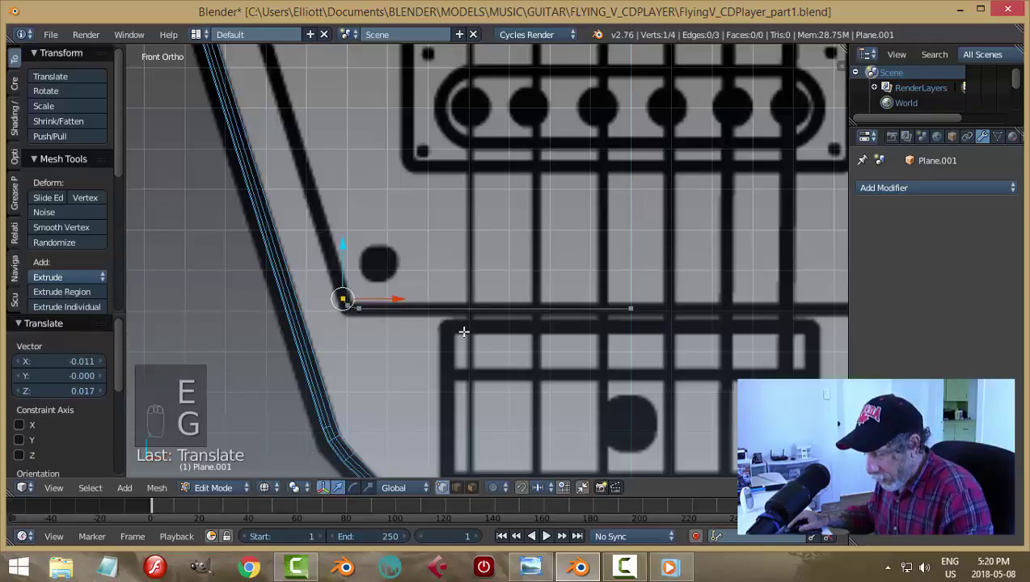
key("g")
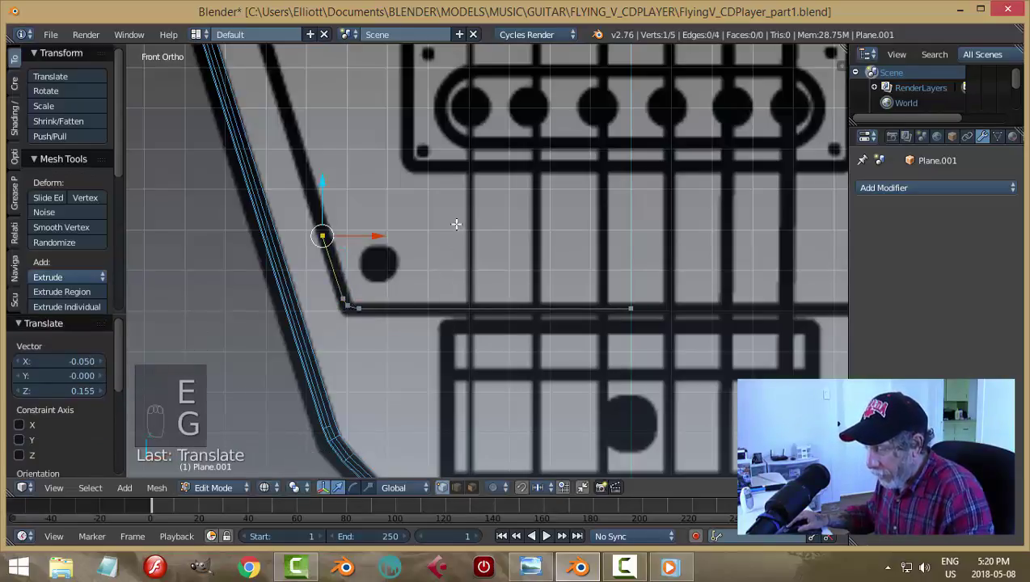
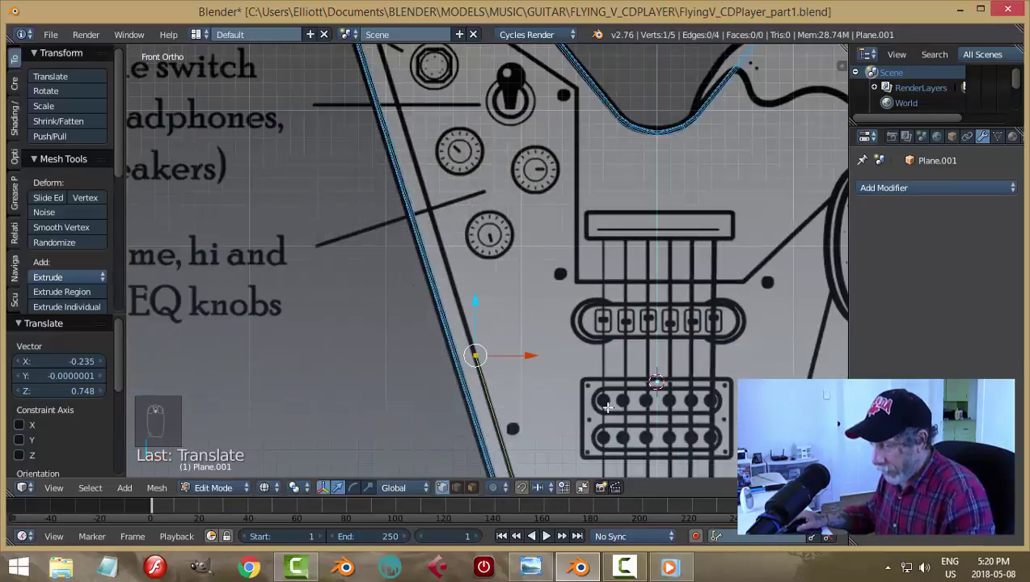
key("g")
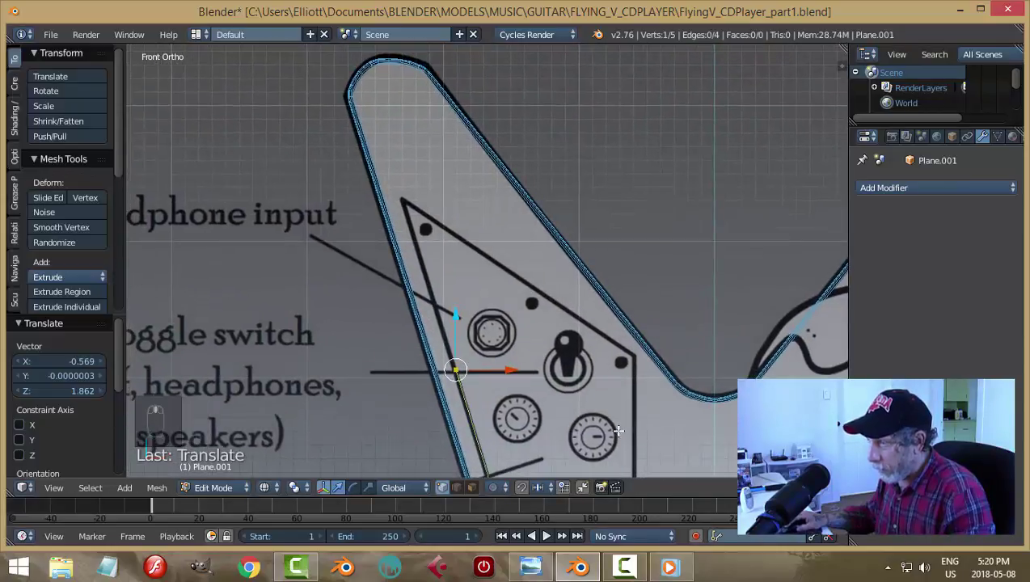
key("g")
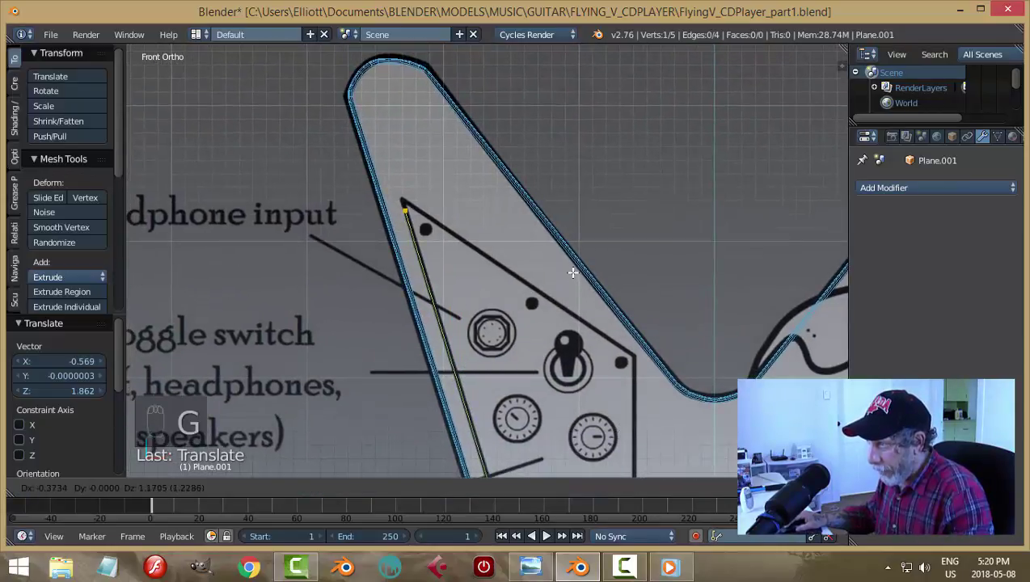
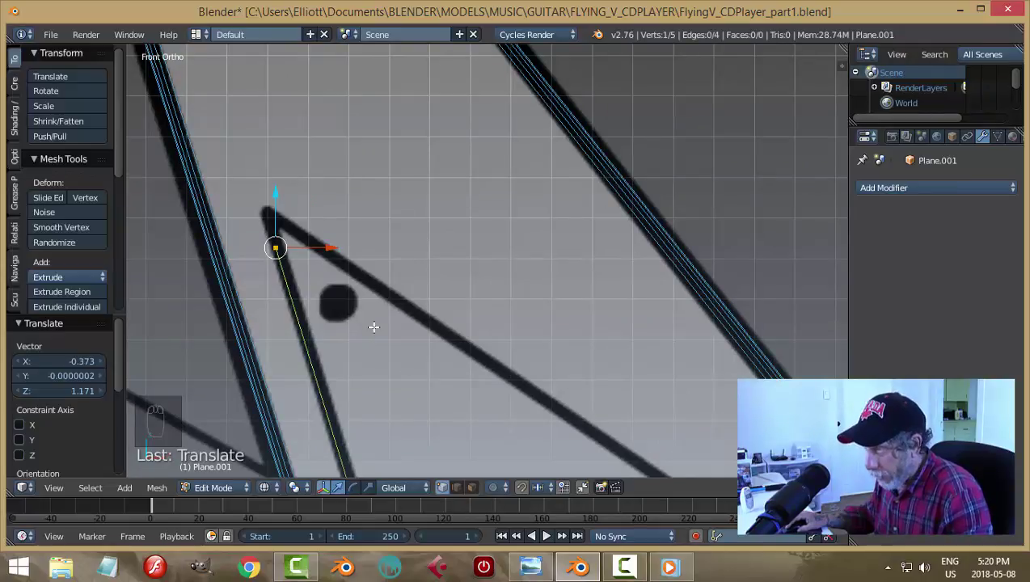
key("e")
key("g")
key("e")
key("g")
key("e")
key("g")
key("e")
key("g")
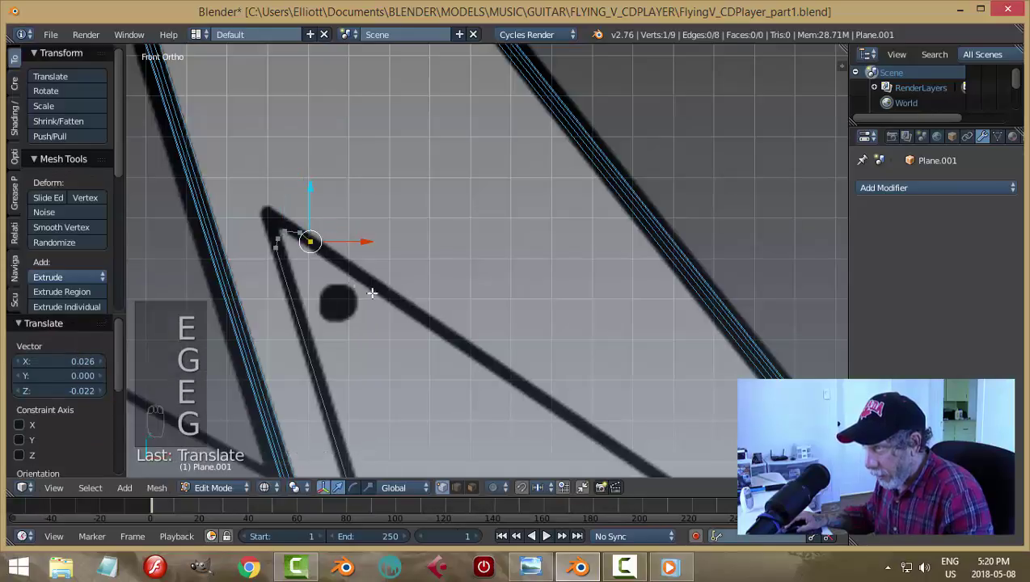
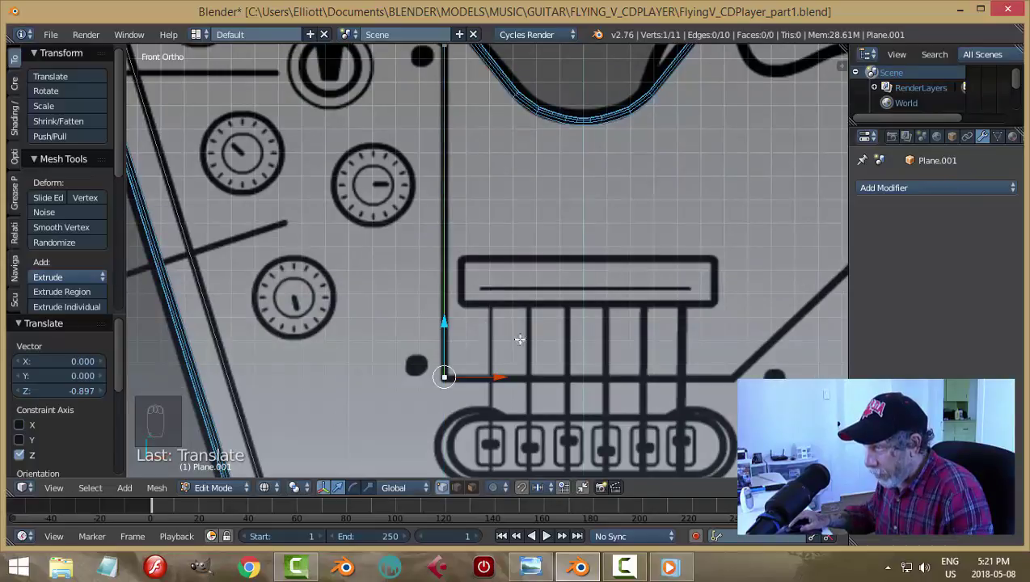
Continue the edge chain to 17 vertices along the curved line past the speakers toward the headphones
key("e")
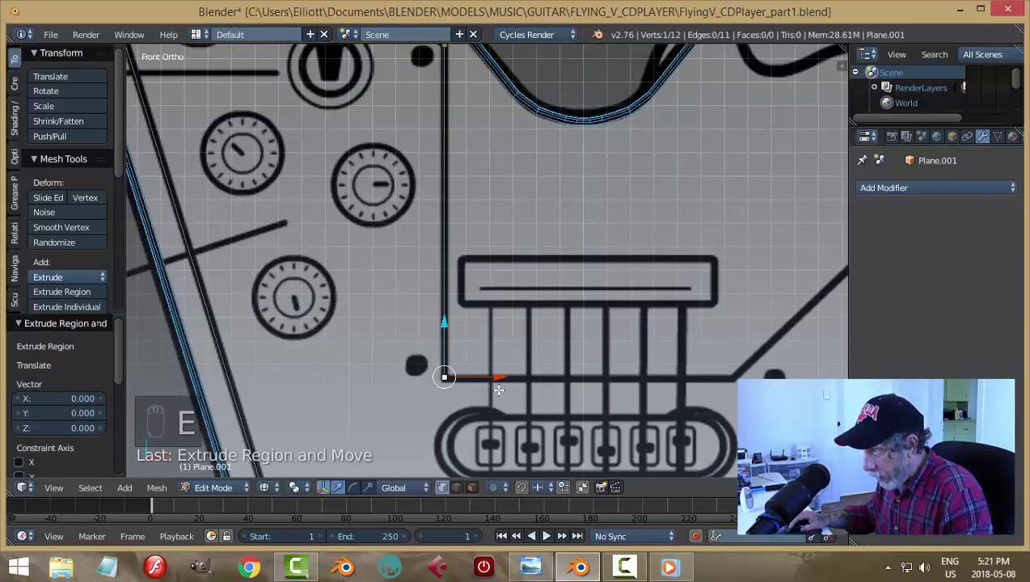
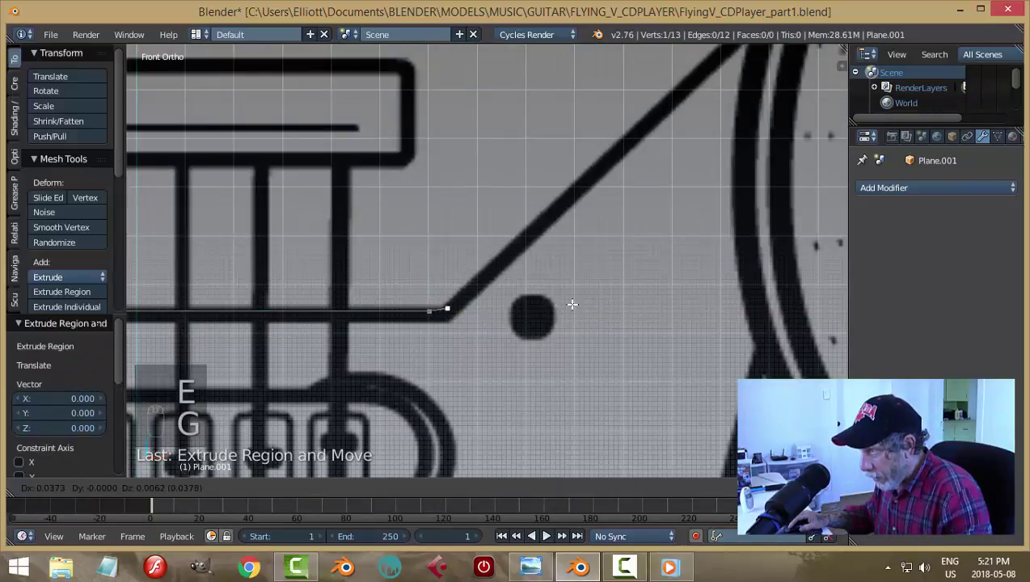
key("e")
key("g")
key("e")
key("g")
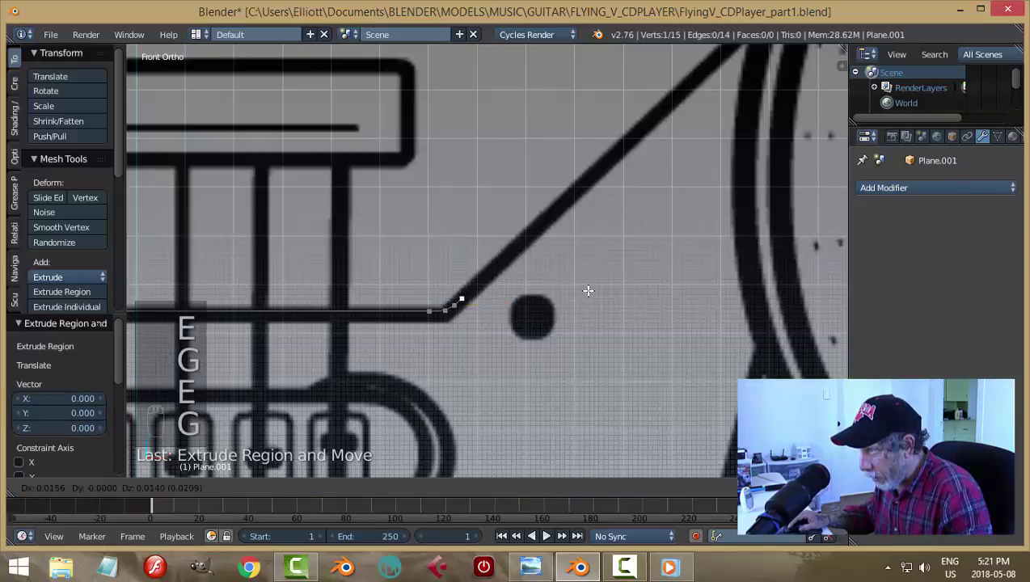
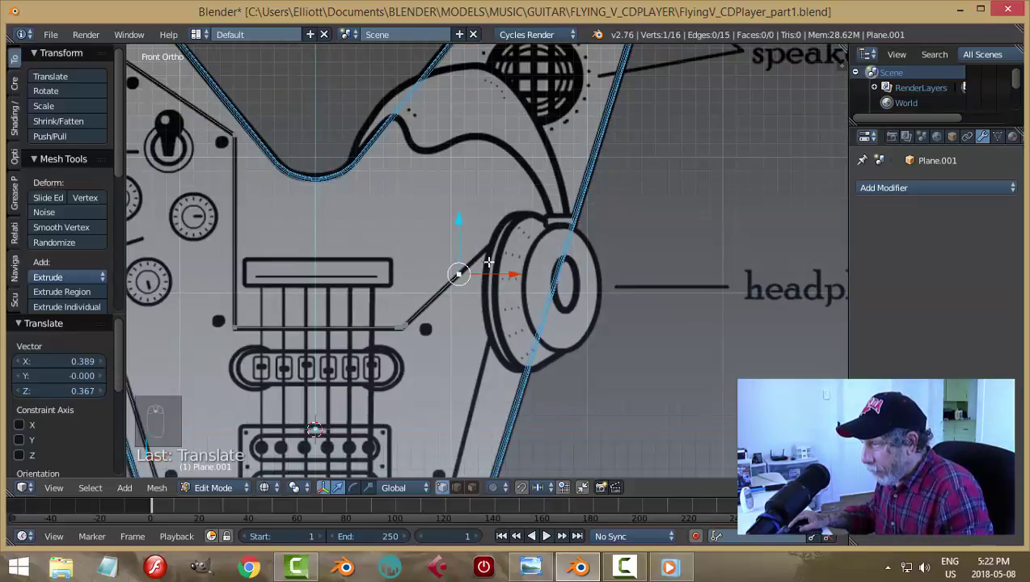
key("g")
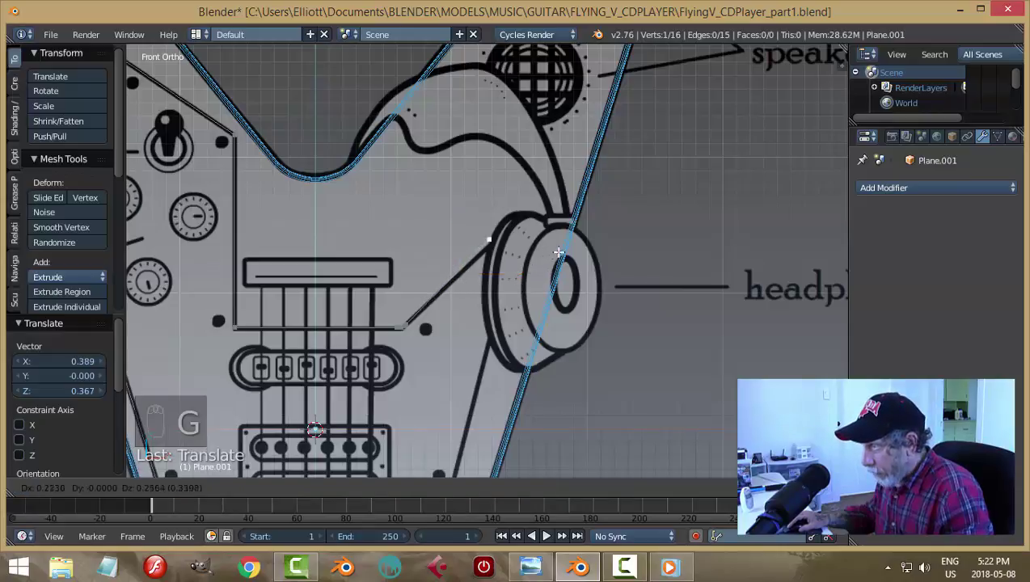
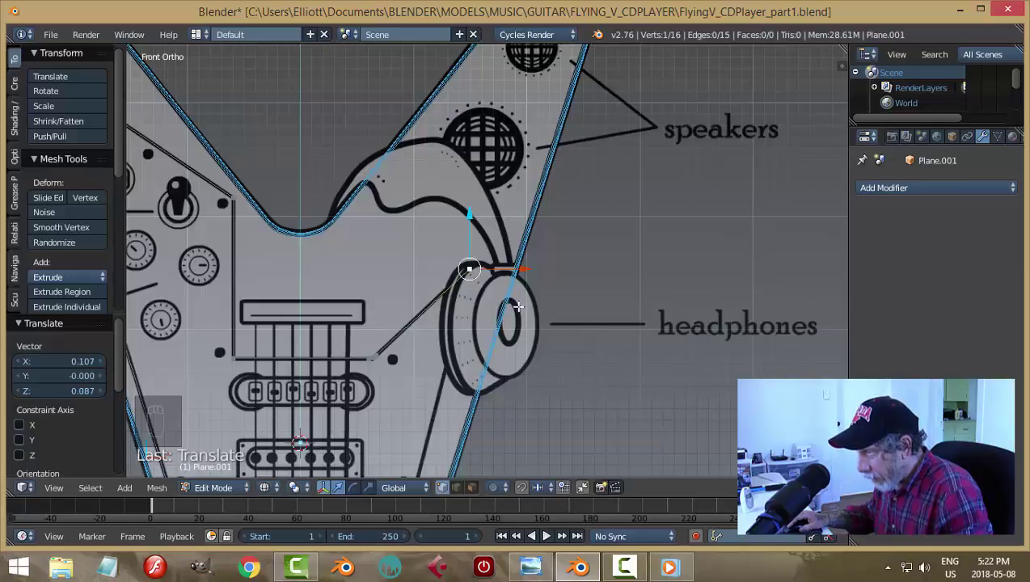
key("e")
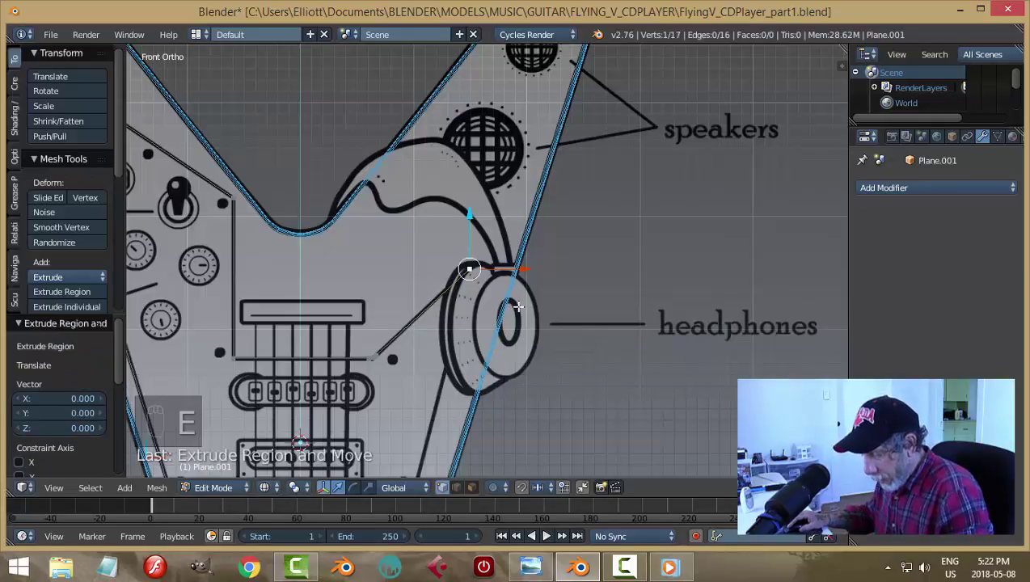
key("g")
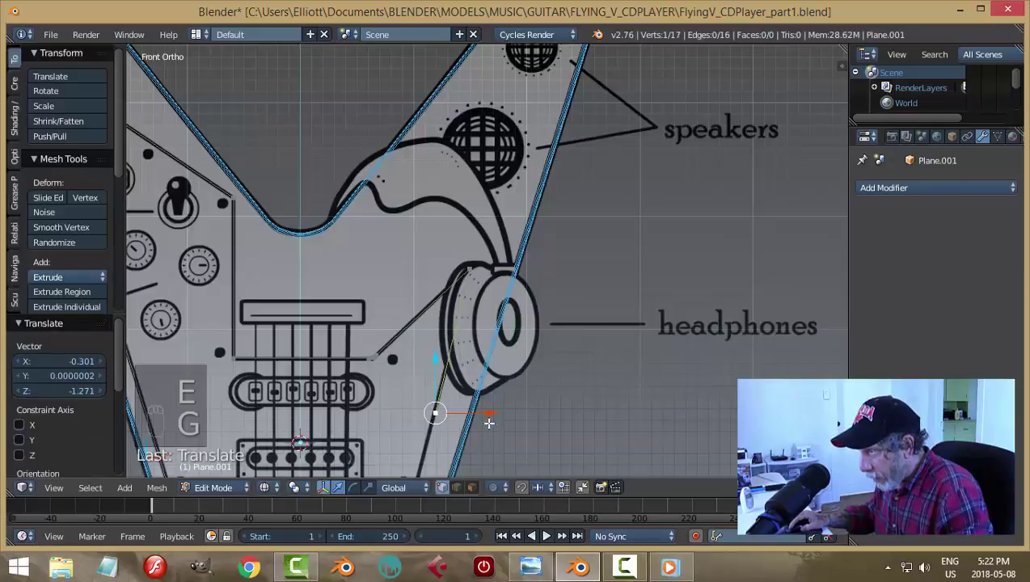
key("g")
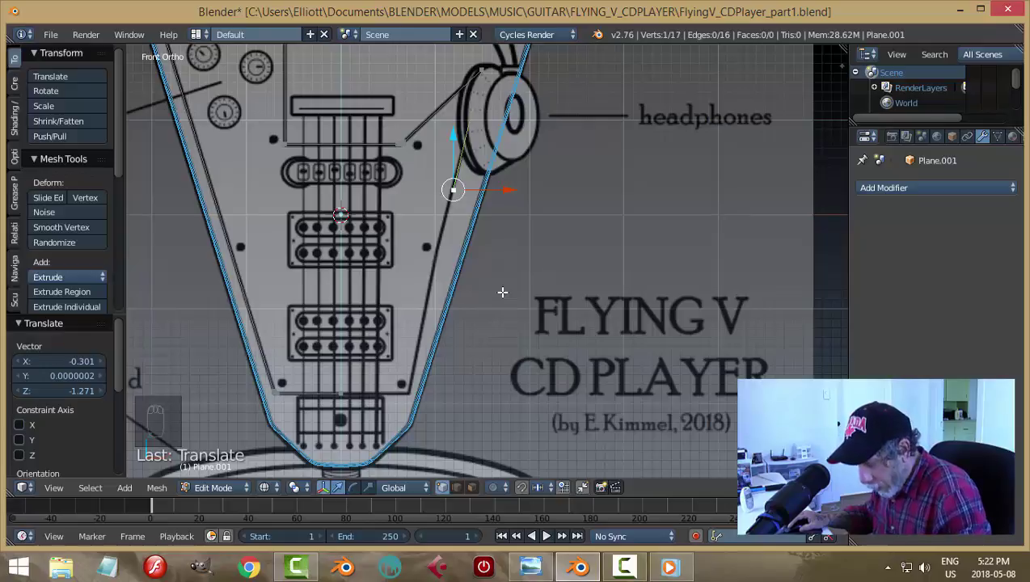
key("g")
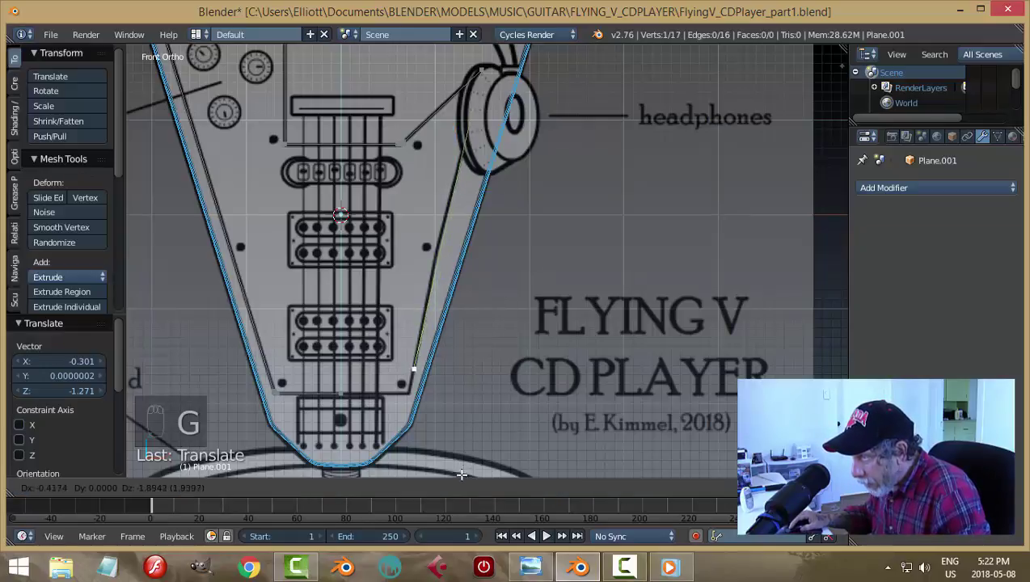
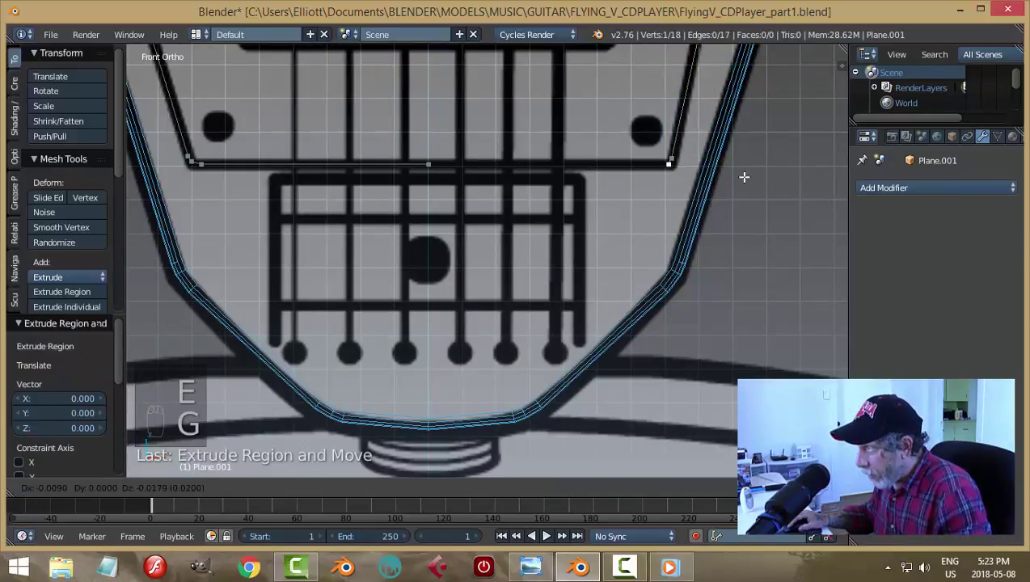
Extrude further points along the bottom edge of the pickguard outline
key("w")
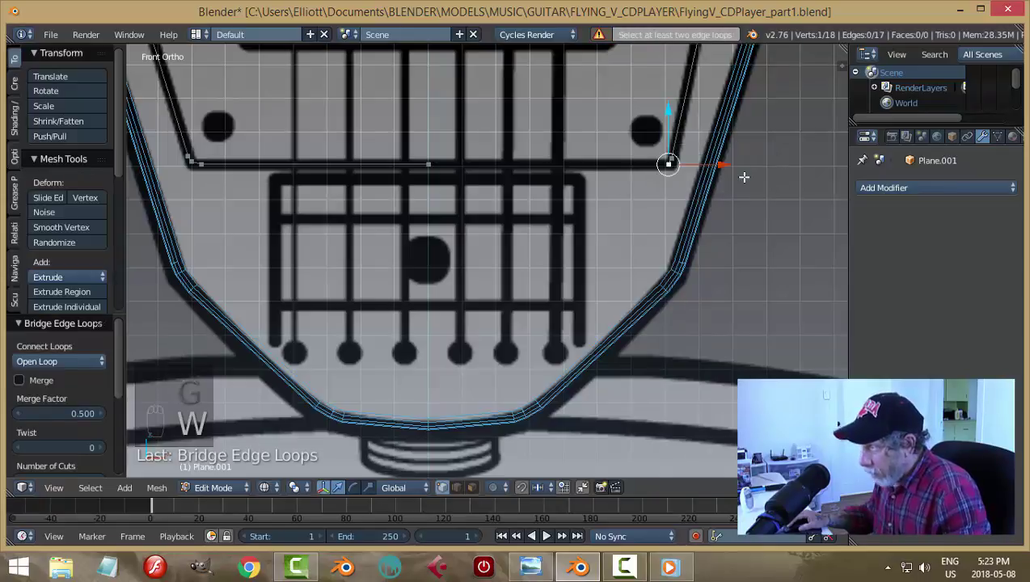
key("e")
key("g")
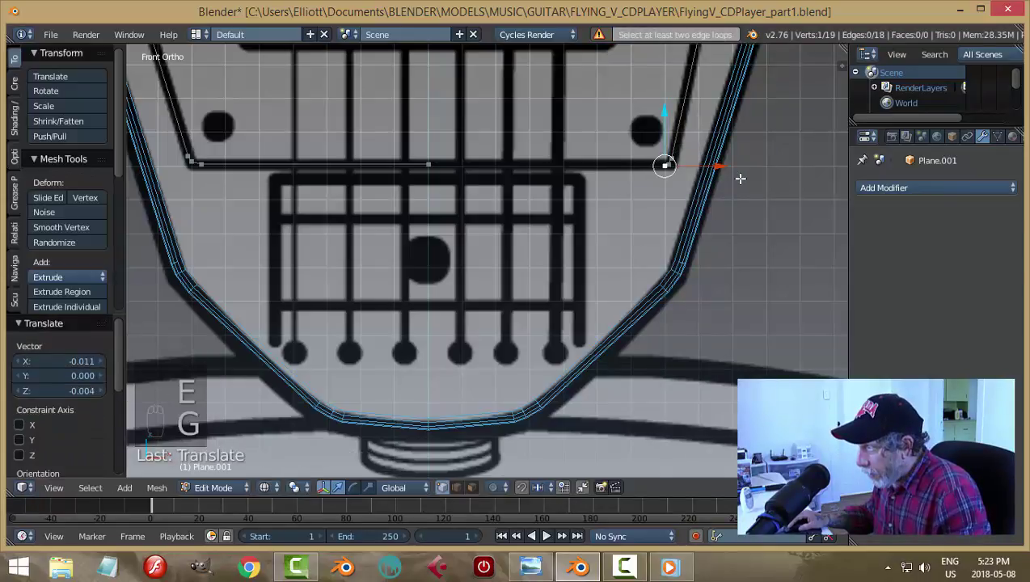
key("e")
key("g")
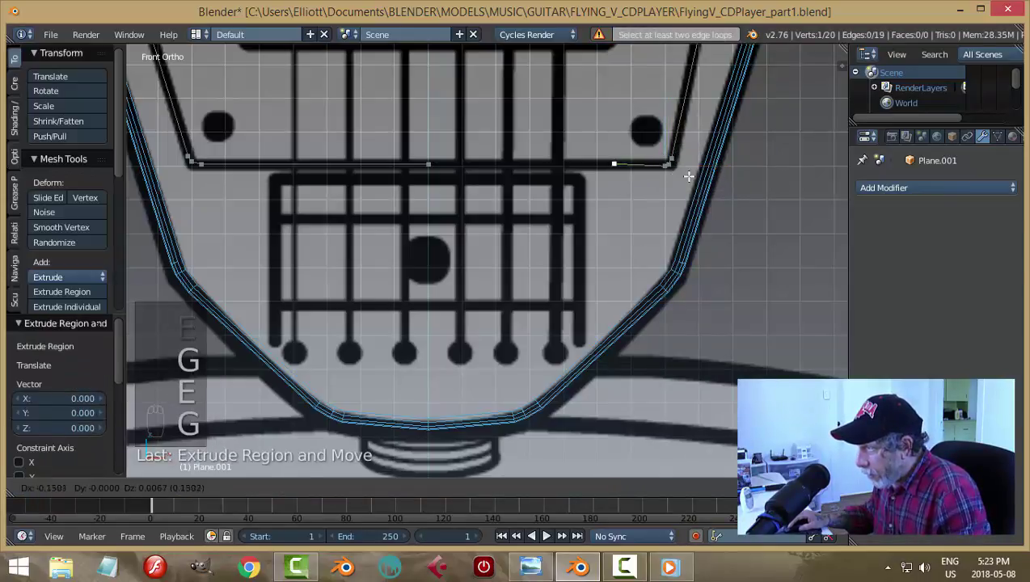
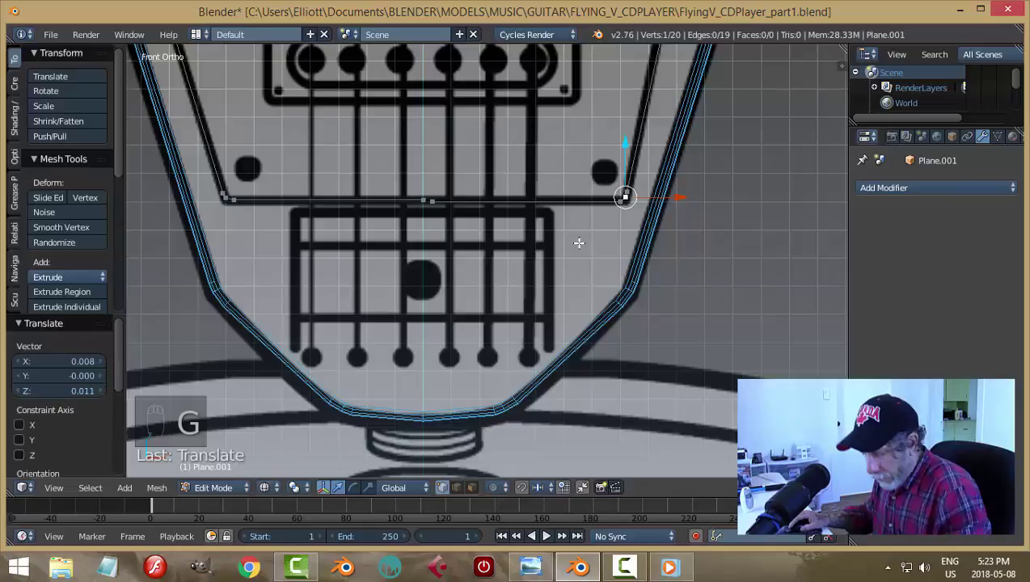
Scale the two middle bottom points to 0, merge them at center and dissolve the leftover vertex, closing an 18-vertex loop
key("a")
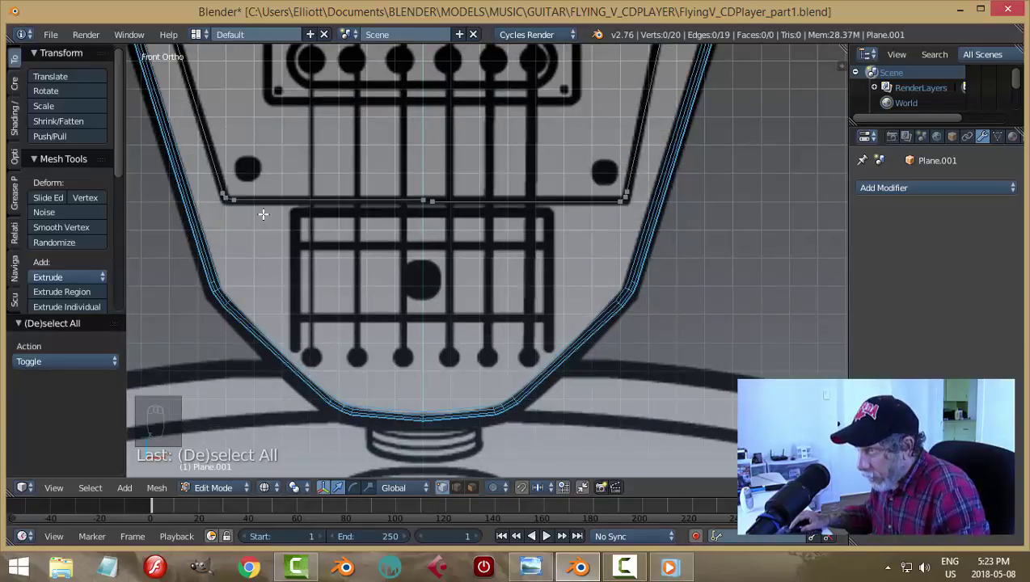
key("b")
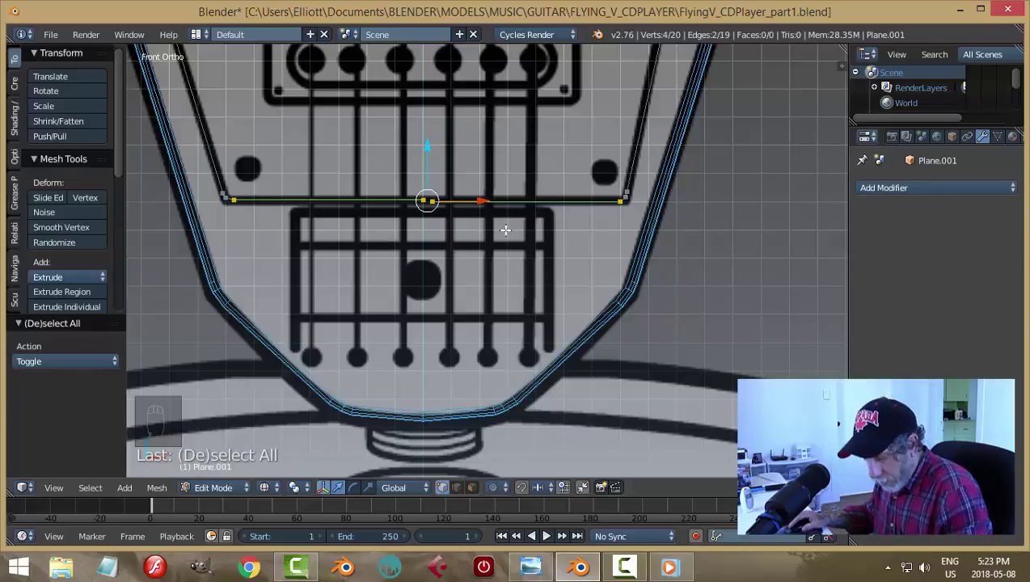
key("s")
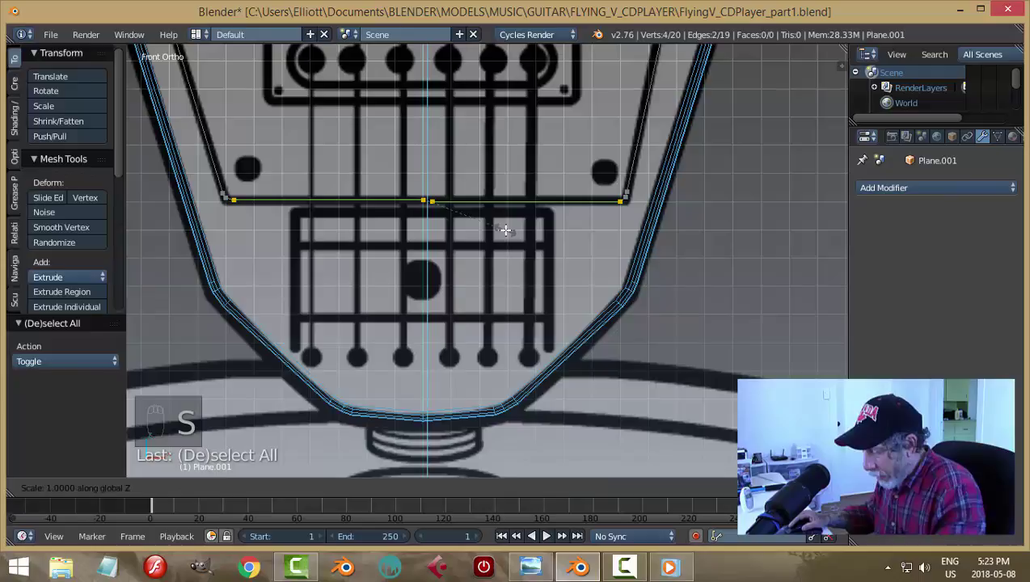
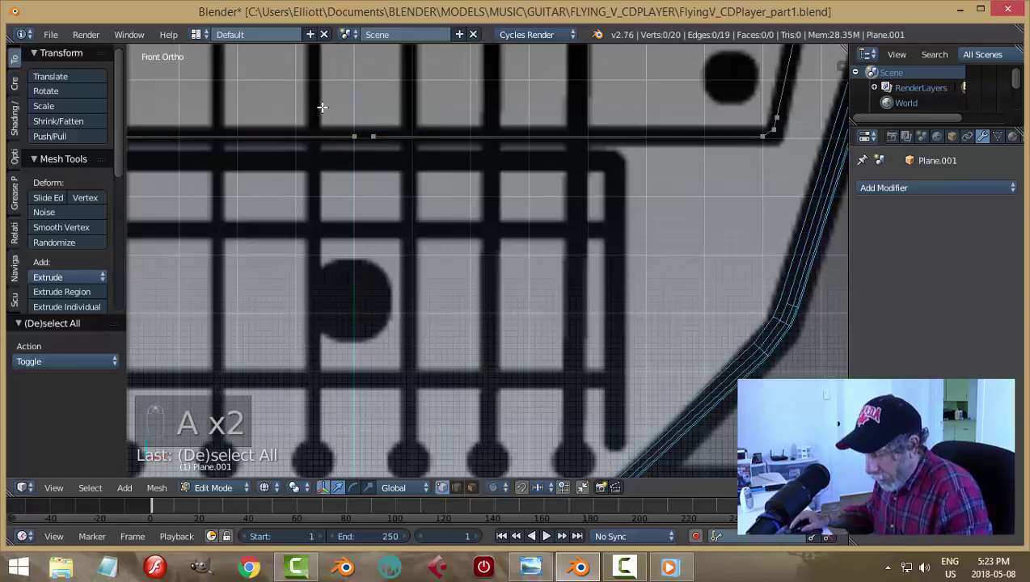
key("a")
key("b")
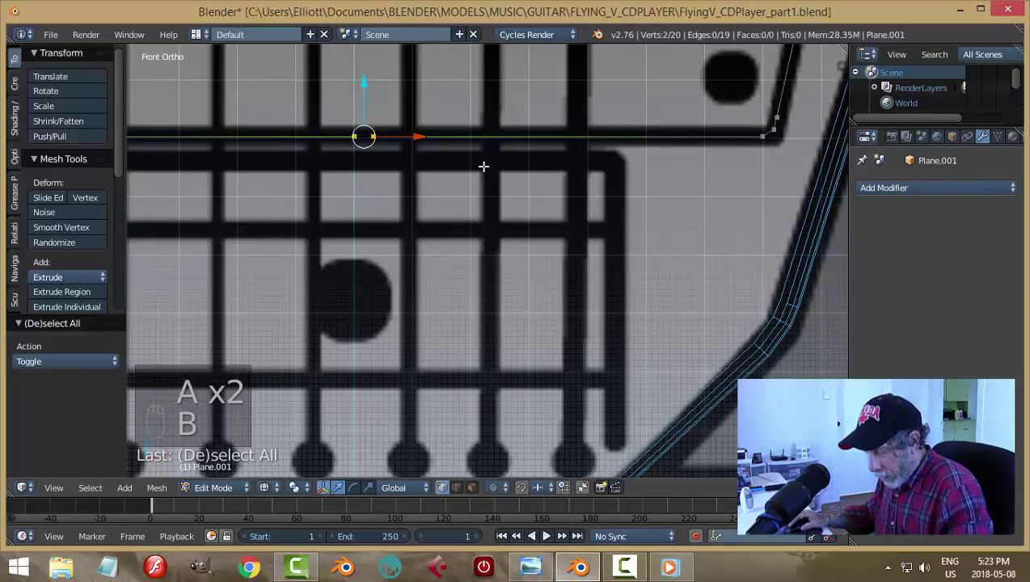
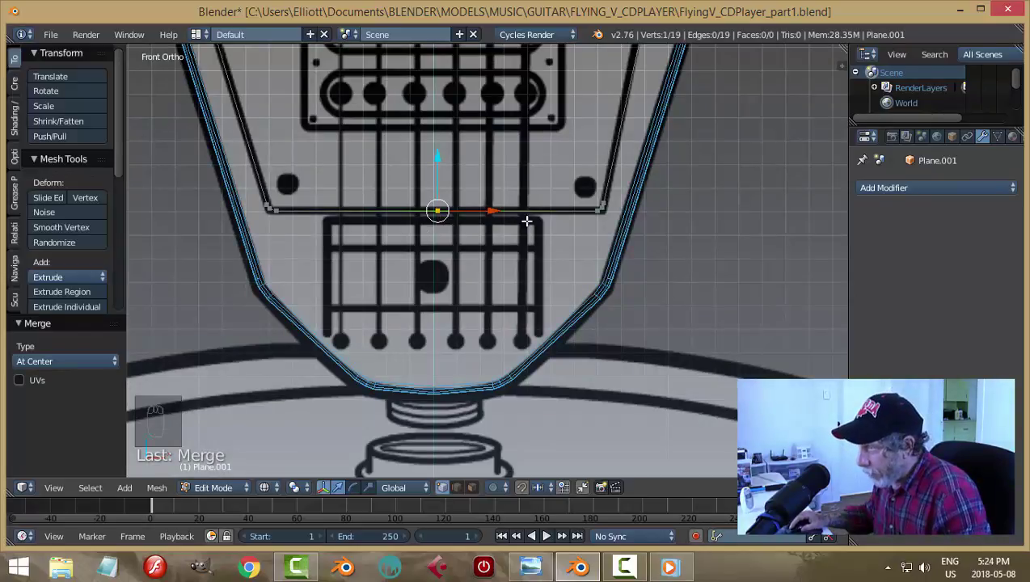
key("x")
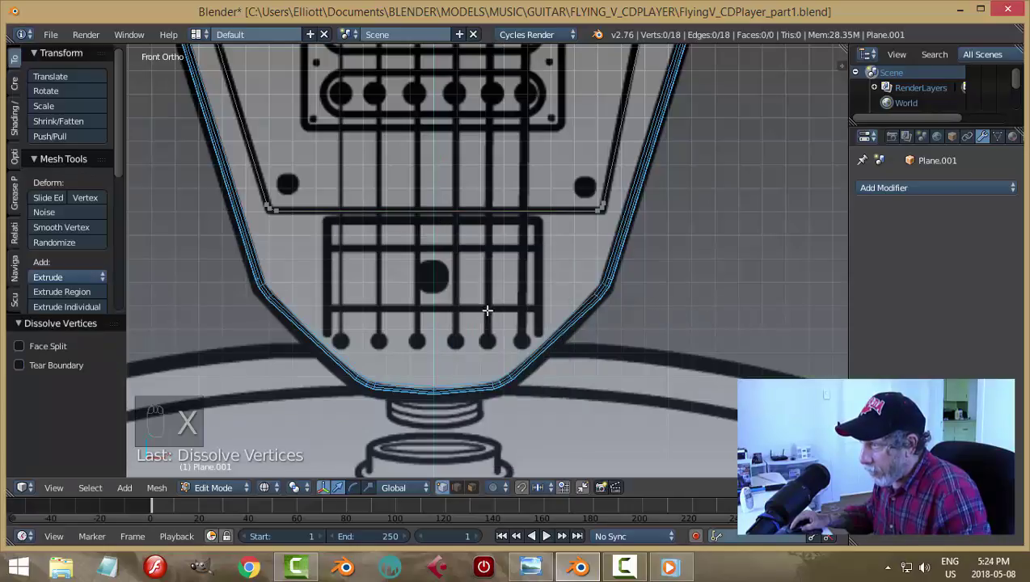
key("a")
key("a")
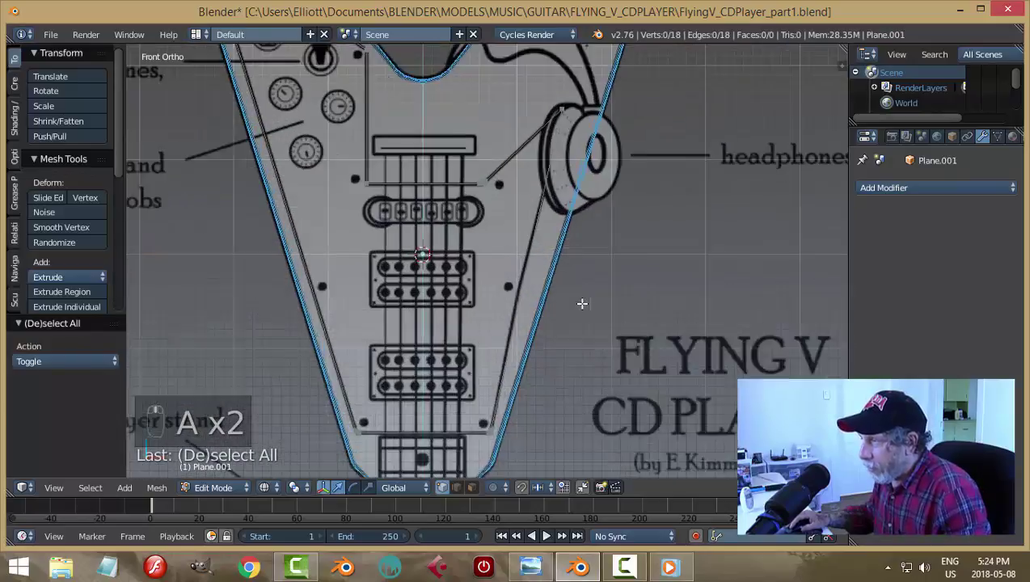
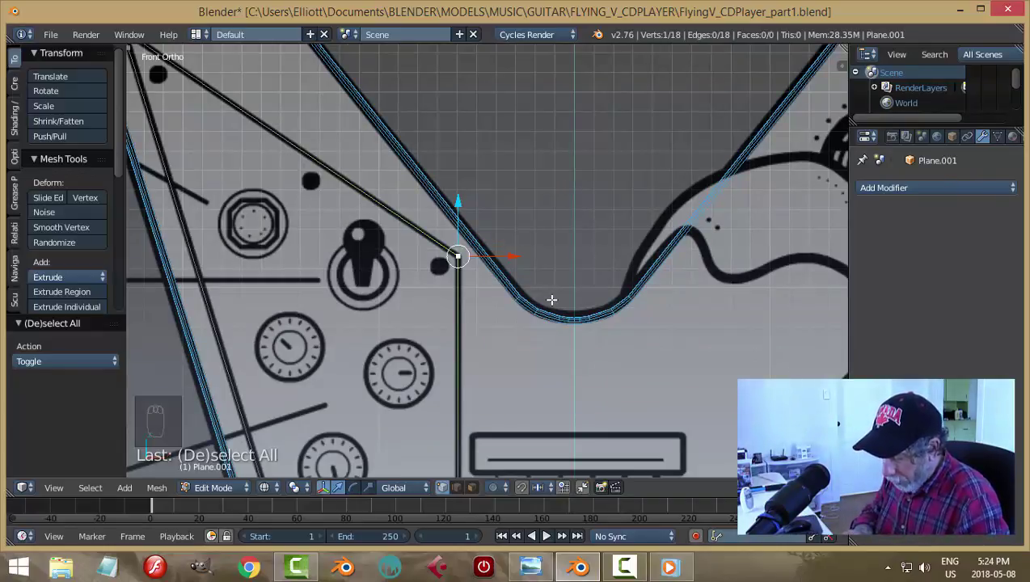
Extrude the outline to 29 vertices around the pickup corner and headphone jack curve, then leave Edit Mode
key("ctrl+shift+b")
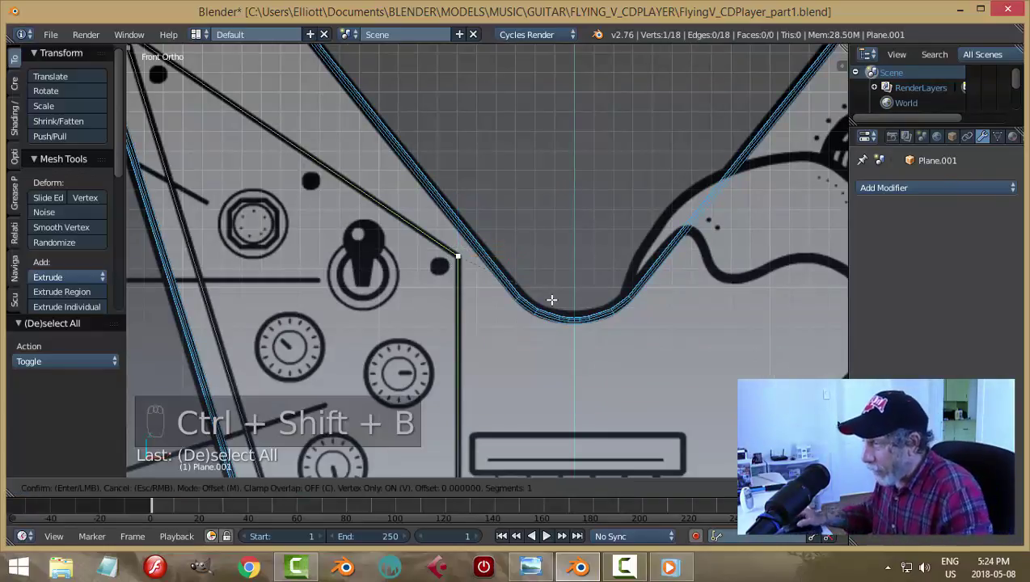
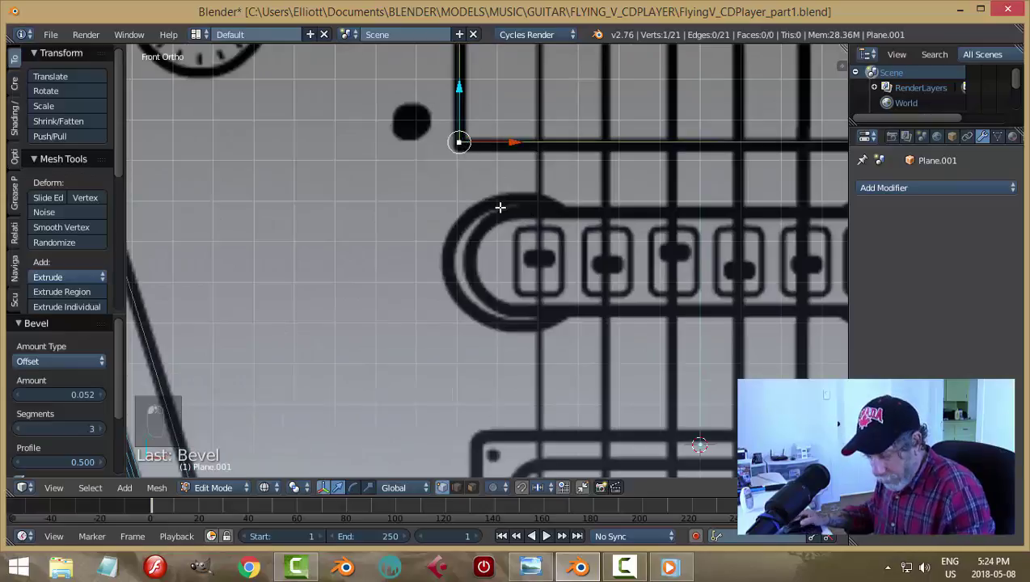
key("ctrl+shift+b")
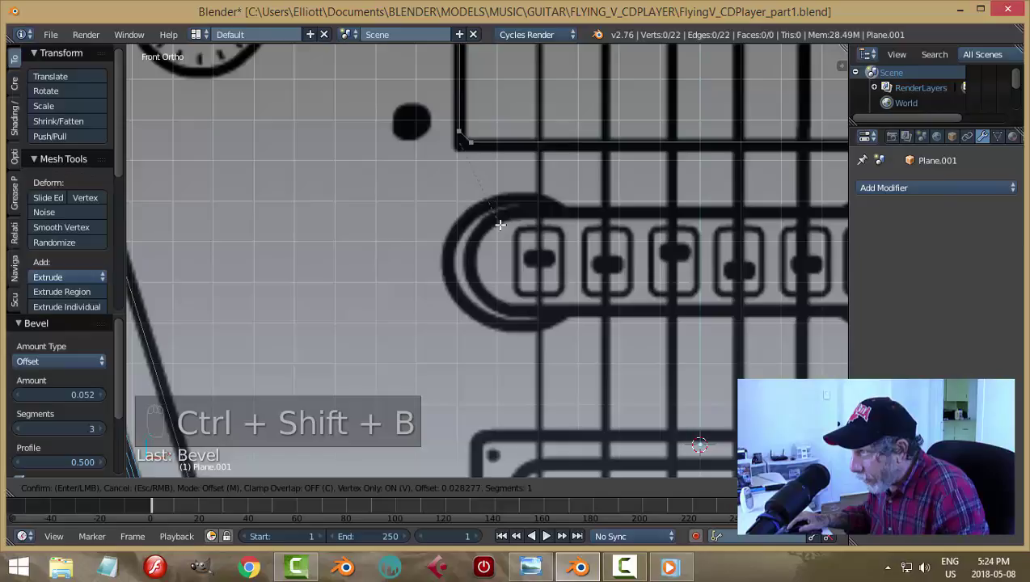
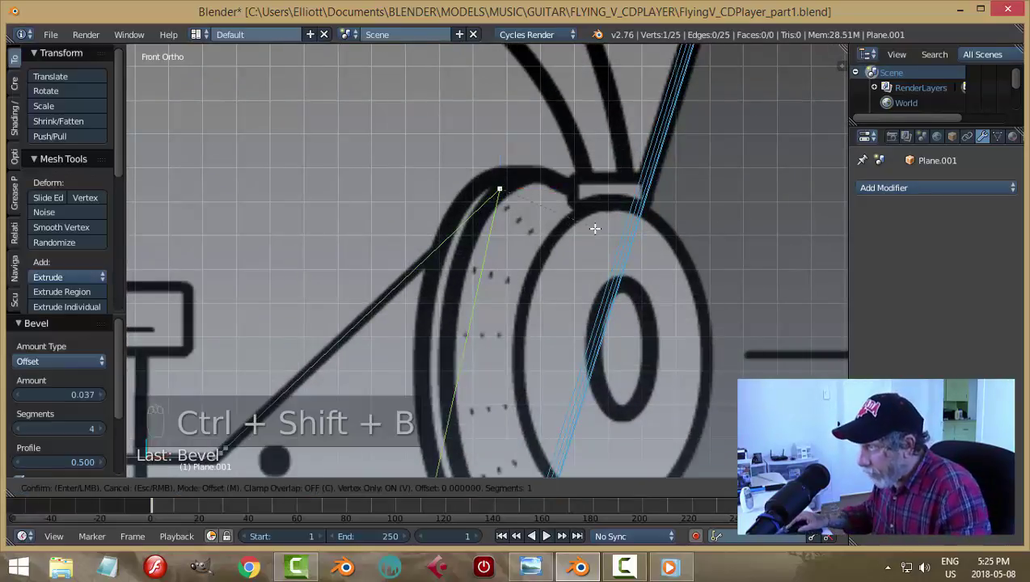
key("ctrl+shift+b")
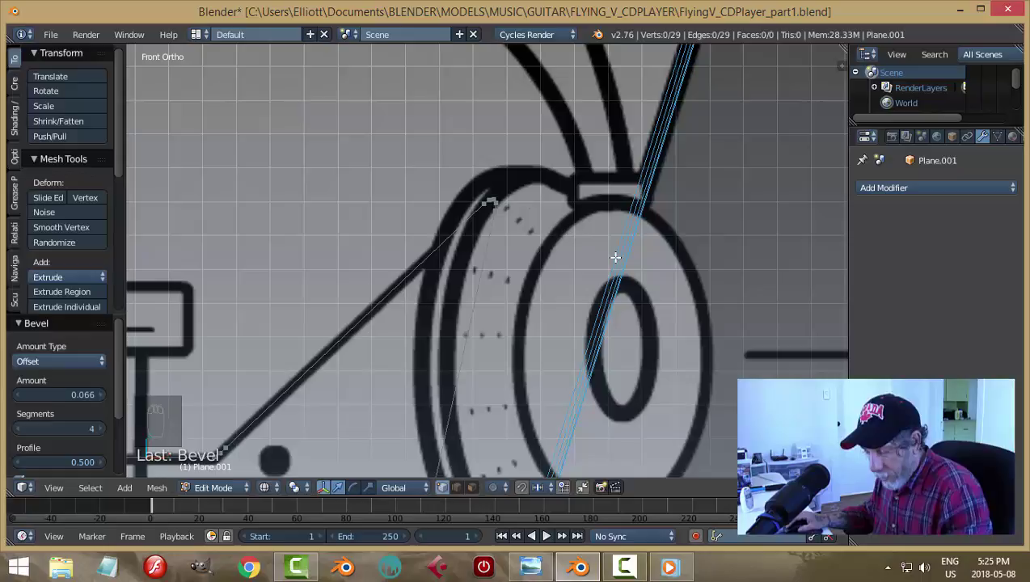
key("a")
key("Tab")
middle_click(618, 258)
middle_click(613, 261)
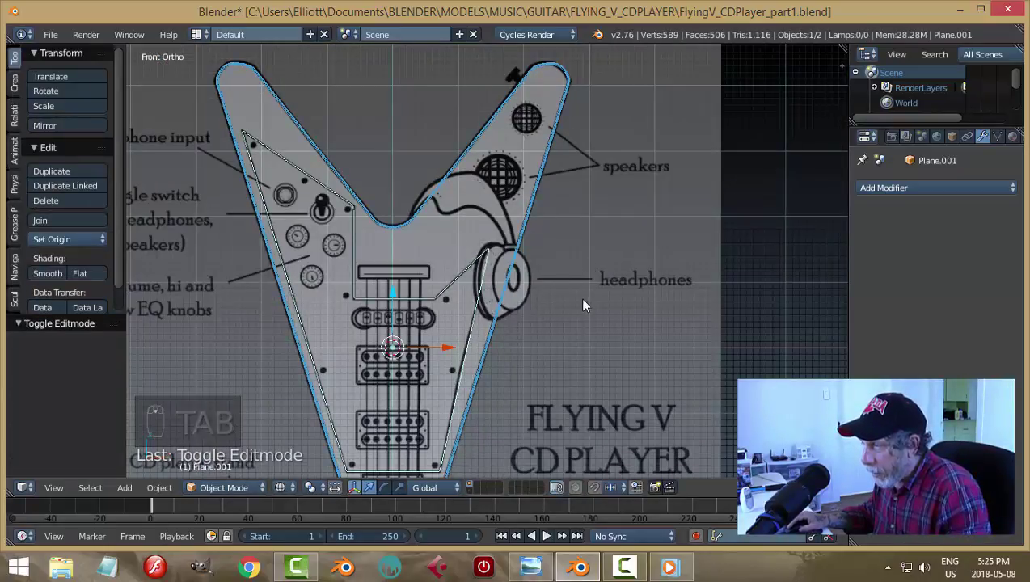
Fill the pickguard outline as a face, extrude it to give thickness and recalculate its normals outward
middle_click(580, 244)
left_click_drag(576, 276, 587, 248)
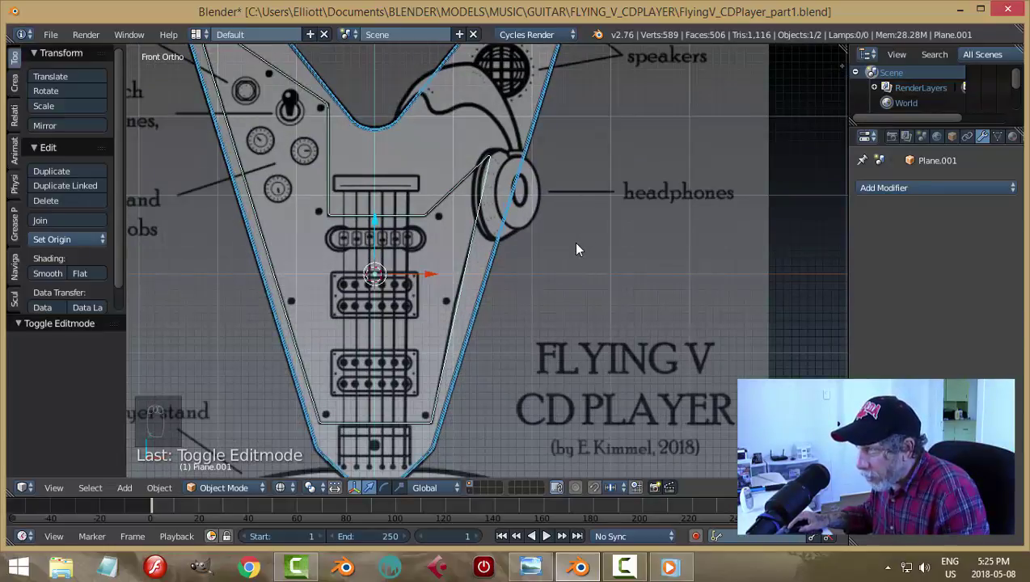
left_click_drag(582, 241, 529, 253)
key("Tab")
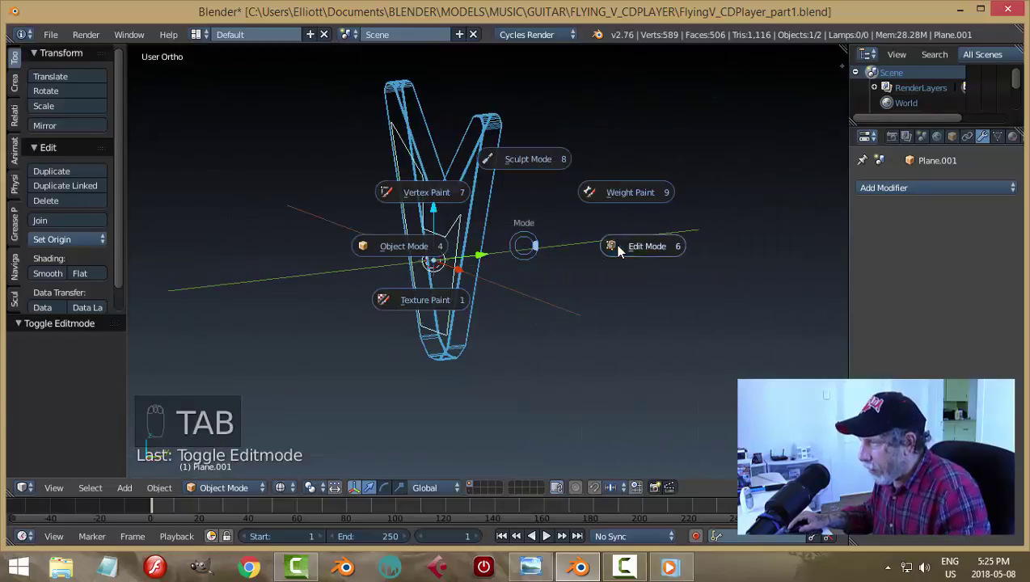
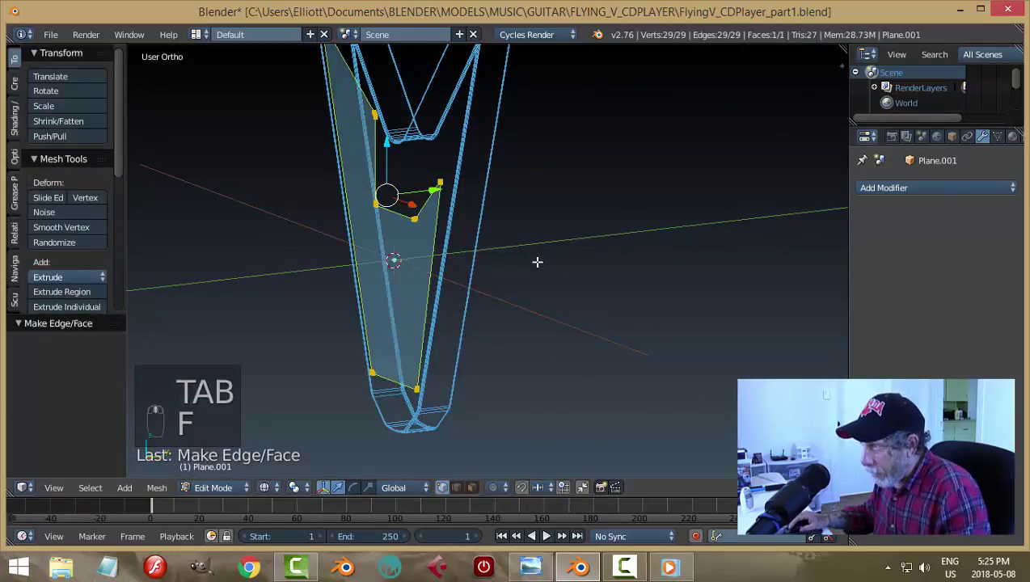
key("e")
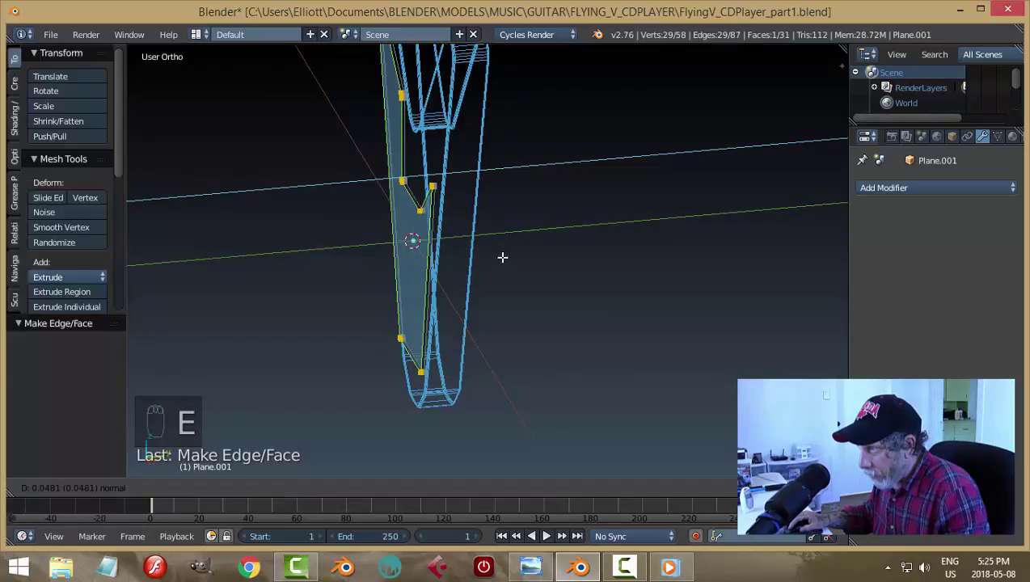
key("a")
key("a")
key("ctrl+n")
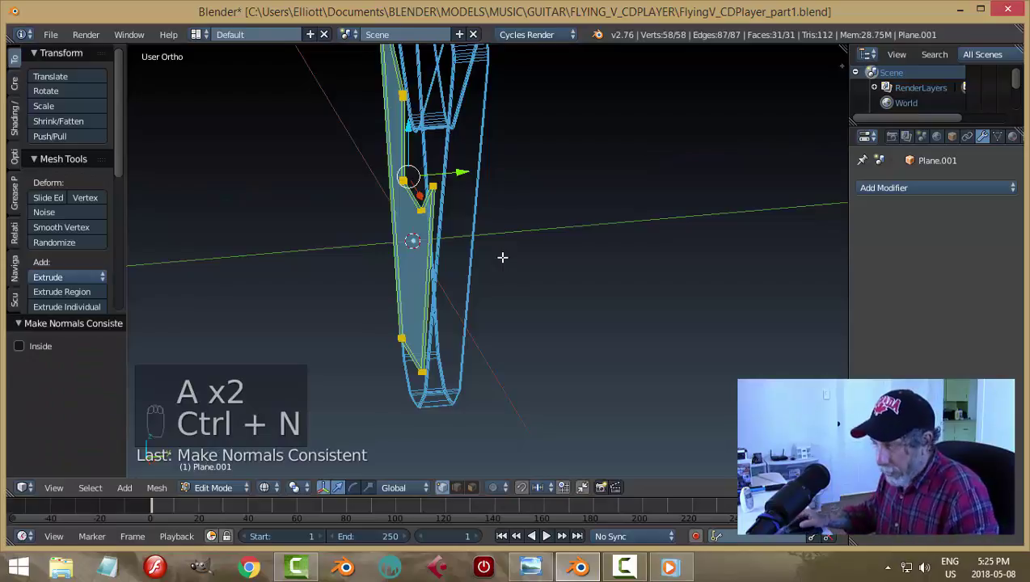
key("a")
key("Tab")
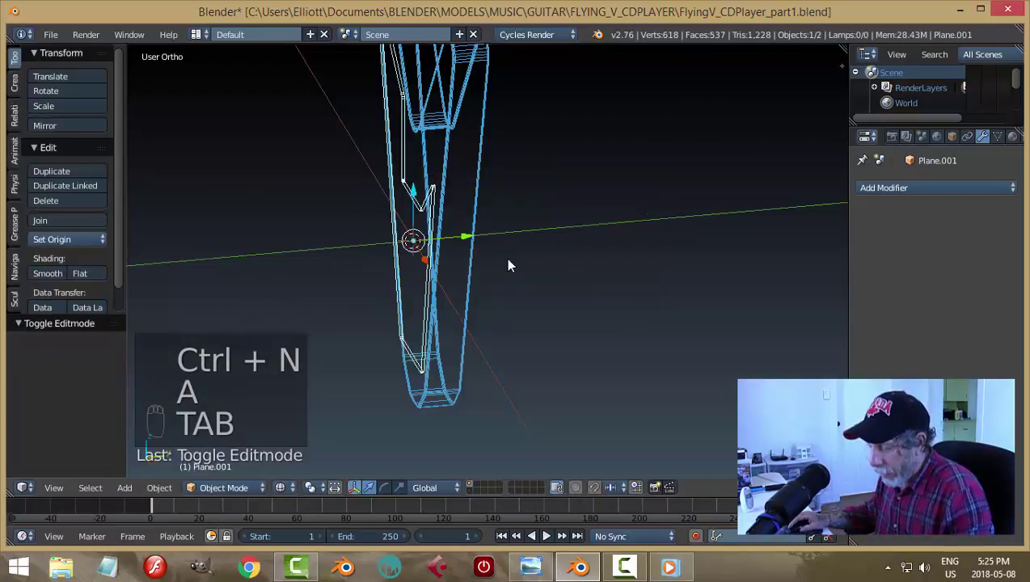
Move the pickguard along Y onto the guitar body surface and save the file
key("z")
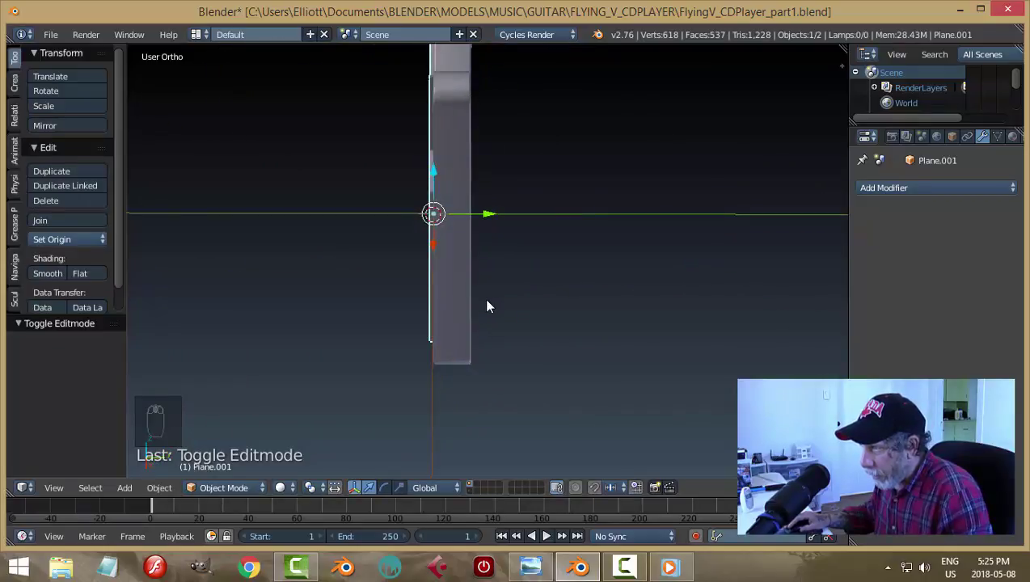
middle_click(492, 303)
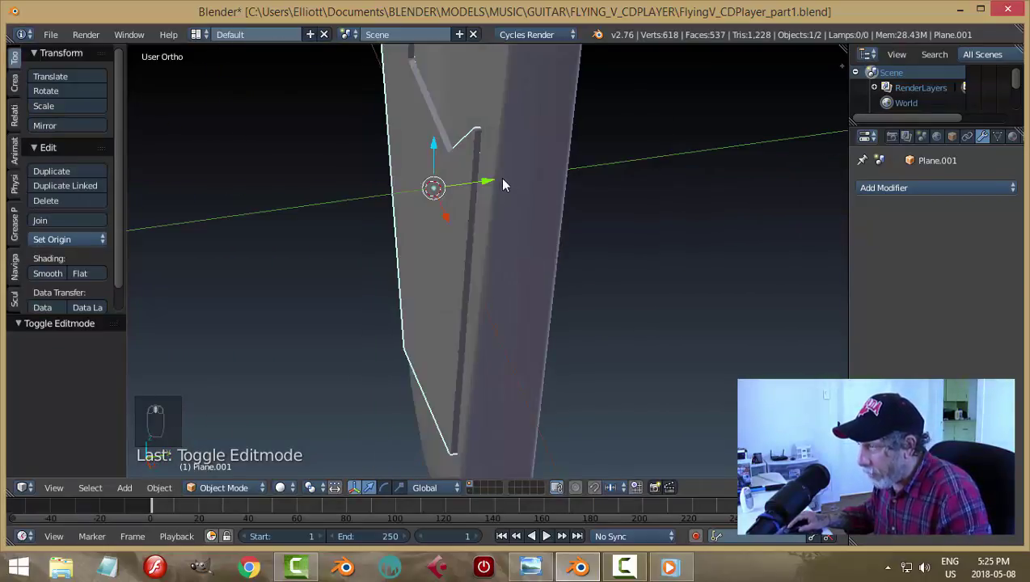
left_click_drag(495, 184, 498, 188)
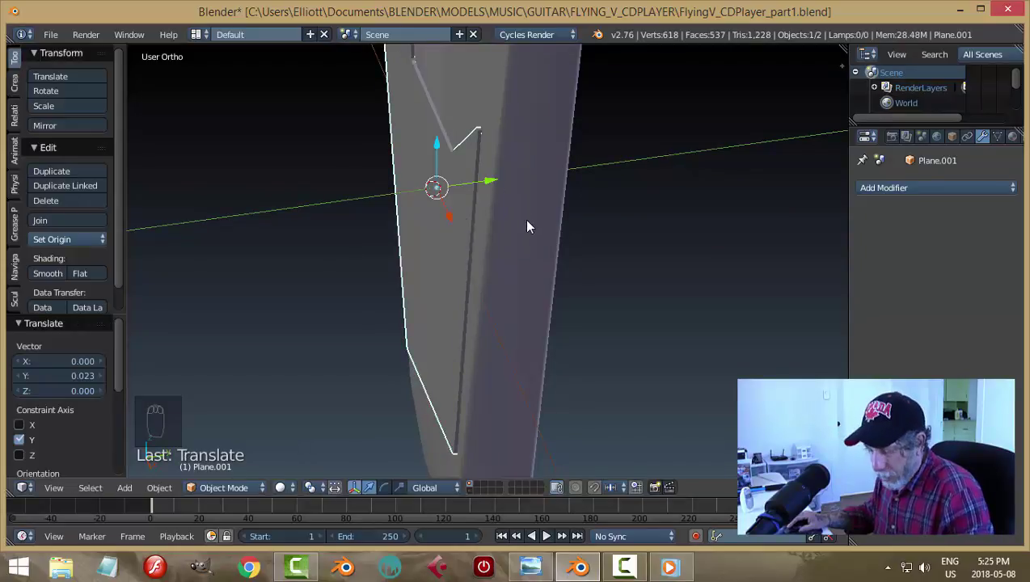
key("a")
middle_click(511, 241)
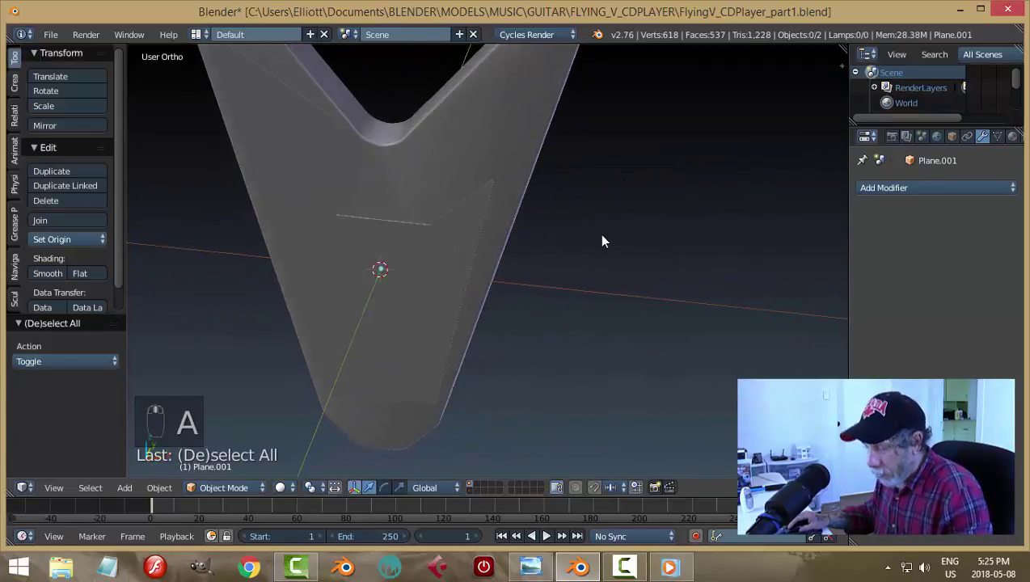
key("ctrl+s")
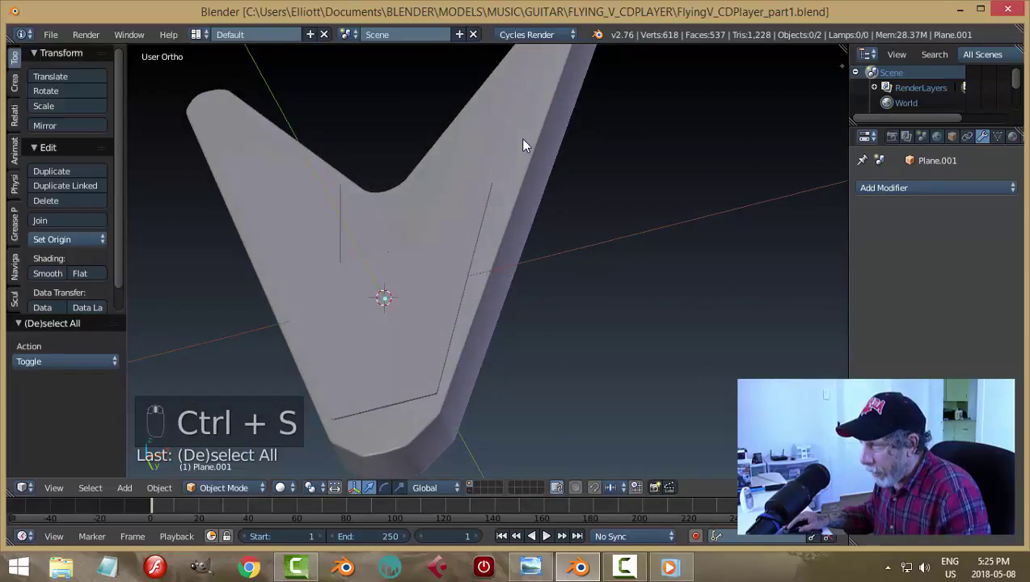
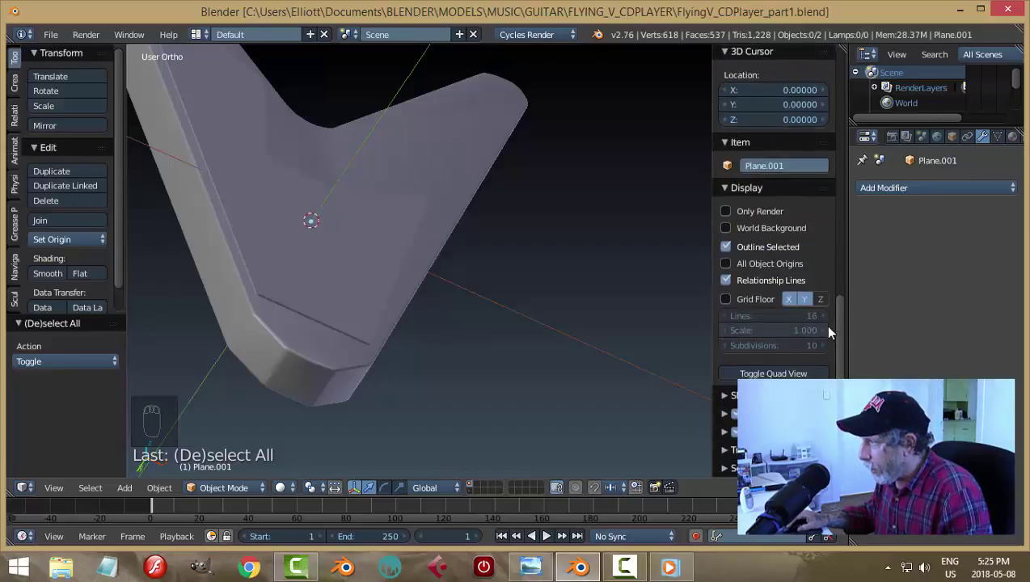
Enable Matcap shading in the N-panel and pick the red matcap sphere for the viewport
left_click_drag(728, 193, 827, 209)
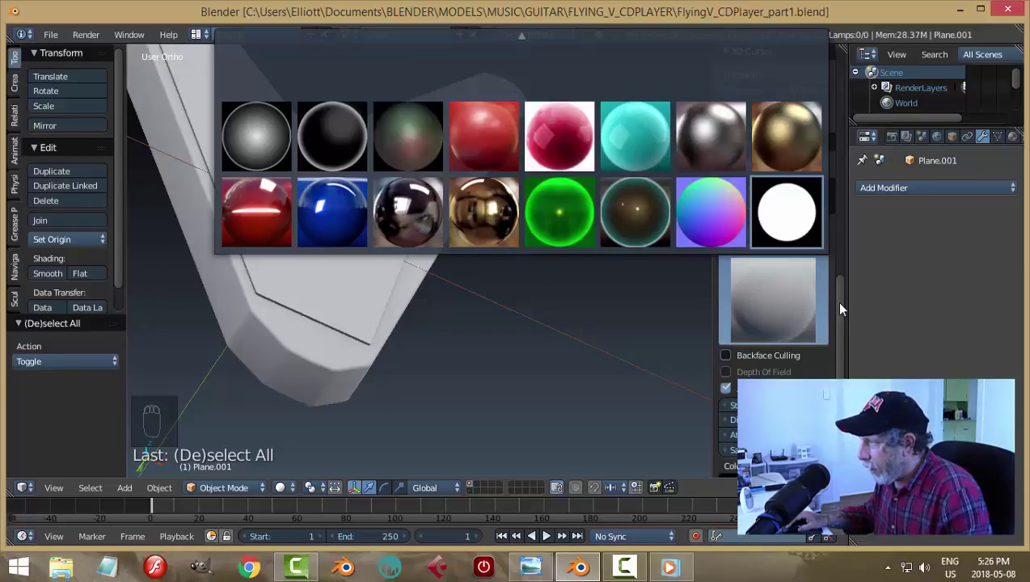
left_click_drag(849, 291, 550, 283)
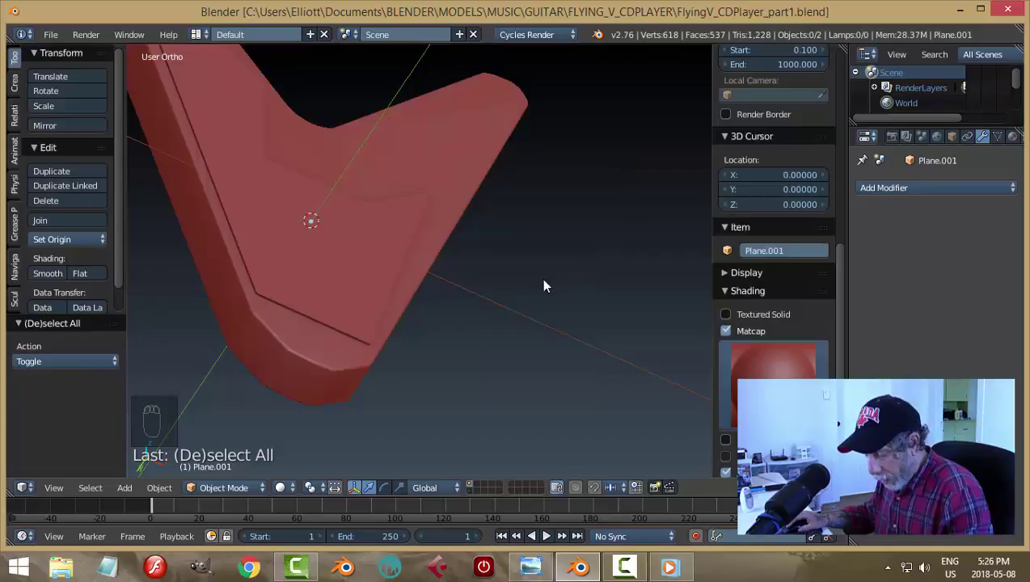
Hide the properties shelf, save, then bevel the pickguard's front and back edge loops with Ctrl+B into a groove
key("n")
left_click_drag(586, 266, 472, 264)
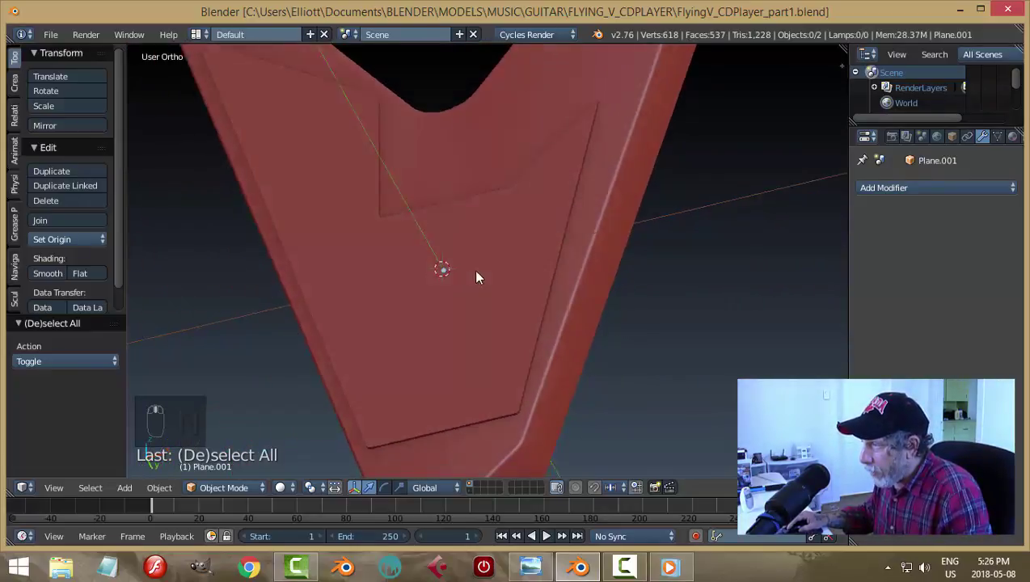
left_click_drag(506, 240, 507, 244)
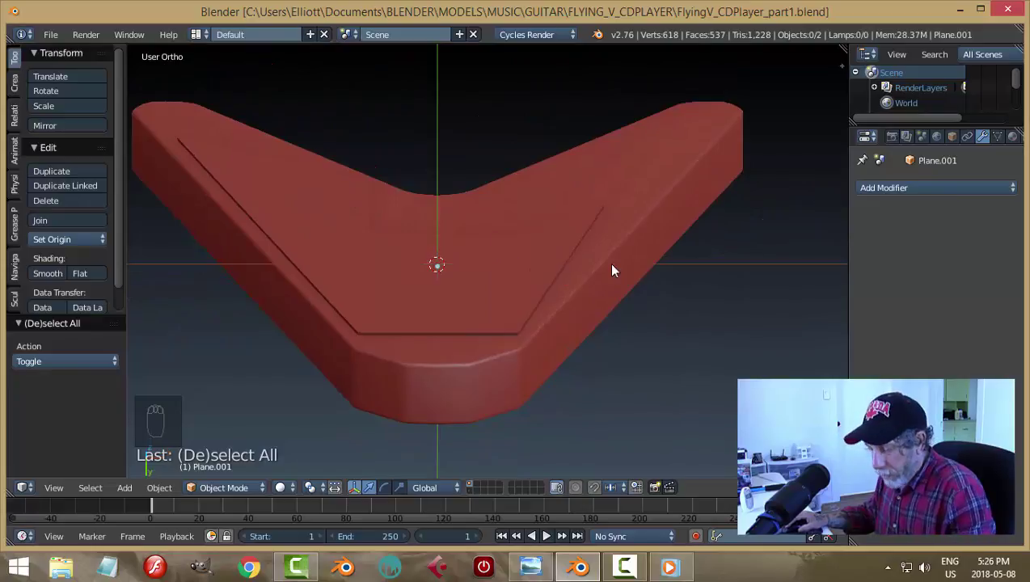
key("ctrl+s")
left_click(501, 296)
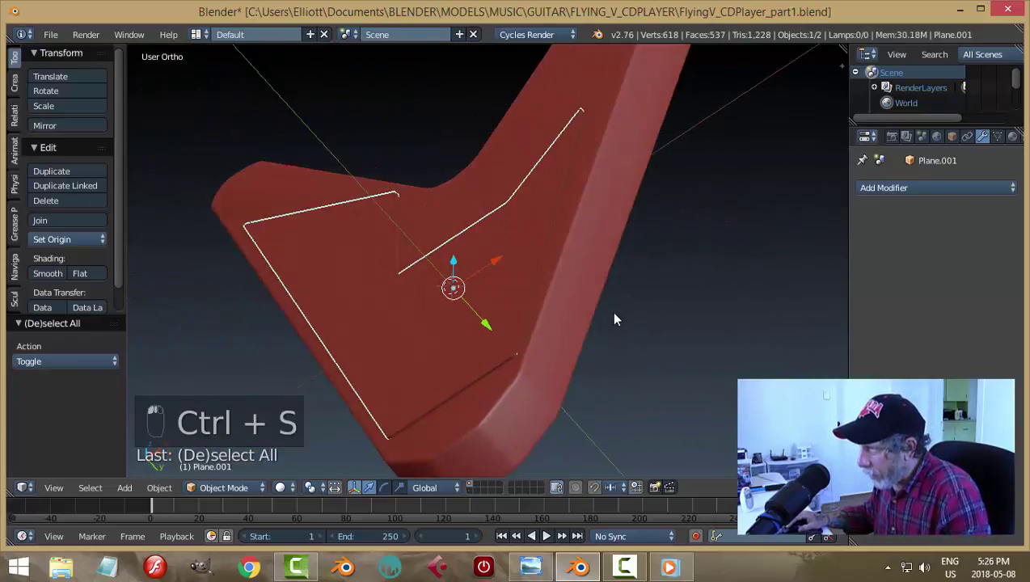
key("Tab")
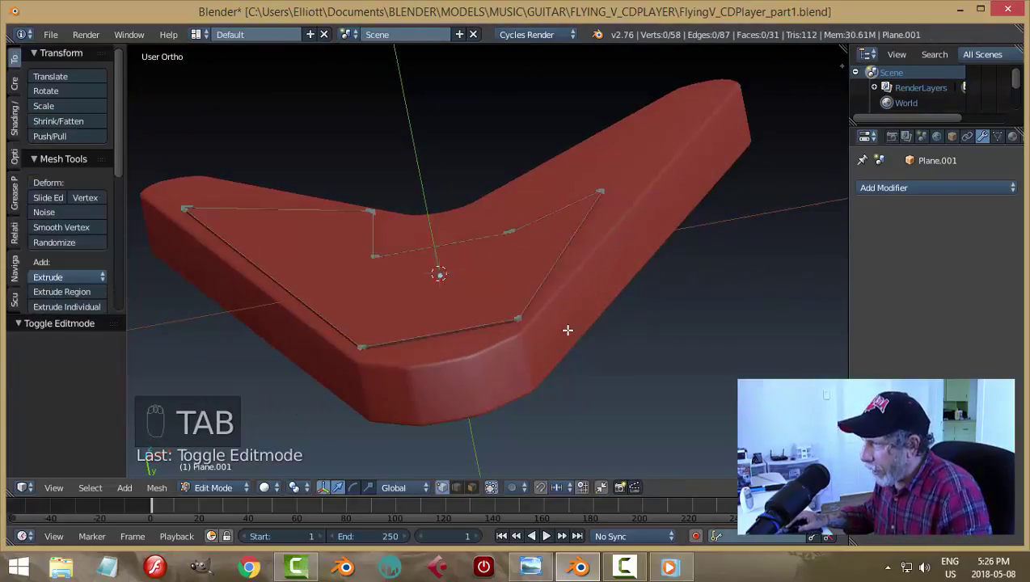
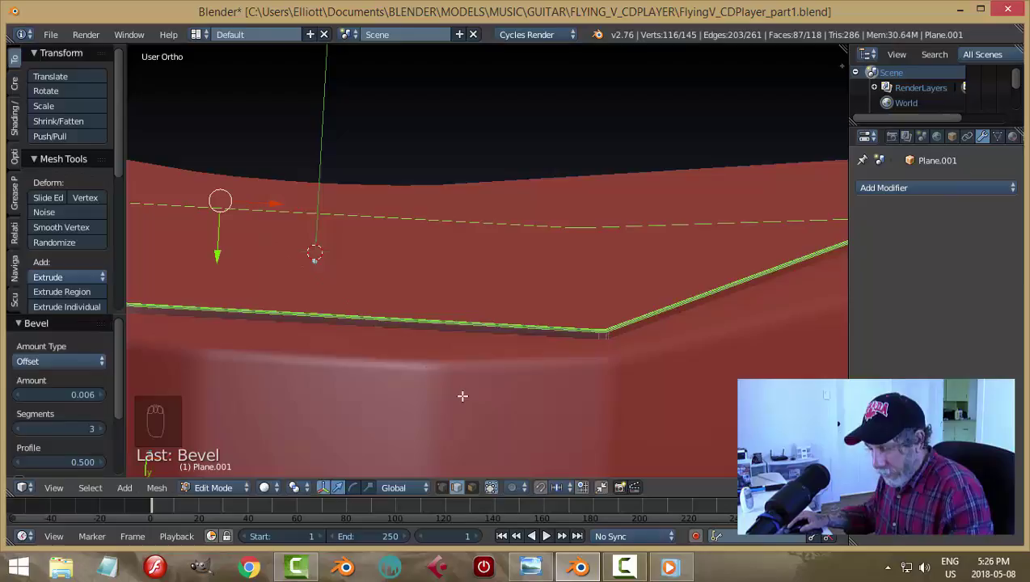
key("a")
key("Tab")
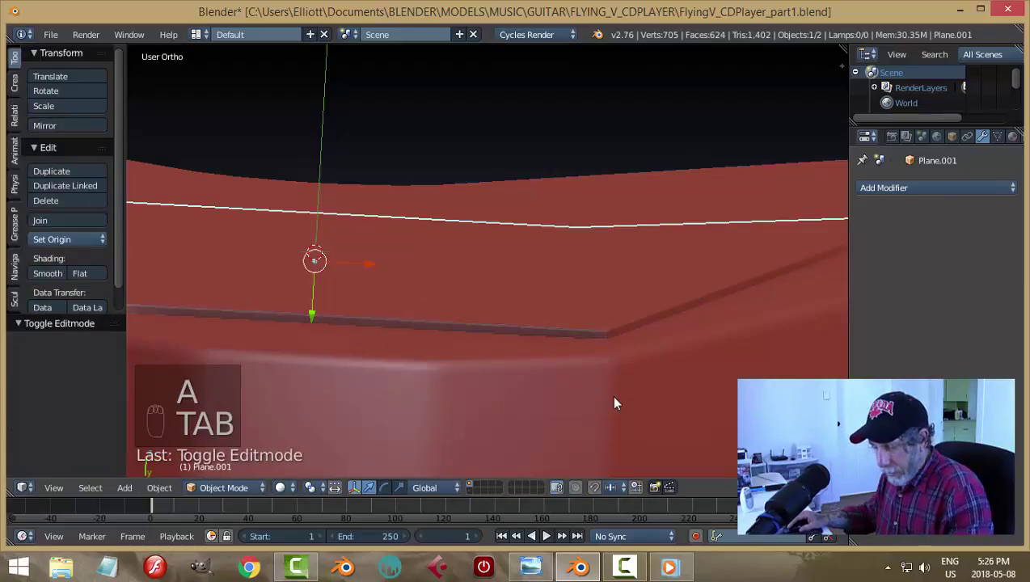
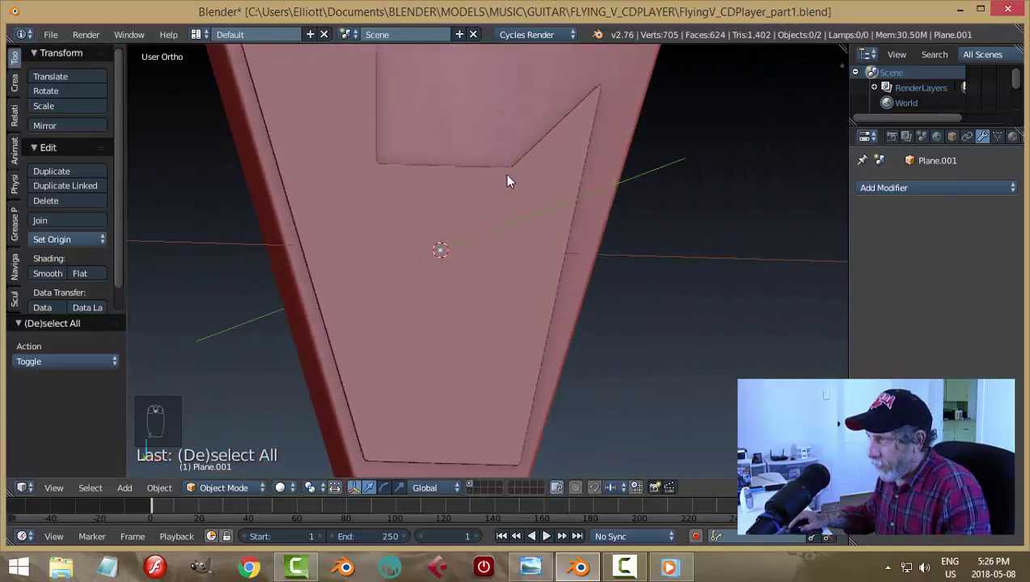
Save, switch to Front Ortho and wireframe so the body and pickguard outlines lie over the reference drawing
middle_click(576, 113)
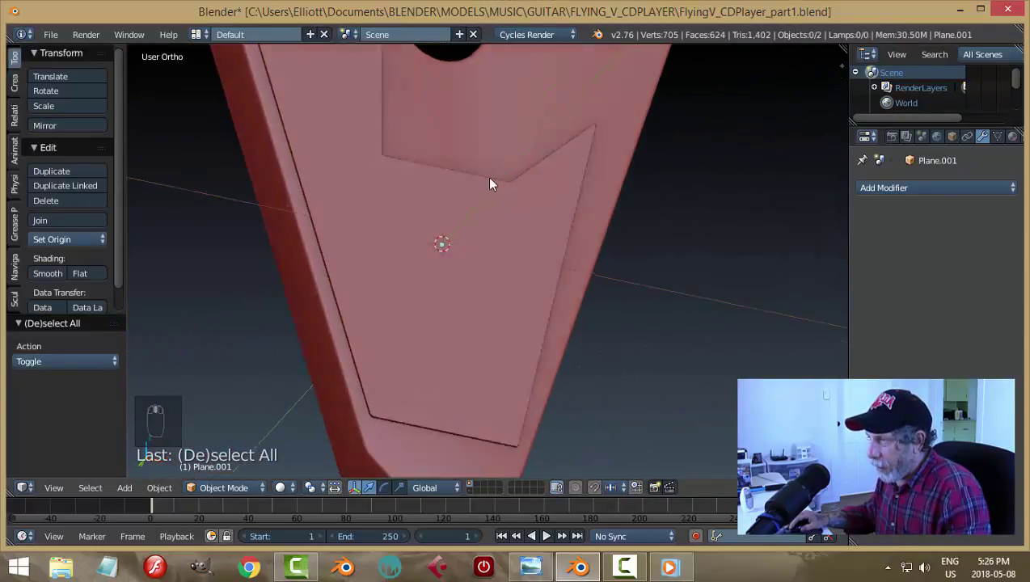
left_click_drag(493, 190, 664, 132)
key("ctrl+s")
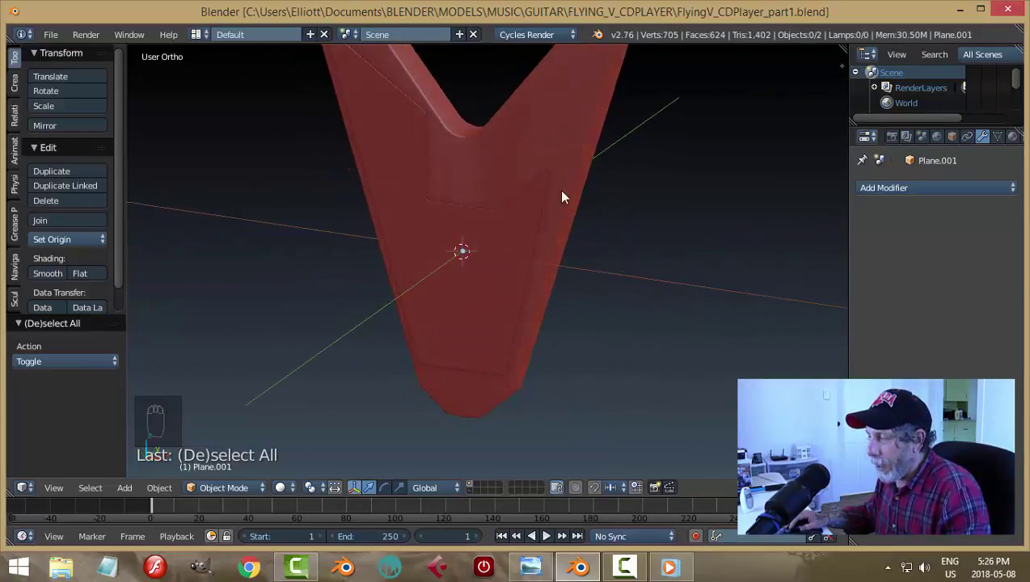
key("KP_1")
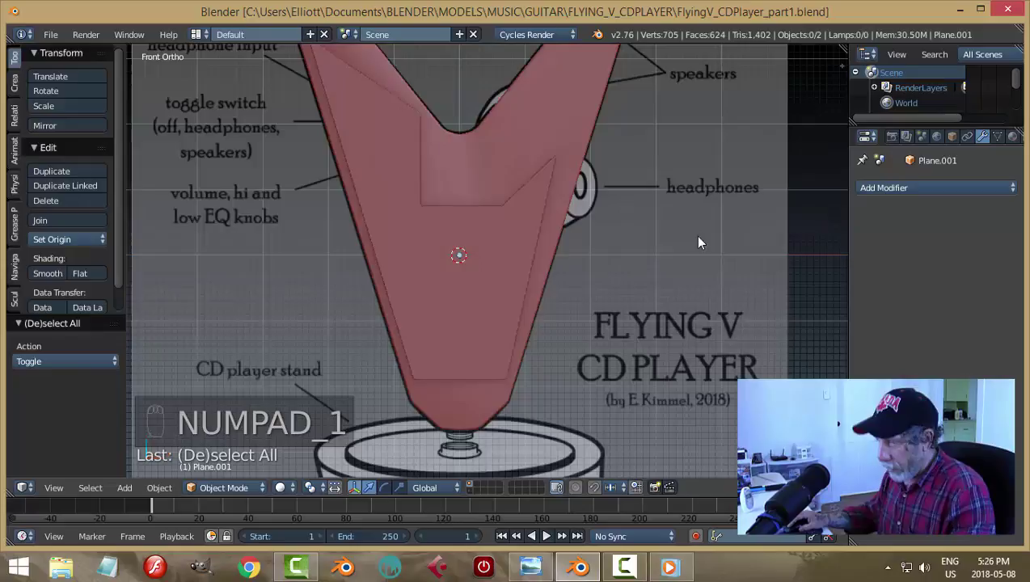
key("z")
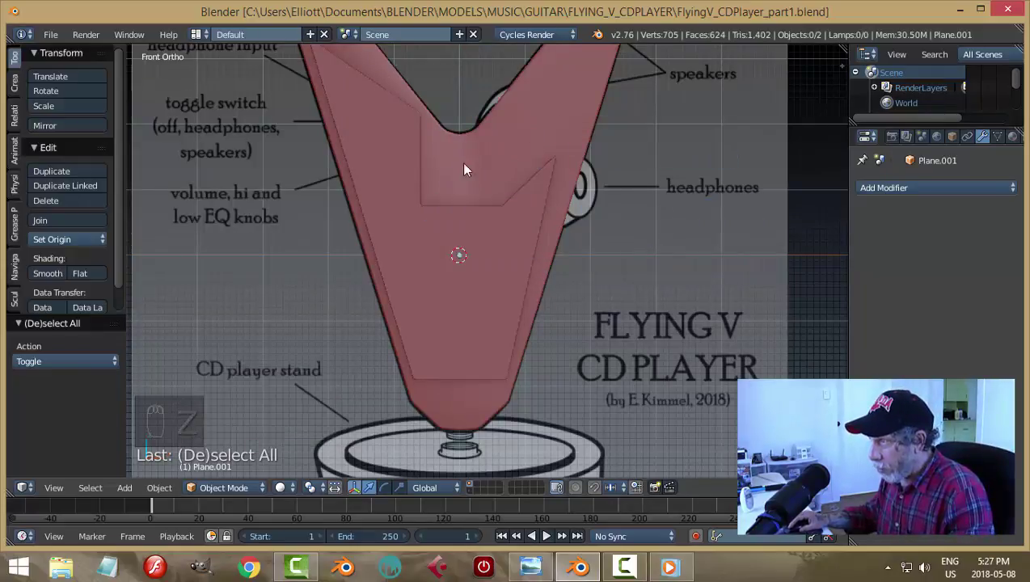
key("Tab")
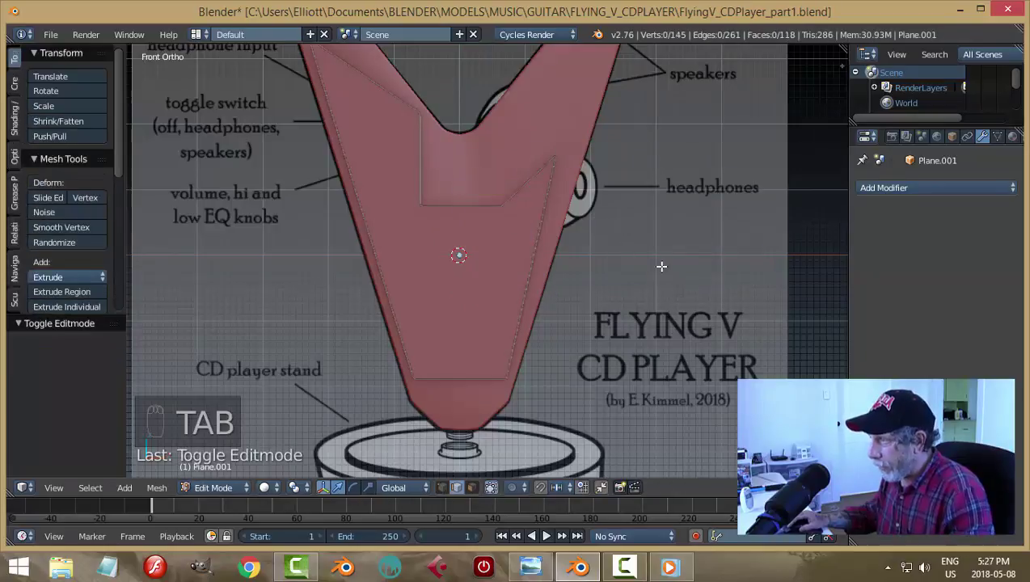
key("Tab")
key("z")
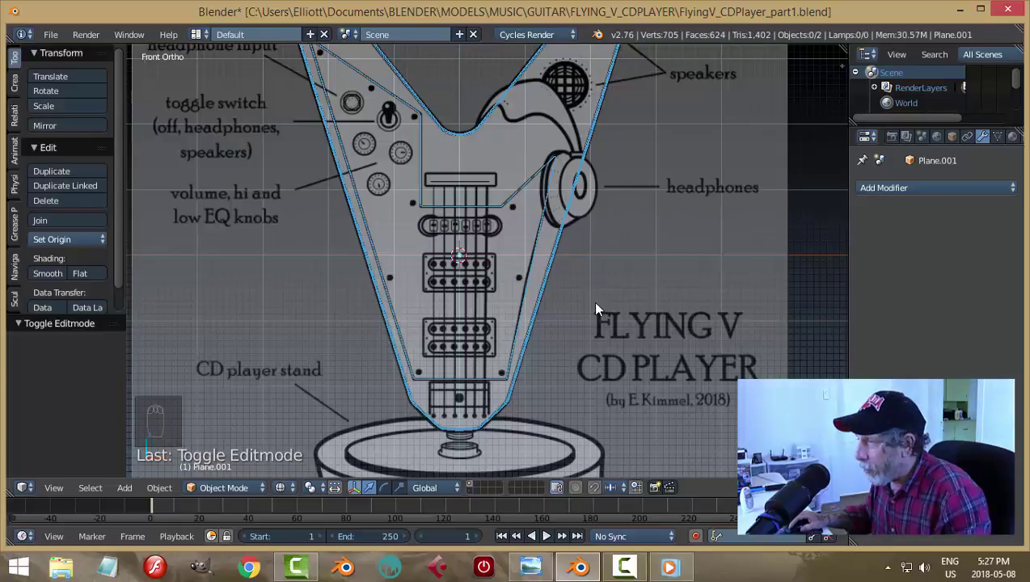
key("Tab")
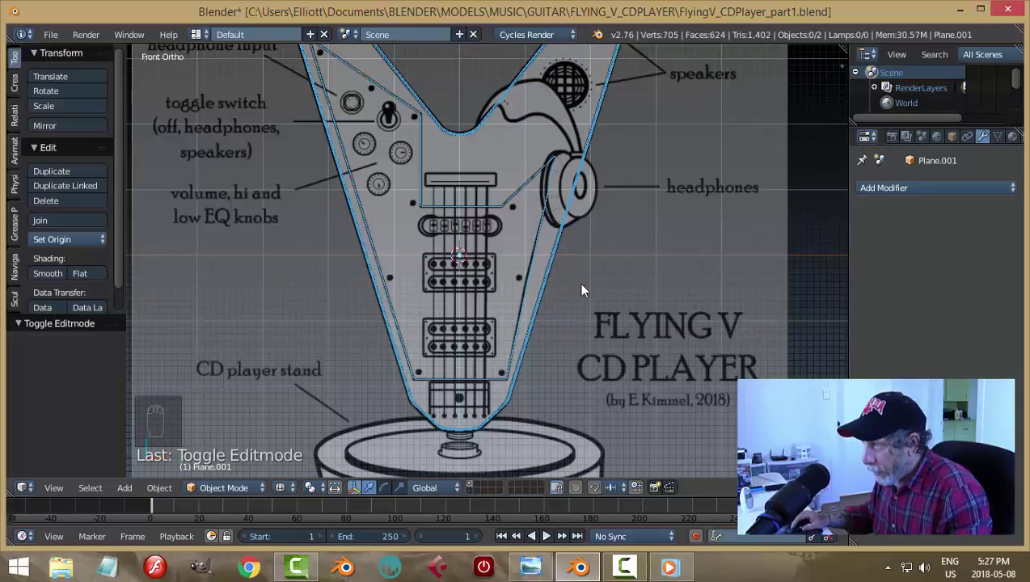
Add a circle rotated 90° on X, shrink it to a small ring and move it up into place on Z
key("shift+a")
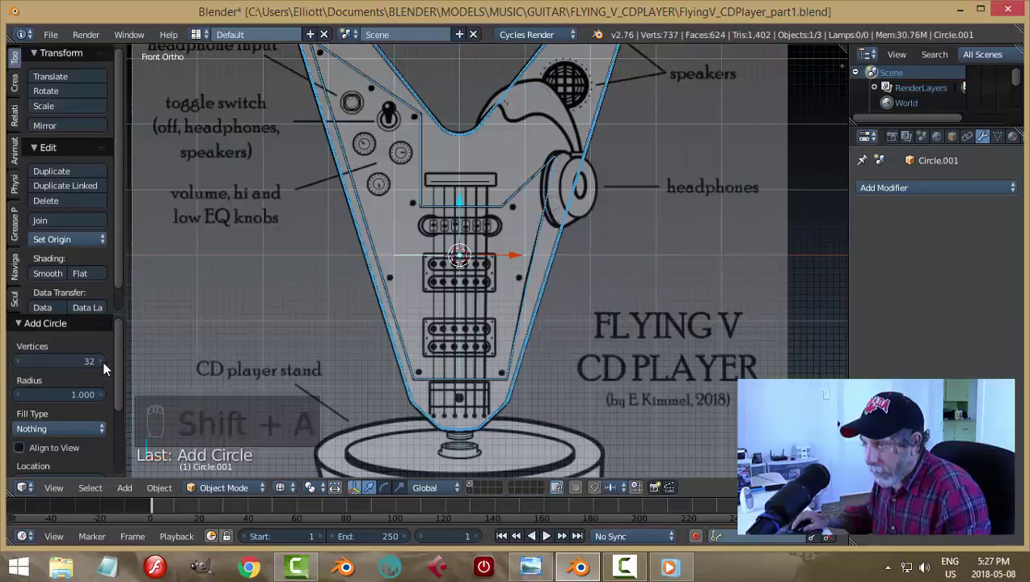
key("r")
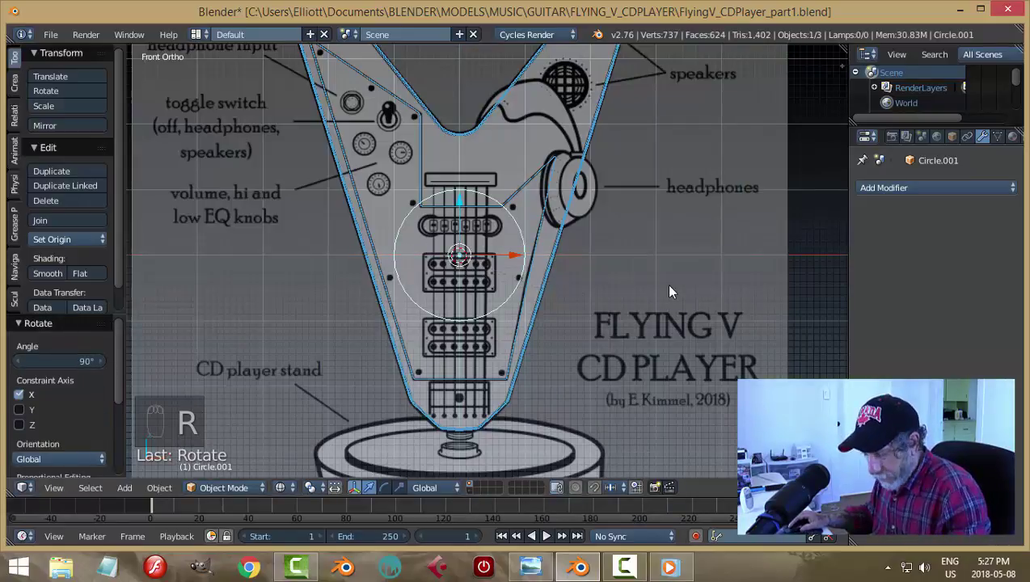
key("s")
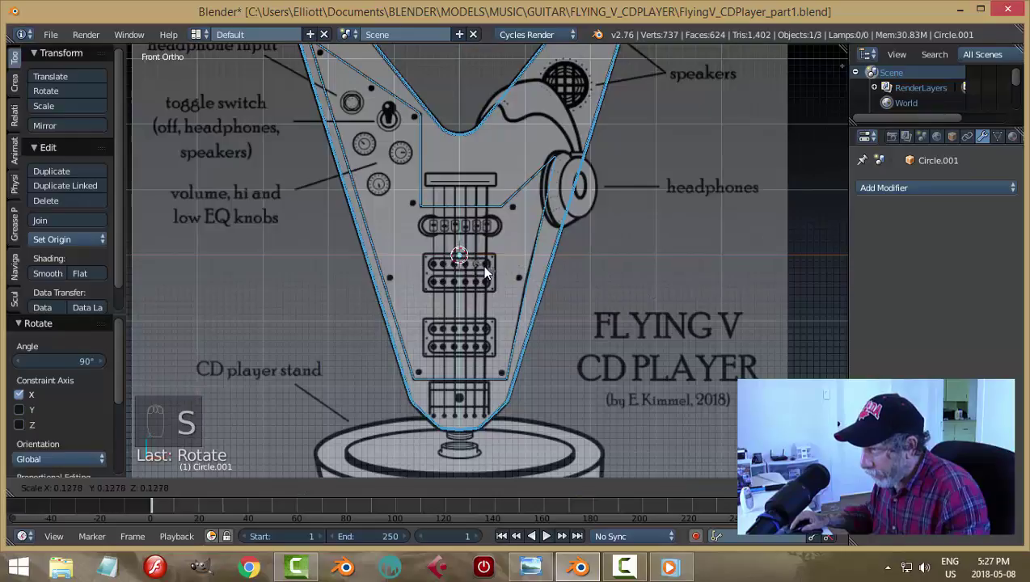
left_click_drag(516, 259, 423, 227)
key("KP_Decimal")
left_click_drag(430, 244, 573, 251)
key("g")
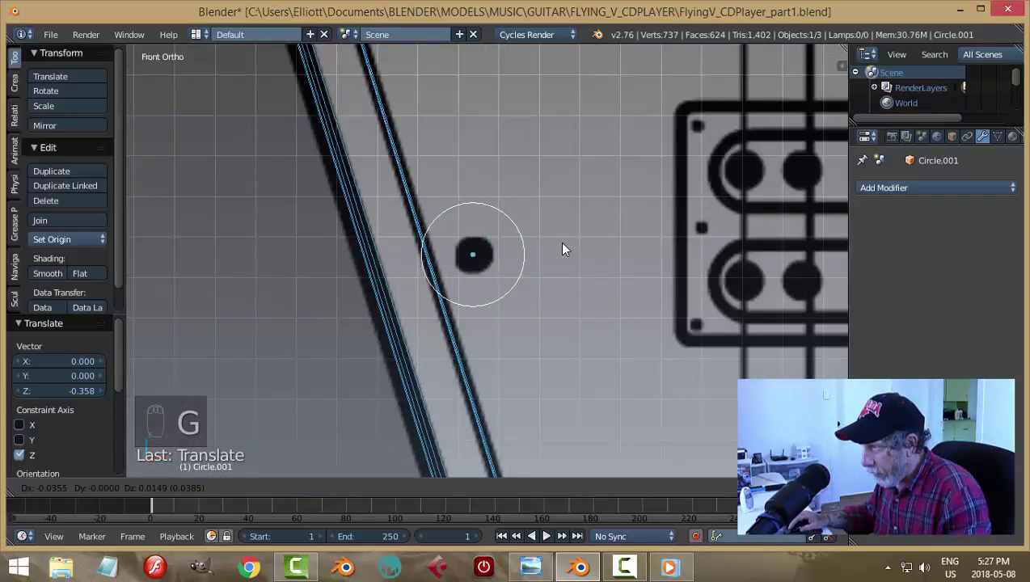
key("s")
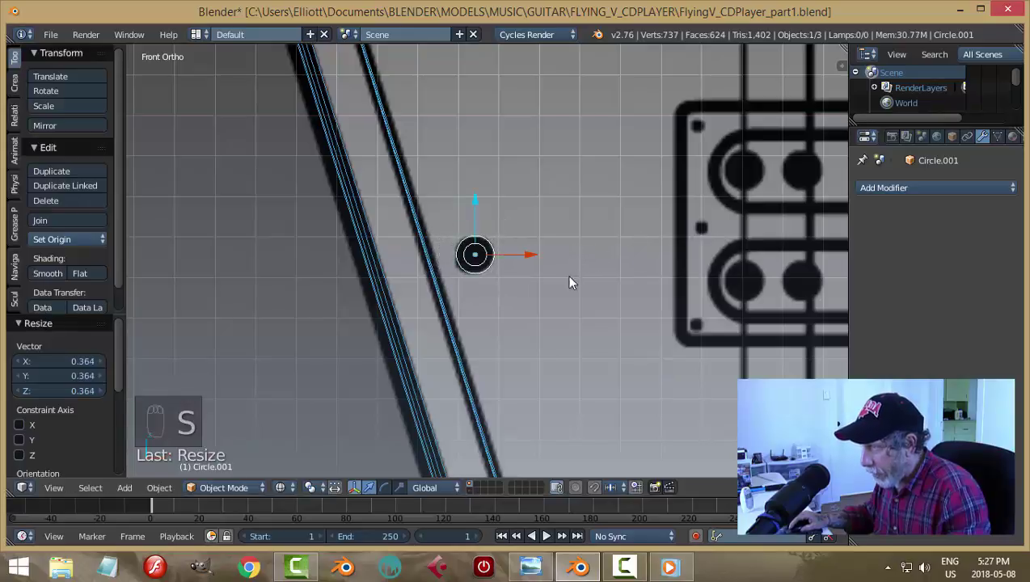
Push Circle.001 along Y until it sits against the guitar body's surface
left_click_drag(575, 307, 558, 286)
key("KP_Decimal")
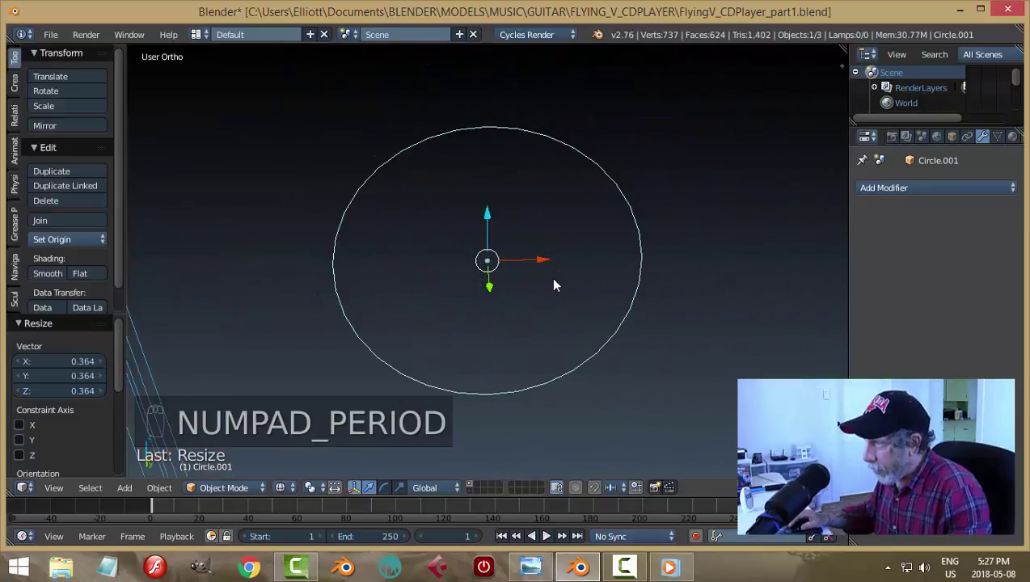
key("z")
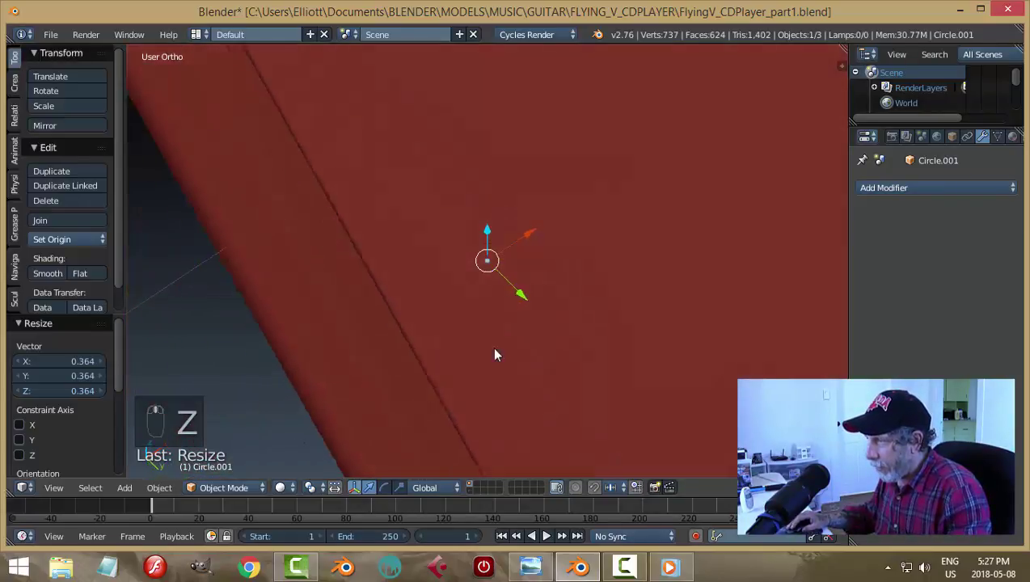
left_click_drag(550, 272, 578, 265)
key("KP_Decimal")
left_click_drag(577, 265, 697, 255)
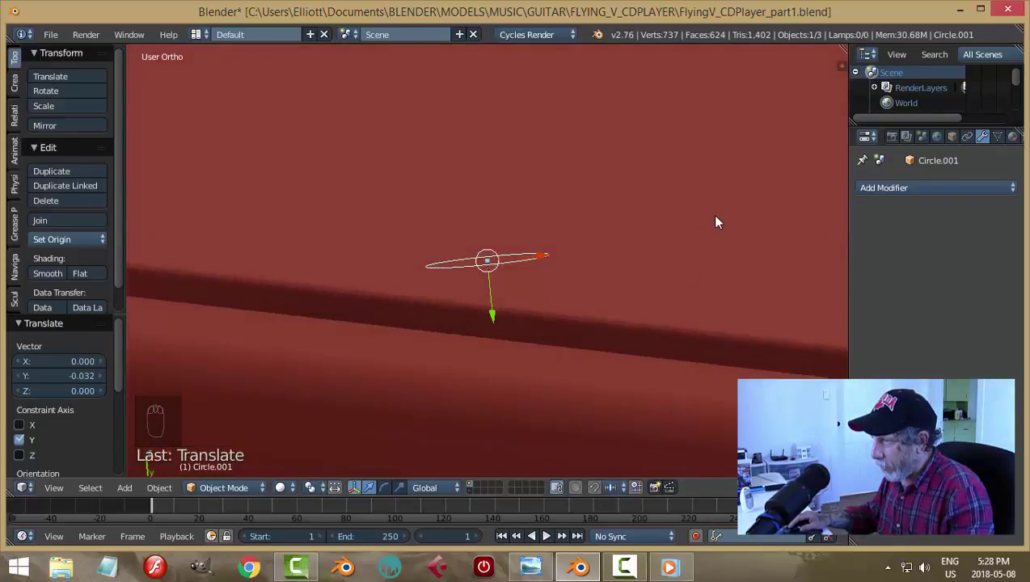
Fill the circle, extrude it into a short cylinder and bevel its edges into a 130-face ring against the body
key("Tab")
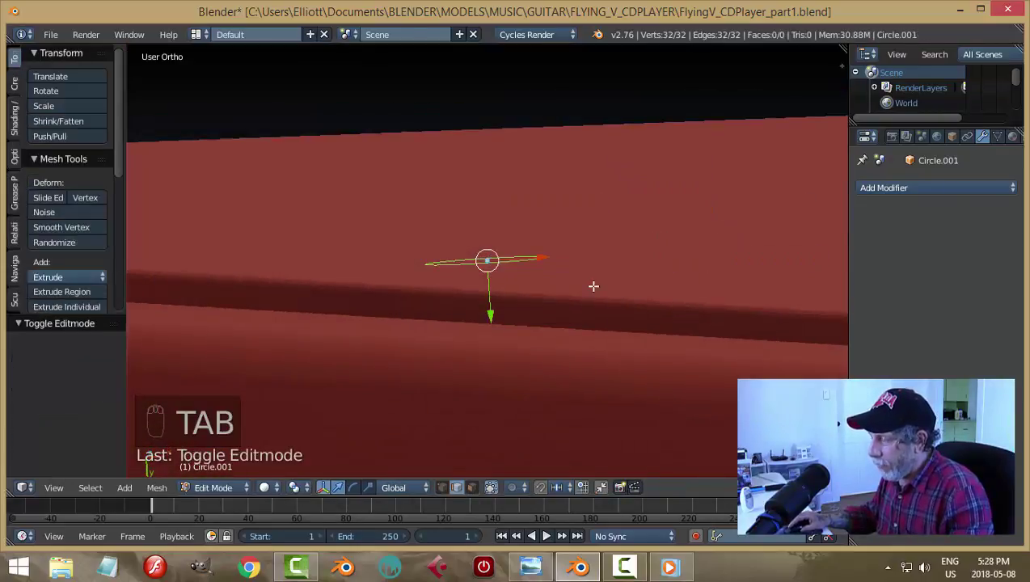
key("a")
key("a")
key("f")
key("e")
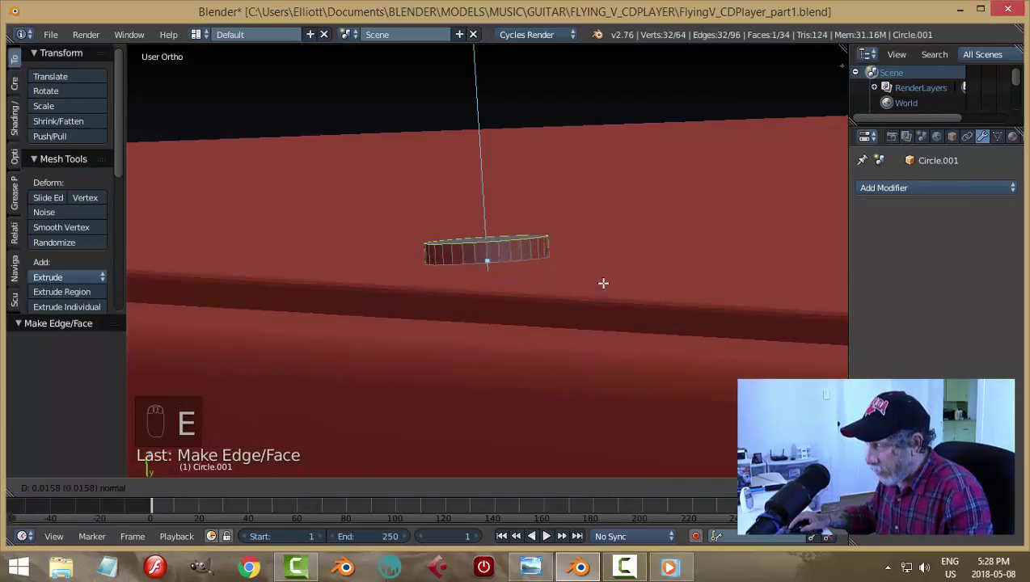
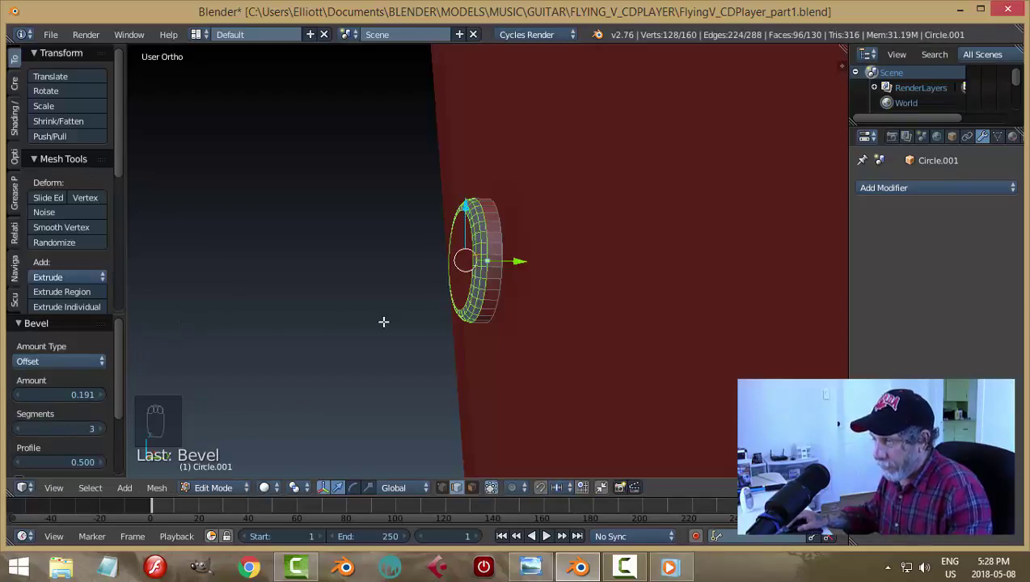
key("a")
key("Tab")
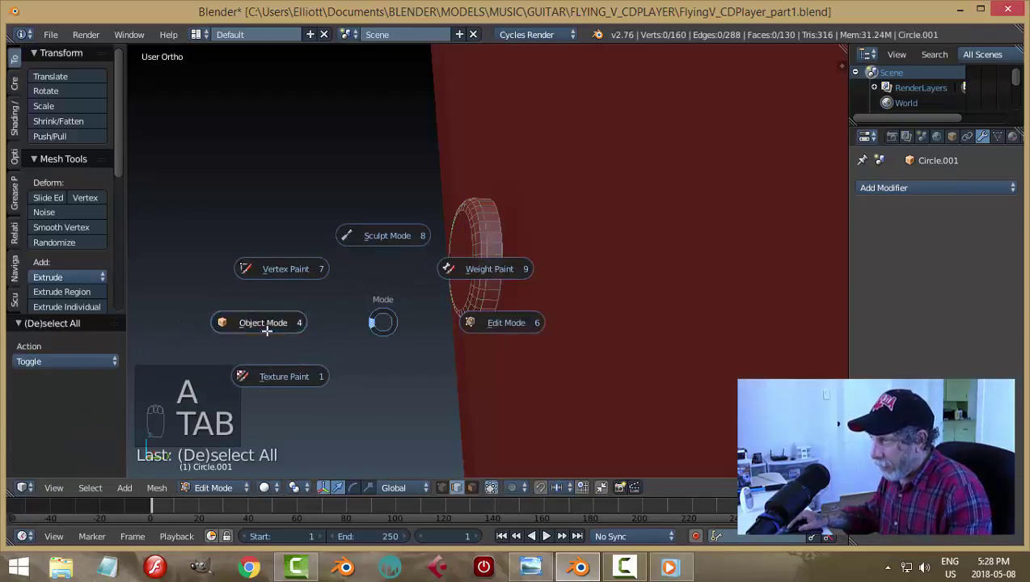
Move the round screw head (Circle.001) along its depth so it sits on the guitar body
left_click_drag(84, 248, 574, 308)
left_click_drag(574, 308, 562, 311)
left_click_drag(533, 262, 541, 281)
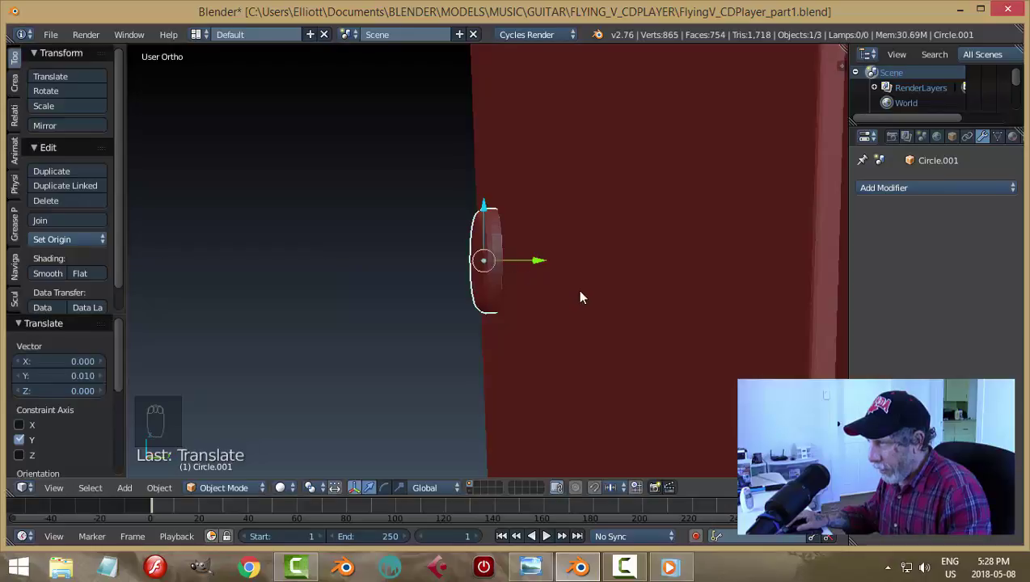
key("s")
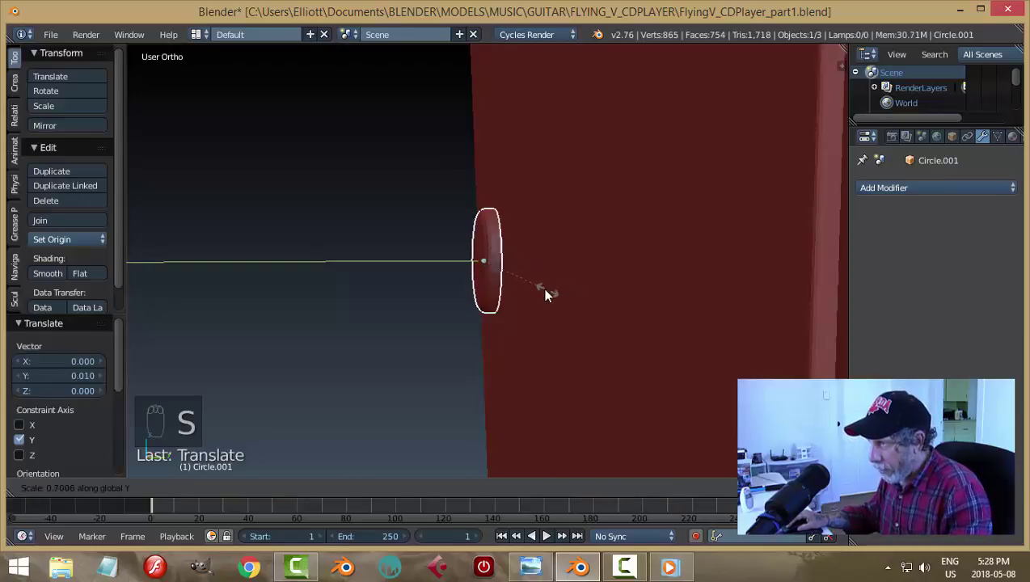
left_click_drag(547, 265, 549, 268)
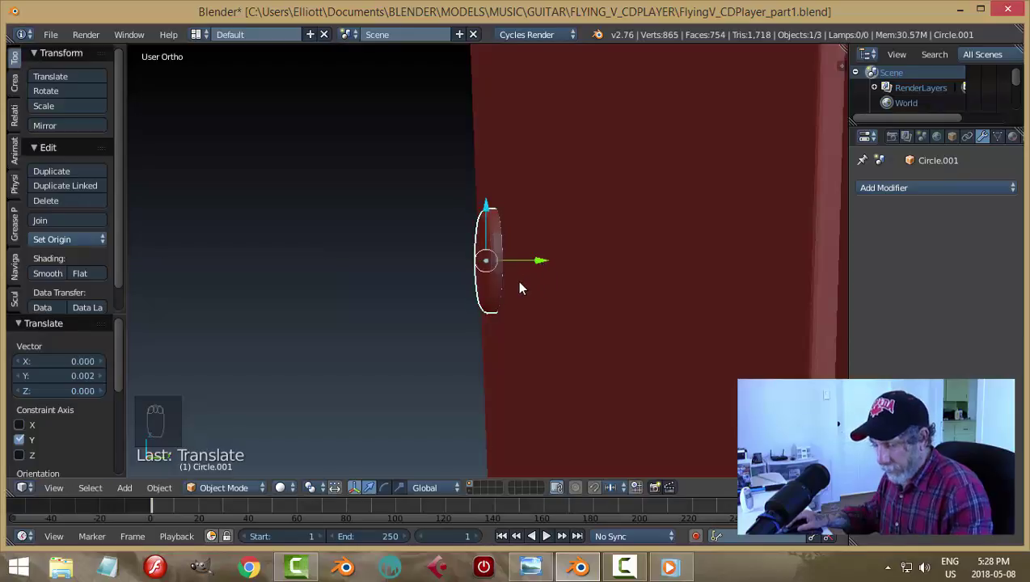
View the screw head from above and centre the 3D cursor on it via Cursor to Selected
key("a")
left_click_drag(483, 309, 572, 286)
key("ctrl+s")
left_click_drag(500, 265, 421, 267)
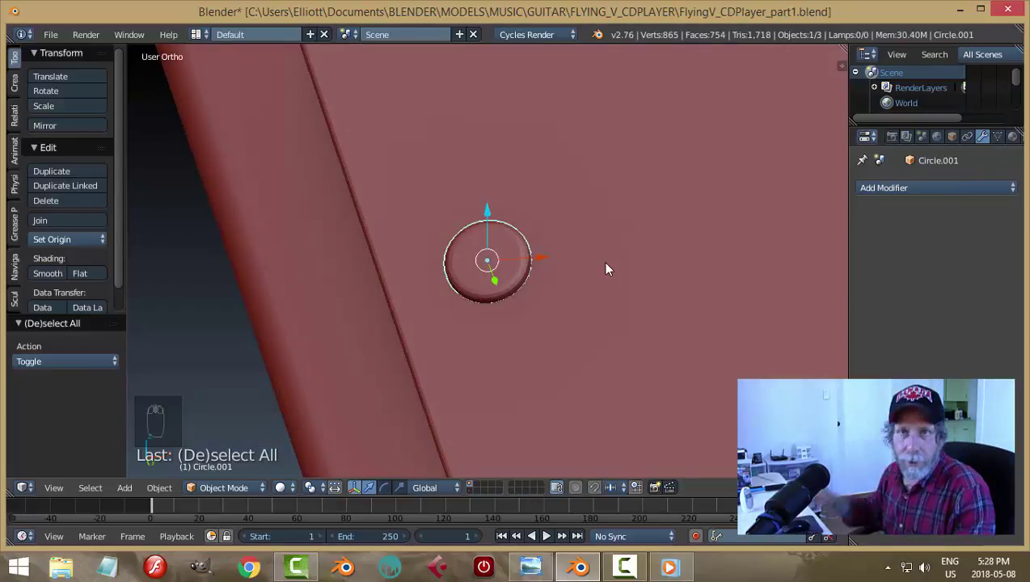
left_click_drag(612, 266, 585, 330)
key("shift+s")
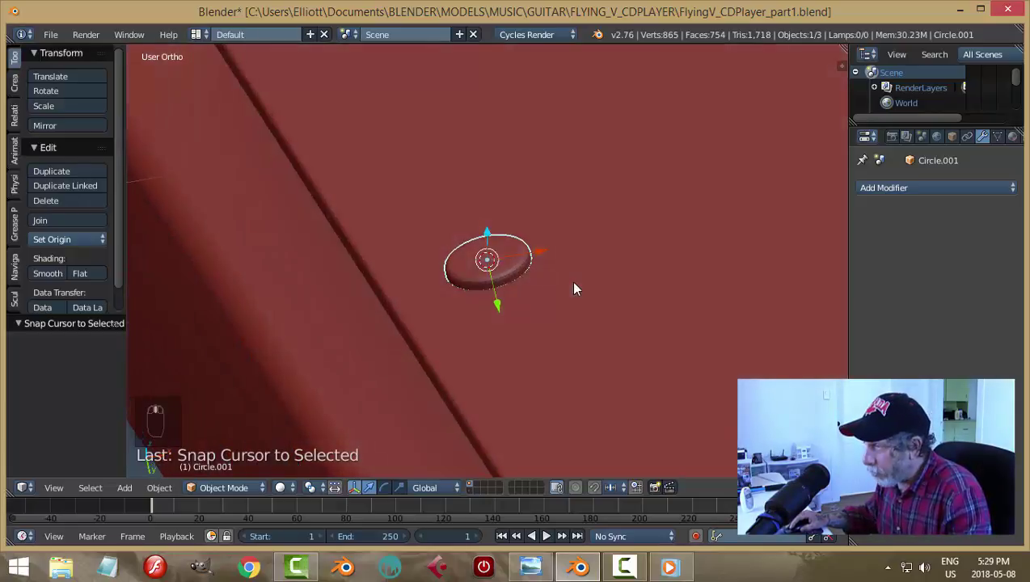
Add a cube at the cursor and scale it down into a small flat block over the screw head
key("shift+a")
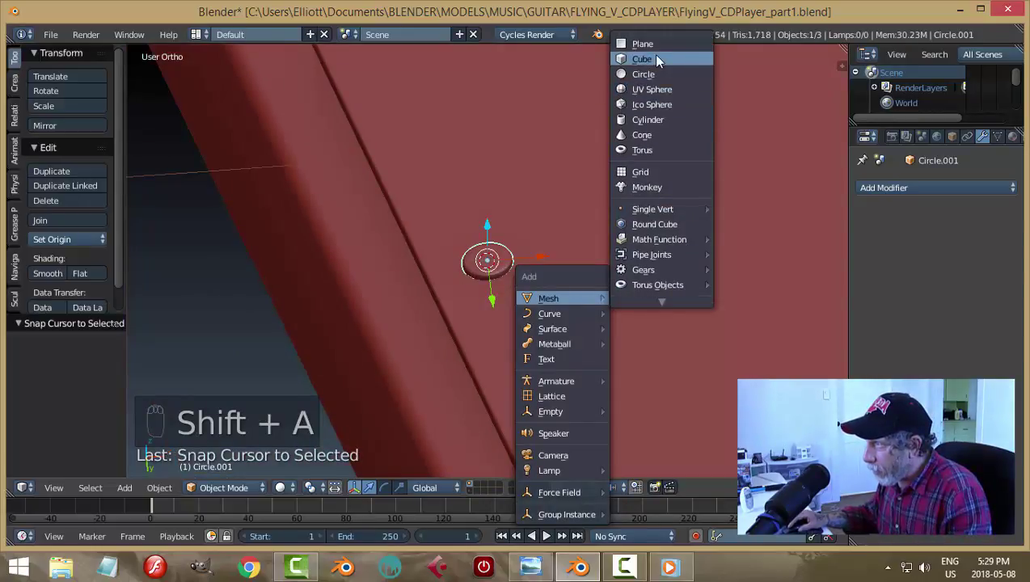
key("s")
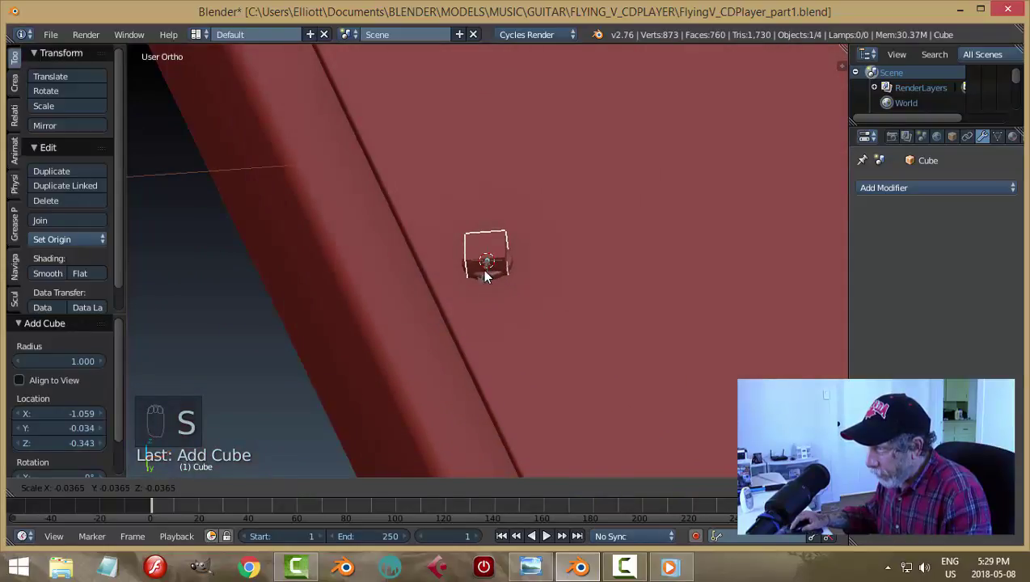
key("KP_Decimal")
left_click_drag(490, 275, 656, 338)
key("s")
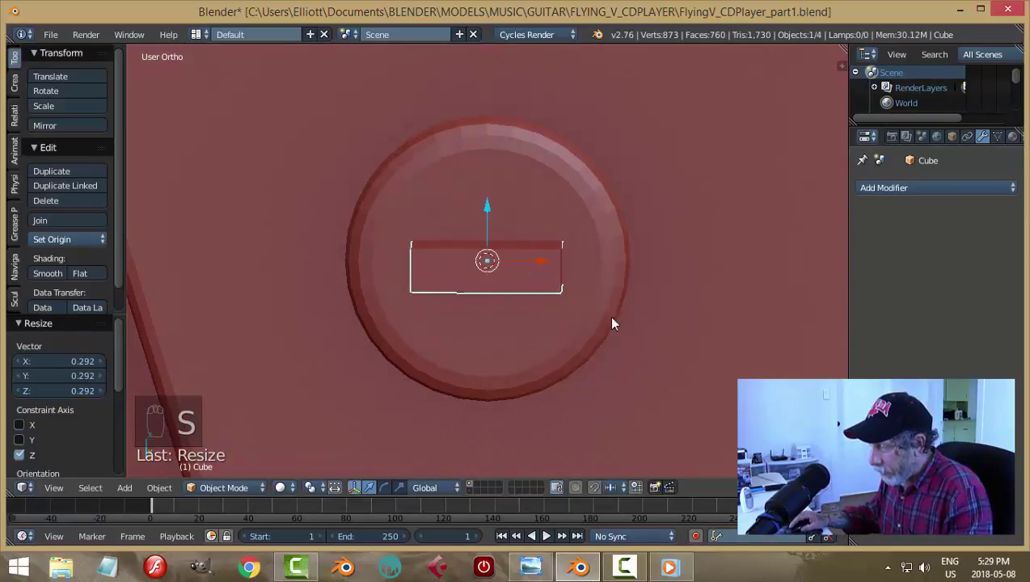
middle_click(625, 337)
left_click_drag(631, 230, 551, 263)
left_click(550, 264)
Sink the block into the screw head and stretch it into a thin bar across the head
middle_click(537, 263)
left_click_drag(414, 273, 549, 287)
key("s")
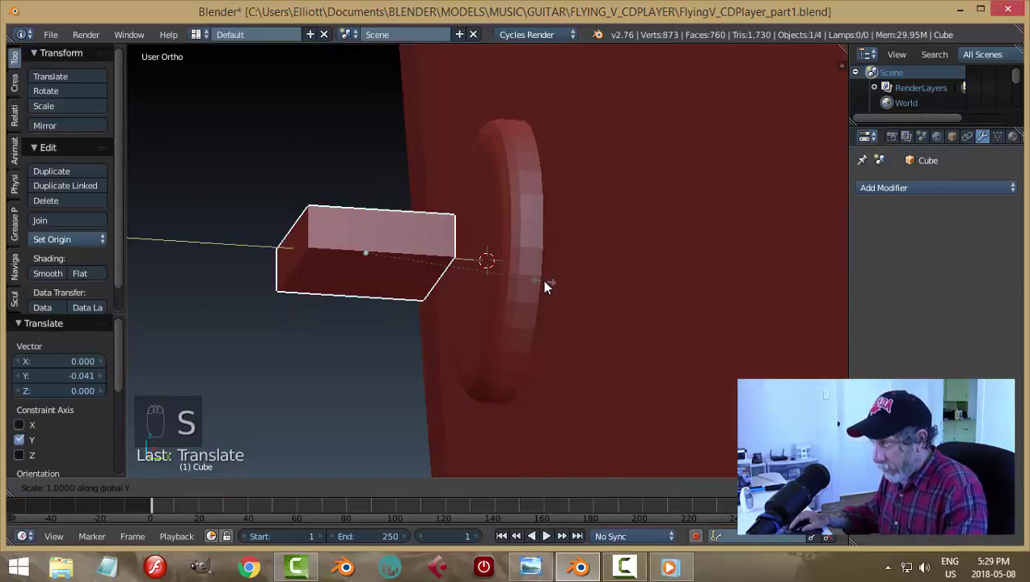
left_click_drag(429, 262, 566, 285)
middle_click(566, 285)
left_click(684, 291)
left_click_drag(684, 312, 673, 301)
key("s")
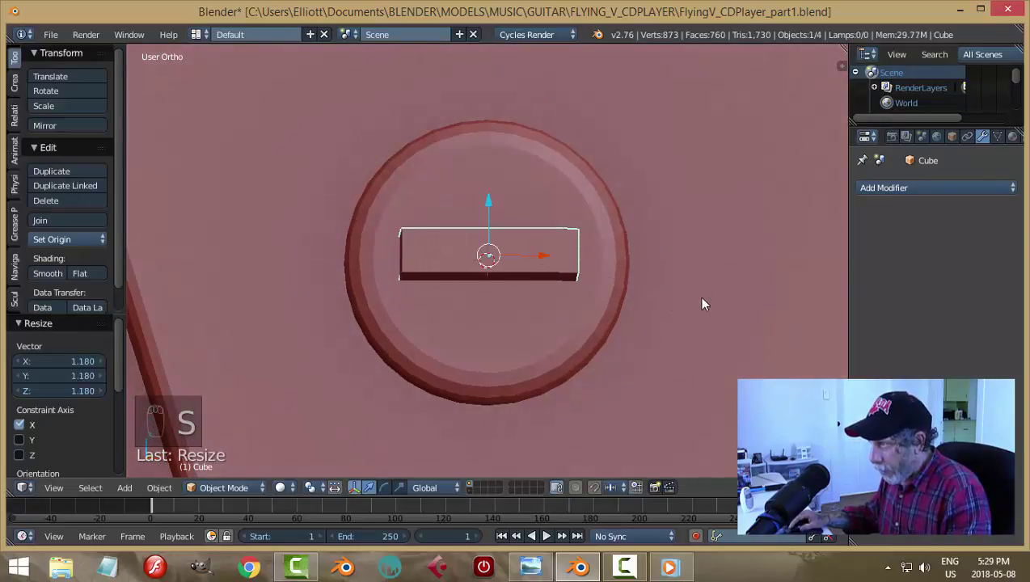
key("s")
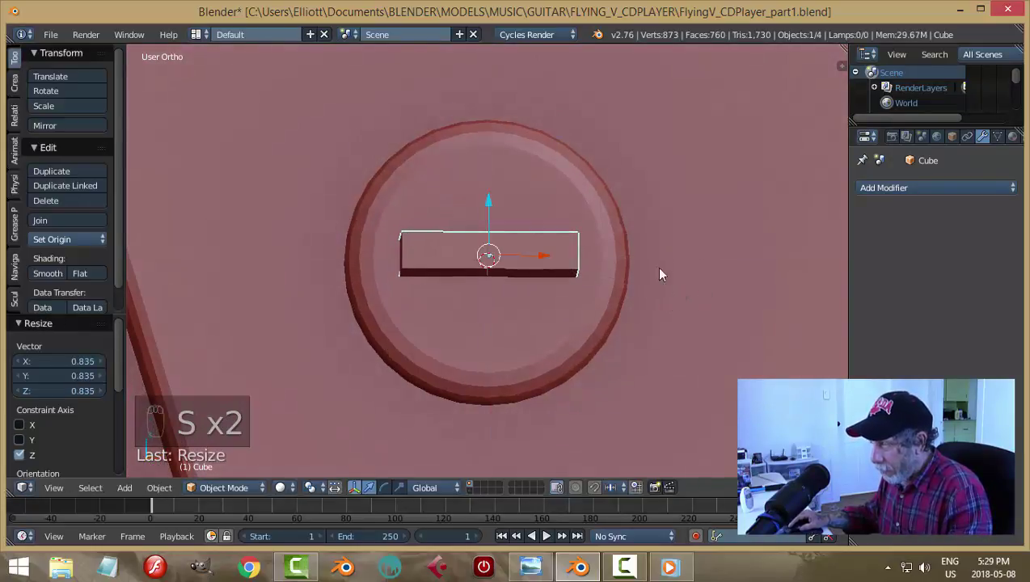
middle_click(667, 281)
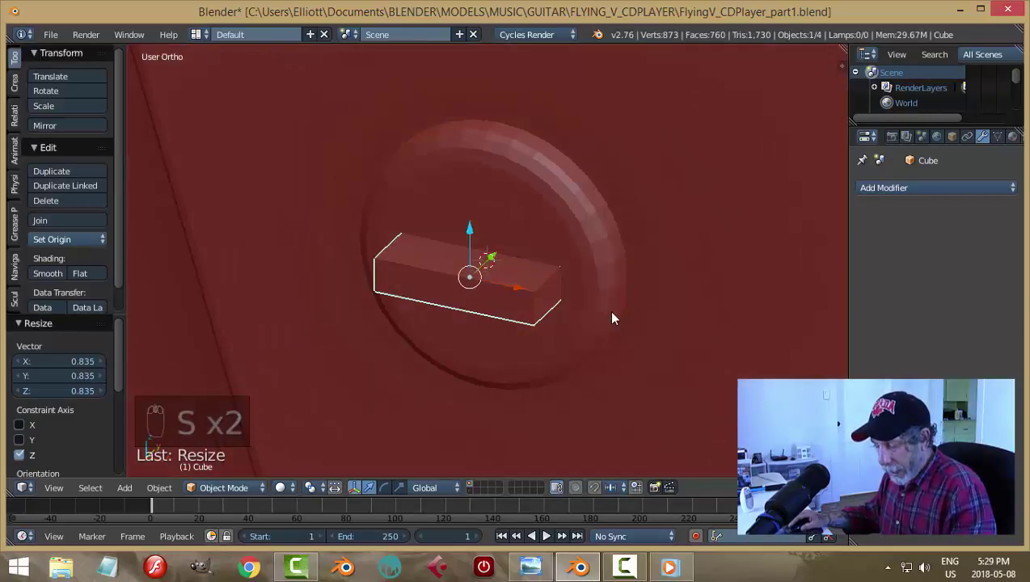
Duplicate the bar, rotate the copy 90° across the first, and join both into one cross shape
key("shift+d")
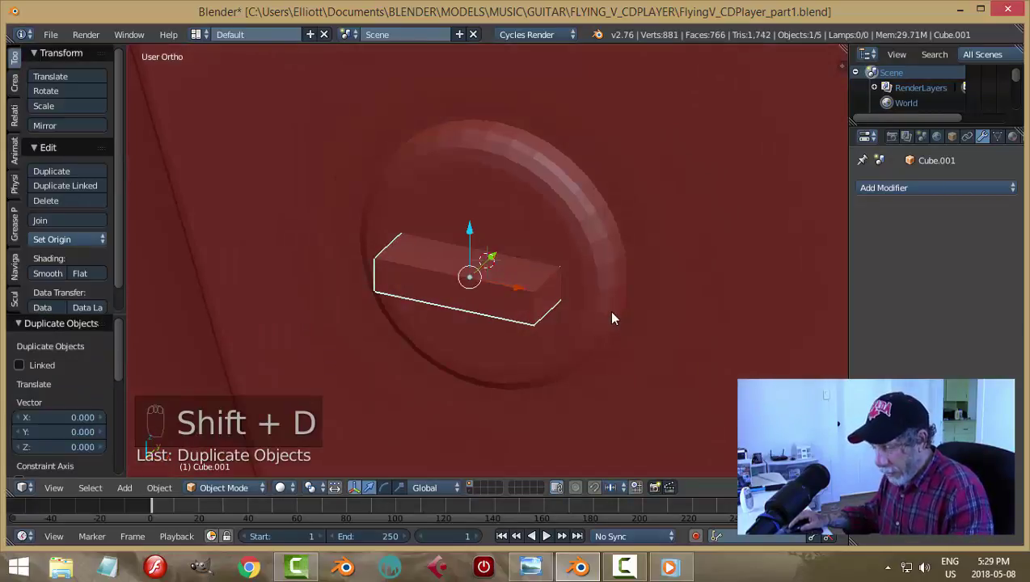
key("r")
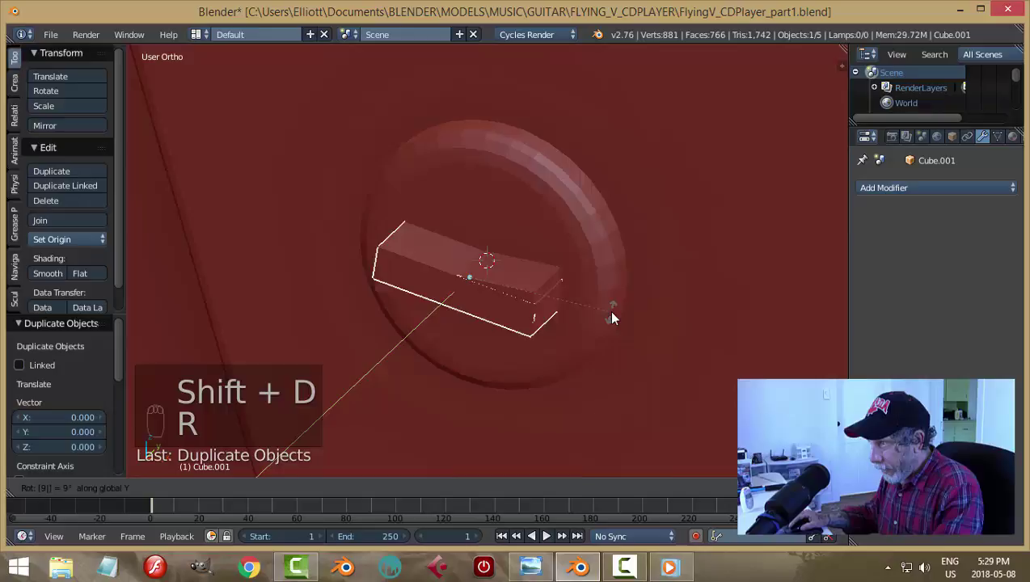
left_click_drag(543, 291, 542, 291)
key("ctrl+j")
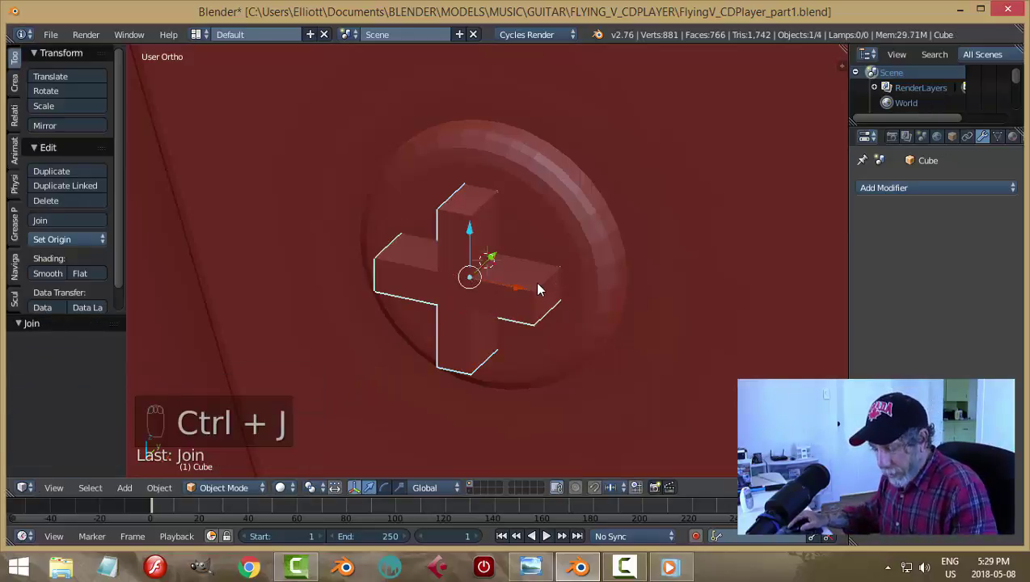
Apply the cross's transforms, recalculate its normals in Edit Mode, and push it down into the screw head
key("ctrl+a")
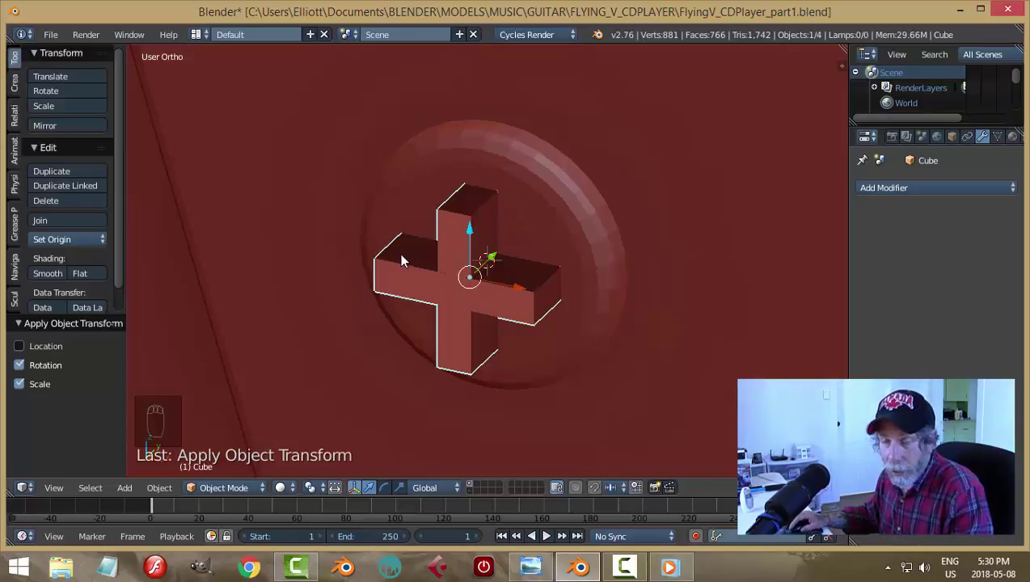
key("Tab")
key("a")
key("a")
key("ctrl+n")
key("a")
key("Tab")
left_click_drag(511, 259, 500, 290)
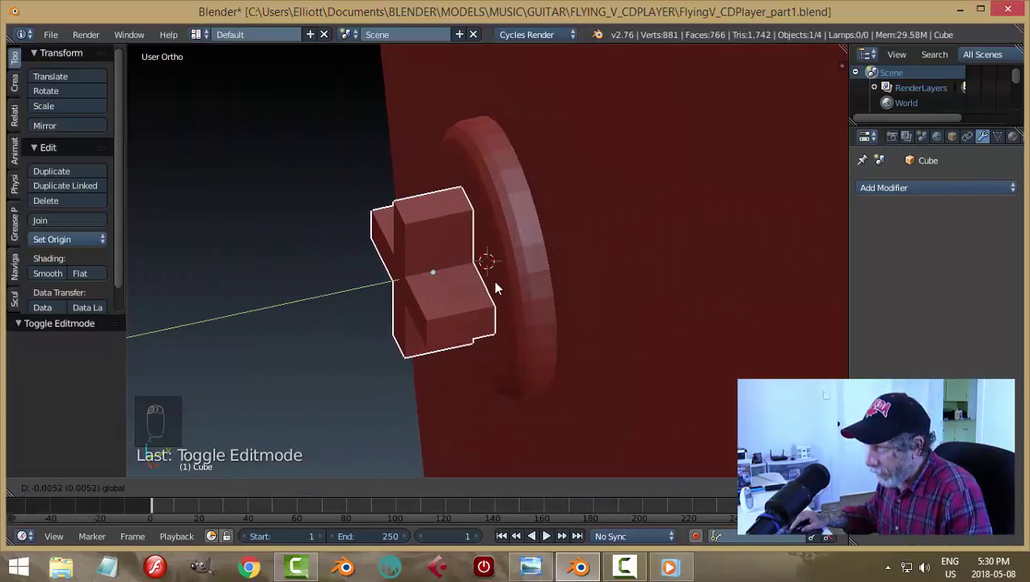
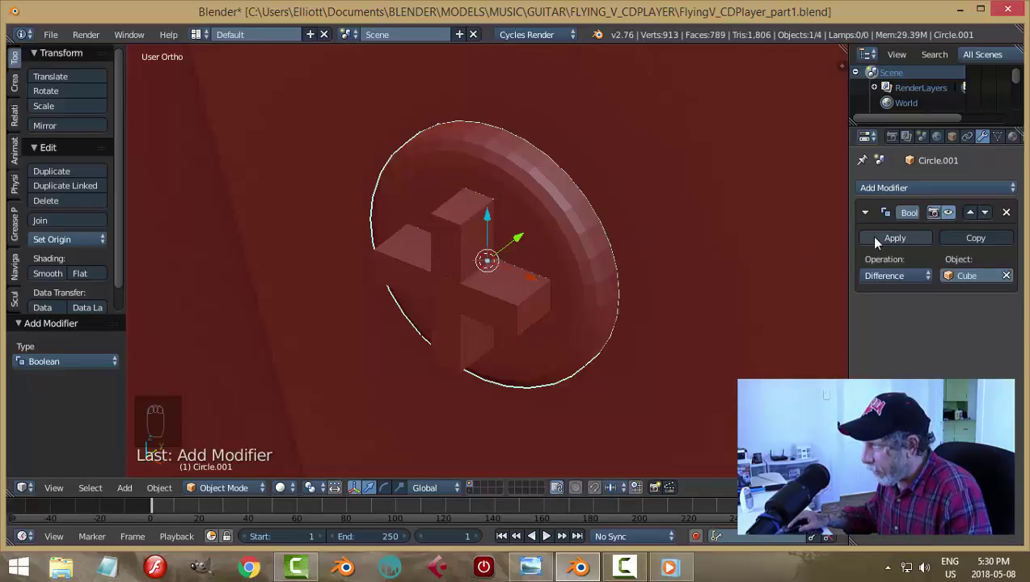
Apply the Boolean difference to the screw head, hide the cutter, and shade the head smooth with Auto Smooth
left_click_drag(880, 245, 580, 328)
key("h")
left_click_drag(621, 261, 623, 262)
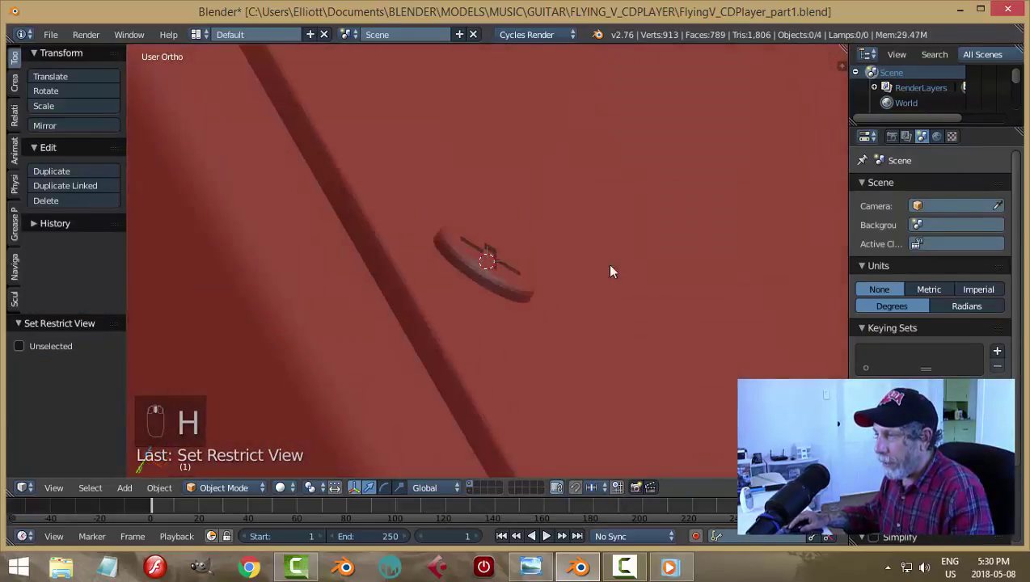
left_click_drag(531, 287, 1007, 142)
left_click_drag(1006, 140, 1012, 137)
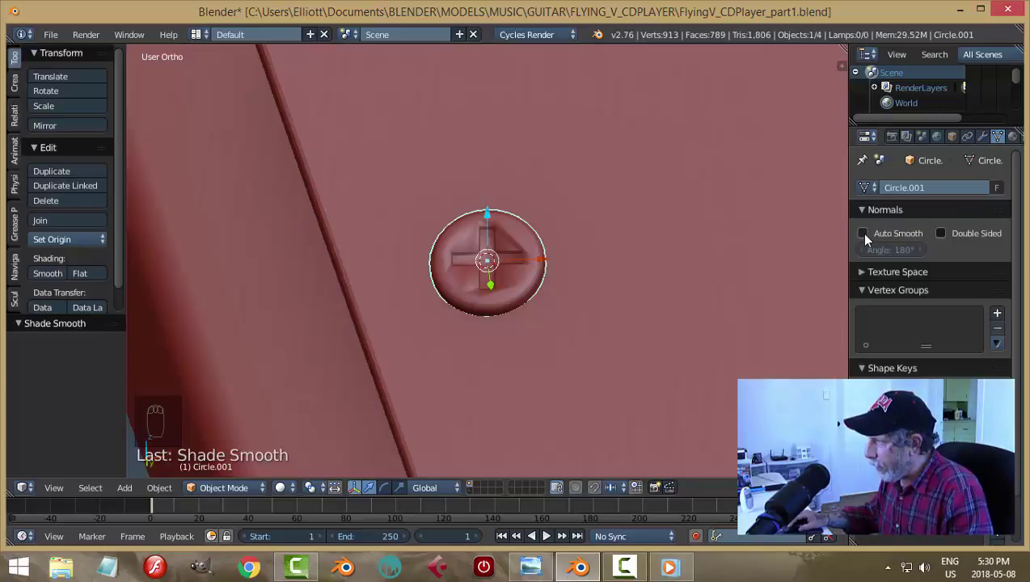
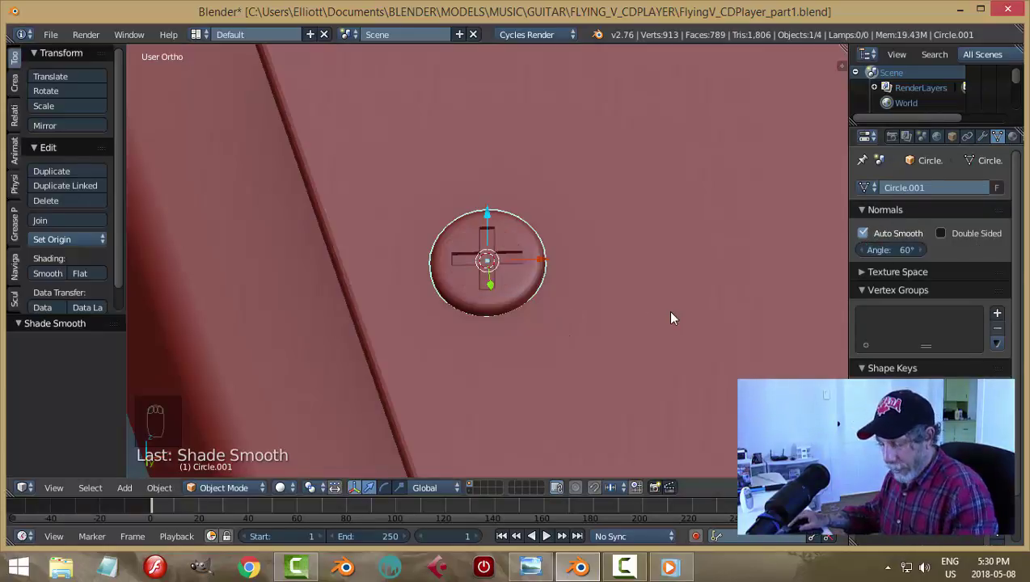
Save, unhide and delete the cross cutter, then return to the front view of the body
key("a")
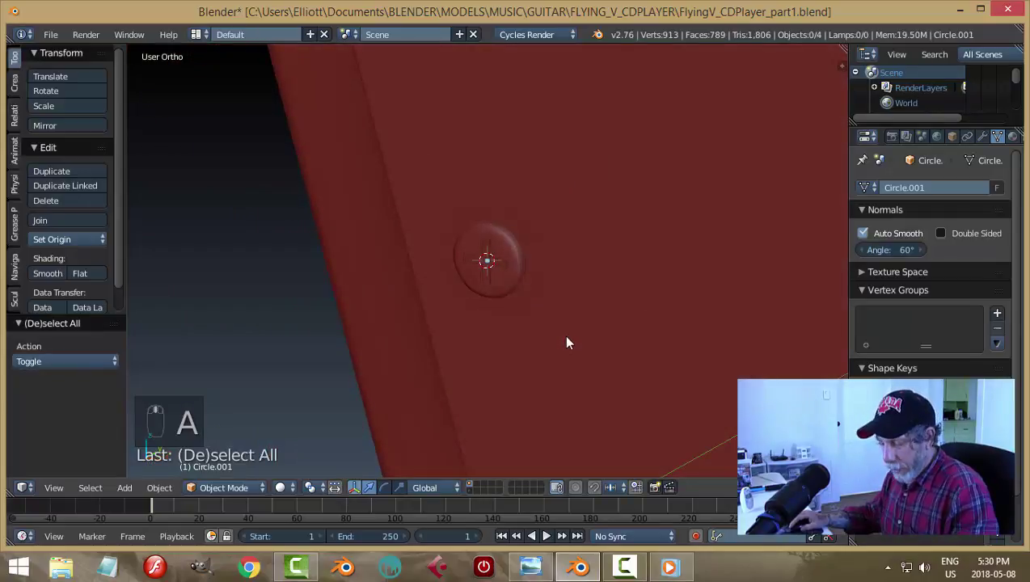
key("ctrl+s")
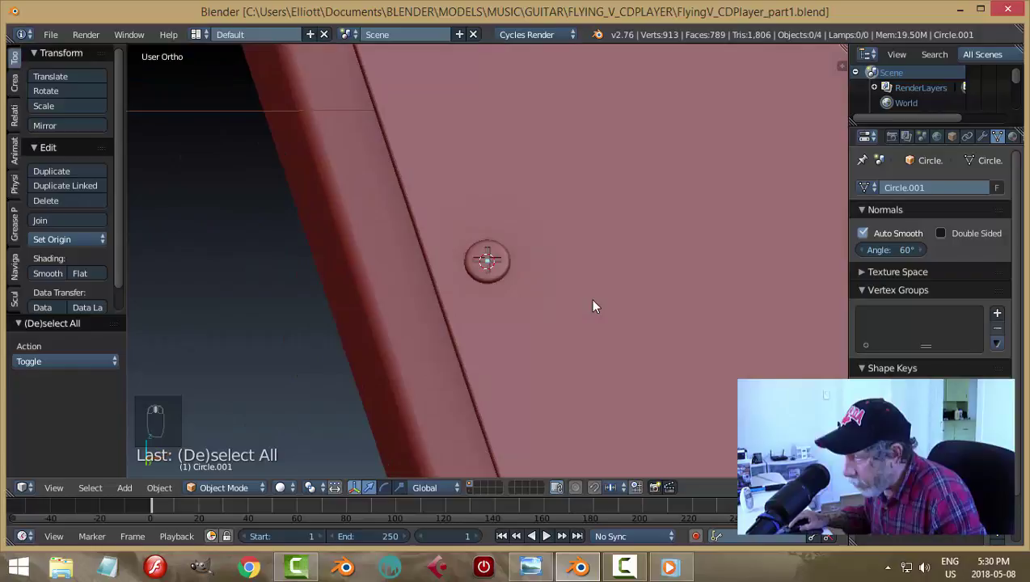
key("alt+h")
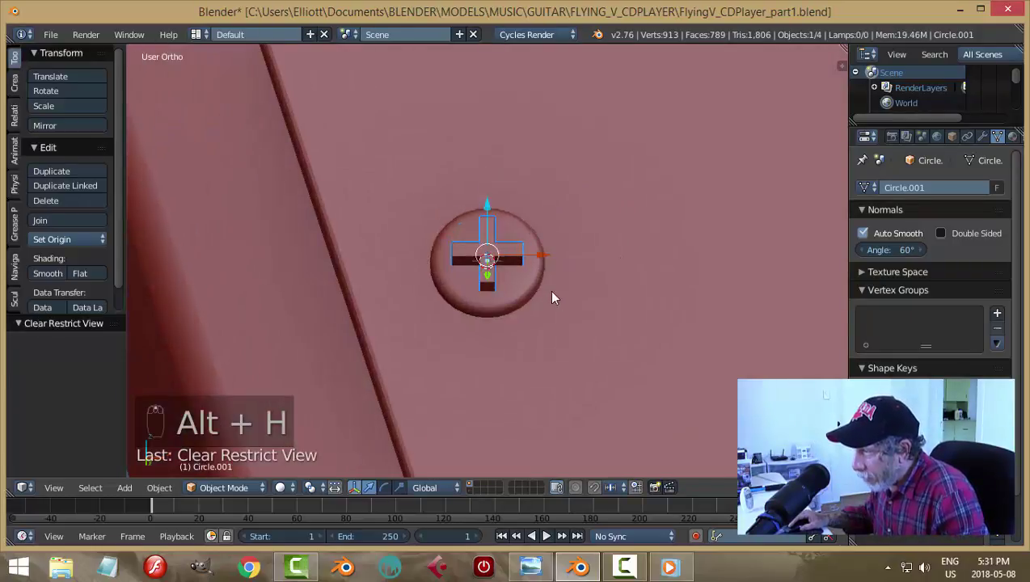
left_click_drag(530, 244, 626, 241)
key("x")
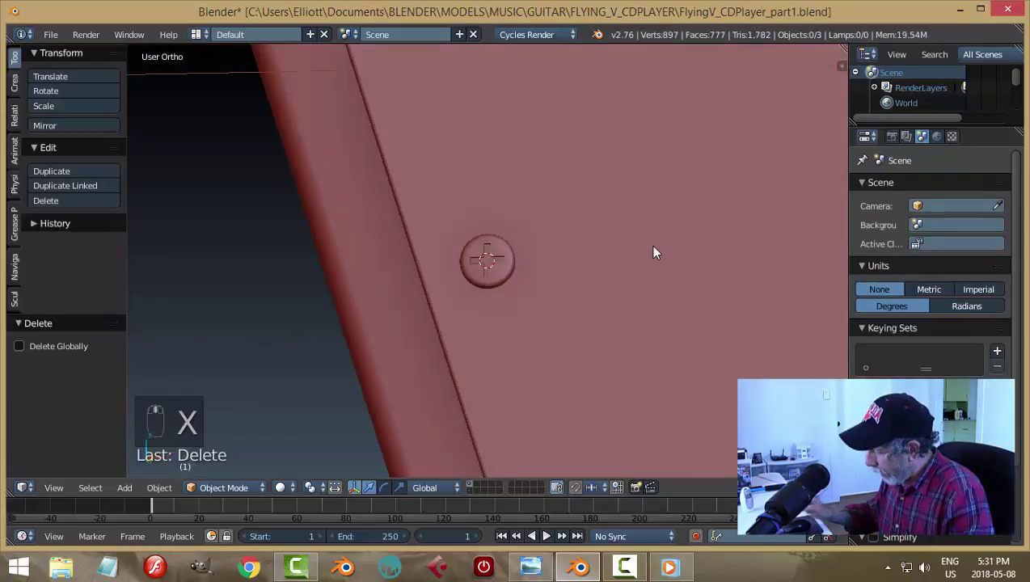
key("KP_1")
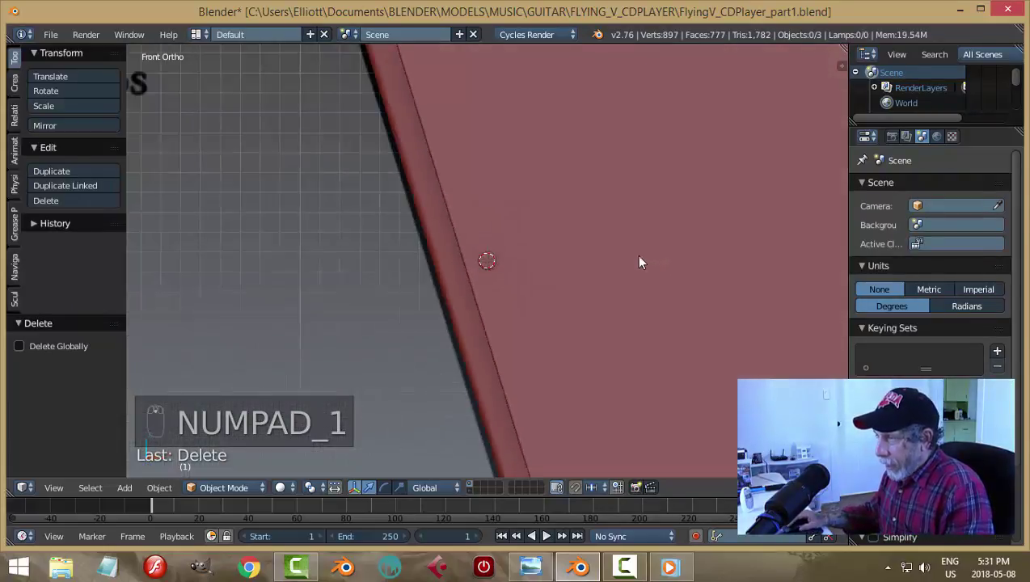
In wireframe over the drawing, duplicate the screw onto the first five pickguard holes one by one
key("z")
left_click_drag(500, 256, 600, 172)
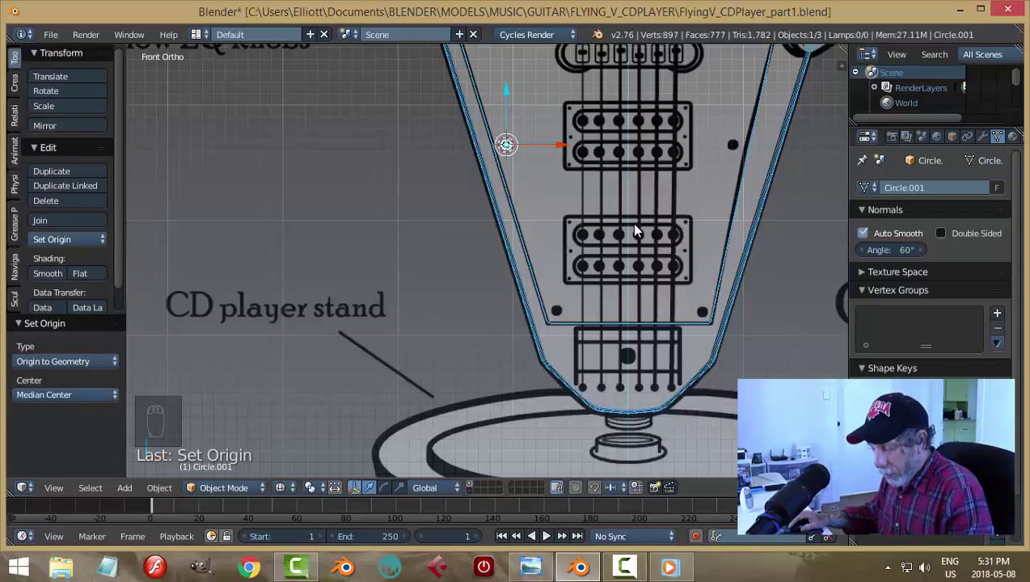
key("shift+d")
key("g")
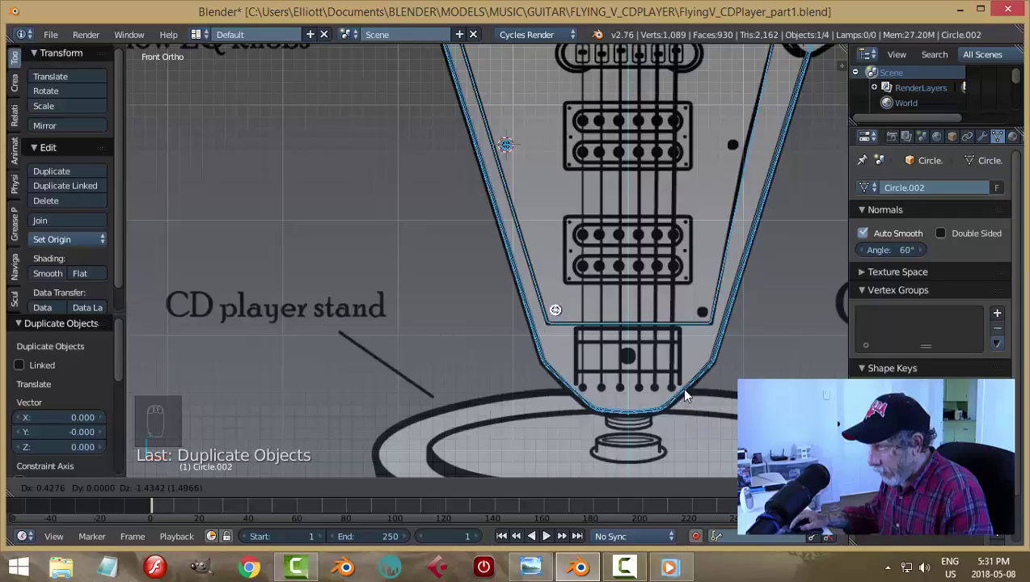
key("shift+d")
left_click_drag(617, 315, 763, 331)
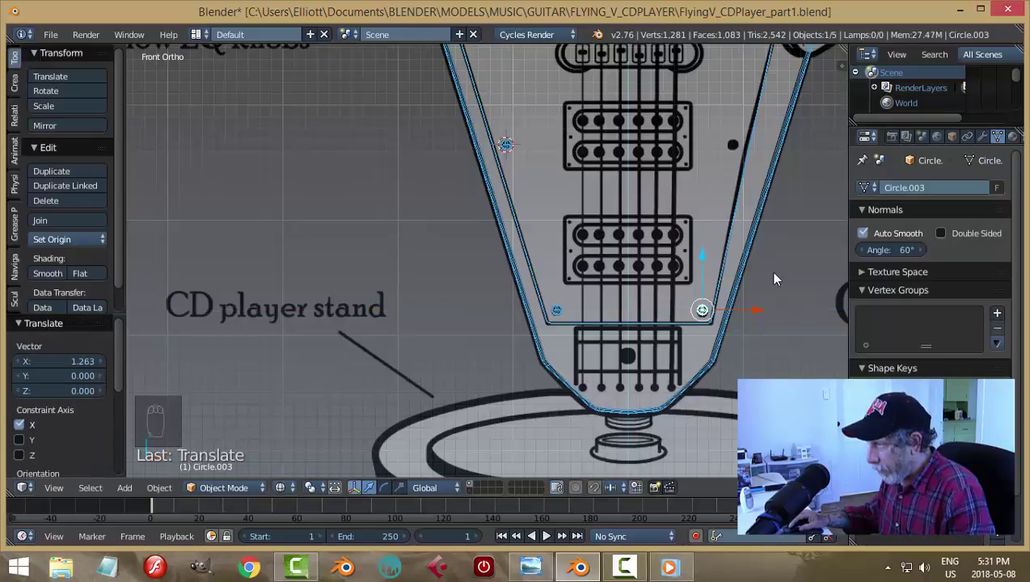
key("shift+d")
key("g")
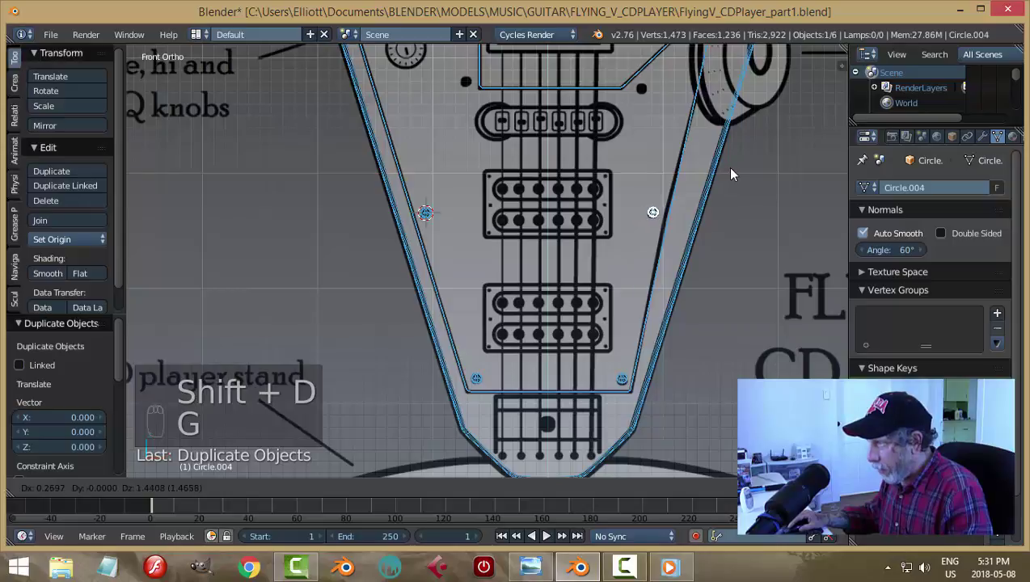
key("shift+d")
key("g")
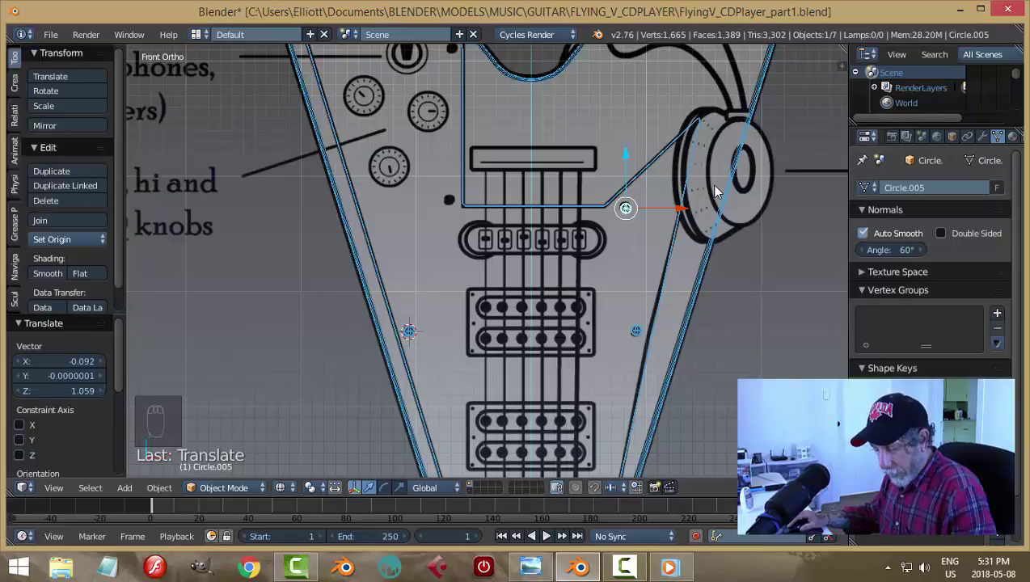
key("shift+d")
key("g")
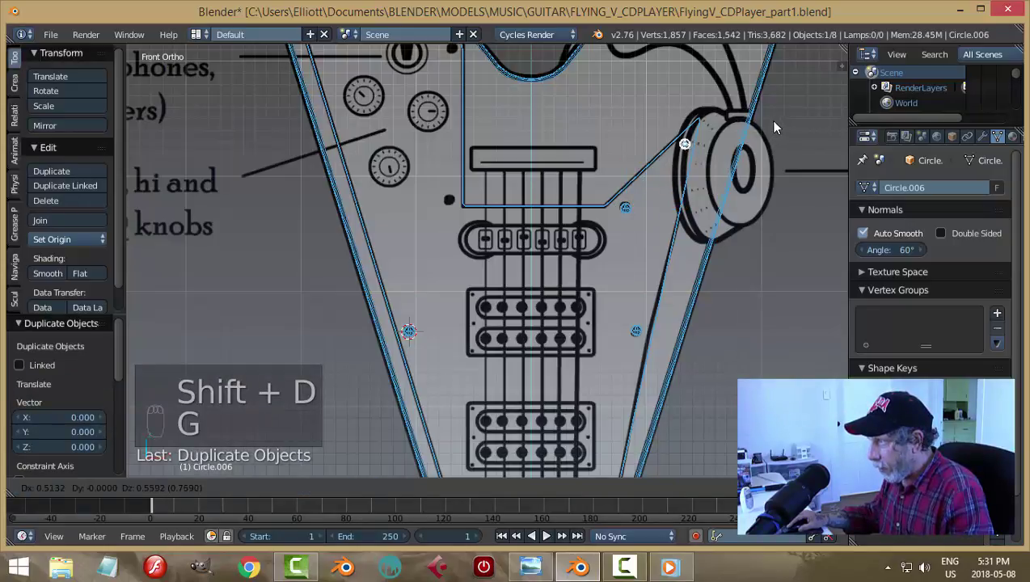
Duplicate the screw onto the remaining holes up to the top of the wing, reaching Circle.010, and deselect
key("shift+d")
key("g")
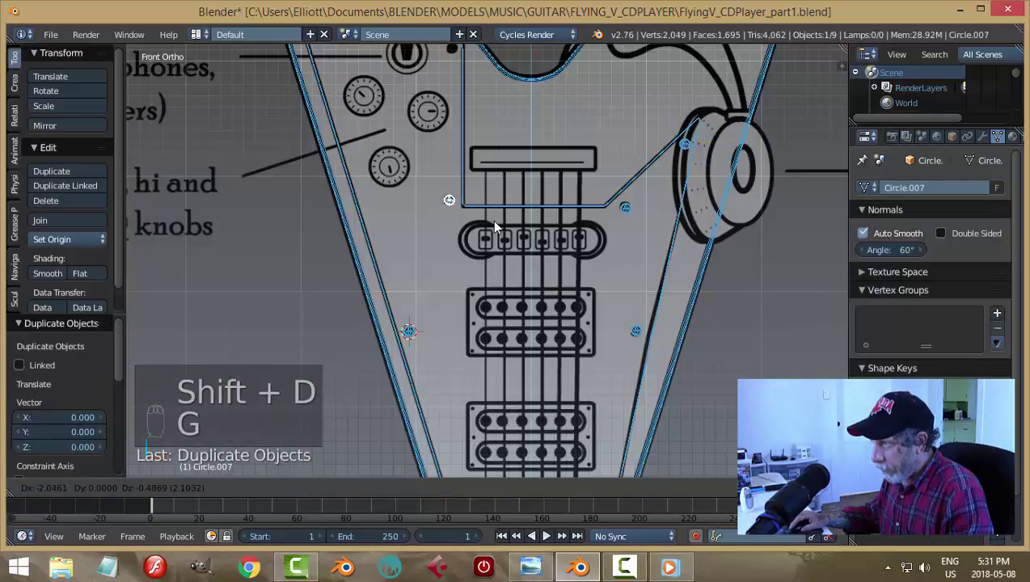
left_click_drag(608, 190, 625, 318)
key("shift+d")
key("g")
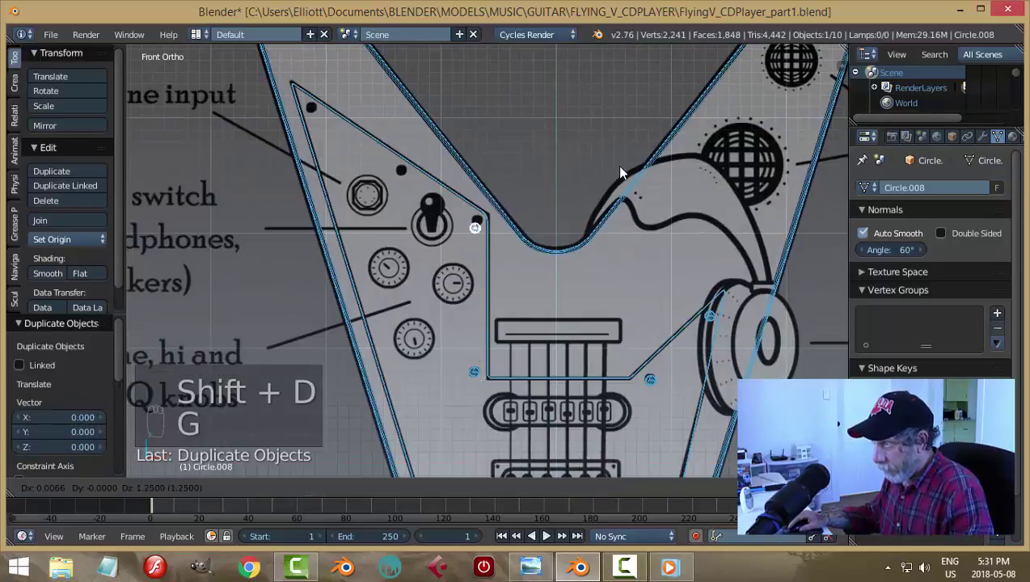
key("shift+d")
key("g")
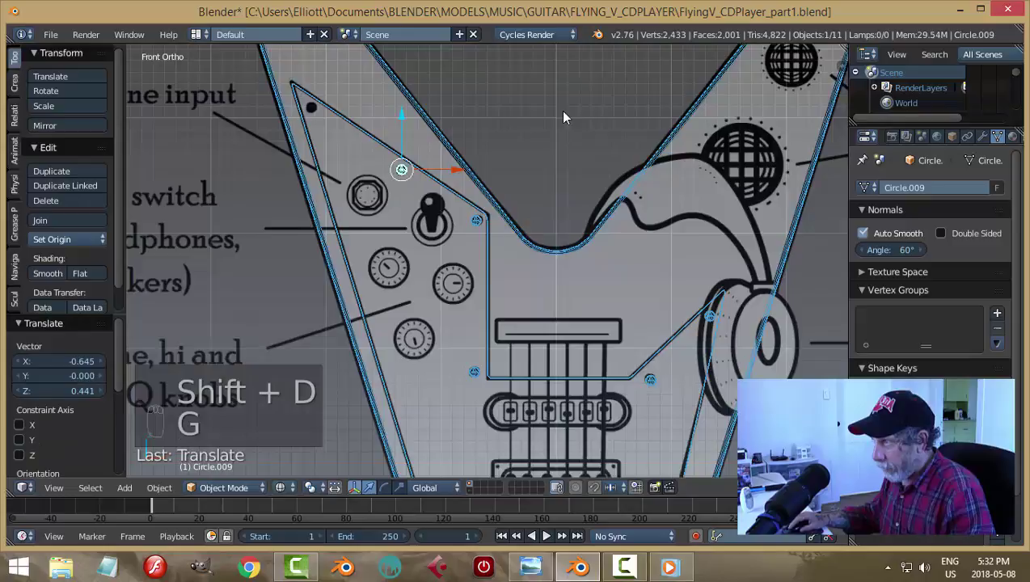
left_click_drag(649, 237, 649, 237)
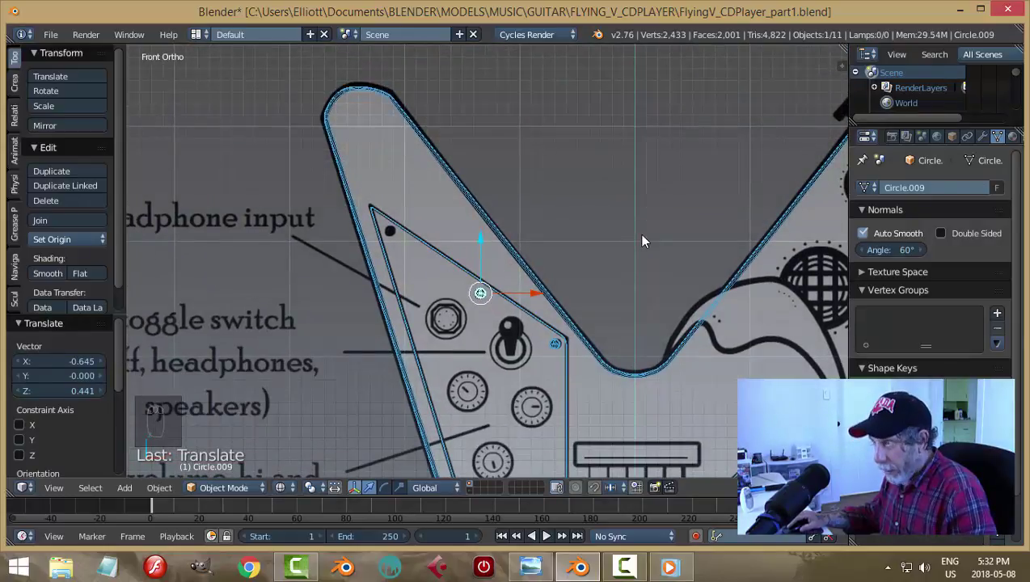
key("shift+d")
key("g")
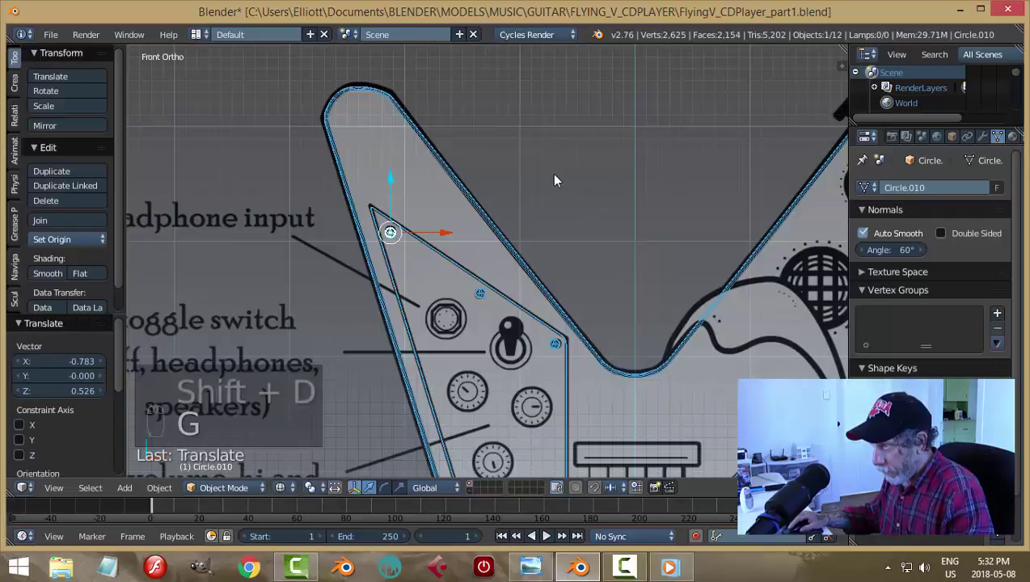
key("a")
key("Tab")
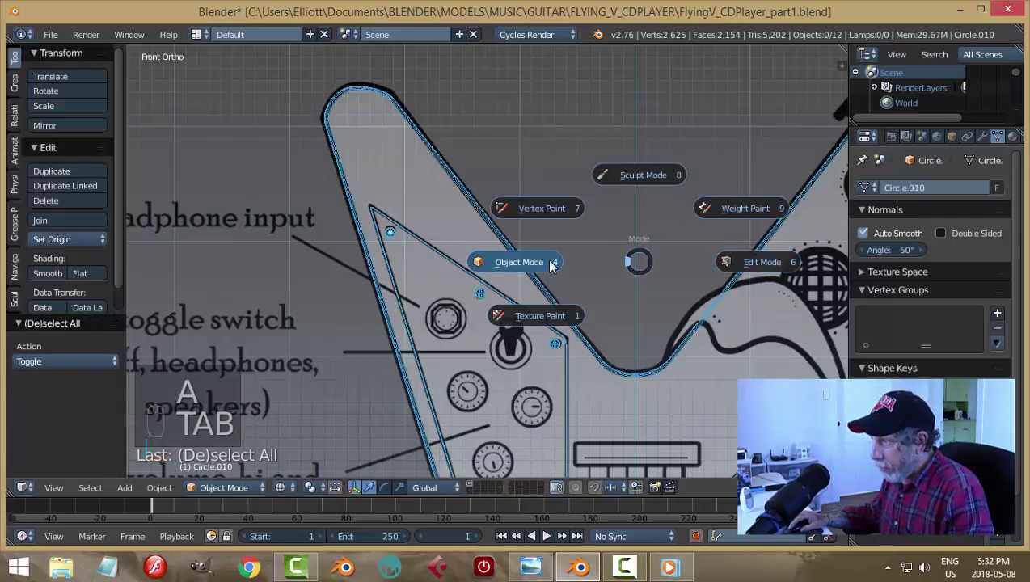
In shaded view, rotate the first few pickguard screws about Y so their slots face different angles
key("z")
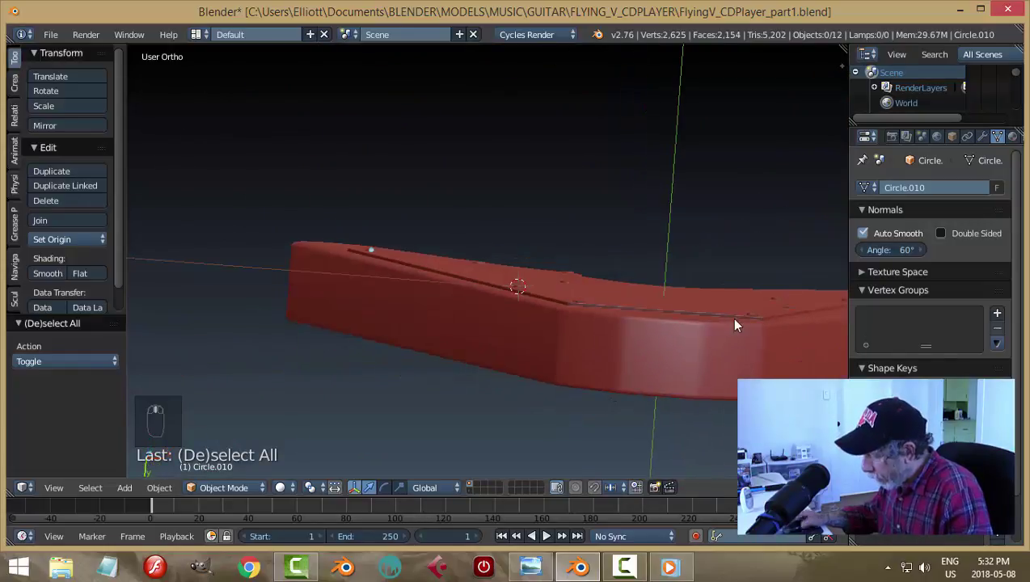
key("KP_3")
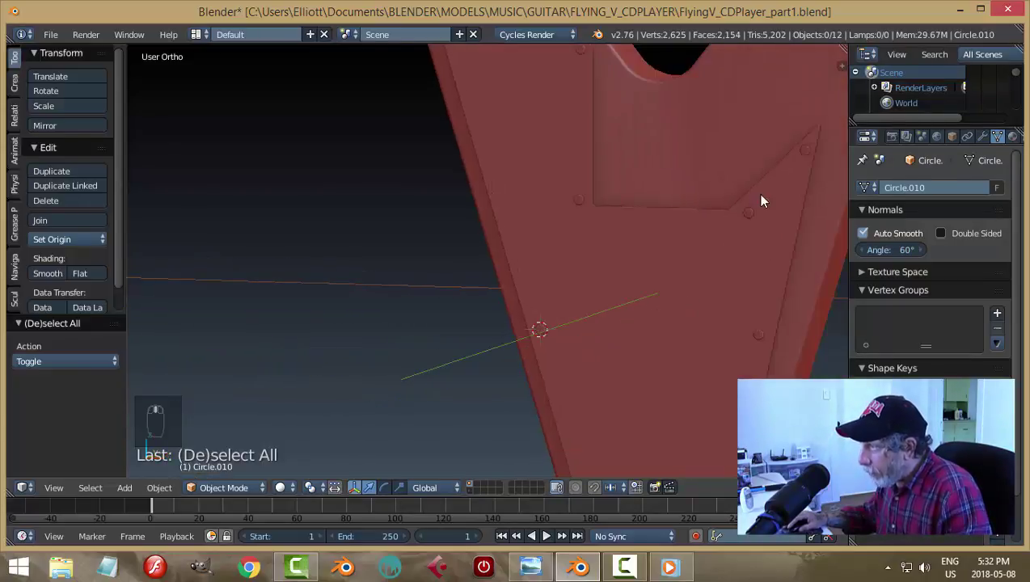
left_click_drag(609, 275, 643, 323)
left_click_drag(645, 308, 646, 358)
left_click_drag(647, 358, 376, 347)
middle_click(510, 341)
key("r")
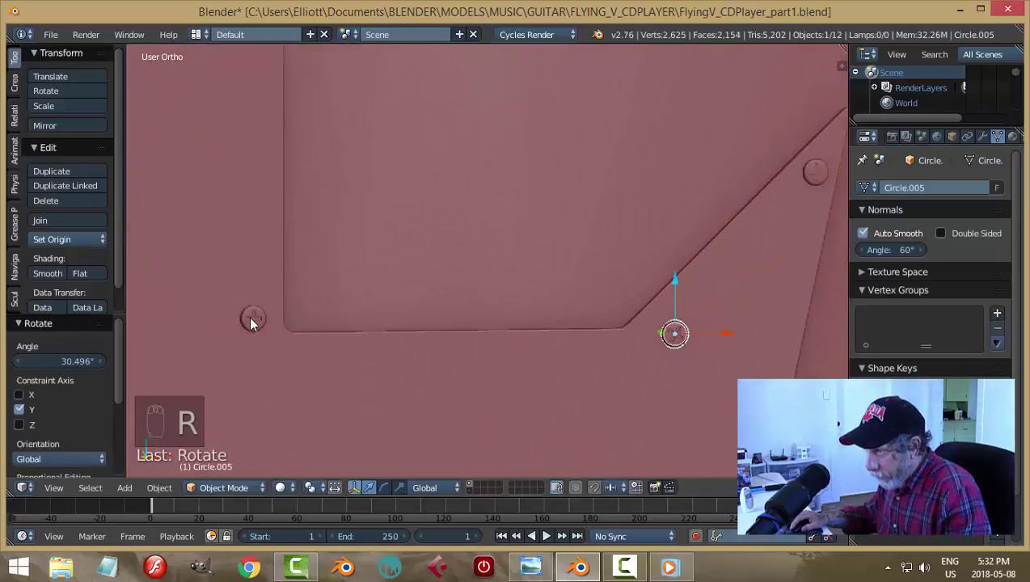
left_click_drag(256, 324, 266, 305)
key("r")
left_click_drag(827, 179, 748, 261)
key("r")
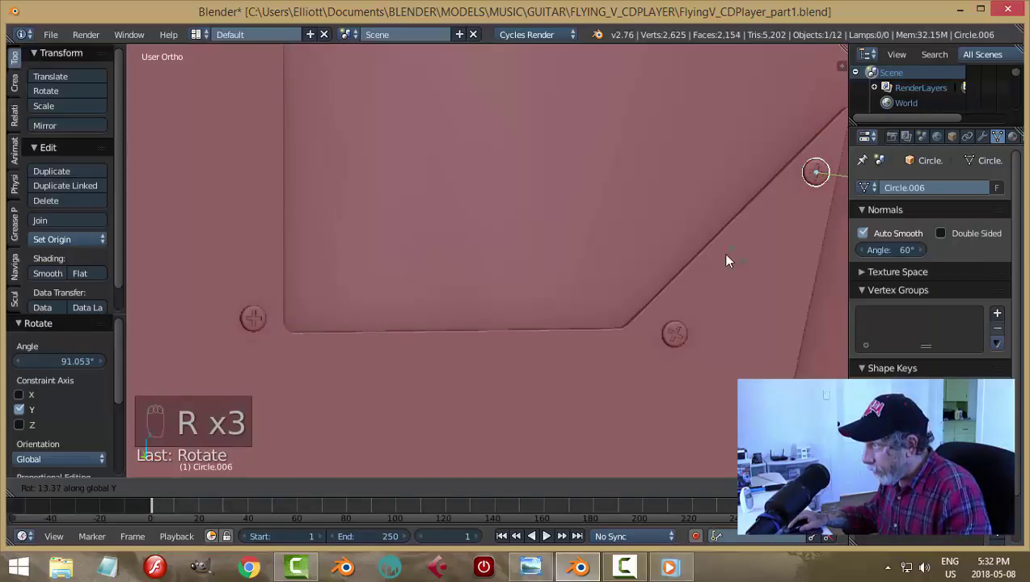
left_click_drag(707, 306, 403, 198)
Rotate the upper and lower screws to varied slot angles as well, deselect, and save the file
left_click_drag(402, 198, 482, 213)
key("r")
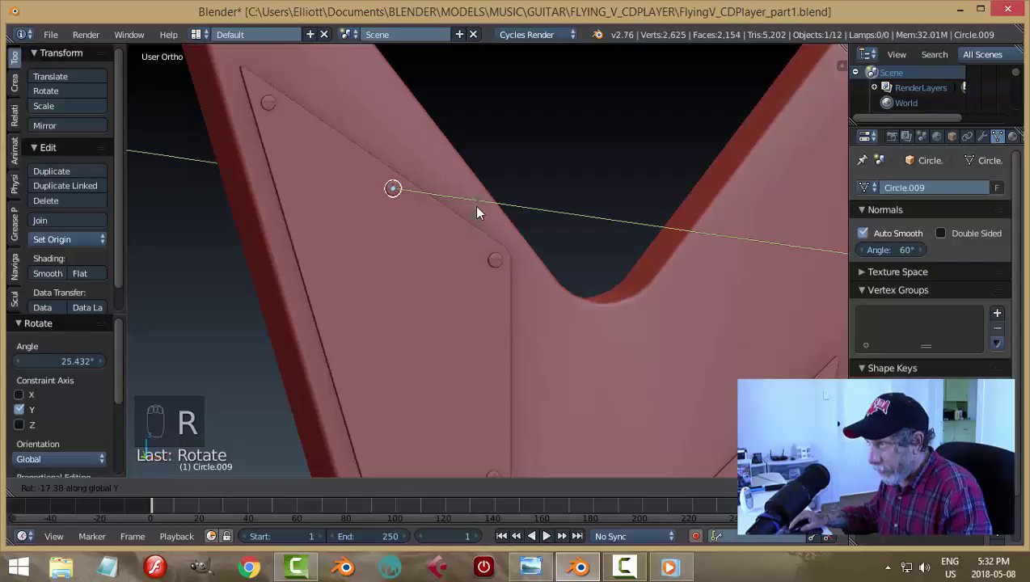
left_click_drag(496, 260, 541, 313)
key("r")
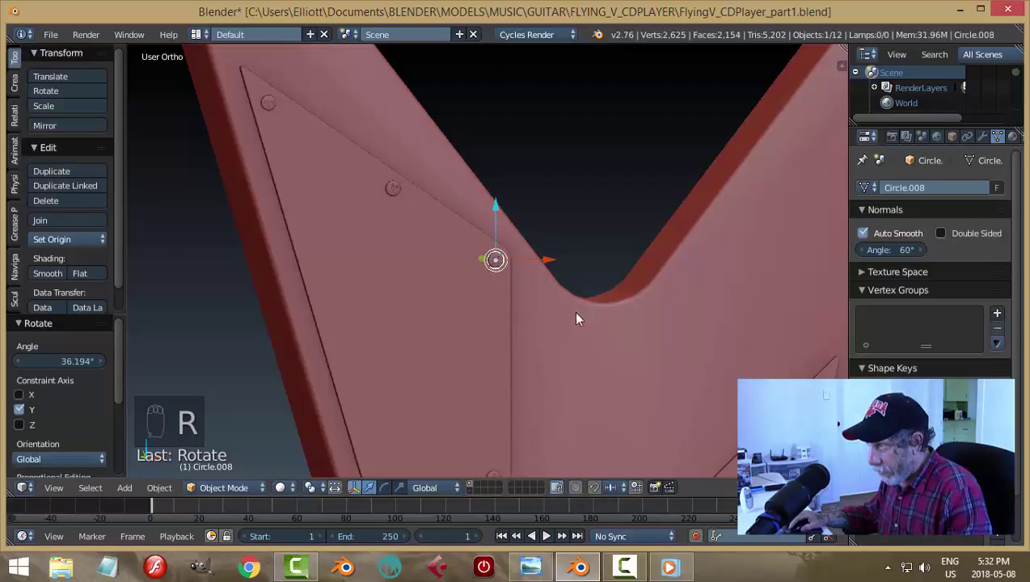
left_click_drag(598, 327, 576, 339)
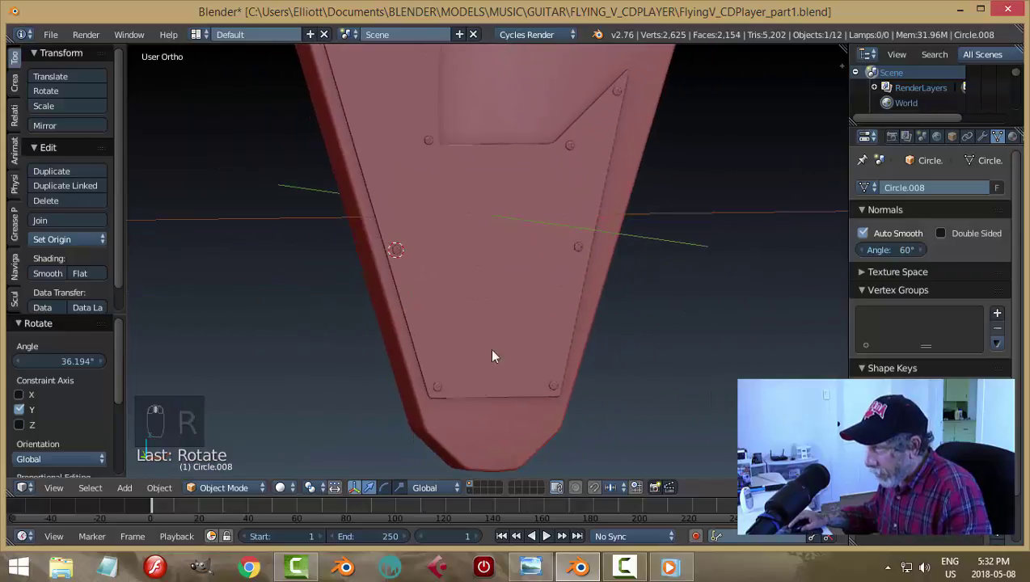
left_click_drag(444, 391, 599, 233)
key("r")
left_click_drag(584, 180, 748, 275)
key("a")
left_click_drag(646, 158, 712, 163)
key("r")
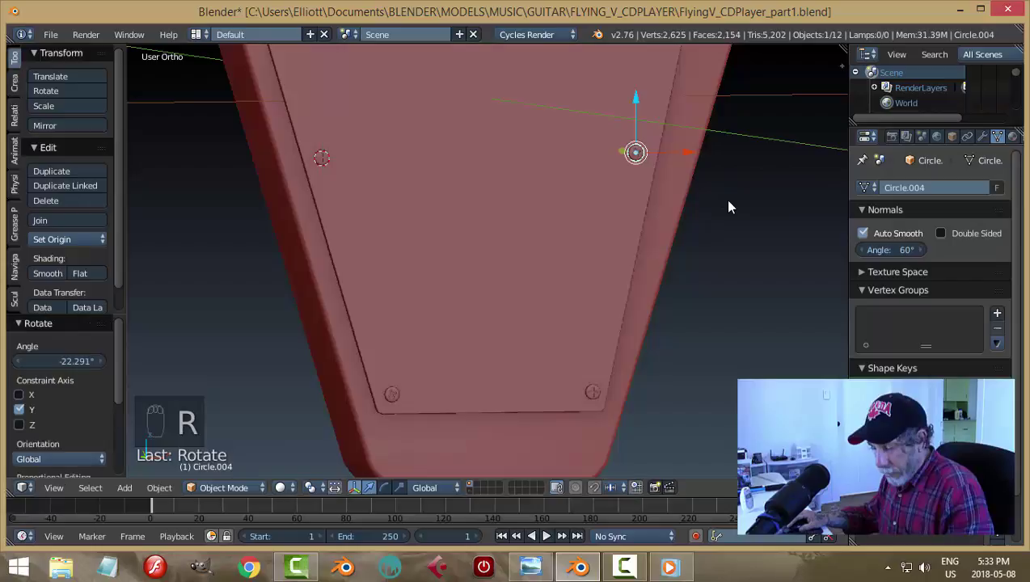
key("a")
key("ctrl+s")
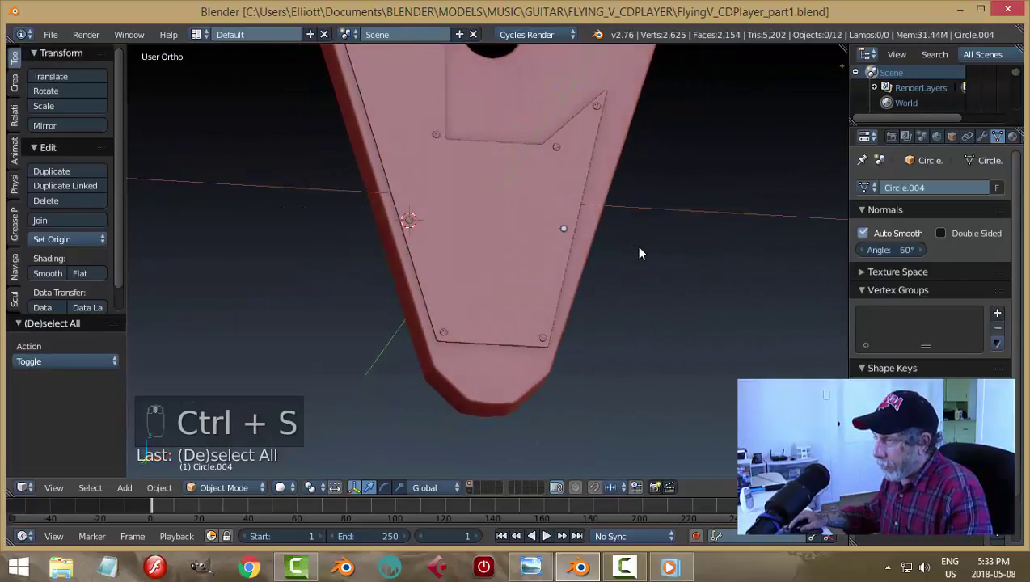
middle_click(641, 256)
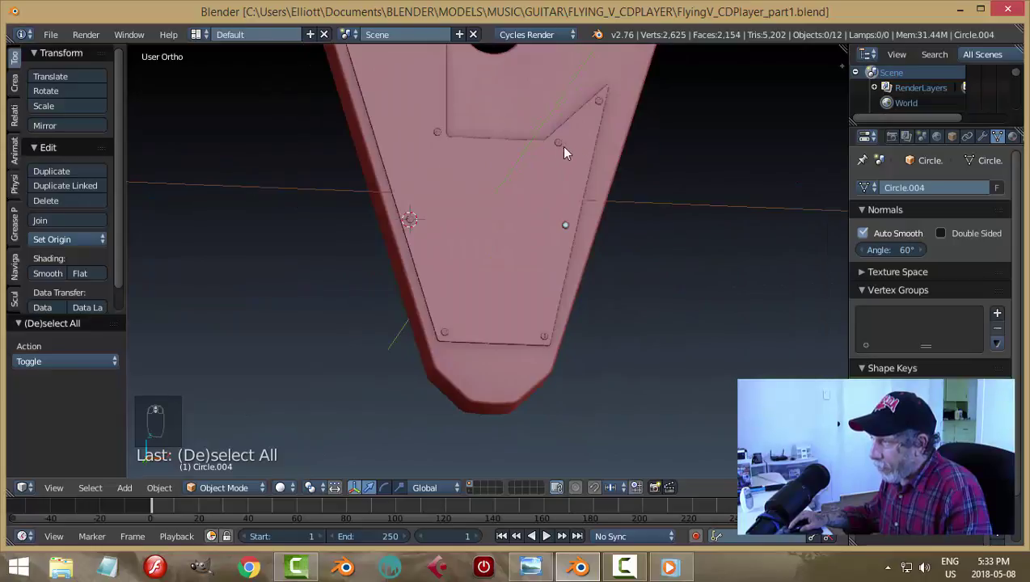
Join all screws with the pickguard into one object with Auto Smooth at 60°, deselect, and save
left_click_drag(565, 148, 440, 141)
left_click_drag(494, 193, 440, 141)
left_click_drag(436, 120, 528, 262)
key("ctrl+j")
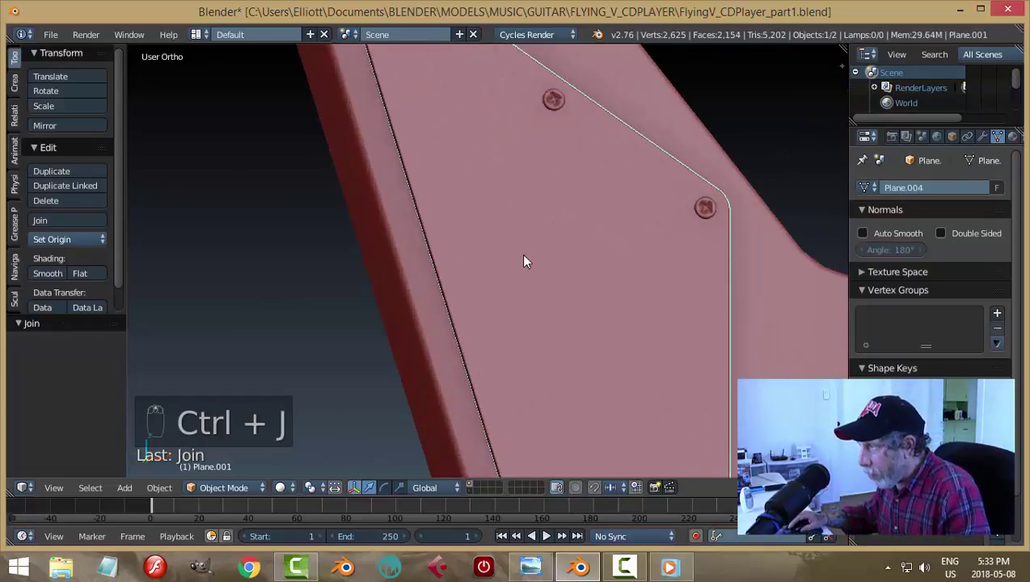
left_click_drag(528, 262, 974, 164)
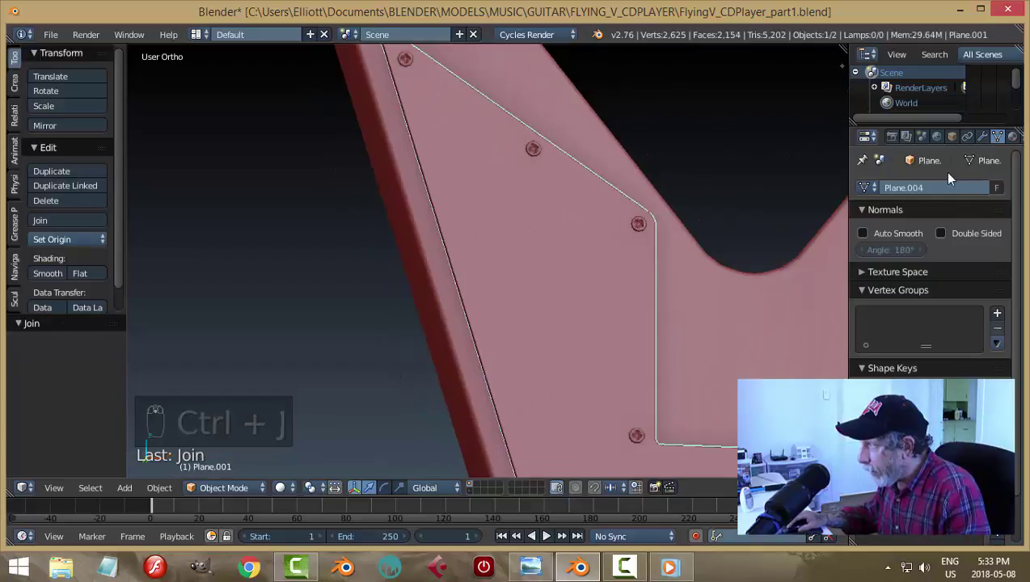
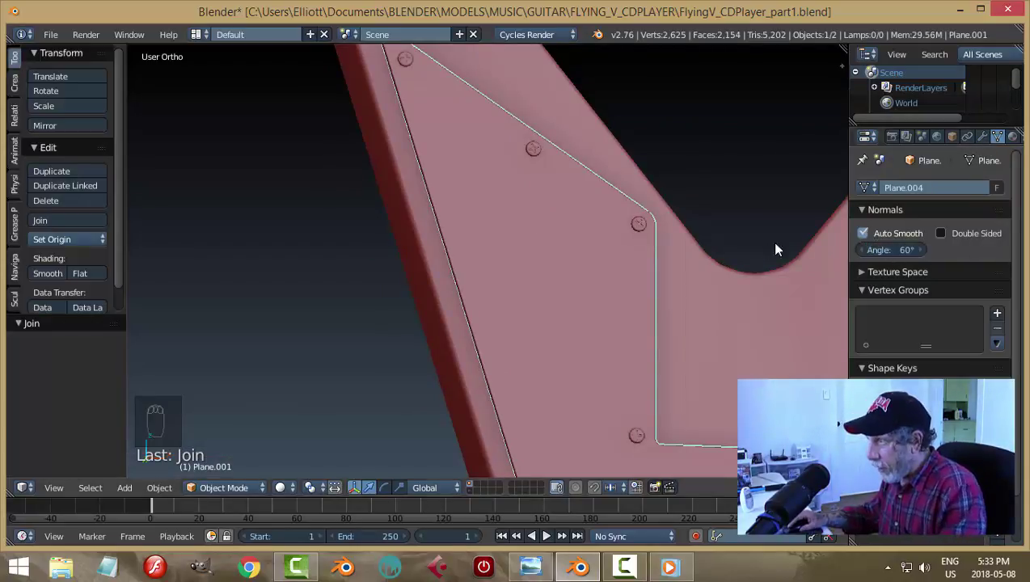
key("a")
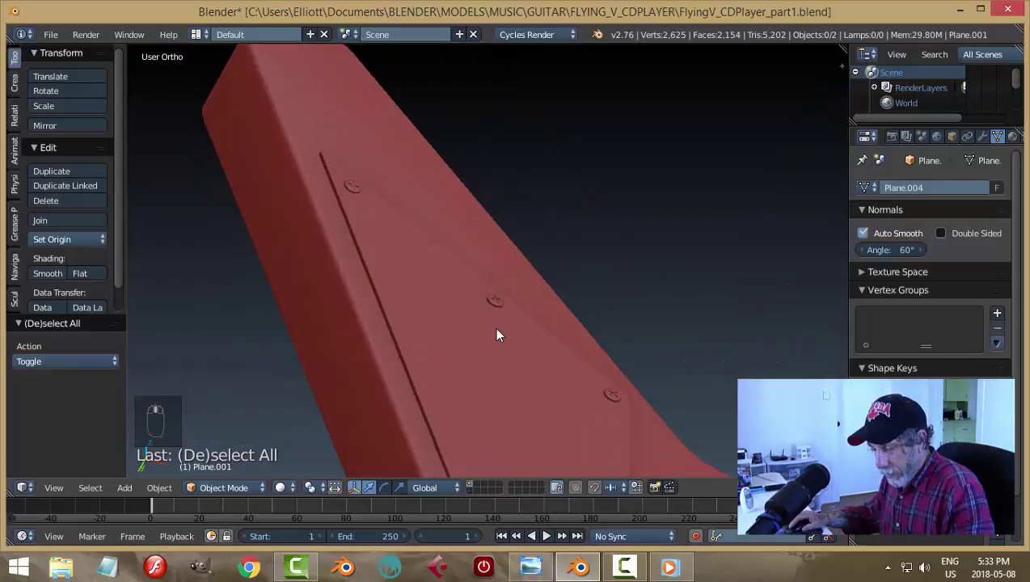
key("ctrl+s")
middle_click(502, 336)
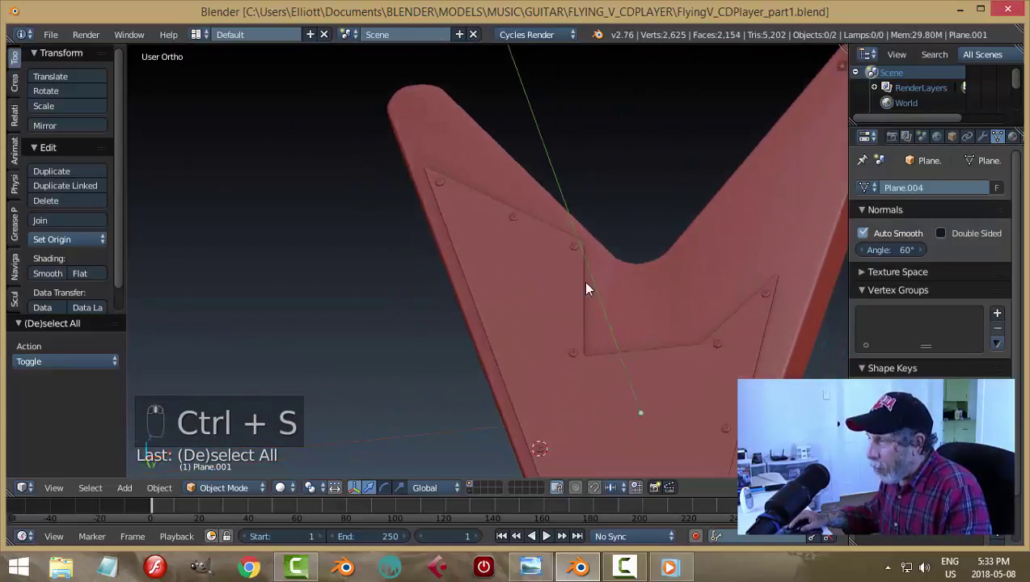
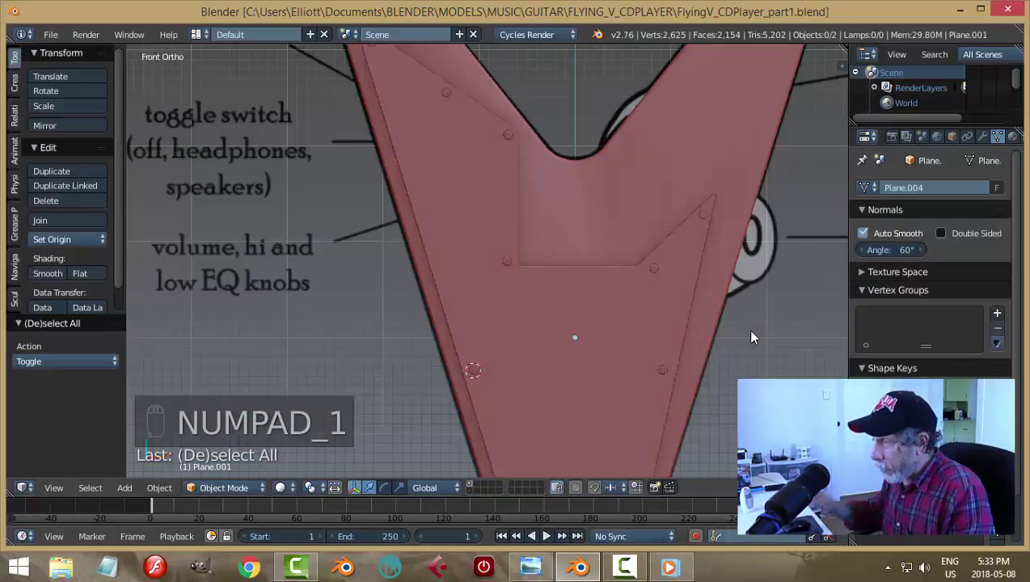
Switch to front wireframe view over the reference drawing and frame the pickup area
left_click_drag(712, 345, 777, 259)
key("z")
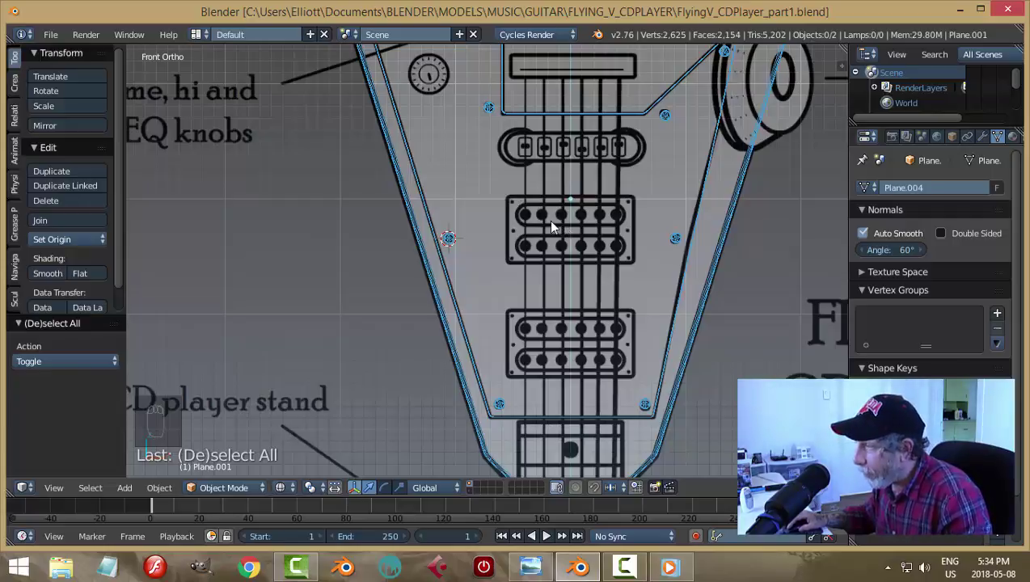
left_click_drag(601, 218, 530, 255)
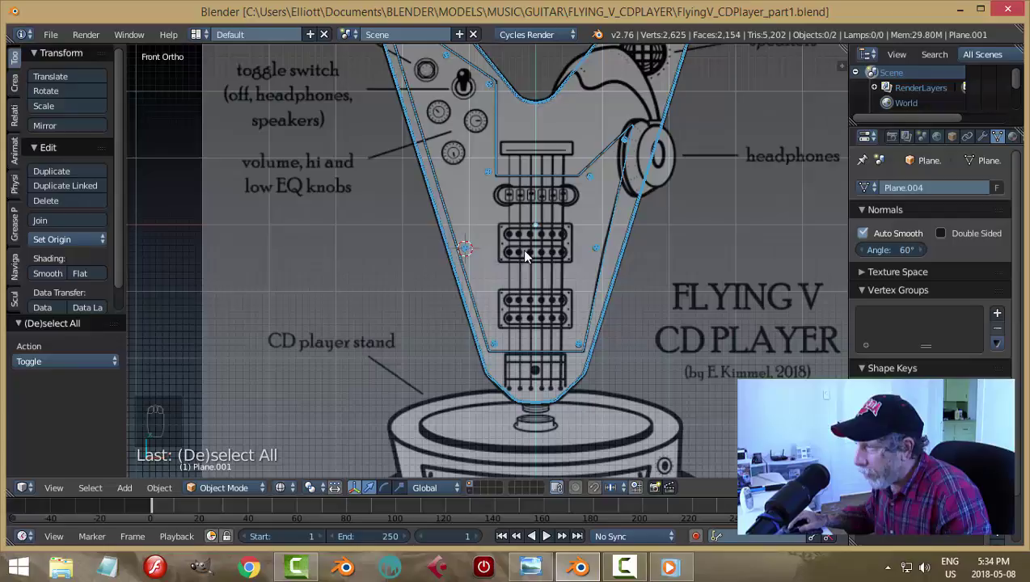
Snap the cursor, add a plane for the pickup plate, and scale it to the lower humbucker's width
key("shift+s")
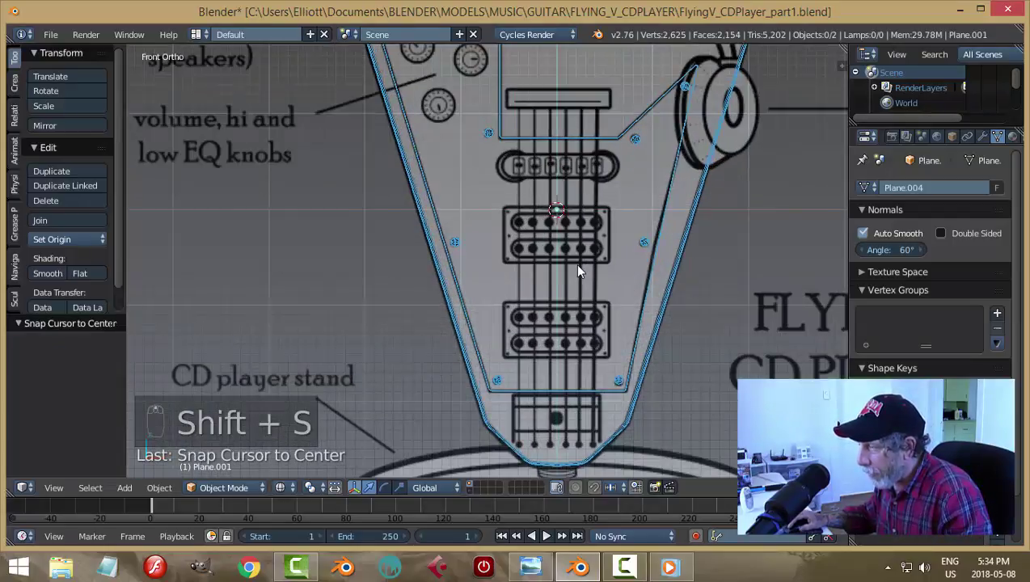
middle_click(621, 266)
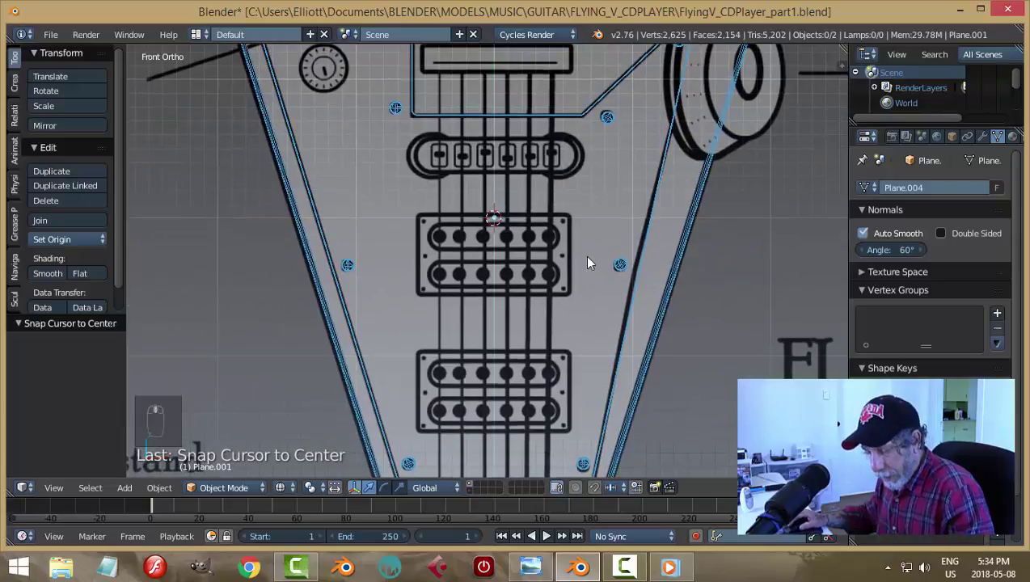
key("shift+a")
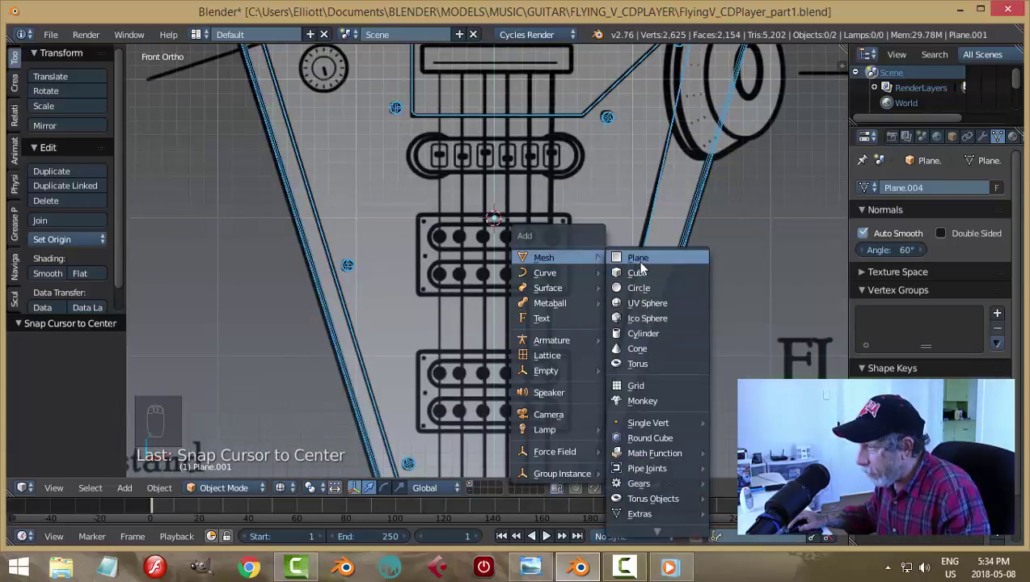
key("r")
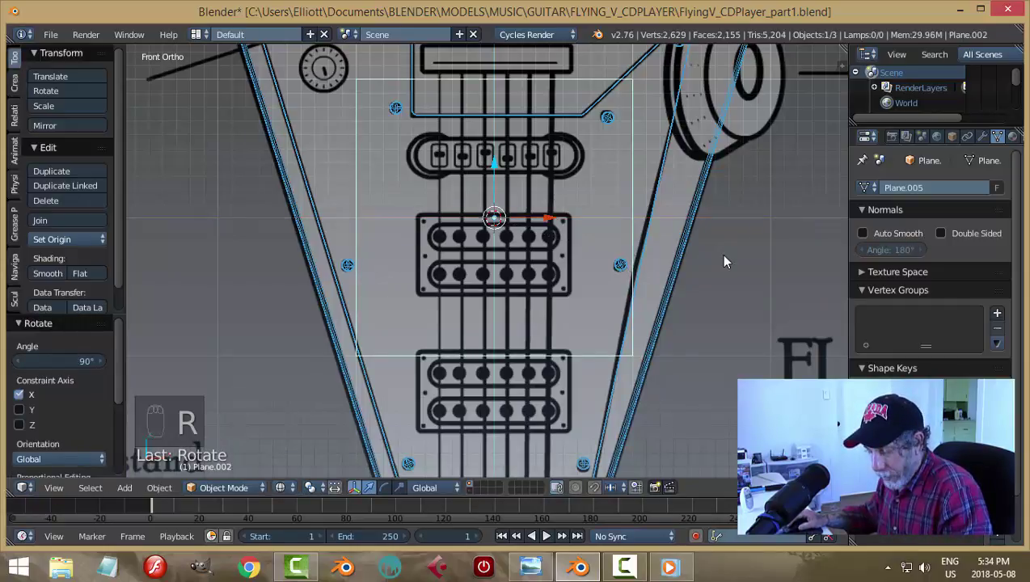
key("s")
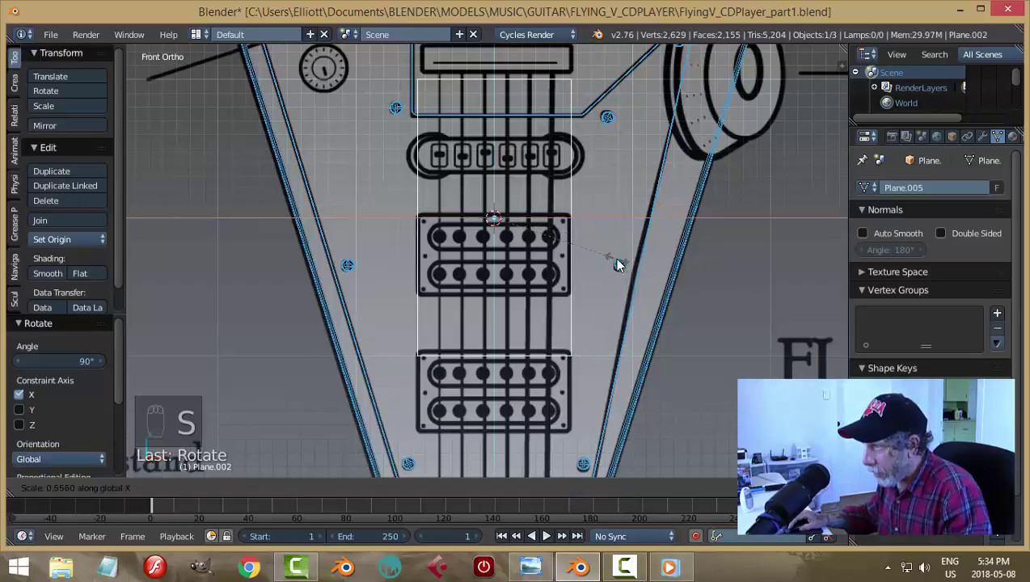
key("s")
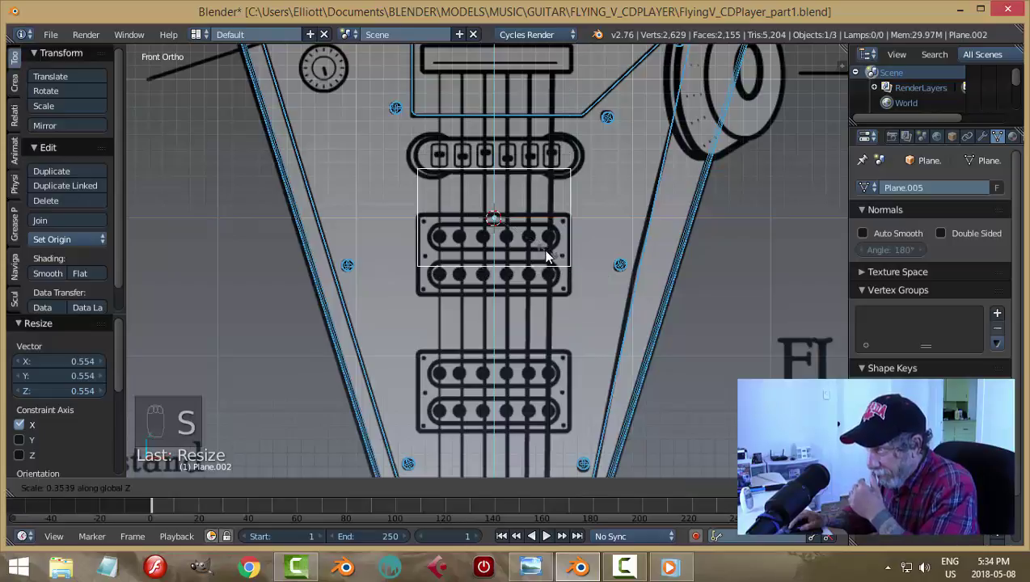
left_click_drag(499, 176, 503, 211)
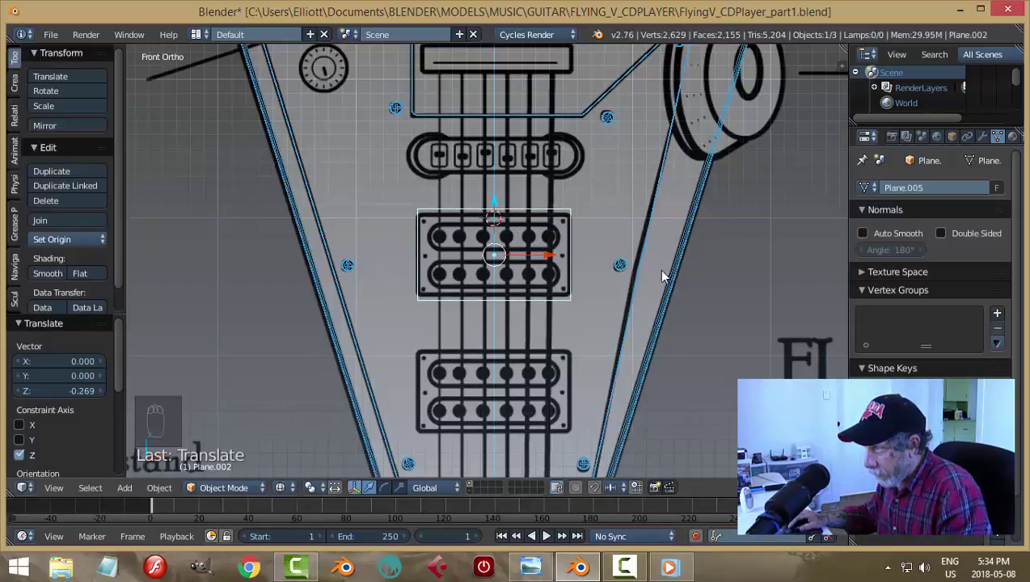
Move and scale the plate on Z so its height matches the lower humbucker outline
key("s")
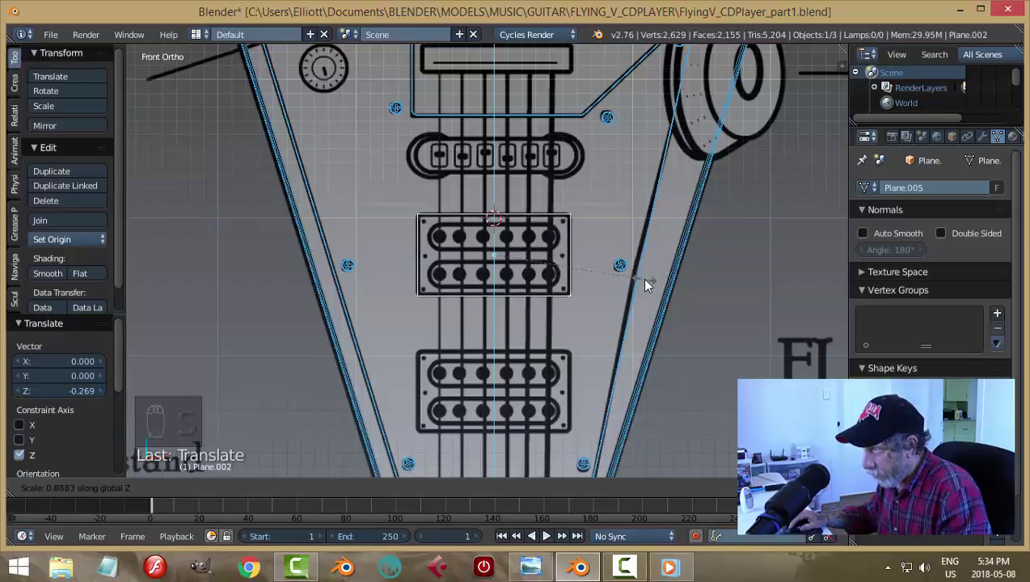
left_click_drag(647, 287, 648, 287)
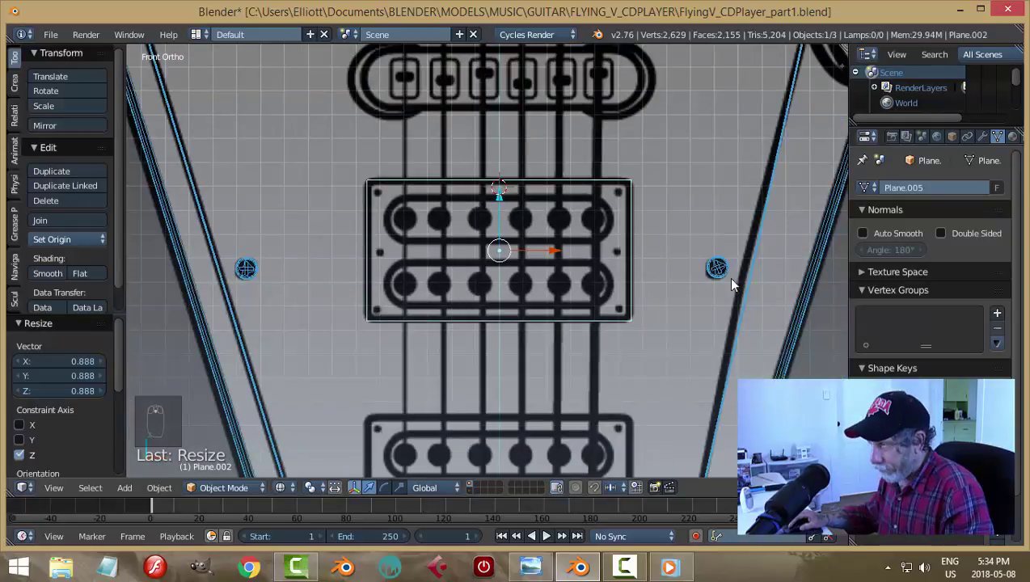
key("z")
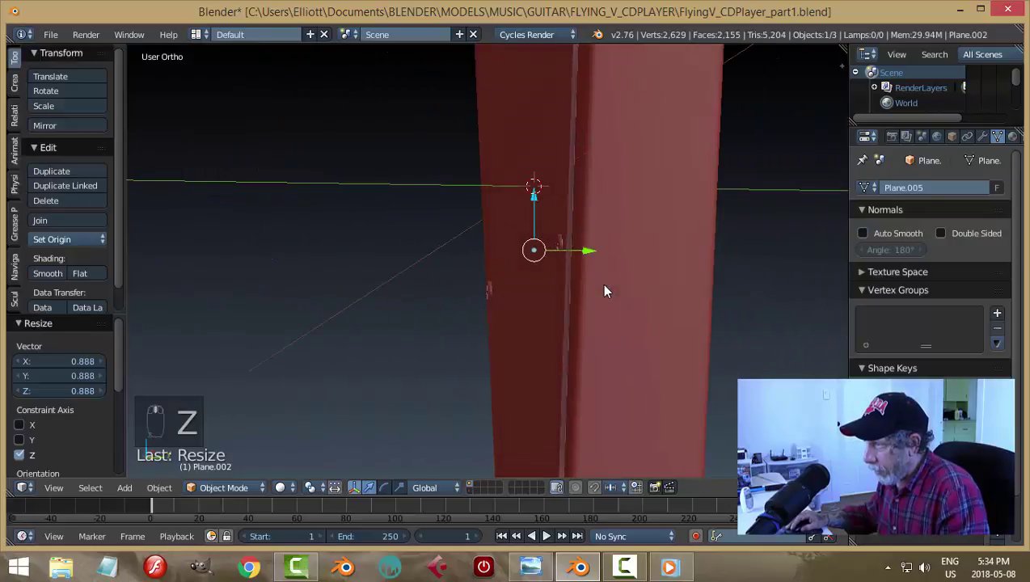
Slide the plate onto the body, extrude it for thickness, recalculate normals, and apply its scale
left_click_drag(601, 258, 728, 264)
key("KP_1")
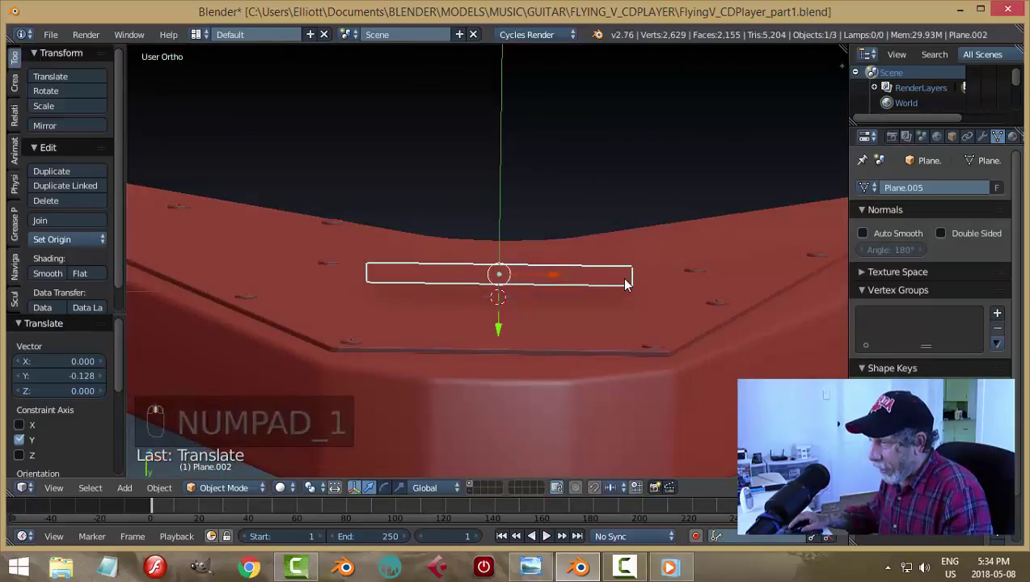
key("Tab")
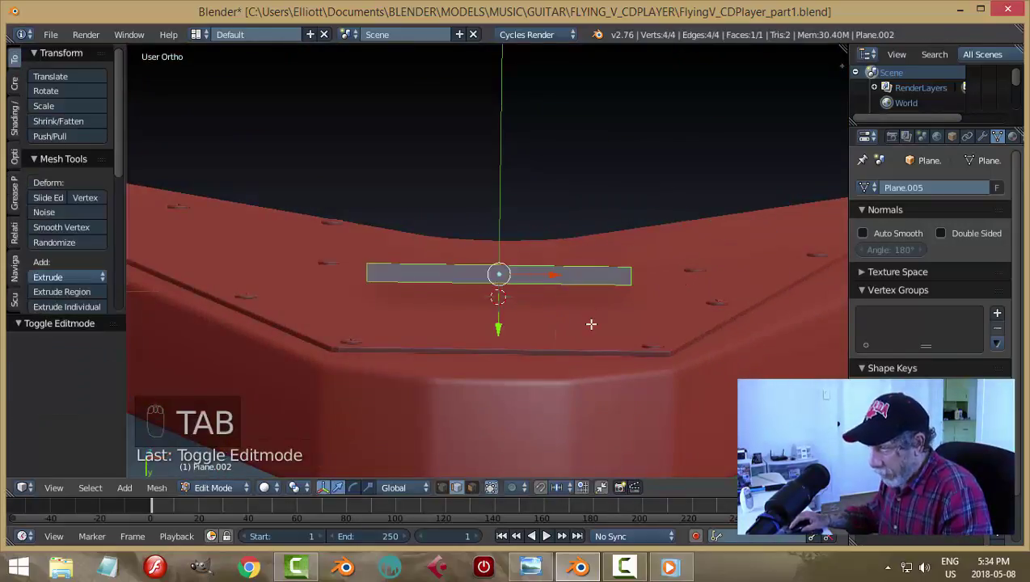
key("a")
key("a")
key("e")
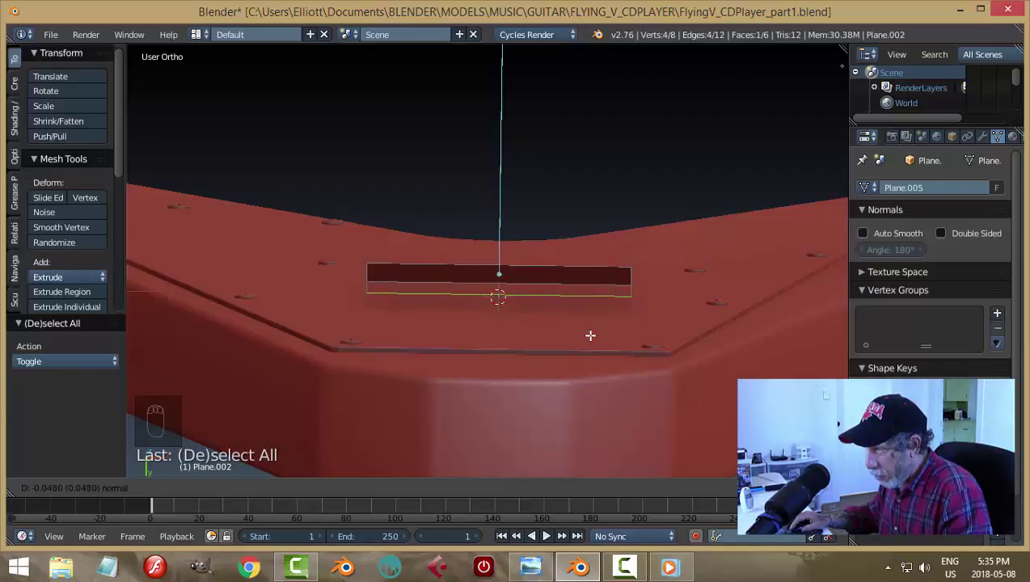
key("a")
key("a")
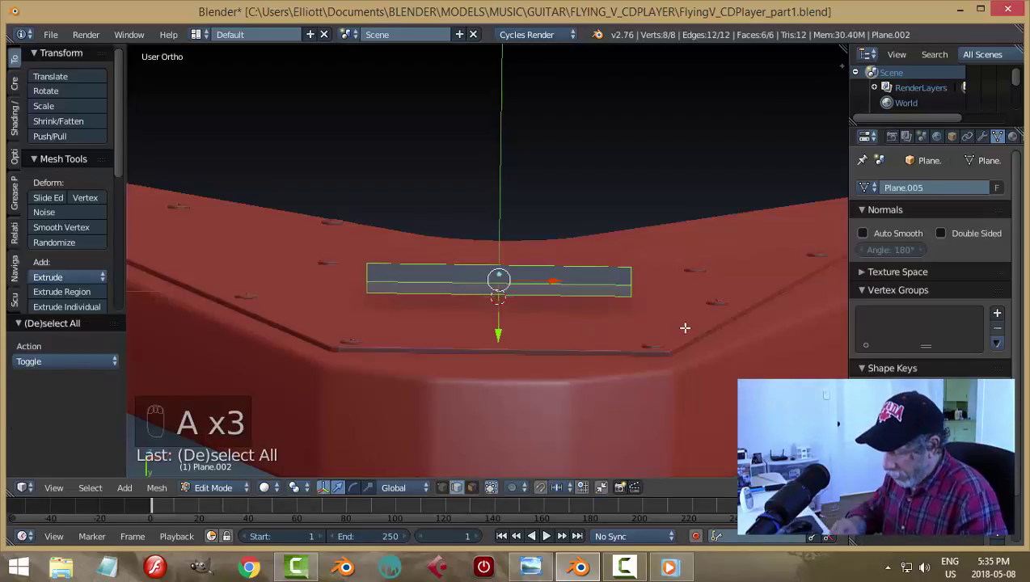
key("ctrl+n")
key("a")
key("Tab")
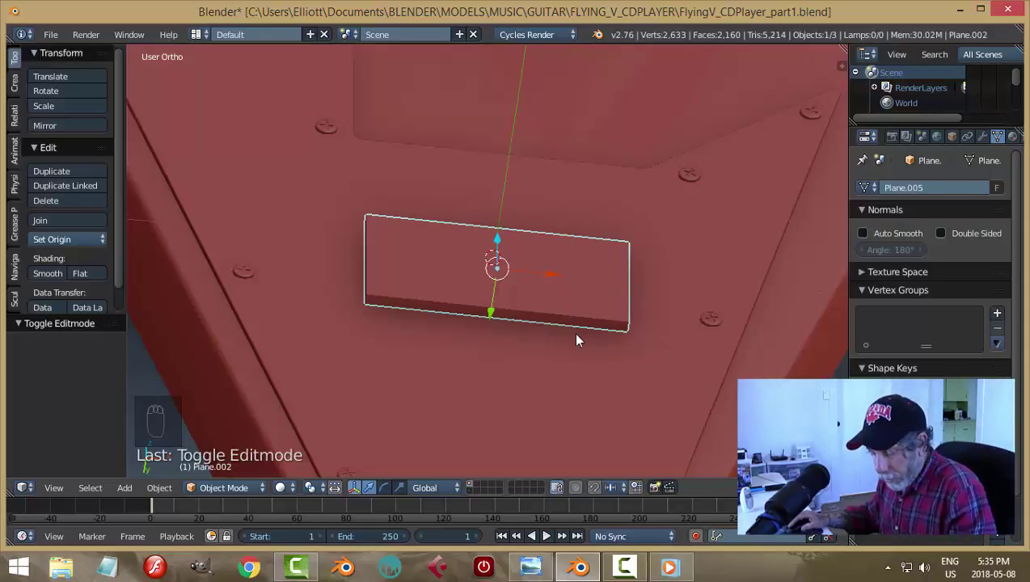
key("ctrl+a")
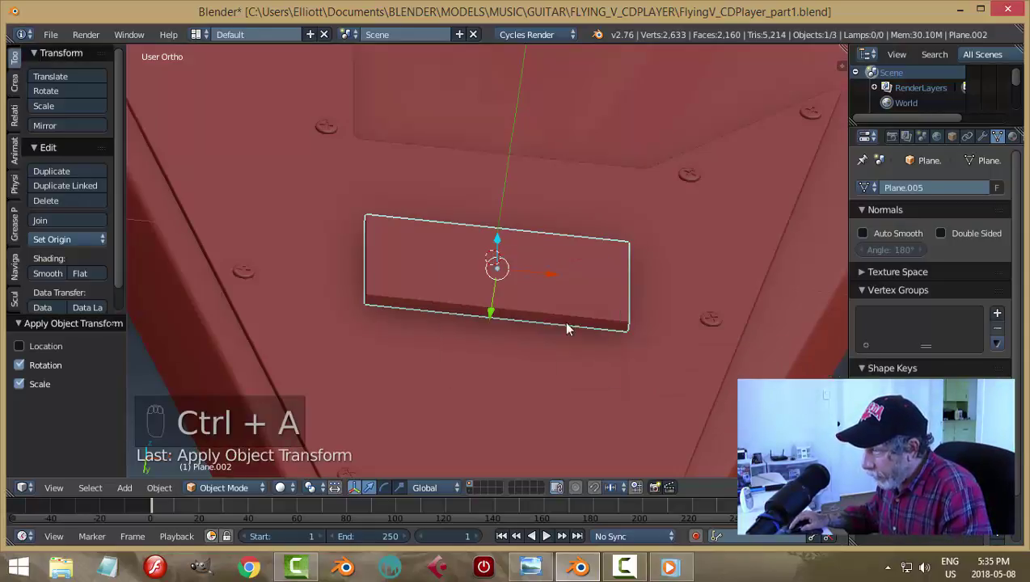
Bevel the plate's corner edges with Ctrl+B to round them off, returning to front view
left_click_drag(602, 338, 500, 336)
key("Tab")
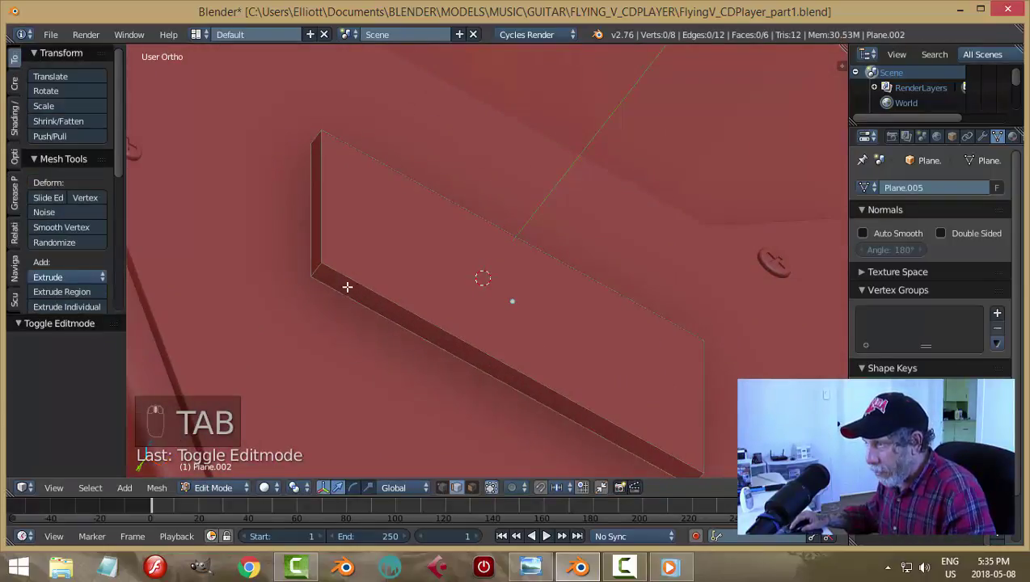
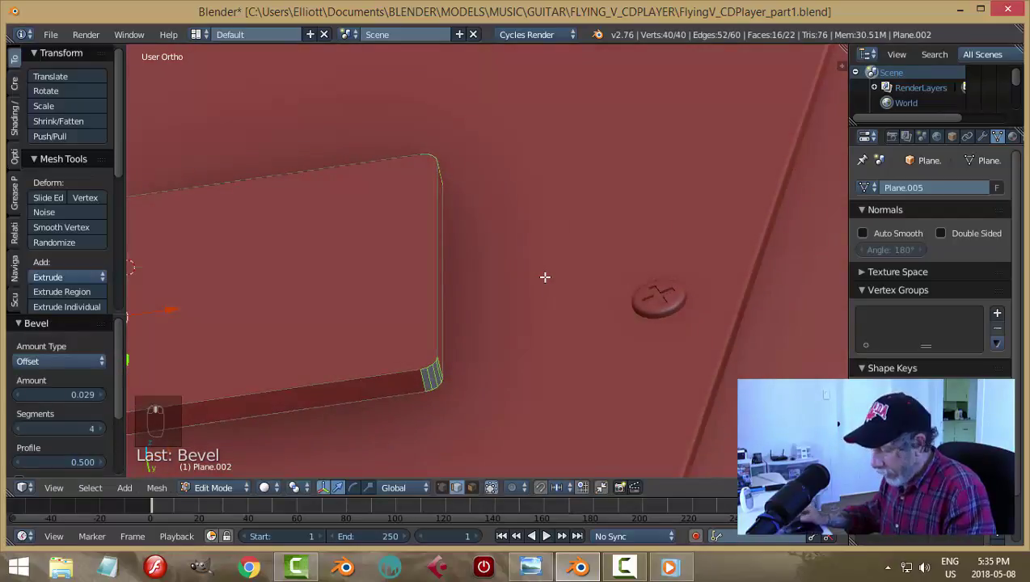
key("KP_1")
Check the plate against the body in wireframe, then move it down along Y to seat it on the body
key("a")
key("Tab")
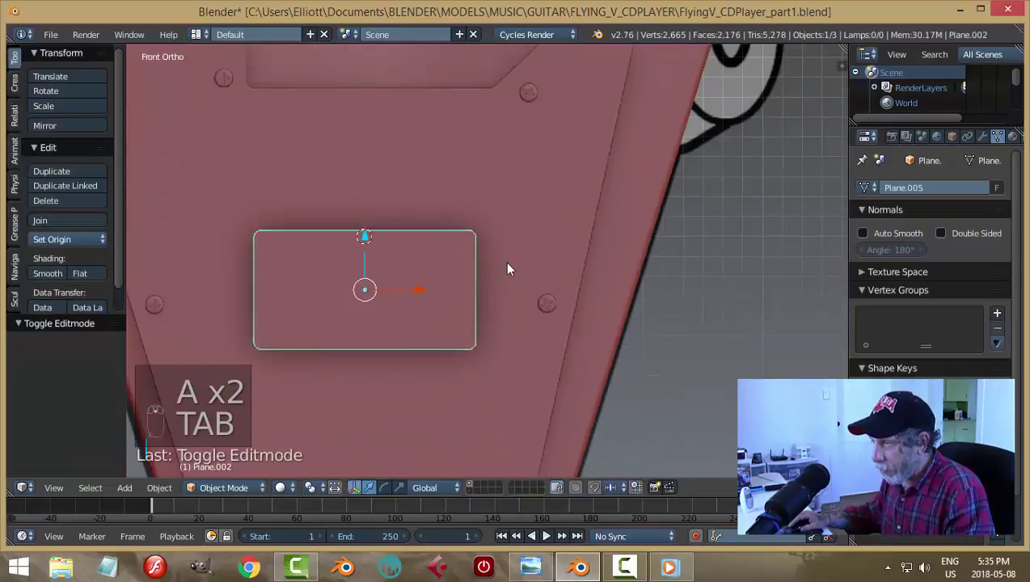
key("z")
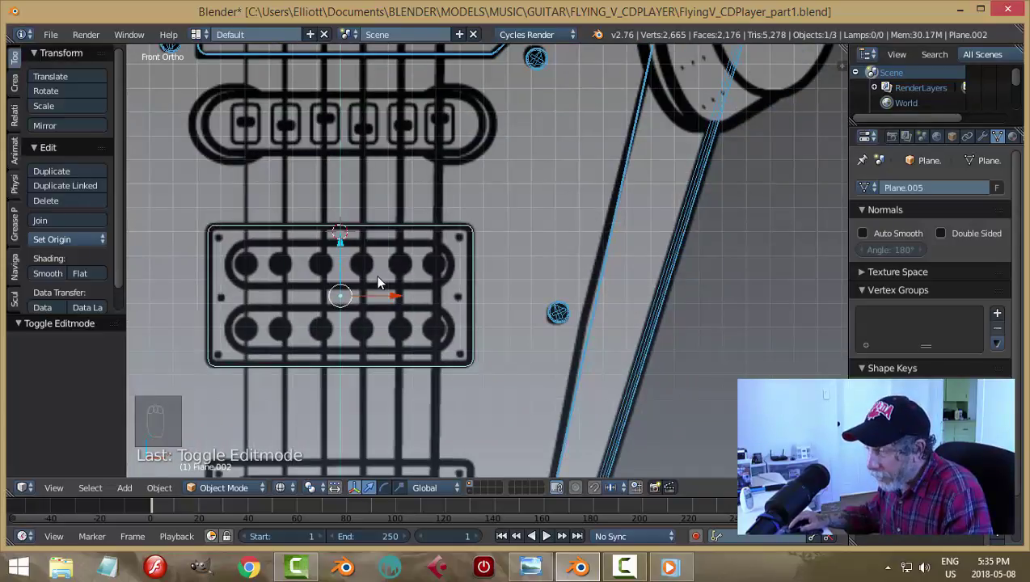
left_click_drag(482, 352, 493, 237)
key("z")
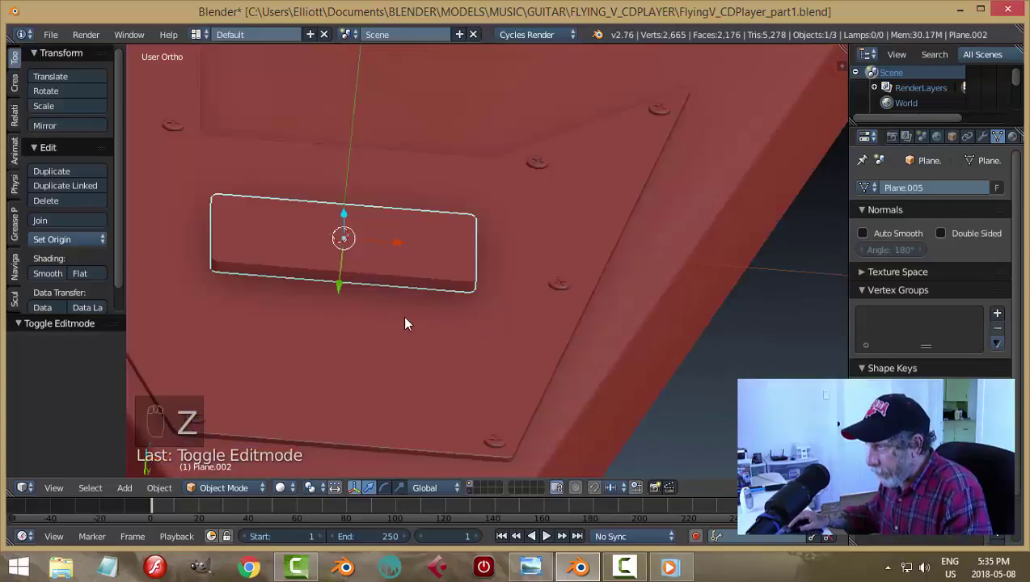
middle_click(397, 305)
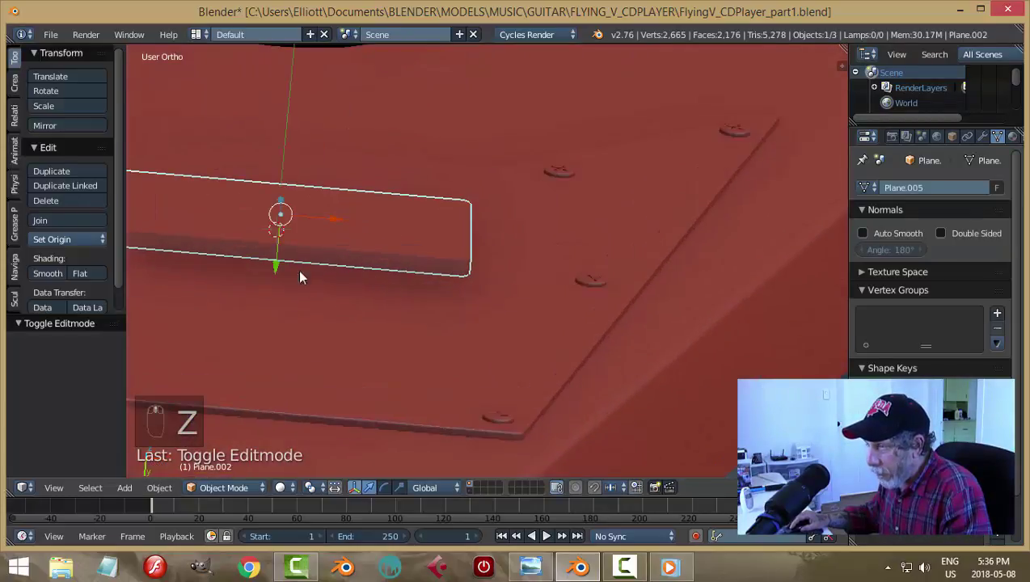
middle_click(285, 282)
left_click_drag(281, 270, 279, 290)
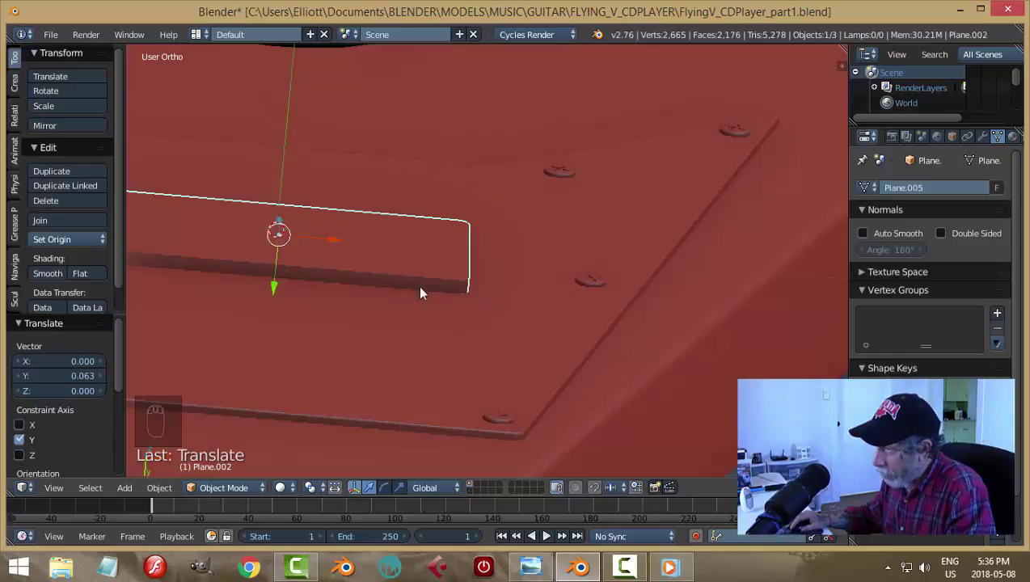
left_click_drag(447, 296, 420, 279)
Bevel the plate's outer rim edges in Edit Mode and save the file
key("Tab")
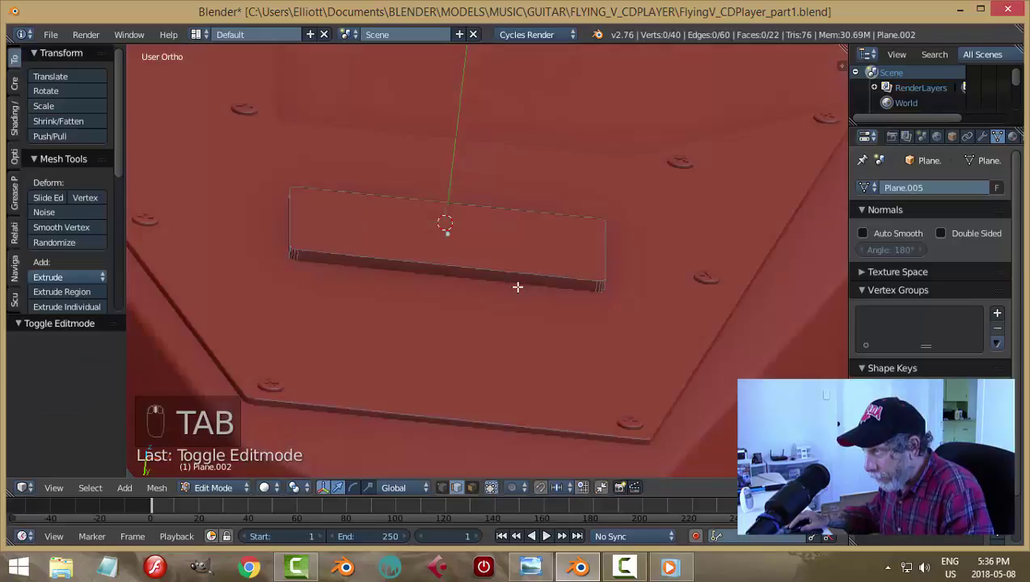
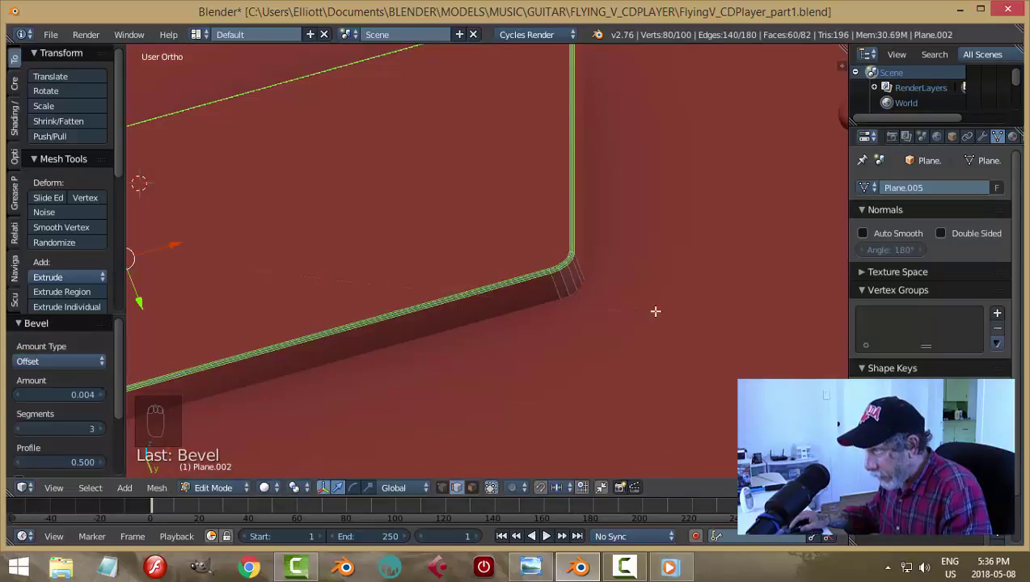
key("a")
key("Tab")
left_click_drag(671, 317, 569, 314)
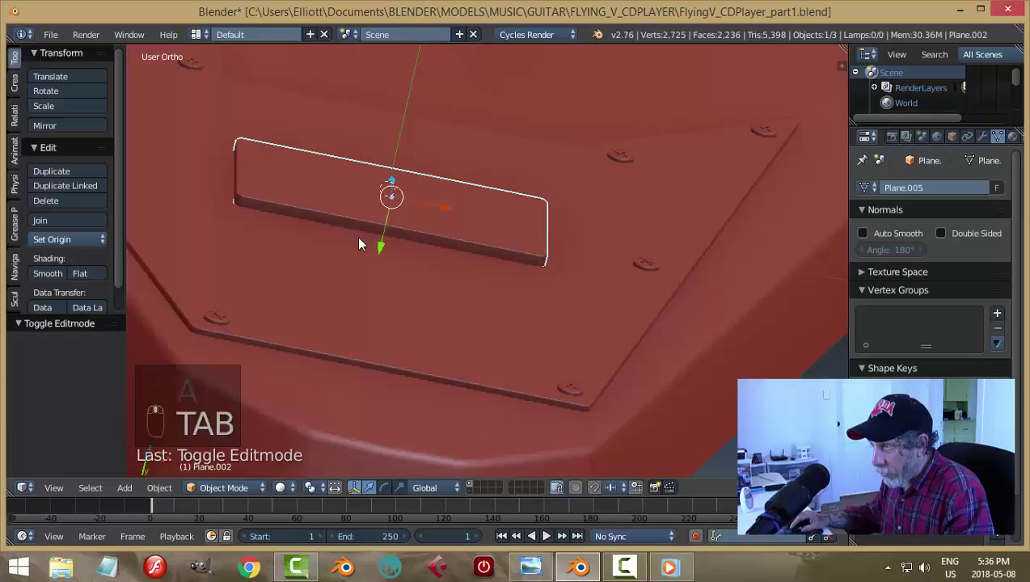
key("a")
key("ctrl+s")
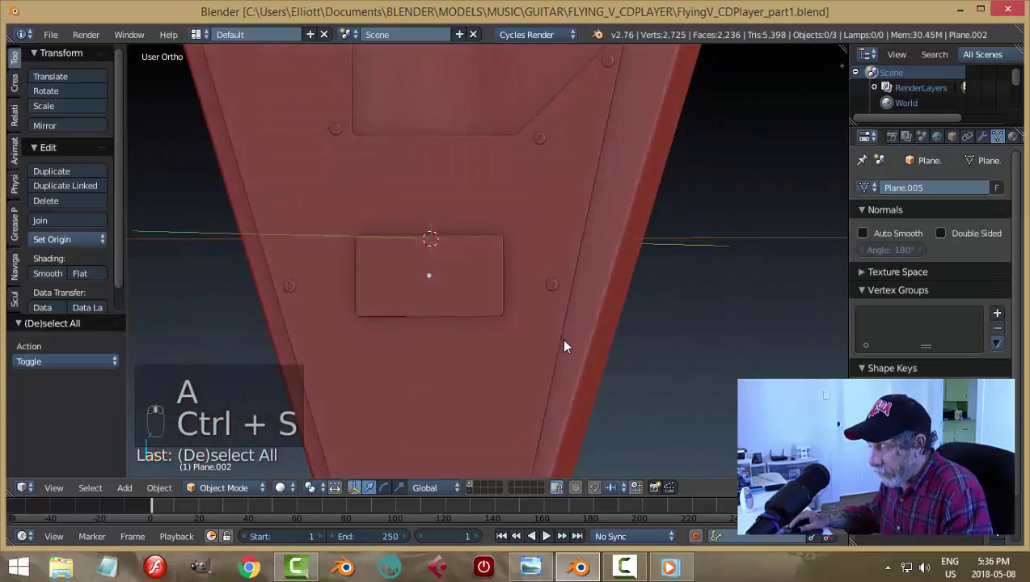
Switch to the front view in wireframe so the lower pickup outline shows through the body
key("KP_1")
key("z")
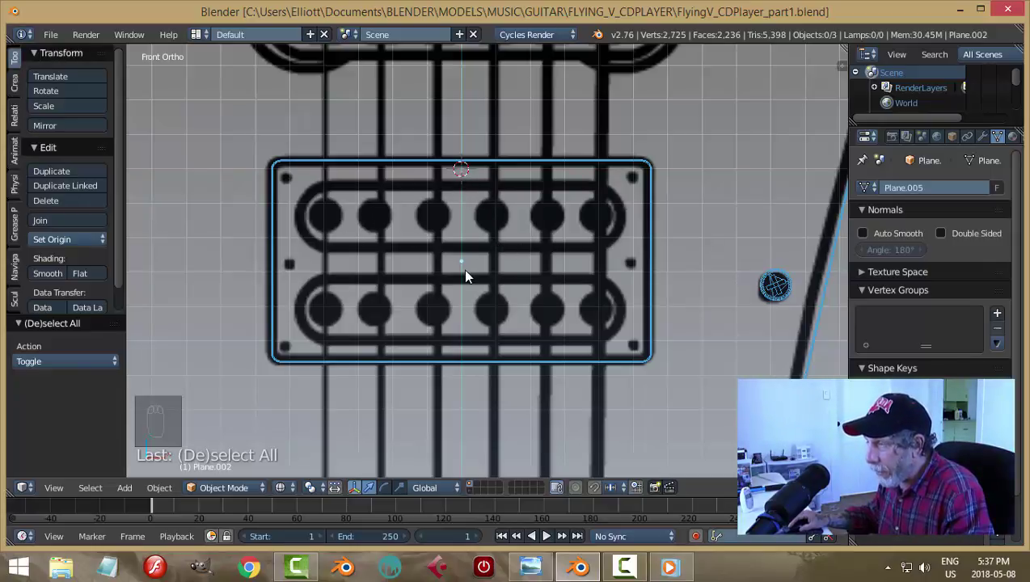
Add a mesh circle, return to front view and shrink it toward the lower pickup's size
key("shift+a")
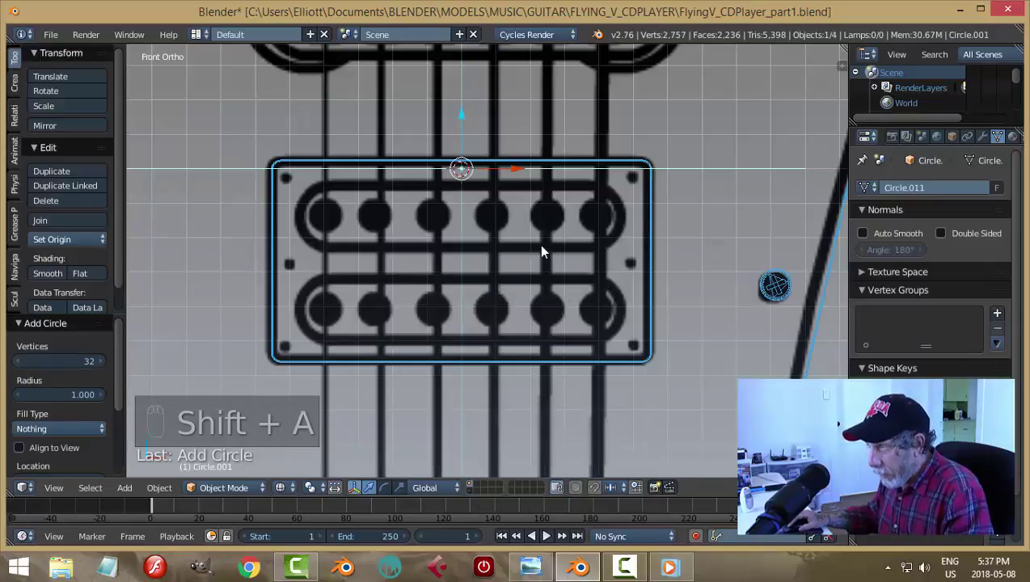
left_click_drag(546, 262, 534, 263)
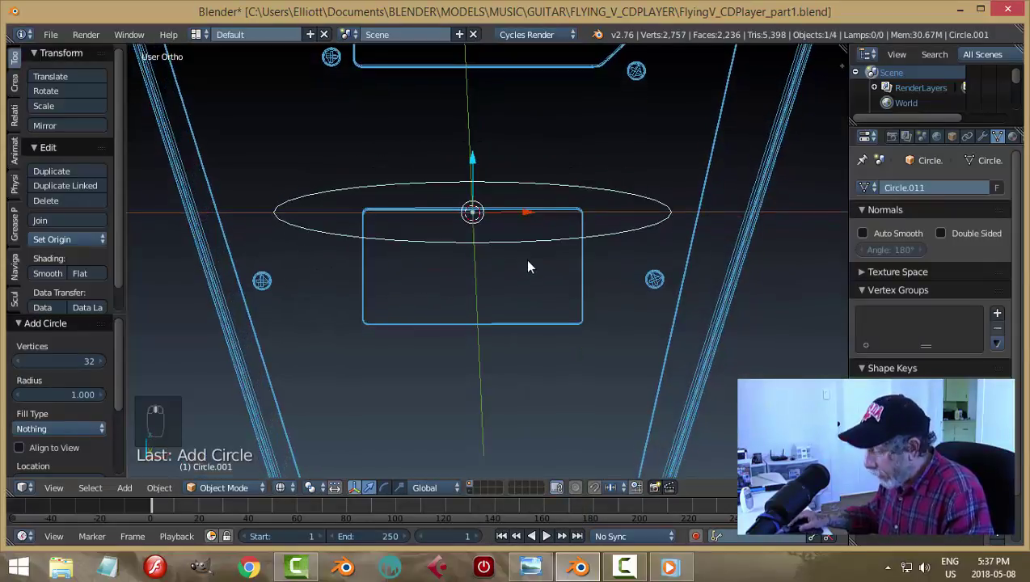
key("KP_1")
key("r")
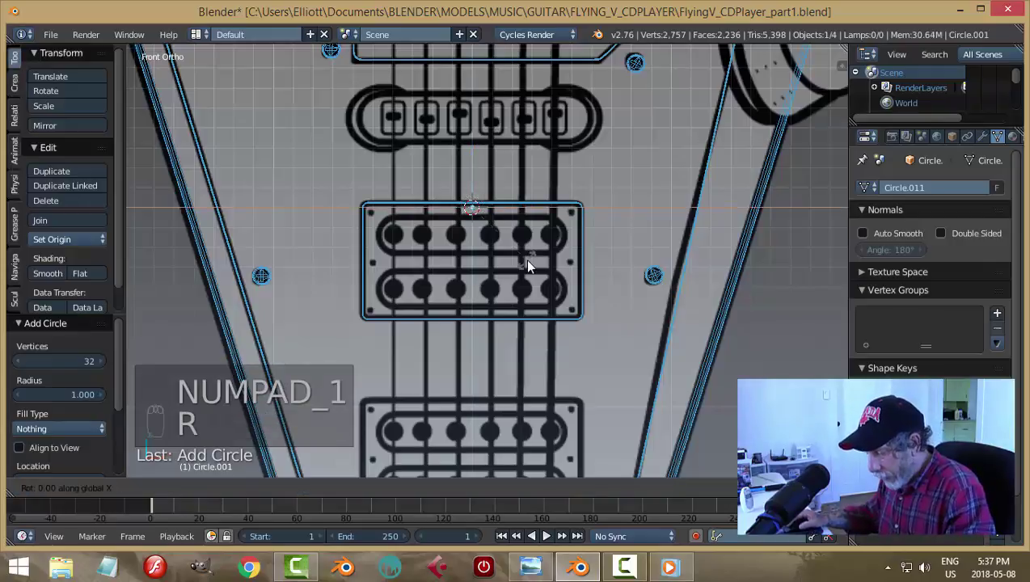
key("s")
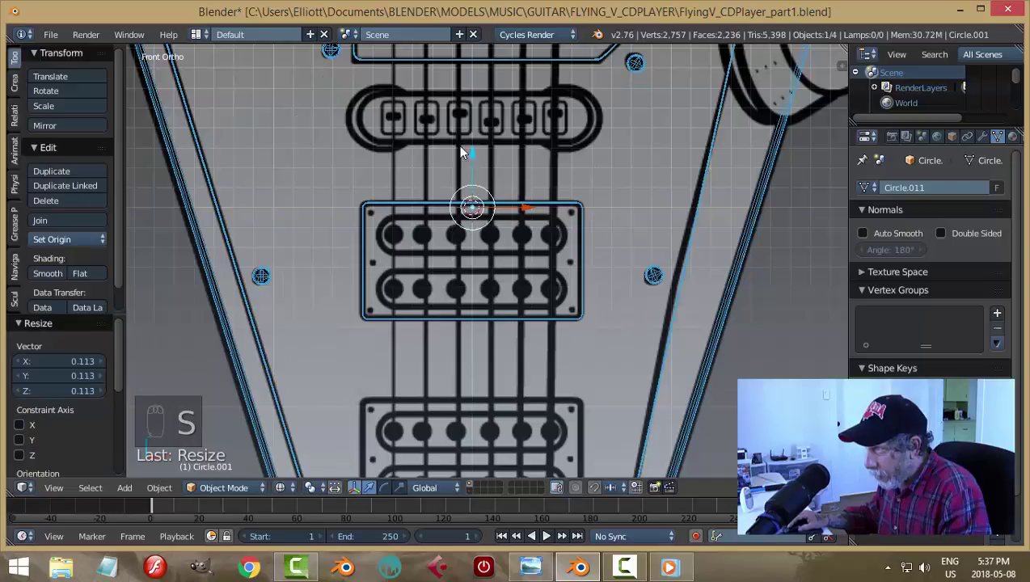
left_click_drag(475, 158, 530, 236)
Move and resize the circle to fit the left rounded end of the top coil, then enter Edit Mode
left_click_drag(530, 237, 455, 248)
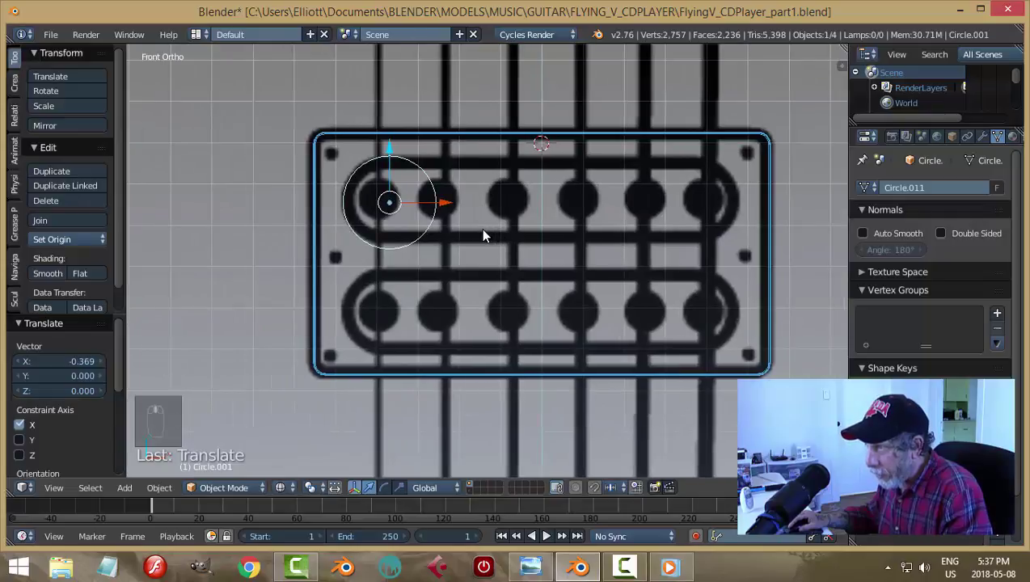
key("s")
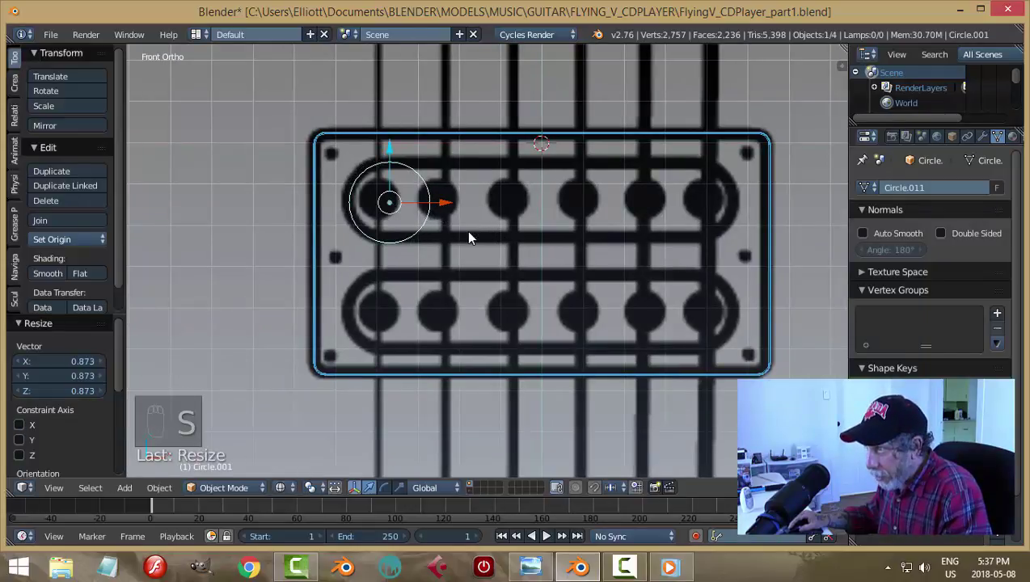
left_click_drag(453, 204, 387, 155)
left_click_drag(445, 206, 391, 142)
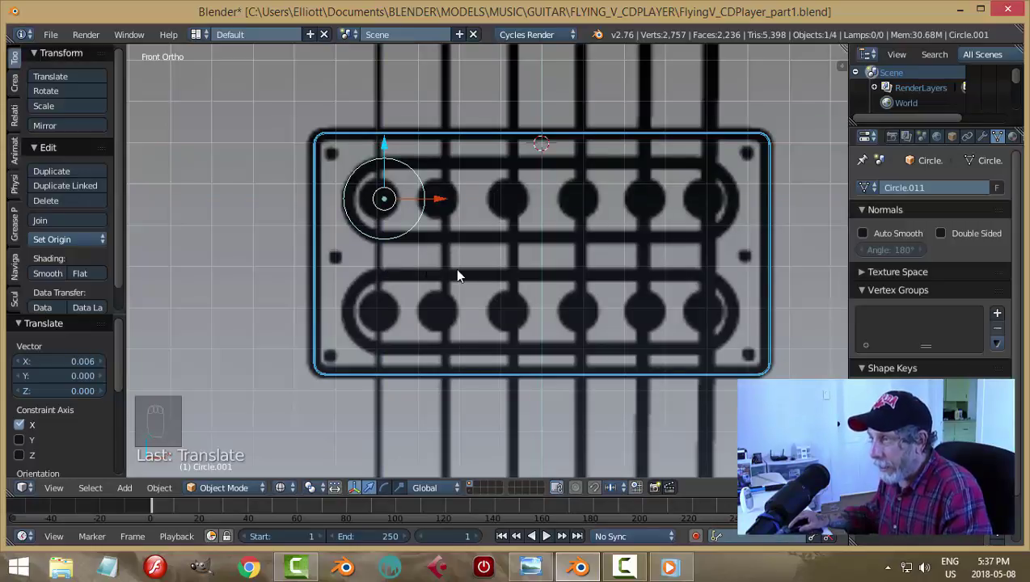
key("Tab")
In vertex select, box-select and delete the right half of the circle, leaving a 17-vertex arc
key("ctrl+Tab")
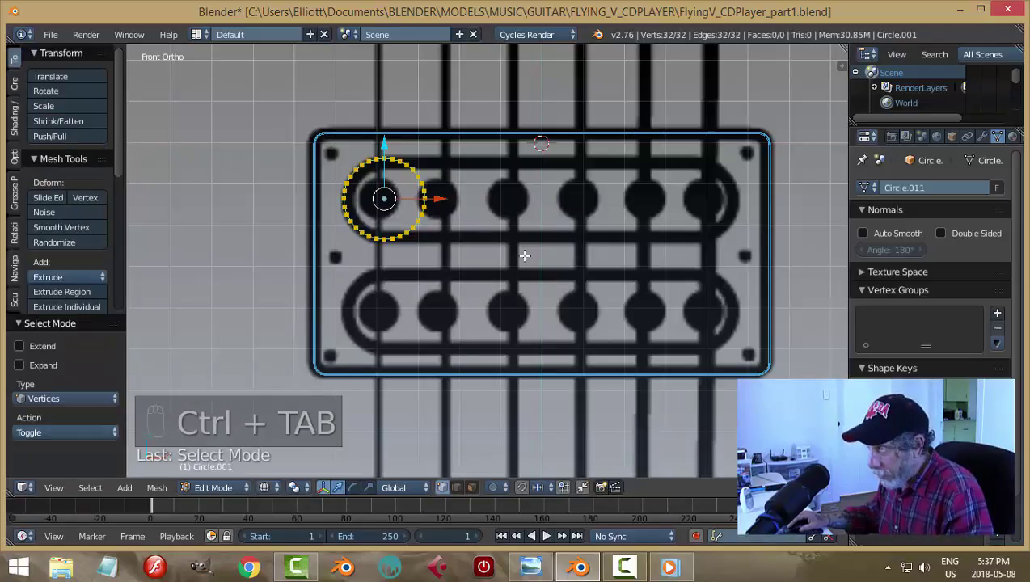
key("a")
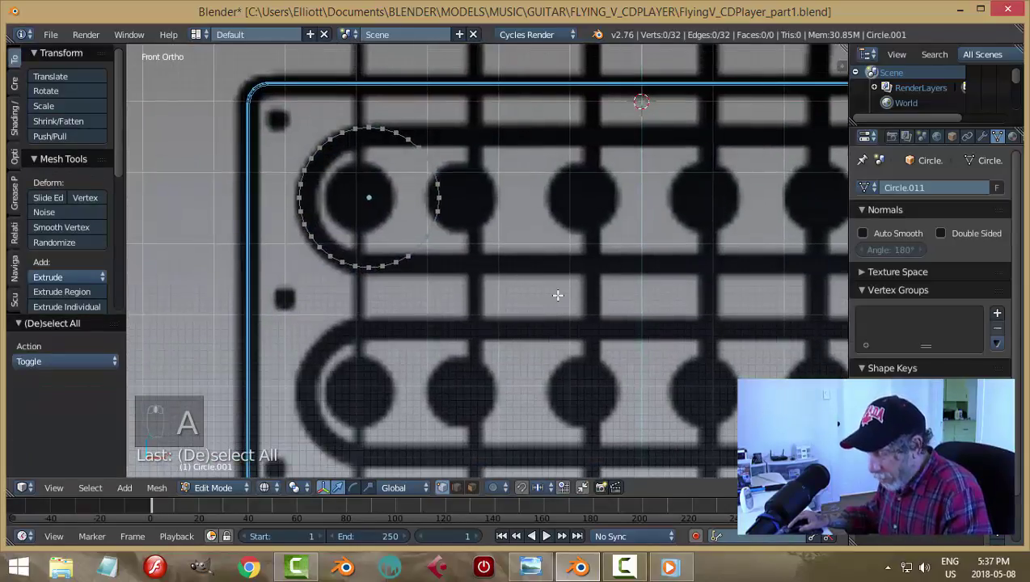
key("b")
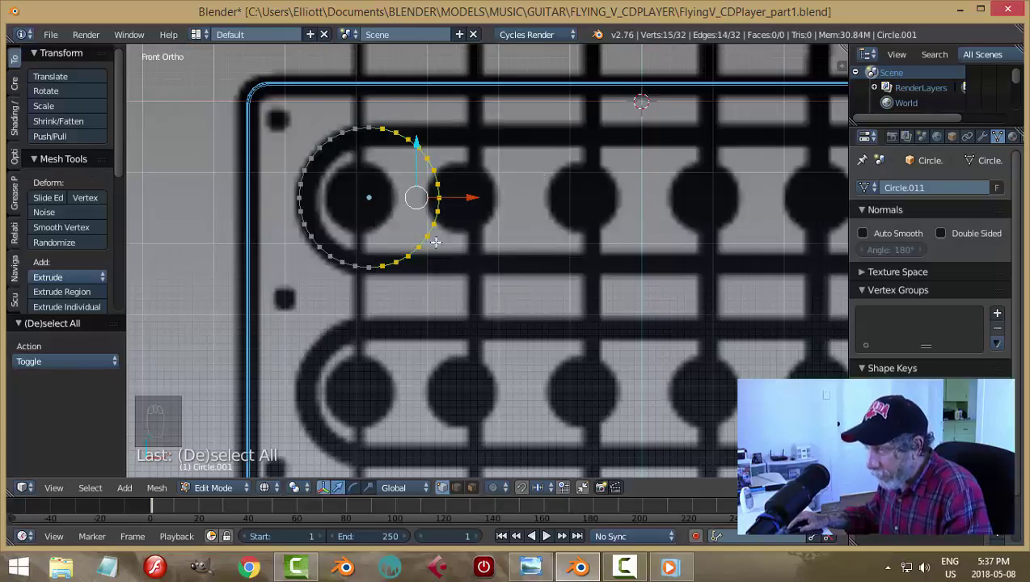
key("x")
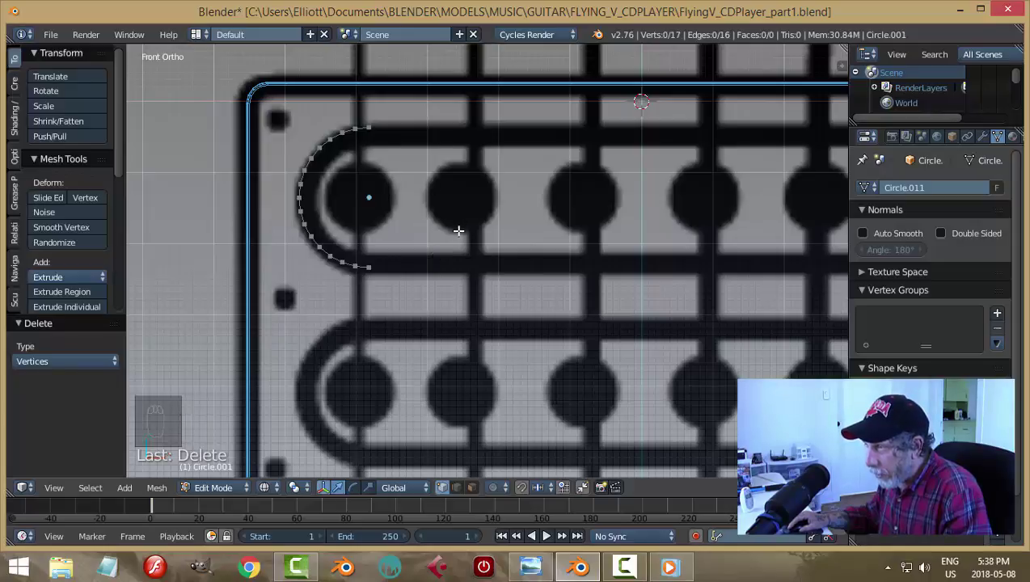
Duplicate the arc and rotate the copy to face the other way, closing the pickup outline
key("a")
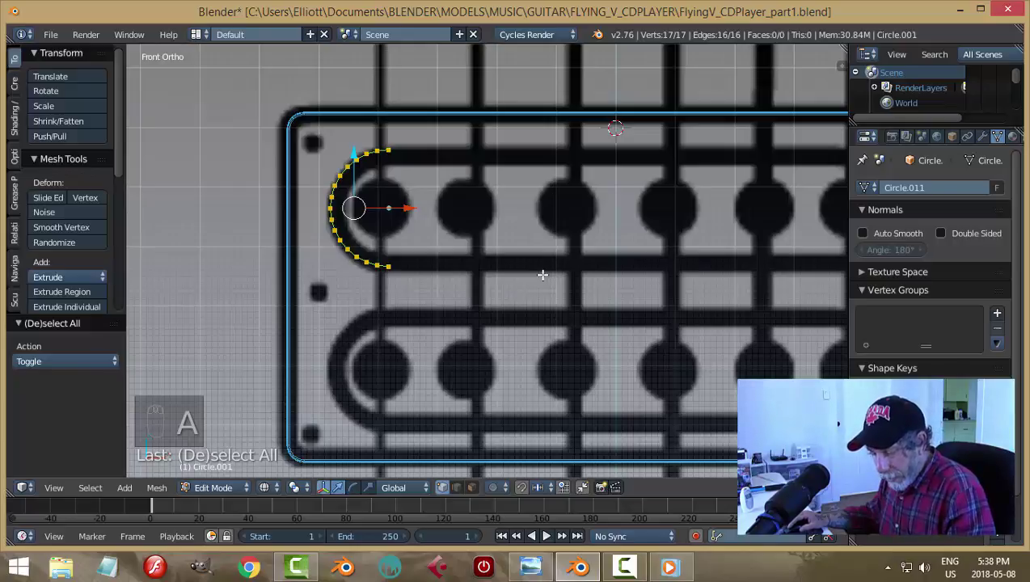
key("shift+d")
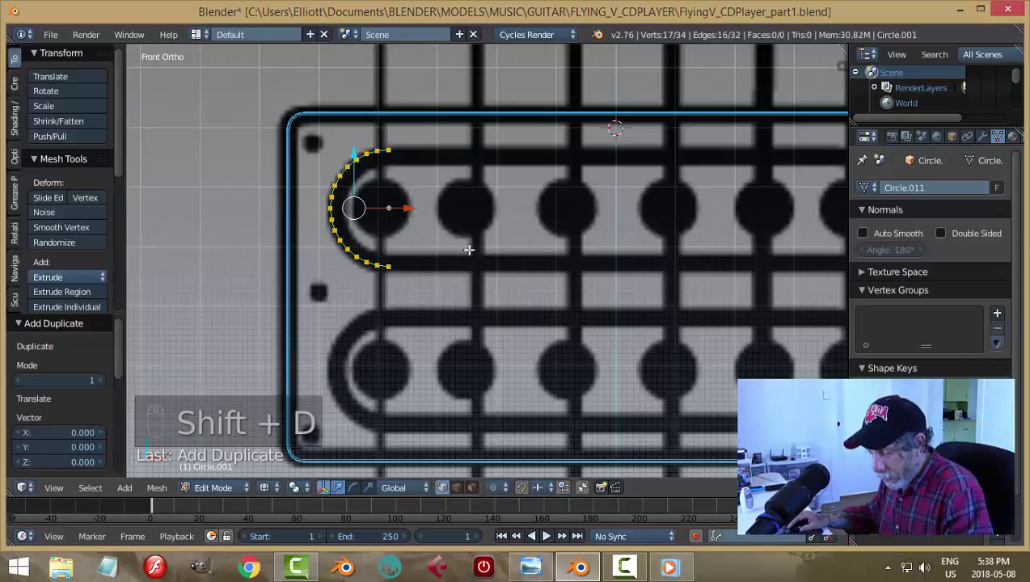
key("r")
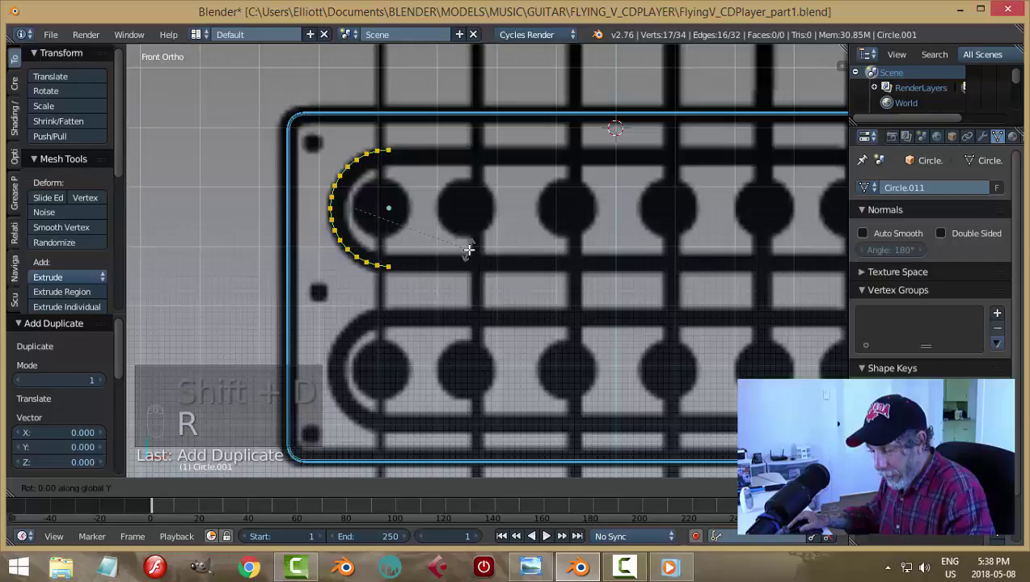
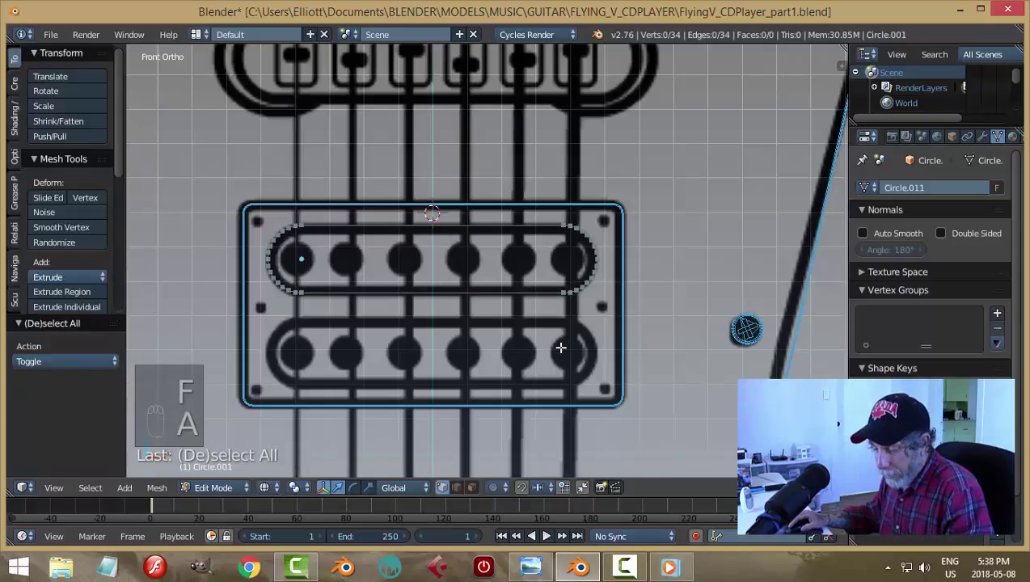
Fill the pill outline with a face, extrude it into a thick plate with recalculated normals, and leave Edit Mode
key("a")
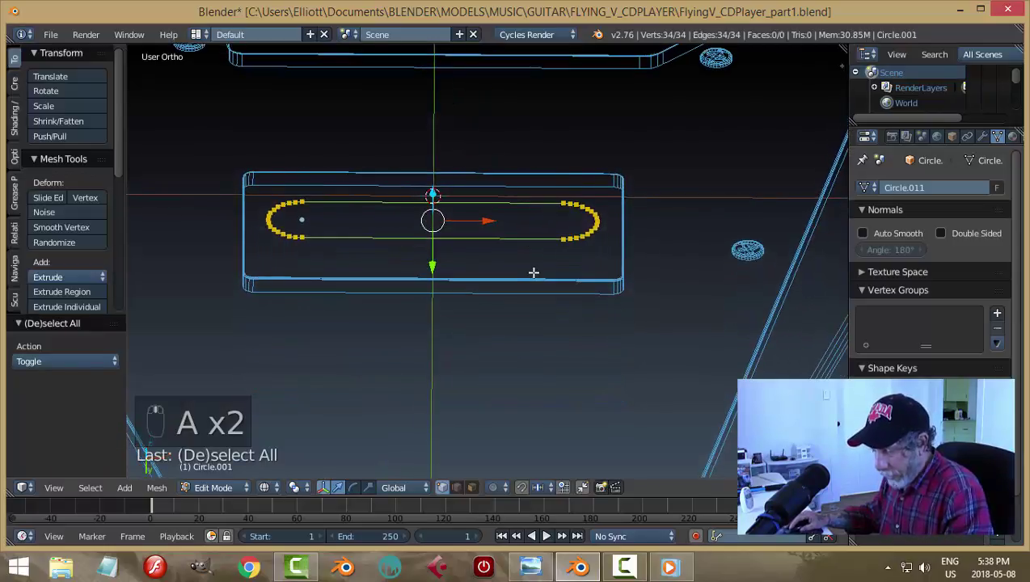
key("f")
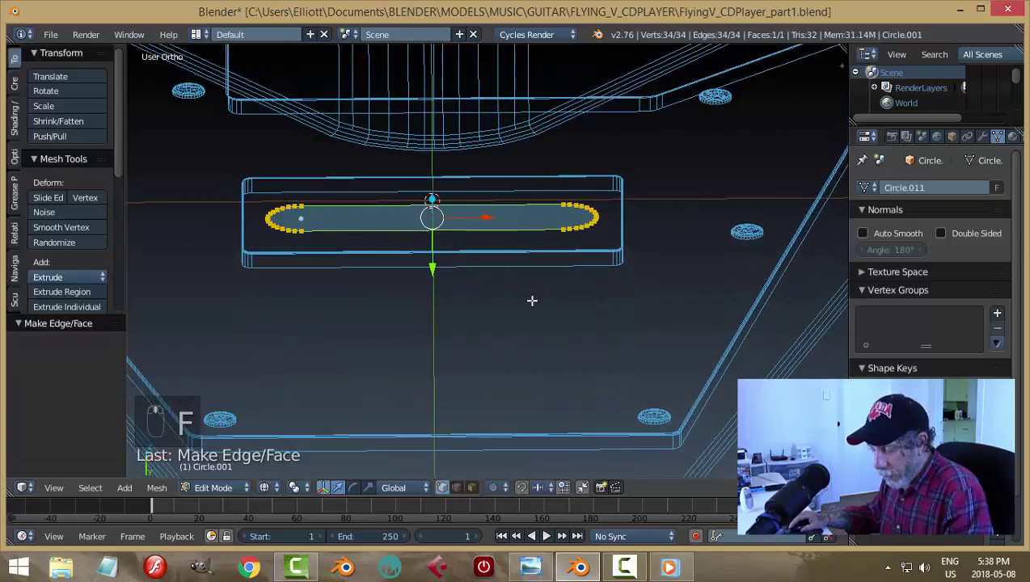
key("e")
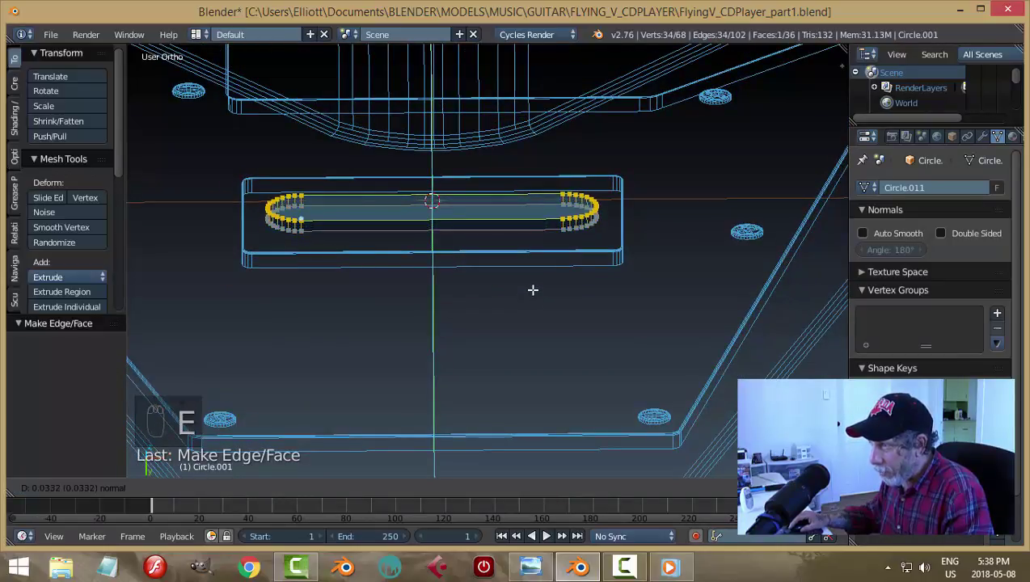
key("a")
key("a")
key("ctrl+n")
key("a")
key("Tab")
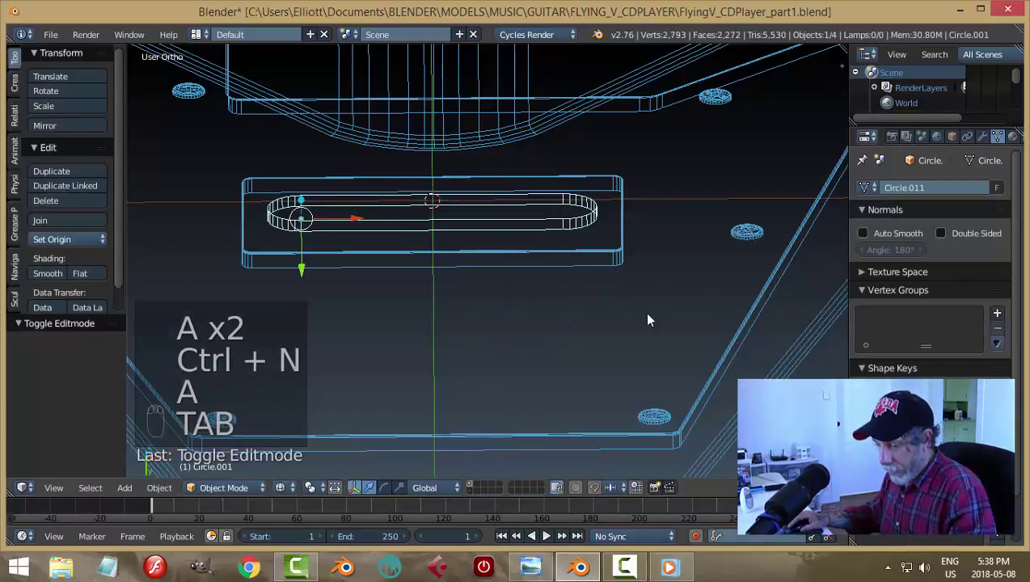
In solid shading, slide the new coil plate along Y into place on the guitar body
key("z")
left_click_drag(648, 350, 312, 313)
left_click_drag(312, 312, 303, 230)
left_click_drag(416, 275, 303, 229)
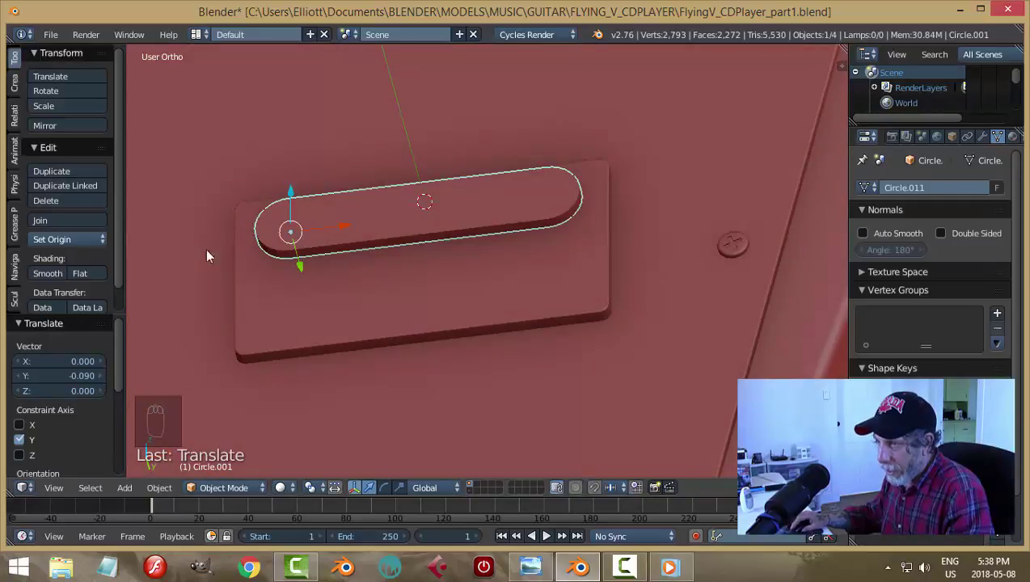
left_click_drag(81, 247, 428, 311)
middle_click(432, 277)
key("a")
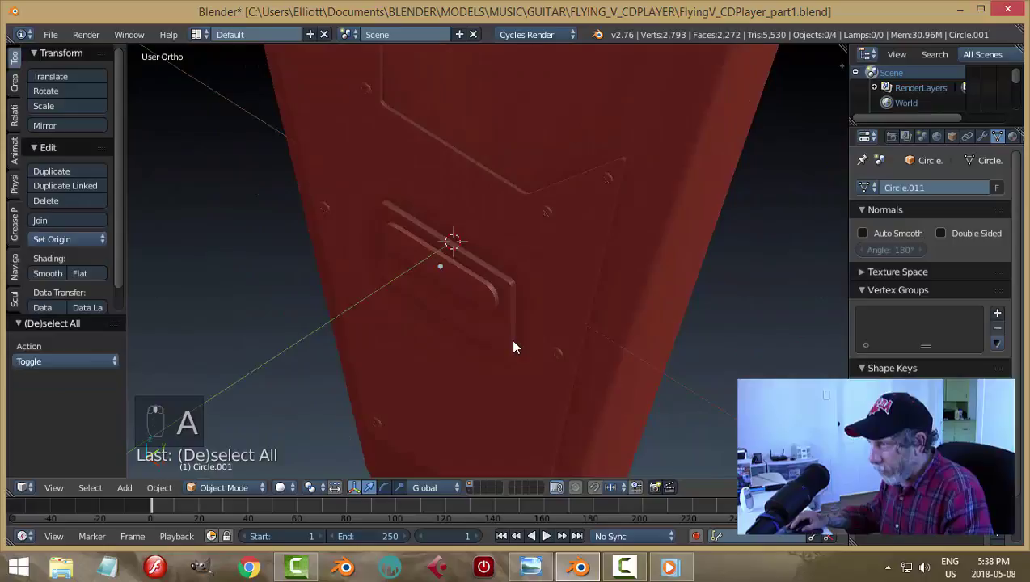
left_click_drag(421, 304, 468, 249)
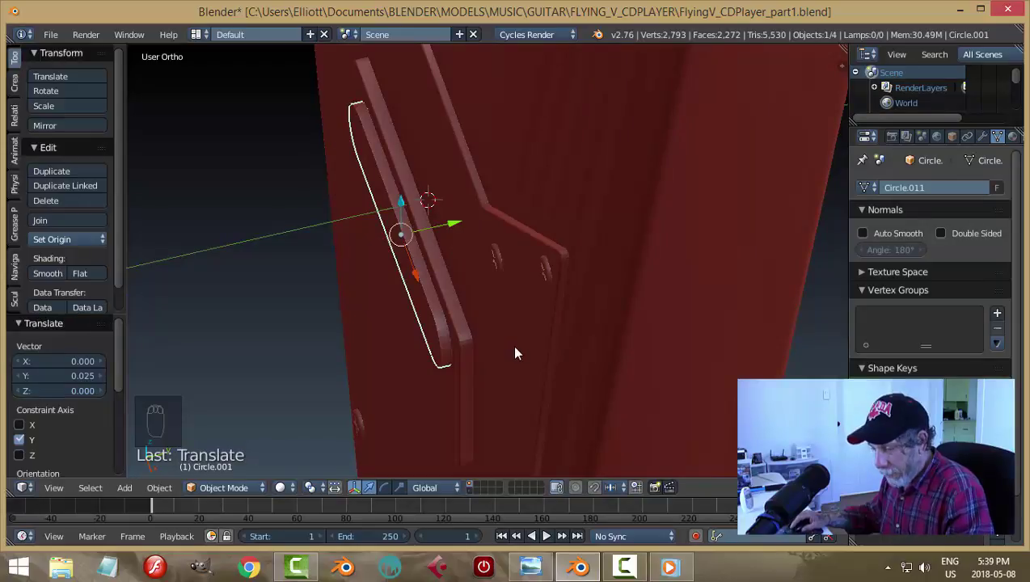
Select the plate's top edge loop in edge mode and bevel it with Ctrl+B for a soft rounded top
key("a")
left_click_drag(528, 359, 590, 212)
key("ctrl+s")
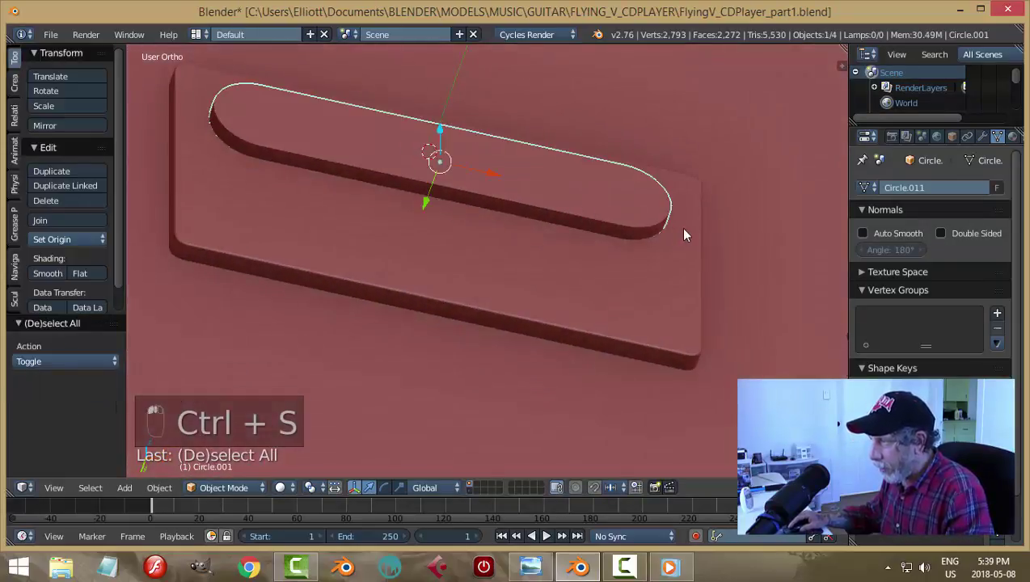
key("Tab")
key("ctrl+Tab")
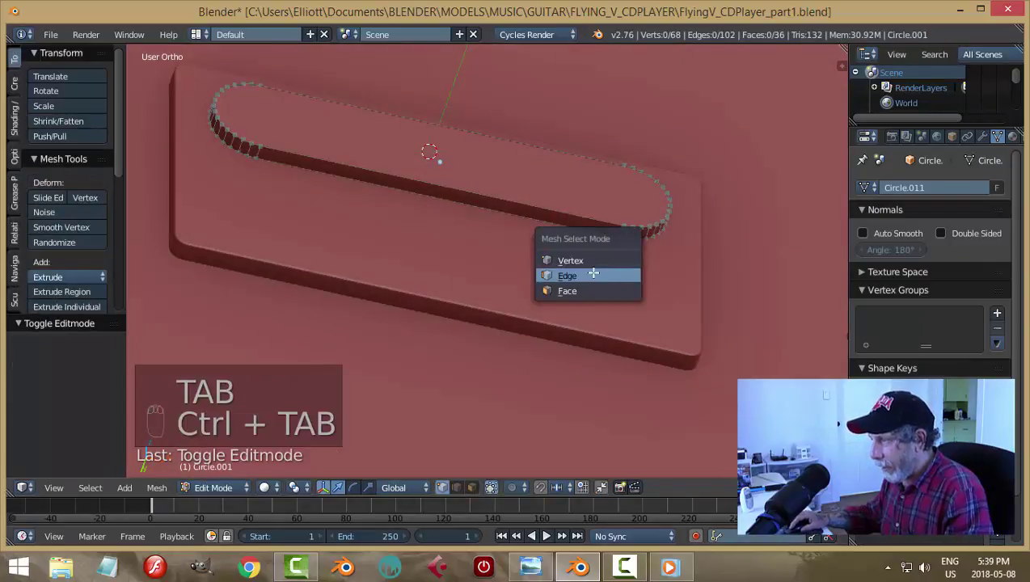
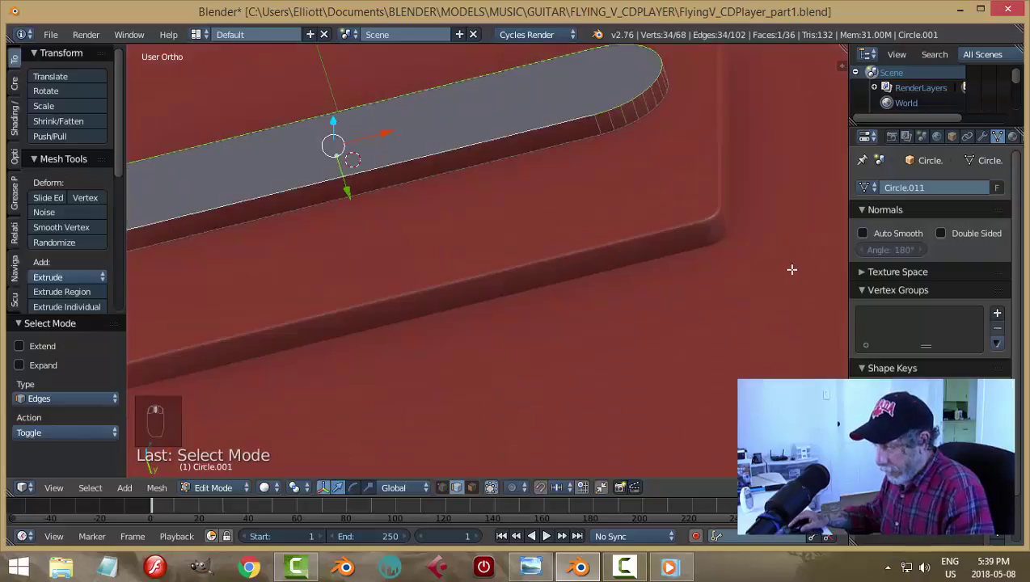
key("ctrl+b")
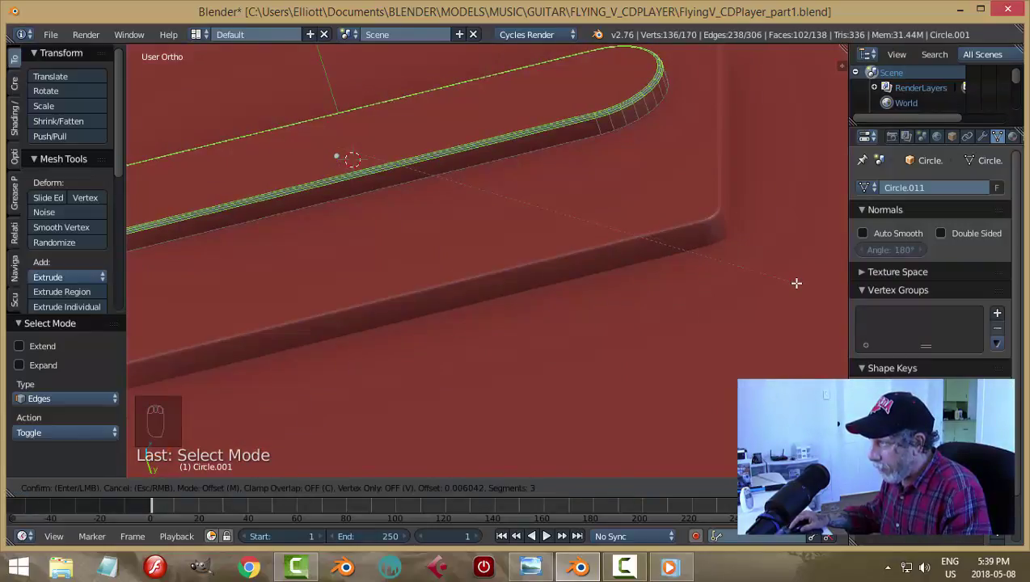
key("a")
key("Tab")
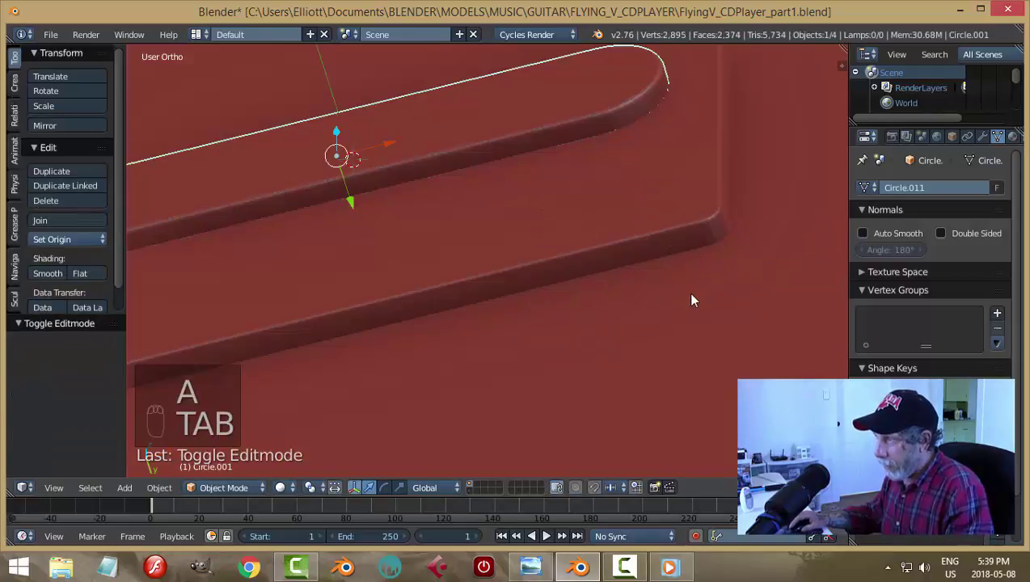
key("a")
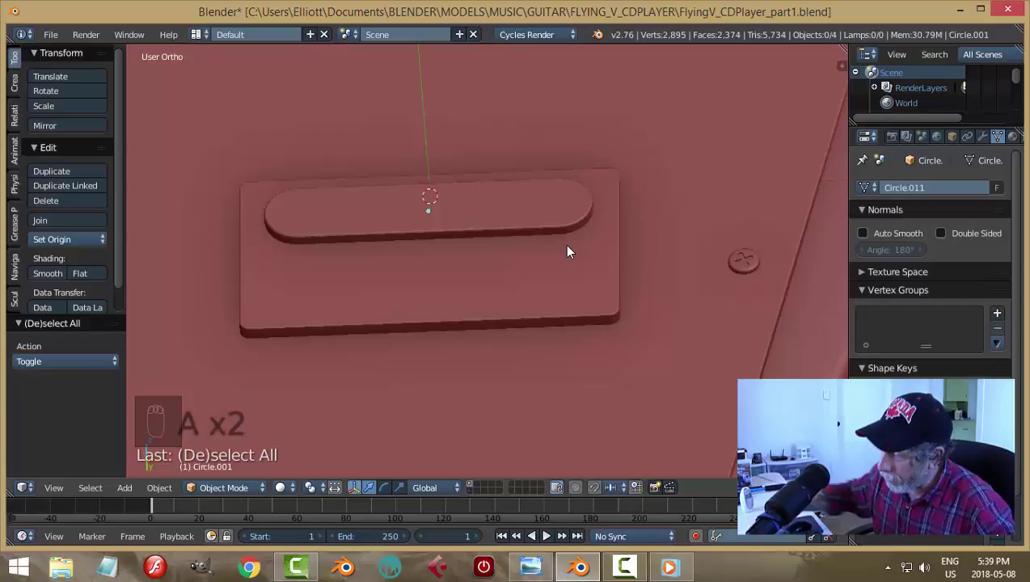
Give the coil plate flat shading, save the file, and return to the front wireframe view of the reference
left_click_drag(475, 217, 470, 302)
middle_click(586, 283)
key("a")
left_click_drag(397, 163, 497, 327)
key("ctrl+s")
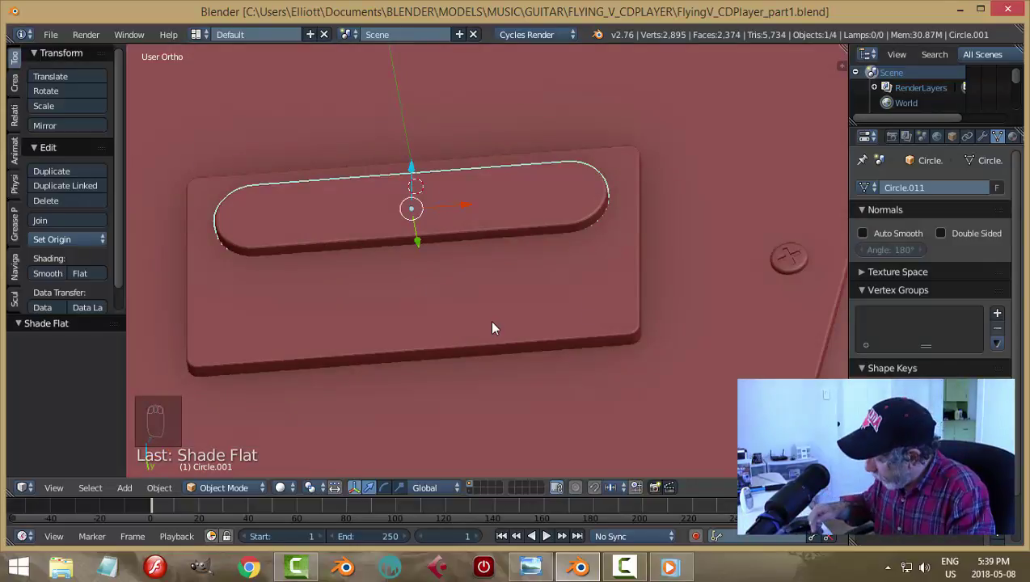
key("KP_1")
key("z")
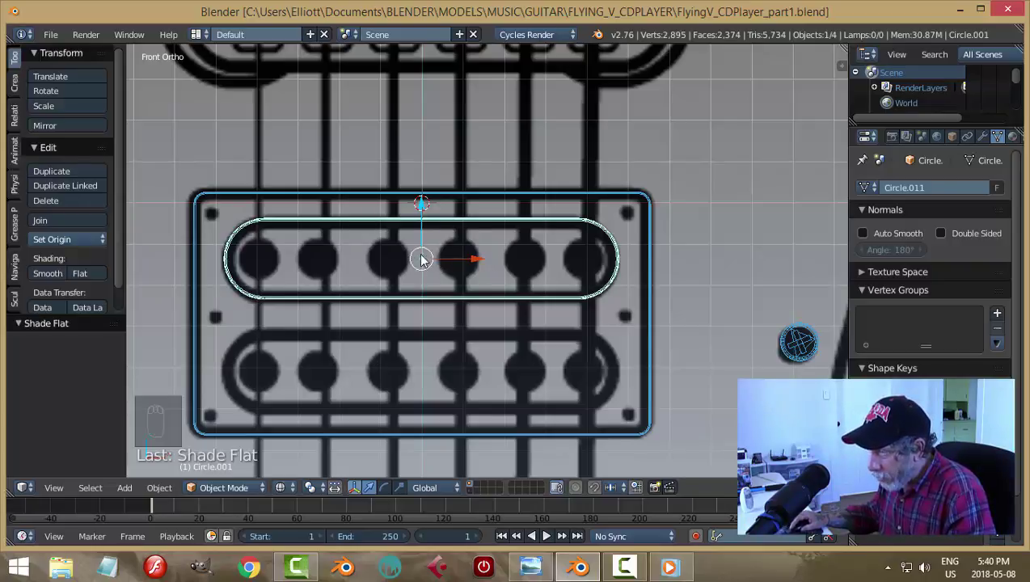
Add a cylinder at the plate's centre, rotate it around X, shrink it to screw size and slide it to the plate's left end
key("shift+s")
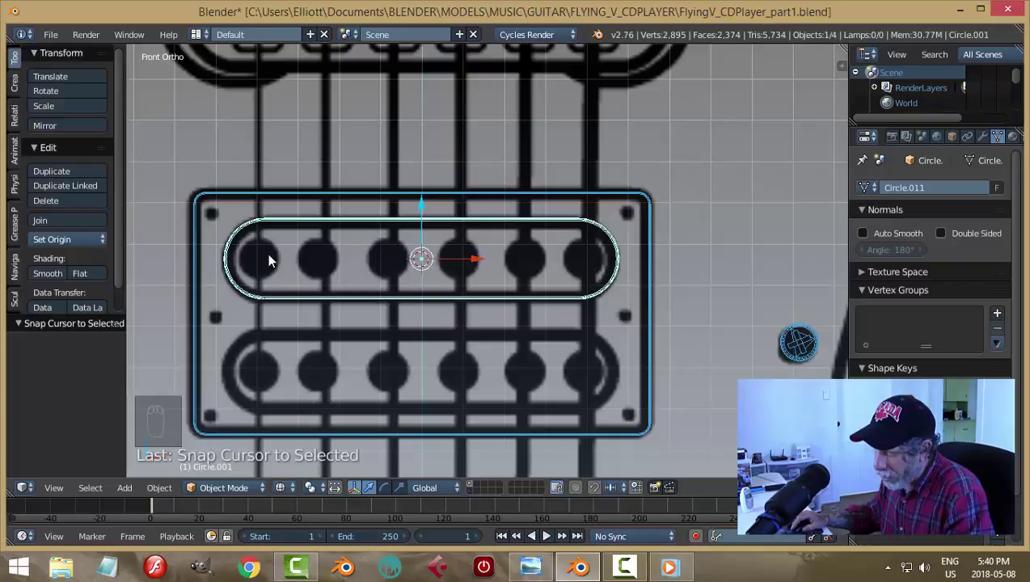
key("shift+a")
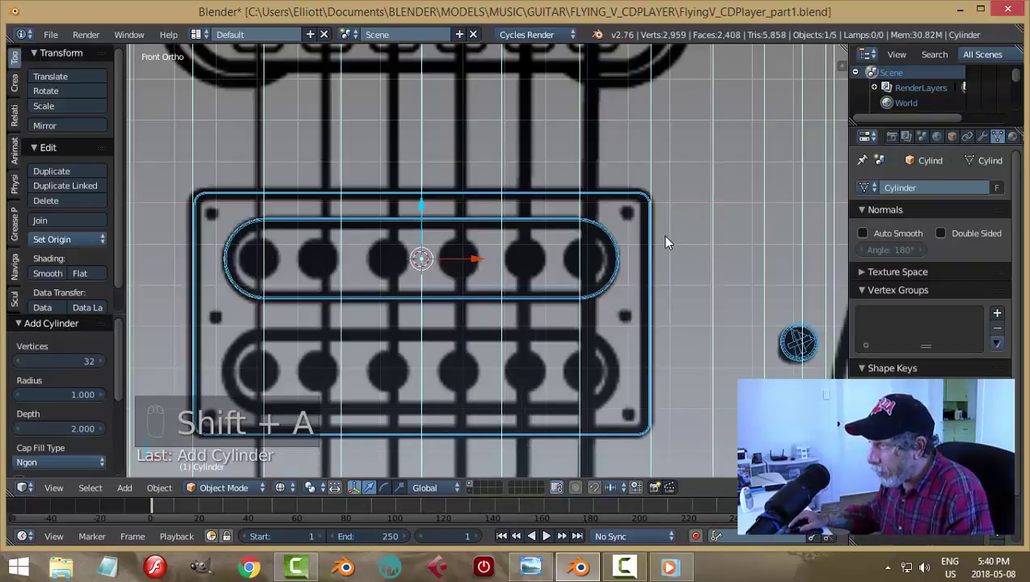
key("r")
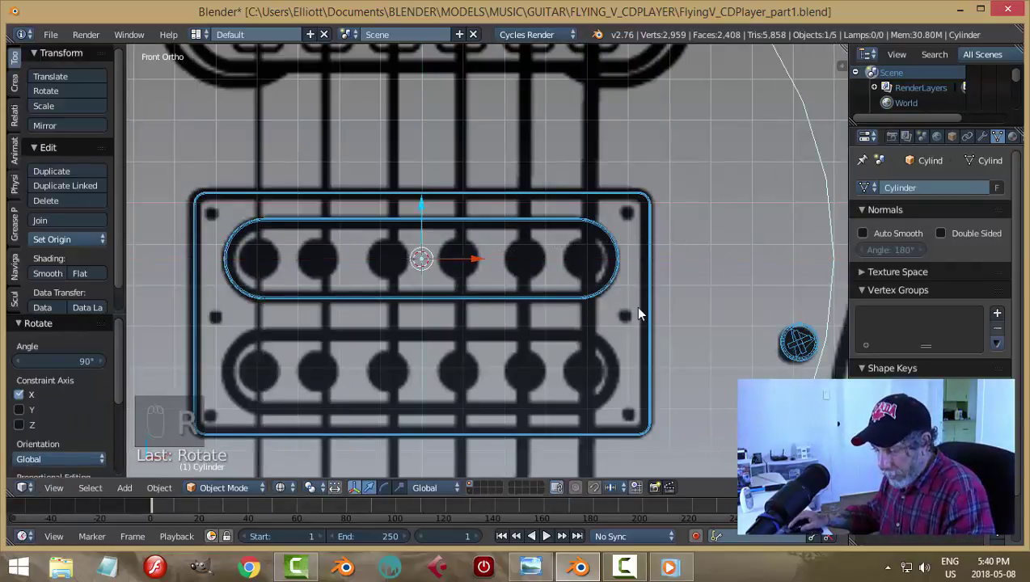
key("s")
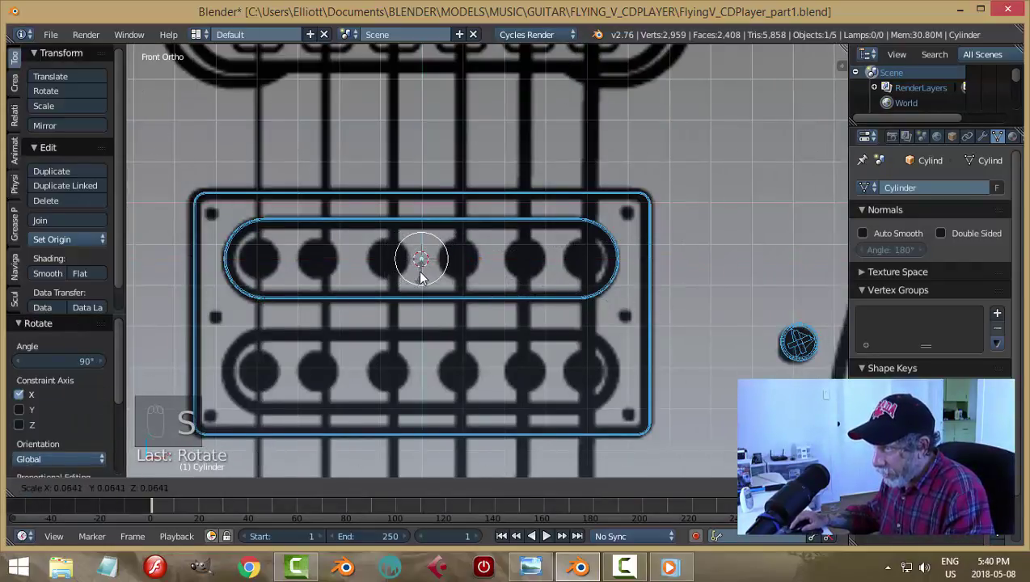
left_click(423, 273)
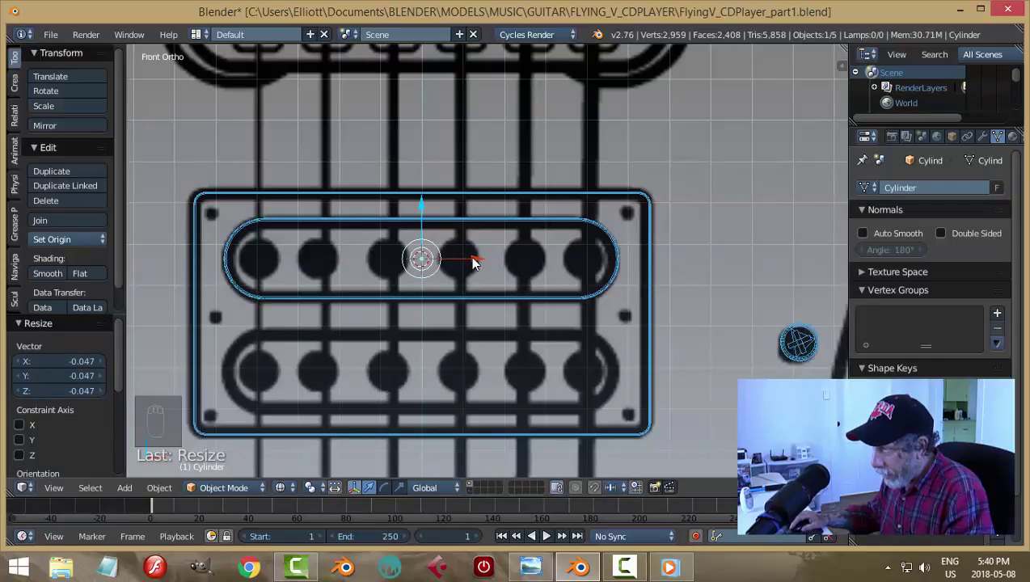
left_click_drag(481, 261, 317, 285)
middle_click(338, 334)
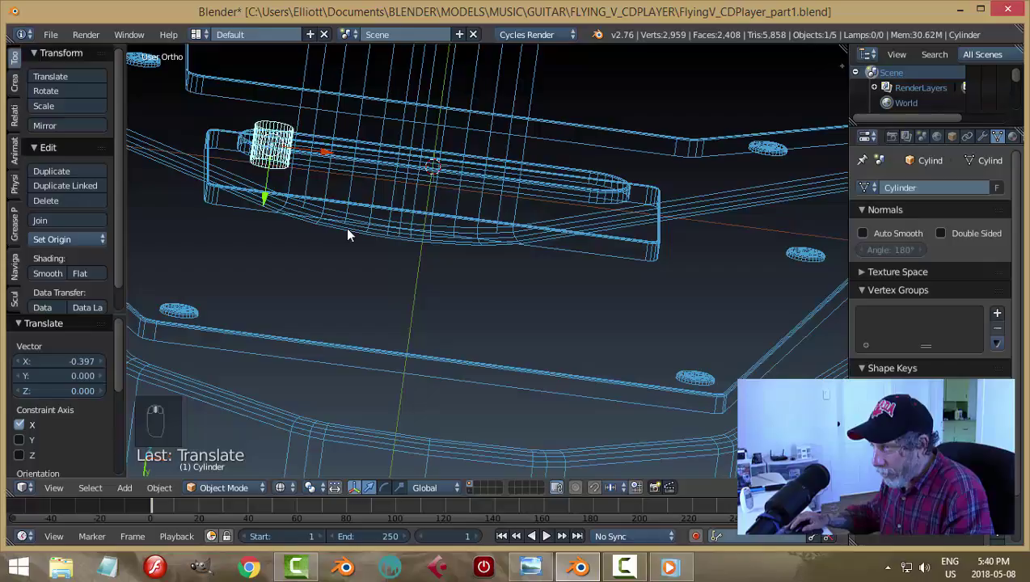
Fit the cylinder into the plate's end hole as a screw head and apply its rotation and scale
key("z")
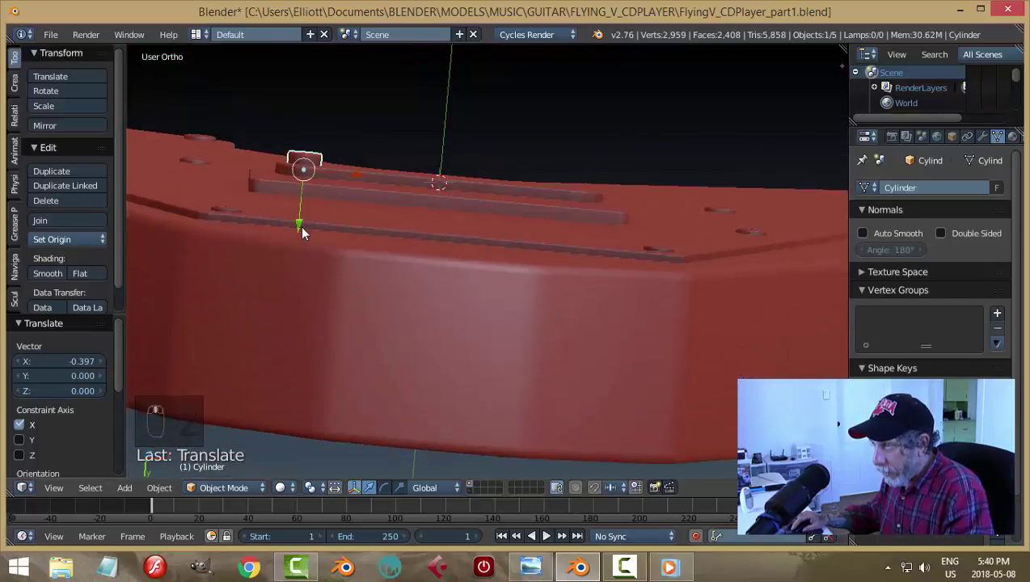
left_click_drag(308, 222, 414, 255)
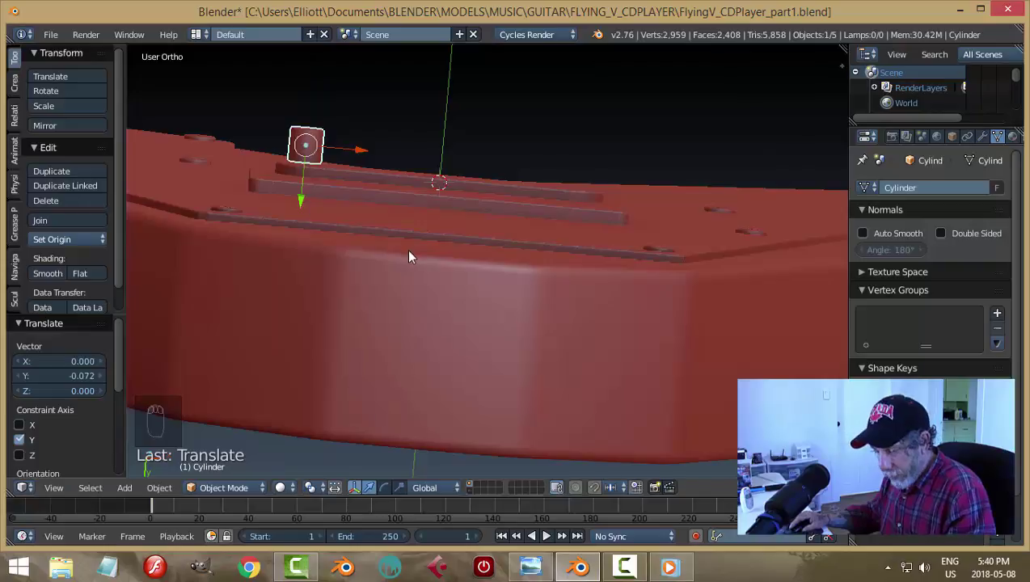
key("s")
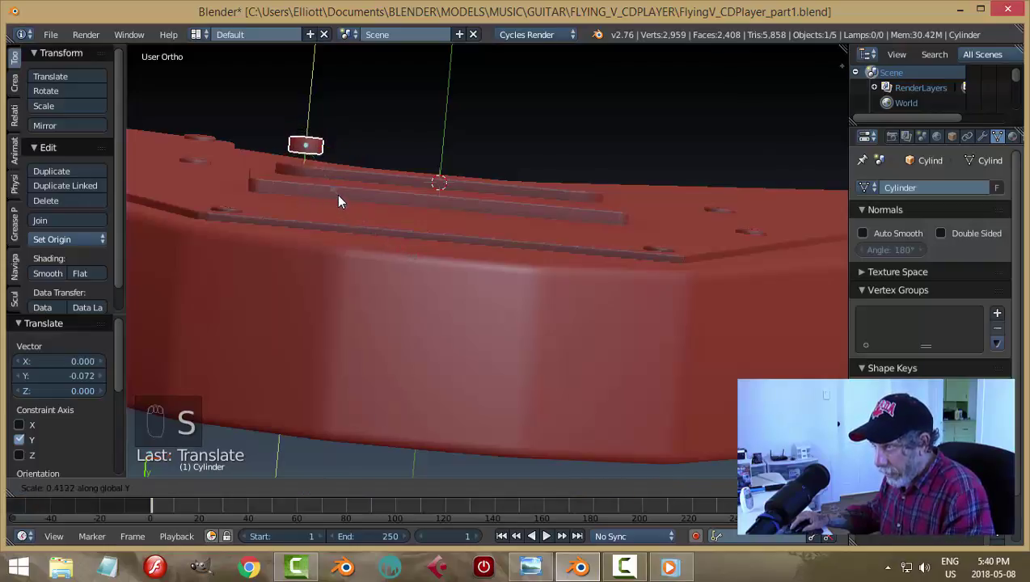
left_click_drag(308, 202, 345, 202)
left_click_drag(409, 210, 634, 275)
key("ctrl+a")
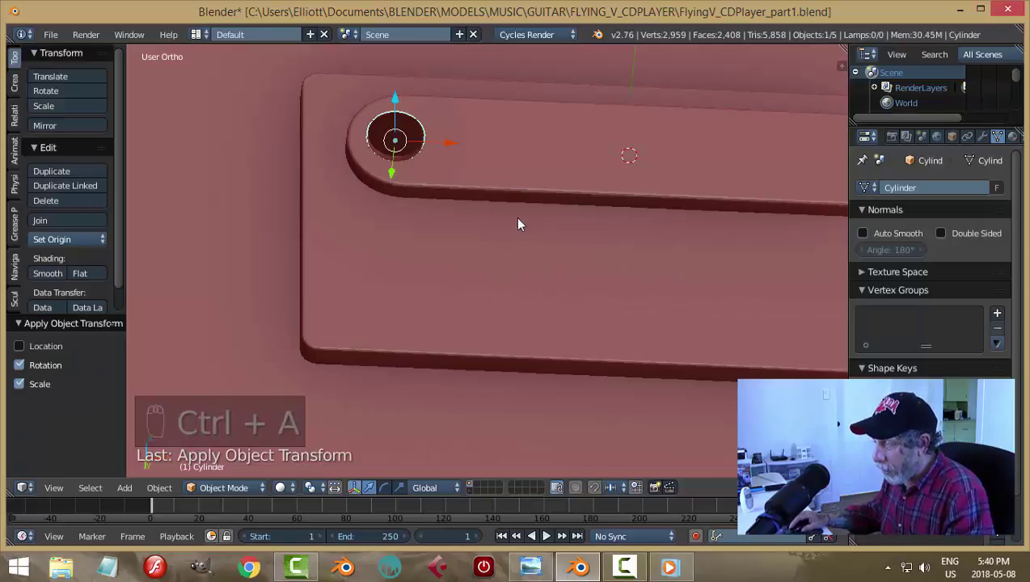
Clean up the screw mesh in Edit Mode, then duplicate and place the screws along the pickup rows
key("Tab")
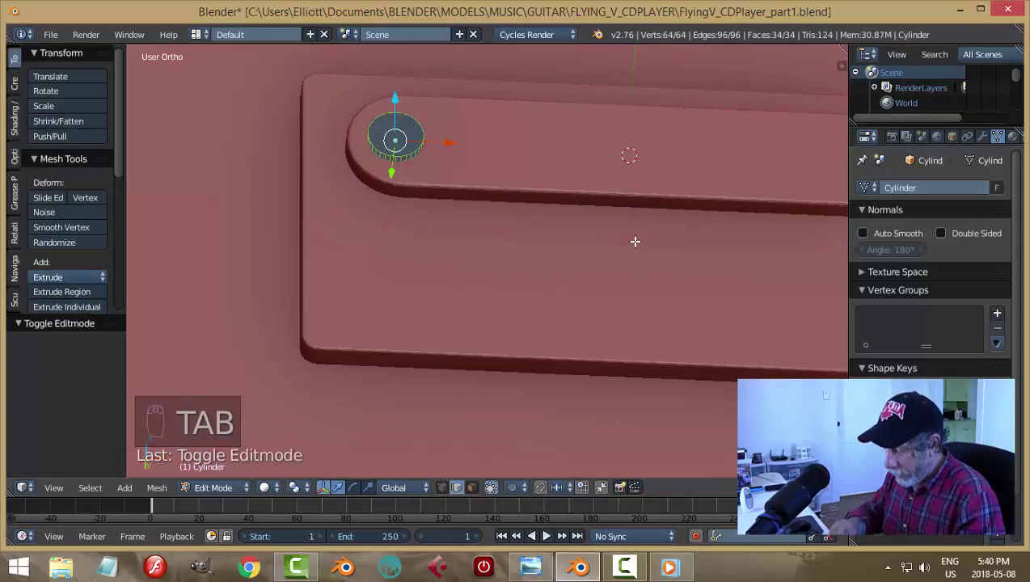
key("ctrl+n")
key("a")
key("ctrl+Tab")
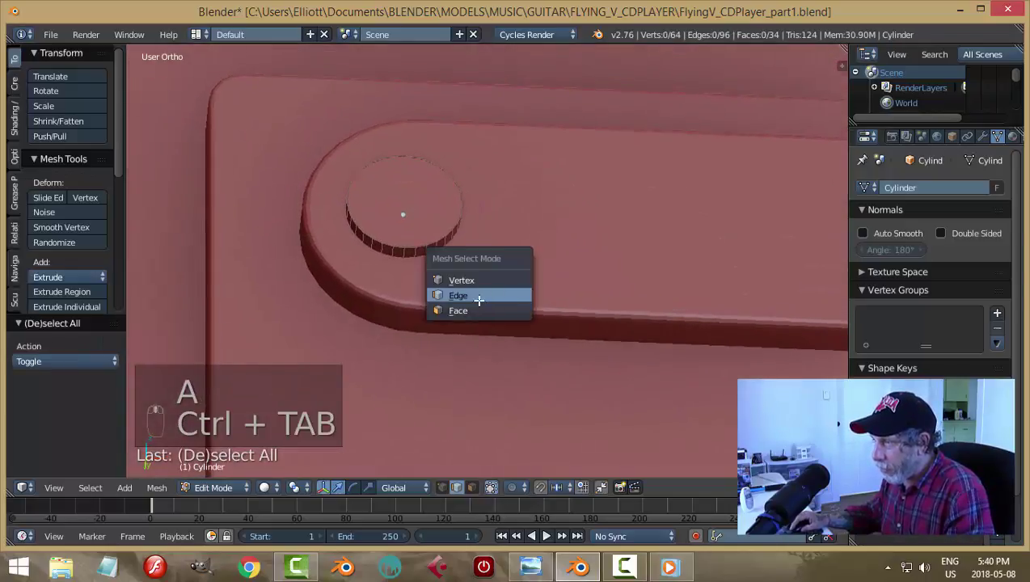
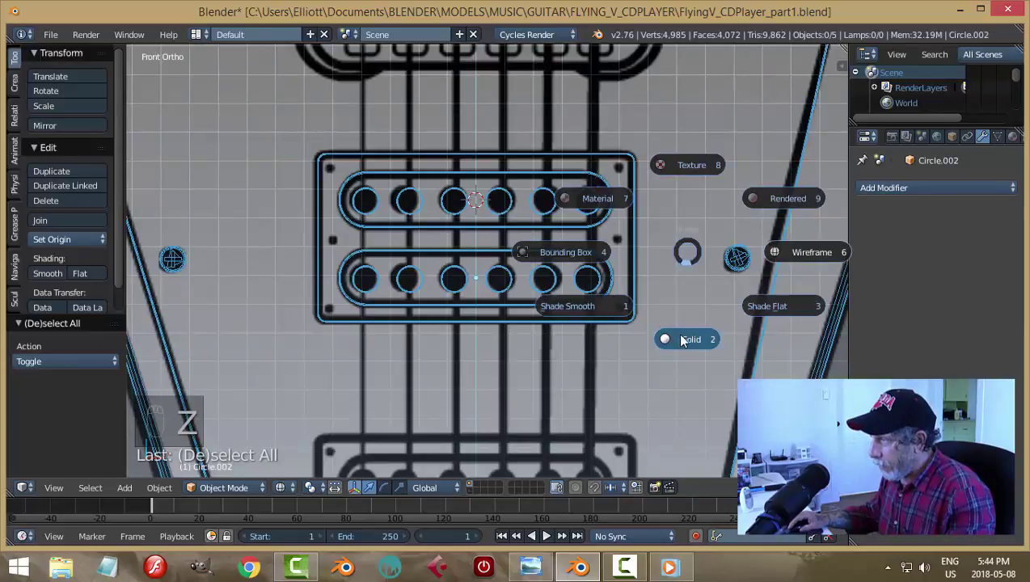
left_click_drag(557, 182, 681, 178)
Join the screws and coil blocks into the pickup plate with Ctrl+J, save, and return to front view
key("ctrl+j")
left_click_drag(575, 367, 551, 230)
left_click_drag(480, 277, 478, 287)
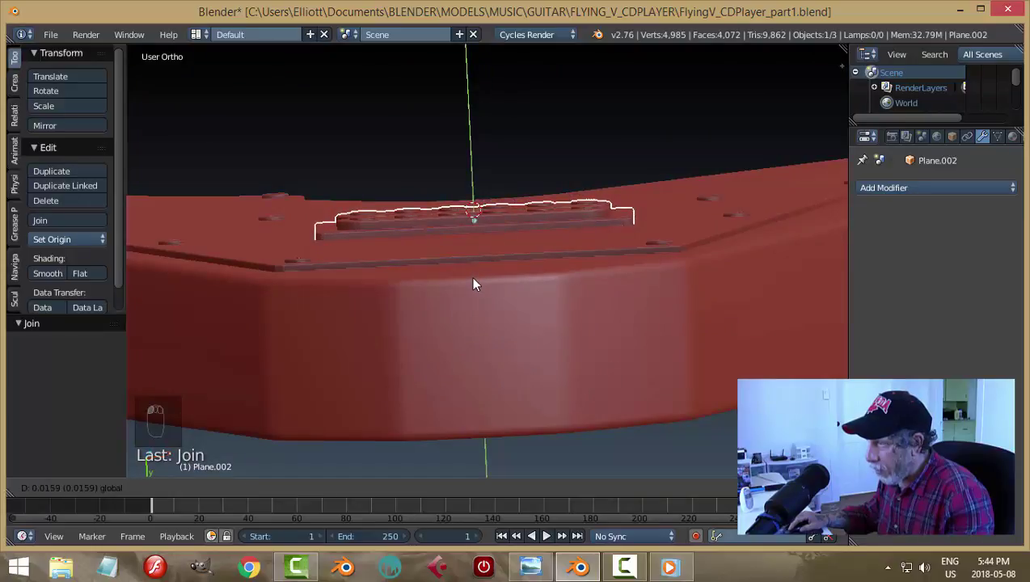
key("a")
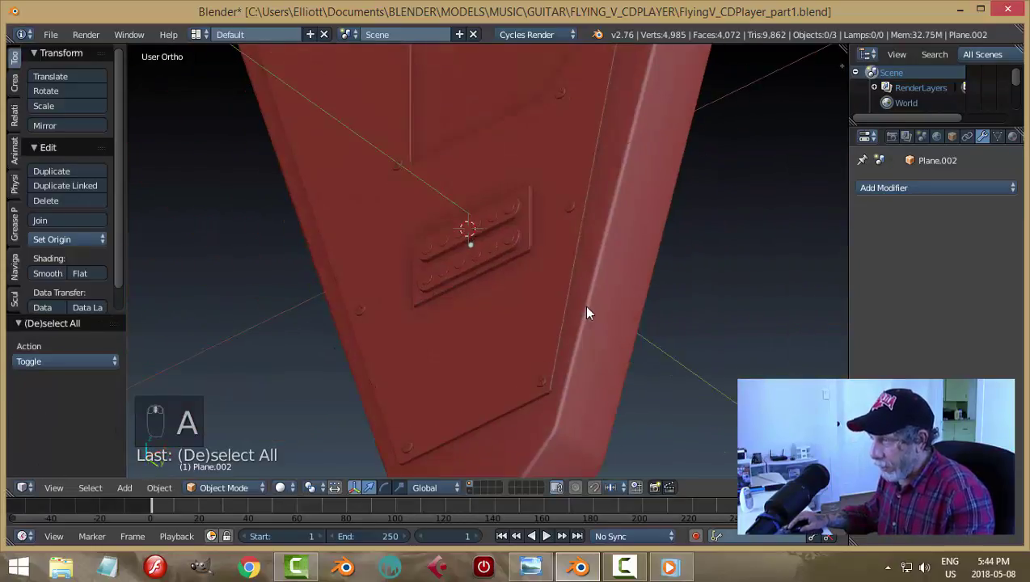
key("ctrl+s")
key("KP_1")
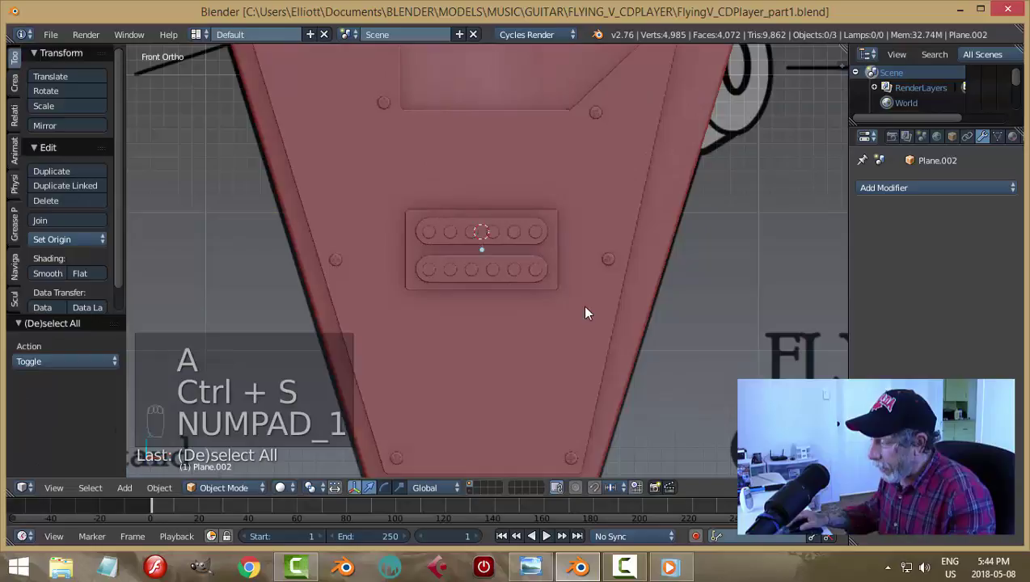
key("z")
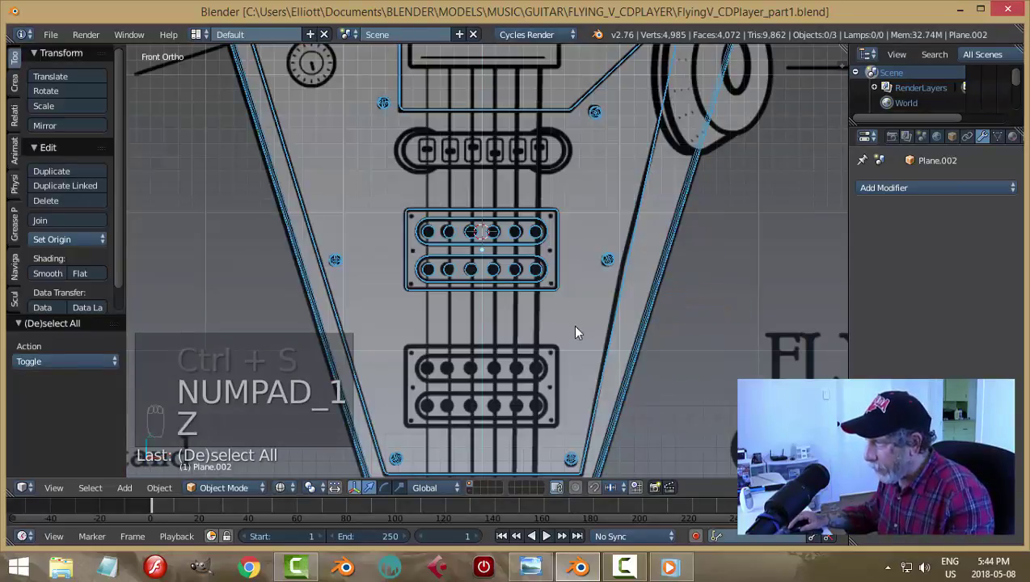
key("shift+d")
left_click_drag(585, 269, 524, 233)
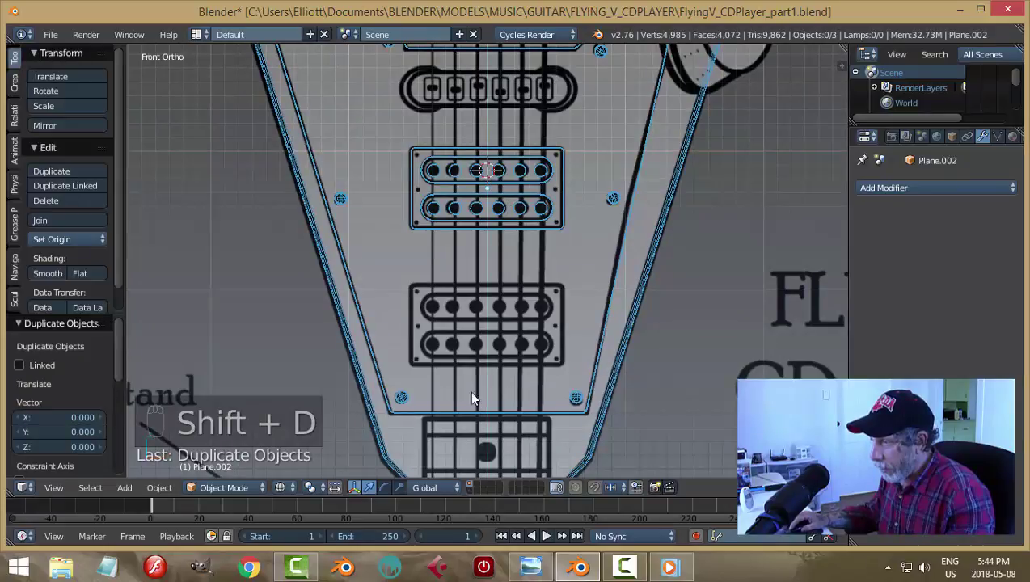
left_click_drag(510, 218, 649, 342)
key("ctrl+z")
key("shift+d")
key("KP_1")
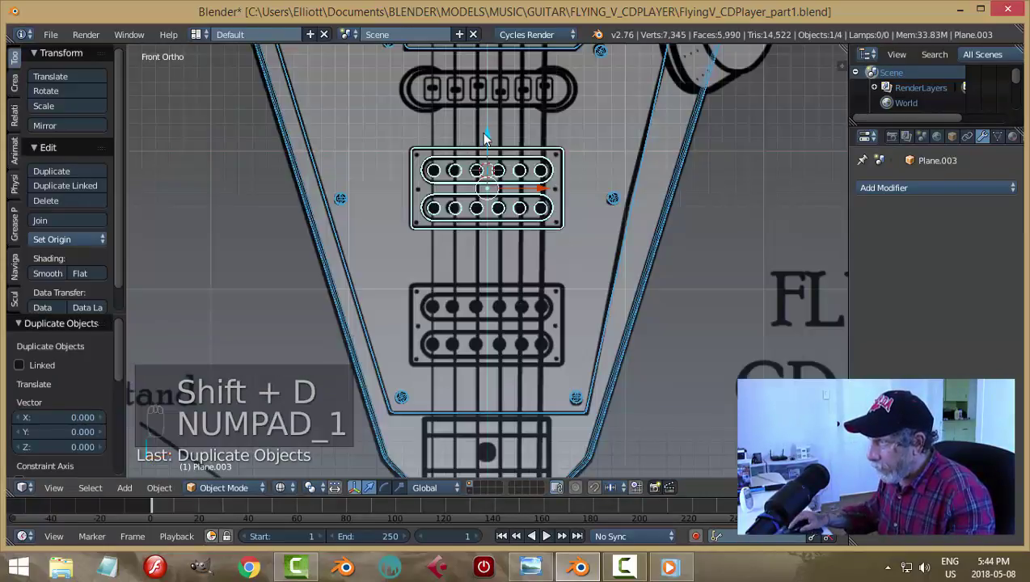
left_click(488, 140)
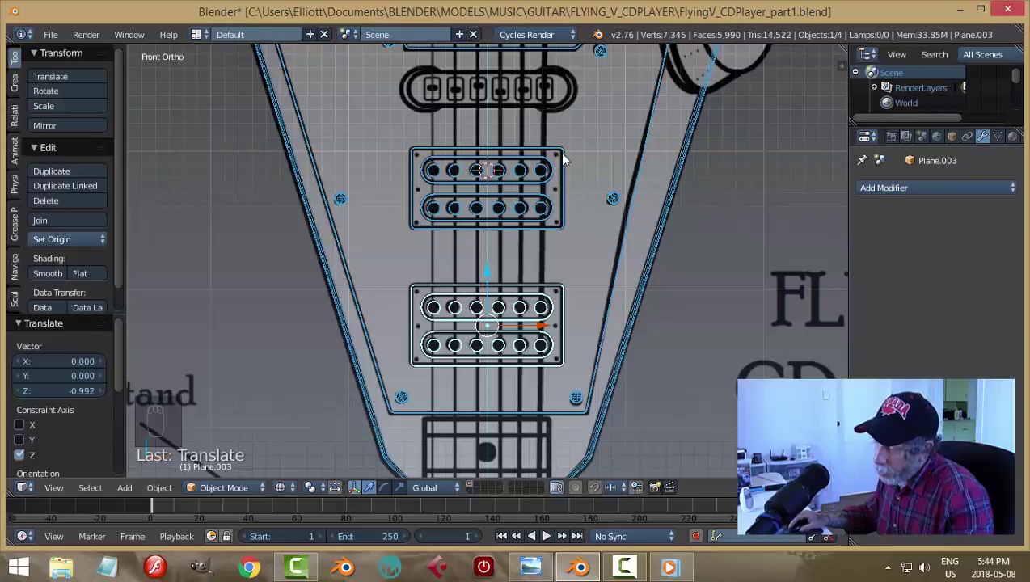
key("x")
Select the pickup plate, enter Edit Mode and pick one whole screw ring with linked select
left_click_drag(591, 158, 497, 214)
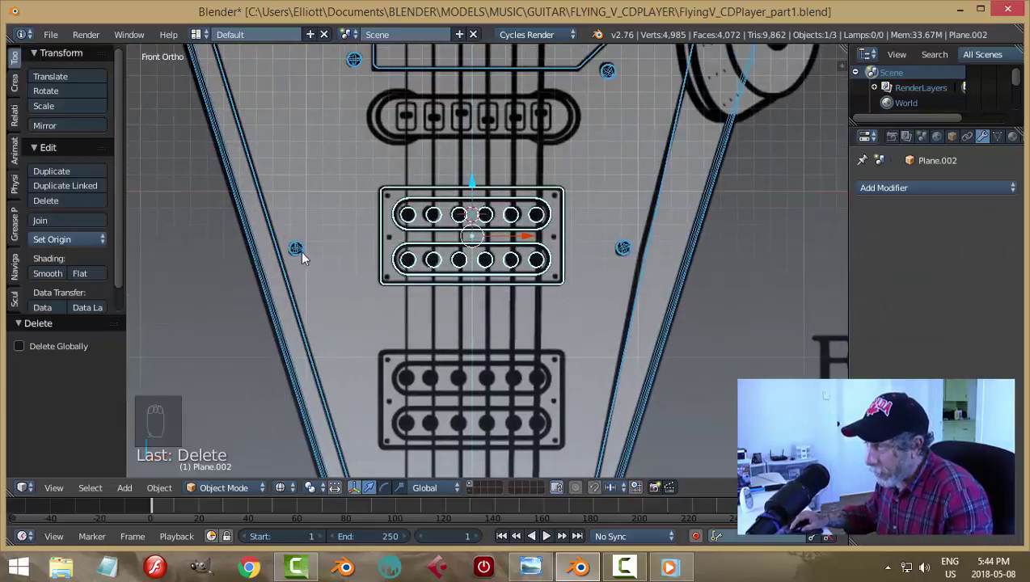
left_click_drag(304, 254, 304, 255)
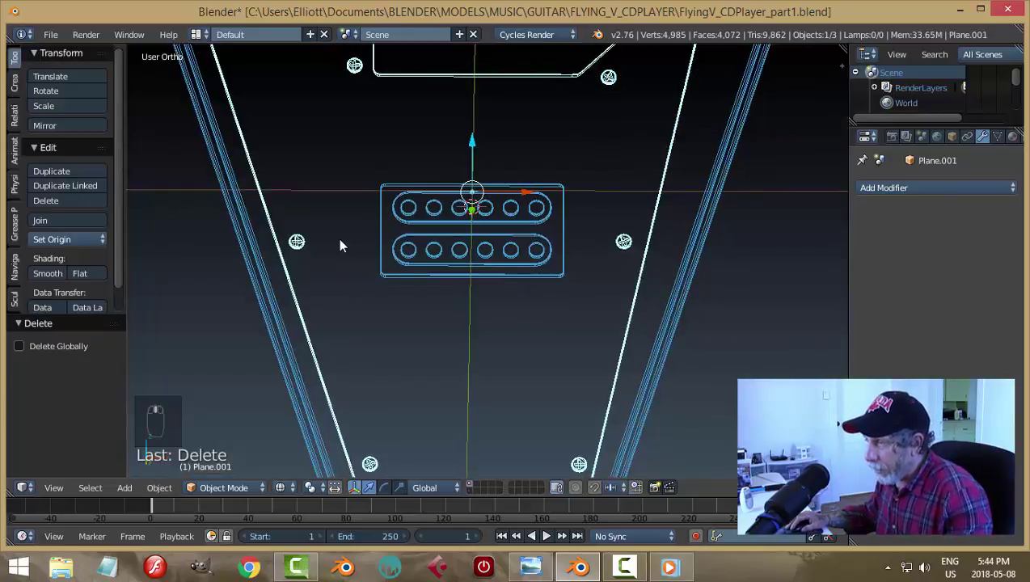
key("Tab")
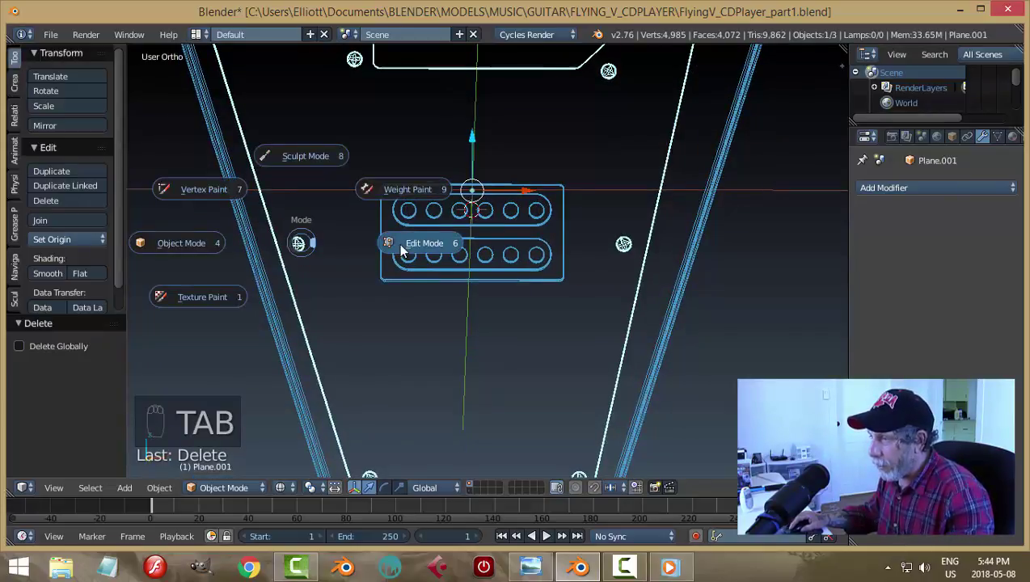
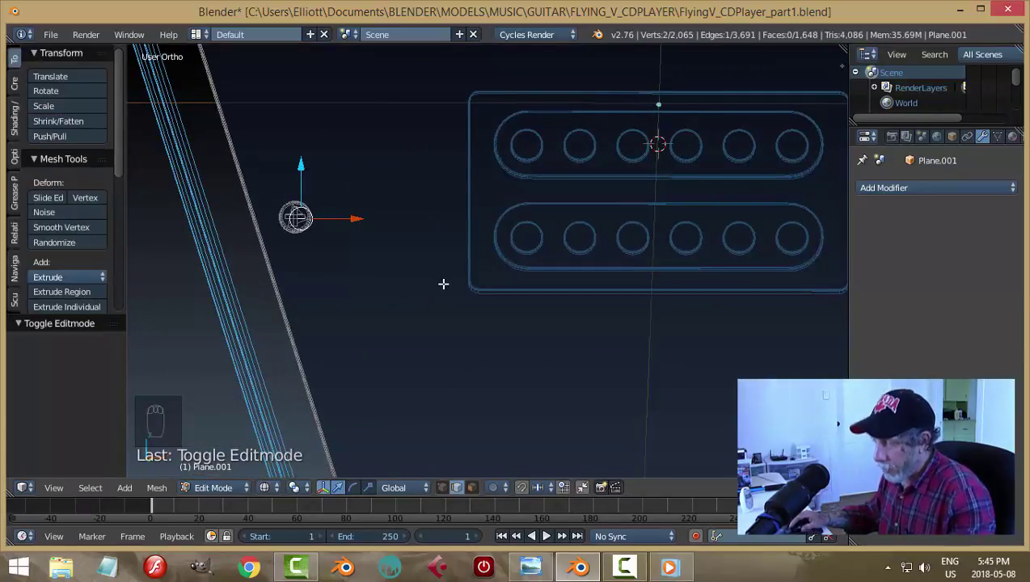
key("ctrl+l")
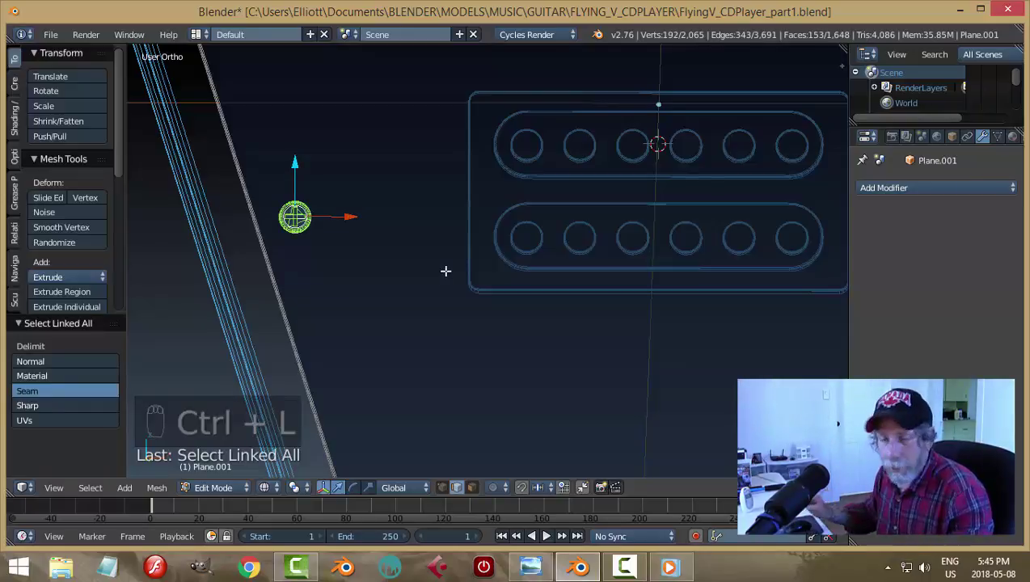
Duplicate the 192-vertex screw ring and separate it into its own object with P > Selection
key("shift+d")
key("p")
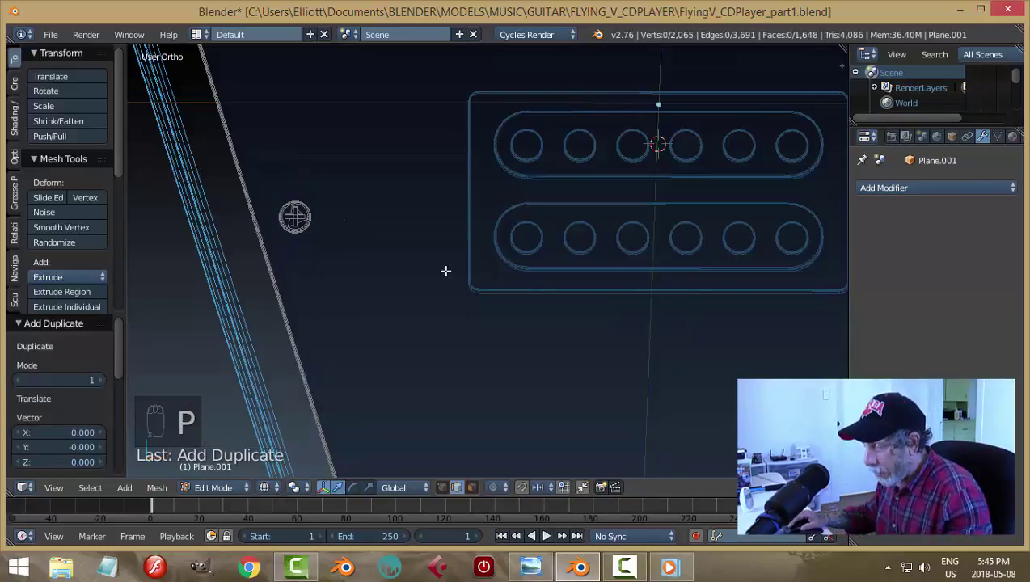
key("Tab")
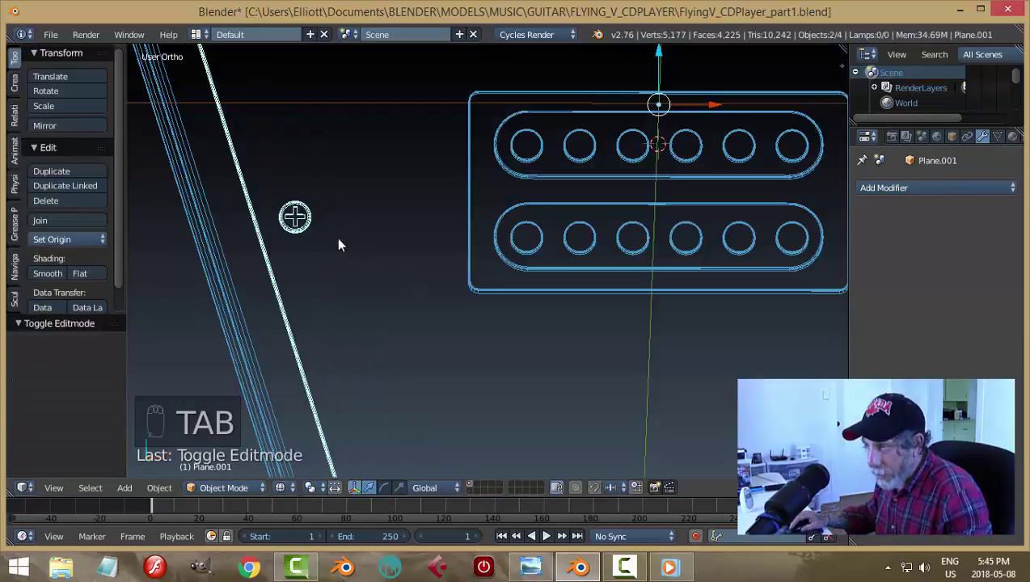
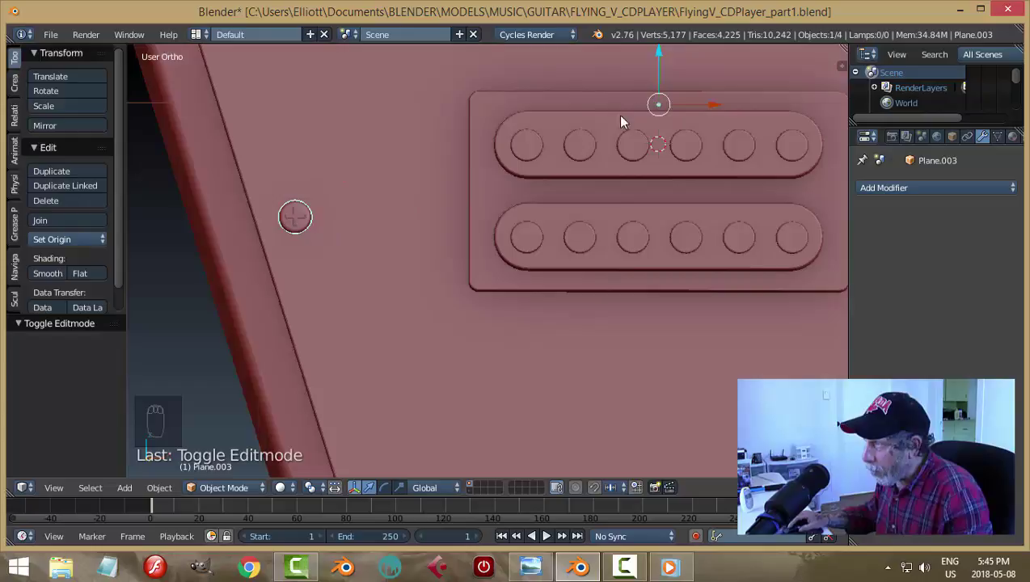
Scale the screw copy down and move it onto the plate's corner hole over the reference in front view
left_click_drag(80, 237, 300, 169)
left_click_drag(300, 169, 544, 253)
middle_click(544, 253)
left_click_drag(495, 275, 661, 268)
key("KP_1")
key("s")
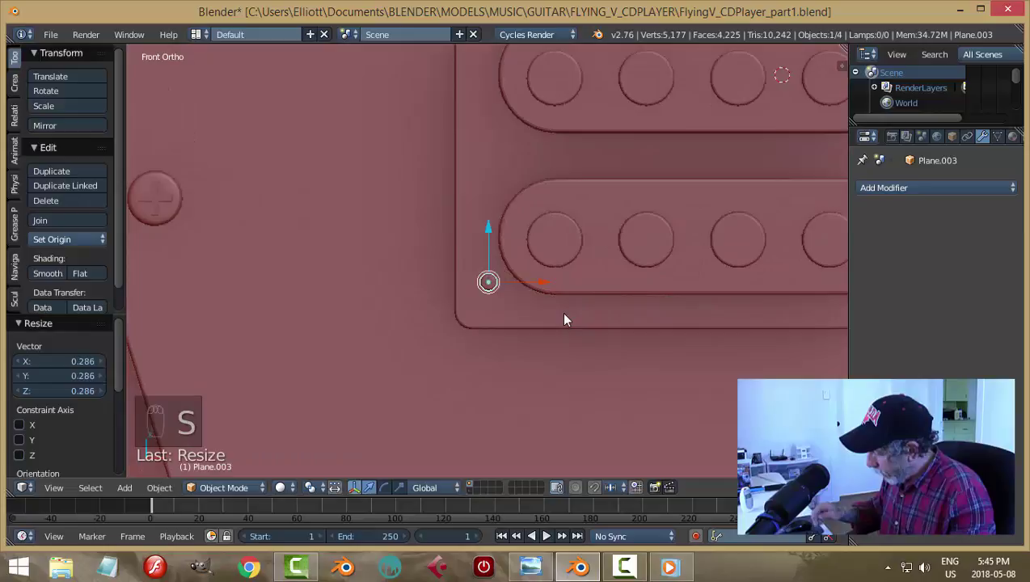
key("KP_1")
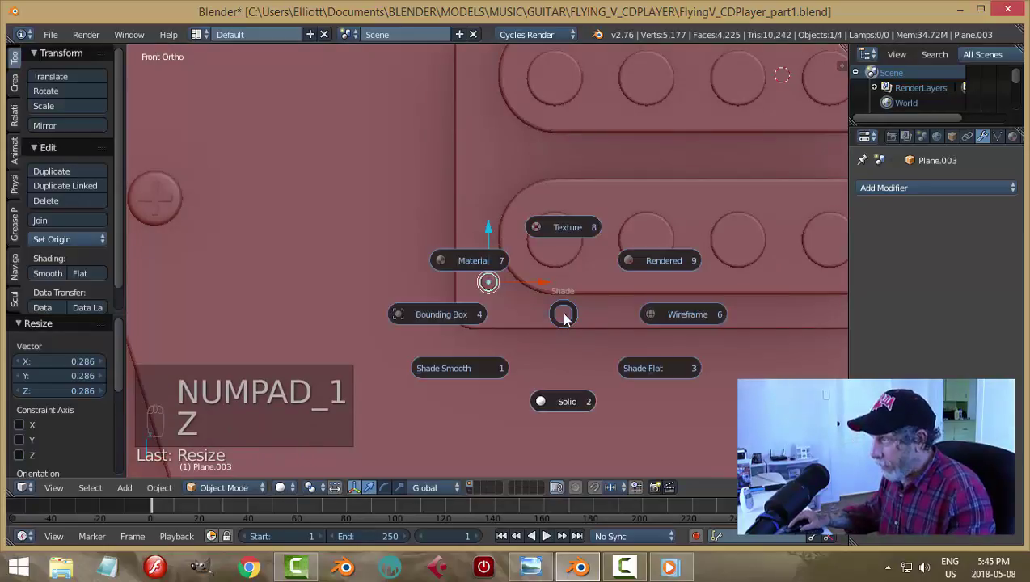
key("z")
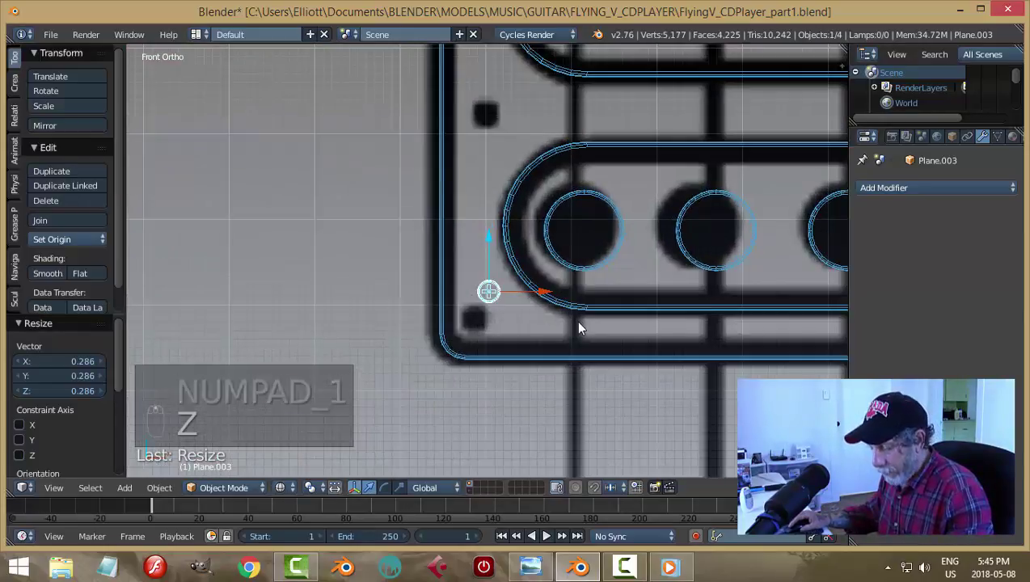
key("g")
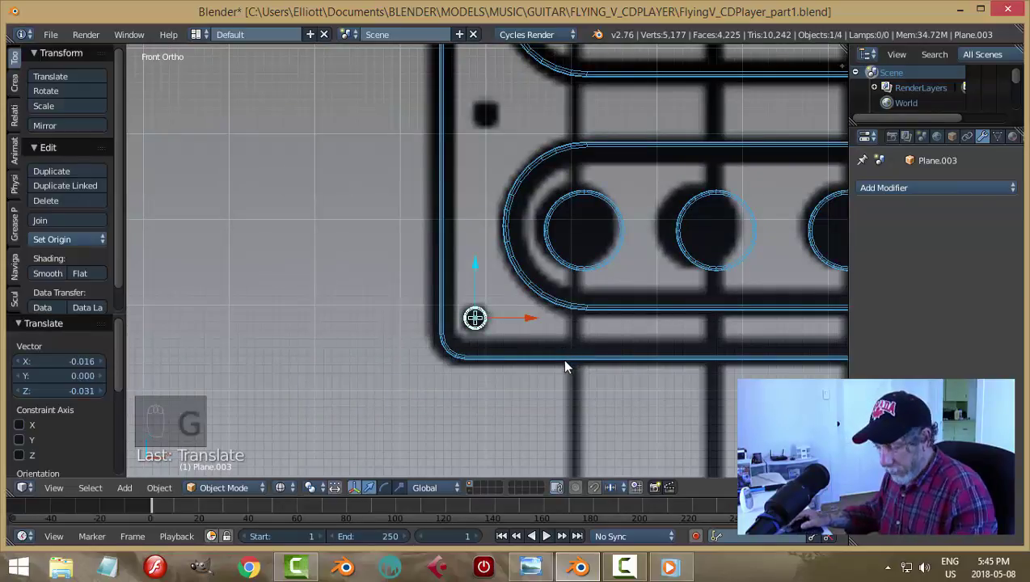
key("z")
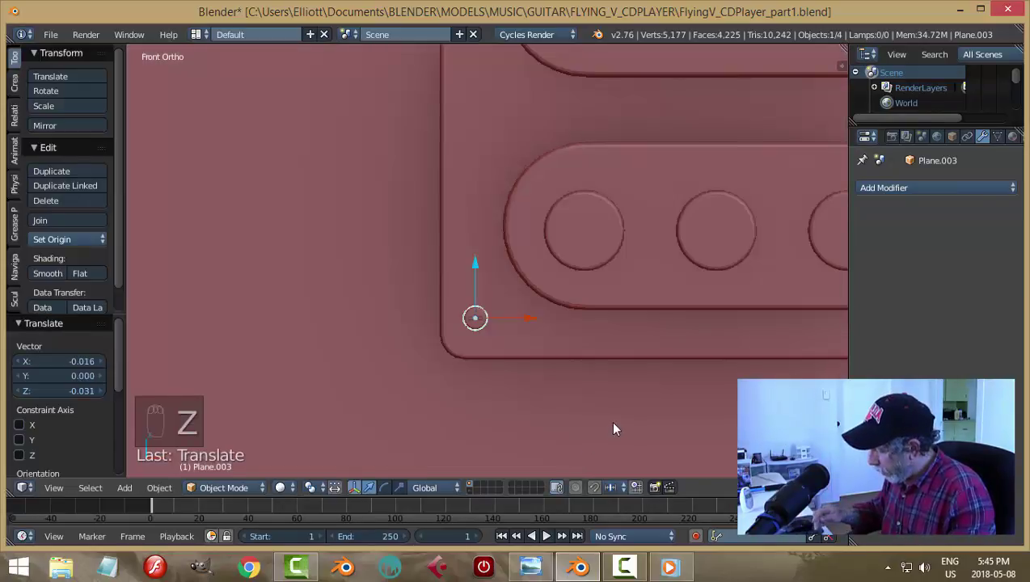
Adjust the screw's depth along Y from the right view and recheck it from the front
key("KP_3")
middle_click(684, 378)
left_click_drag(557, 349, 565, 355)
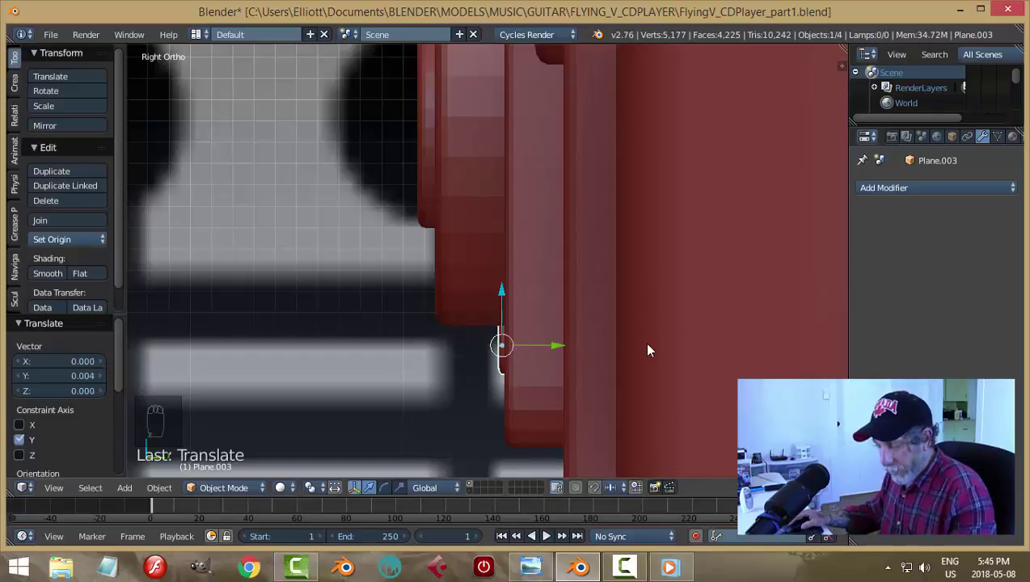
key("a")
middle_click(627, 353)
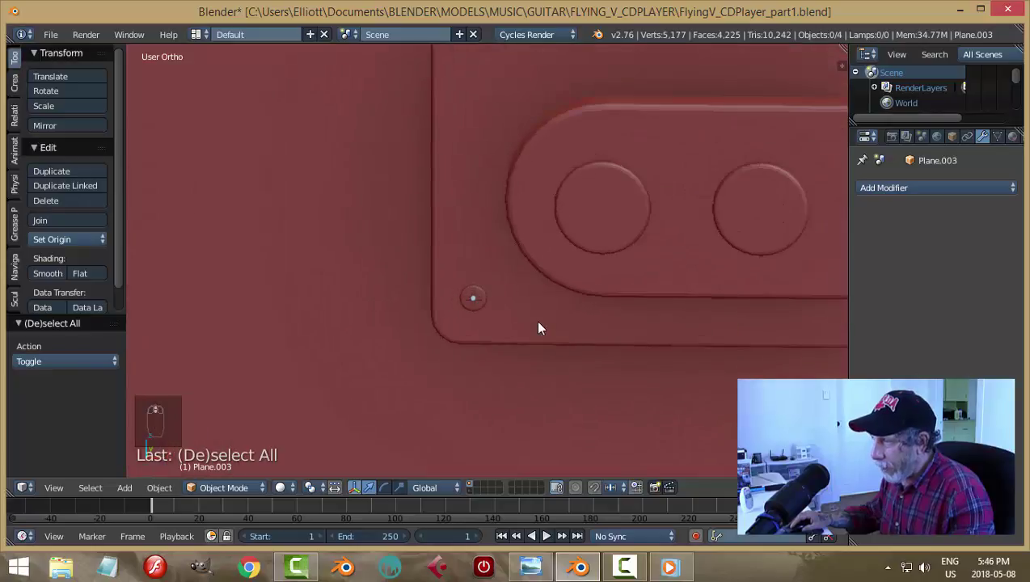
left_click_drag(476, 339, 614, 332)
key("KP_1")
key("z")
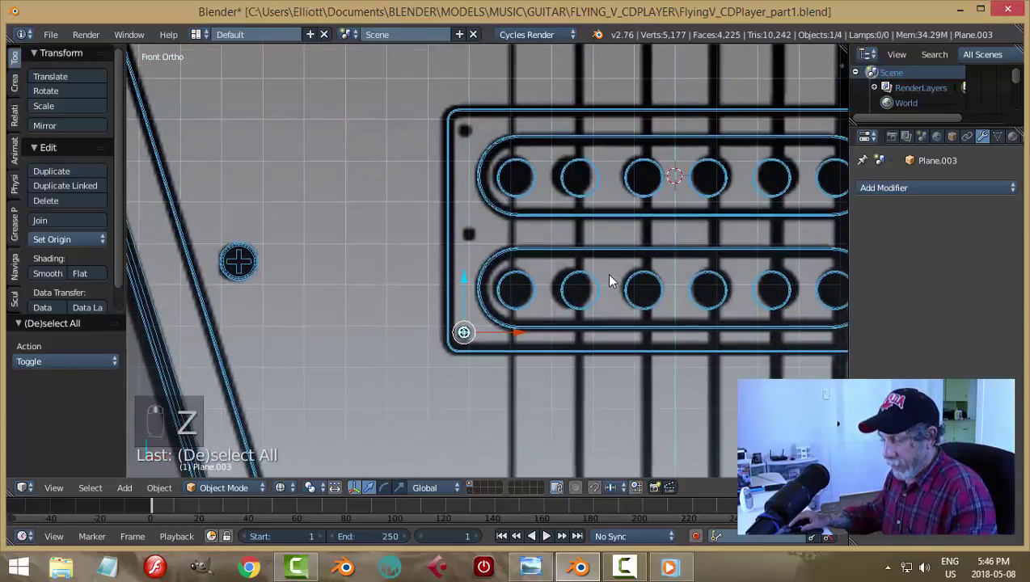
Duplicate the corner screw to the upper plate's other corners and join the screws into the plate
key("shift+d")
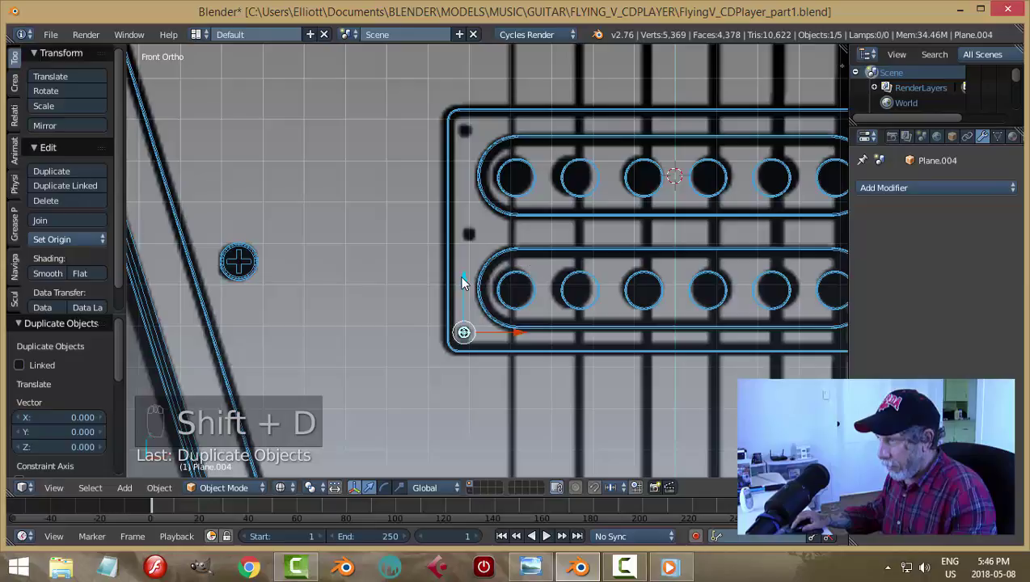
left_click_drag(472, 286, 479, 189)
left_click(479, 190)
key("shift+d")
left_click_drag(474, 103, 478, 87)
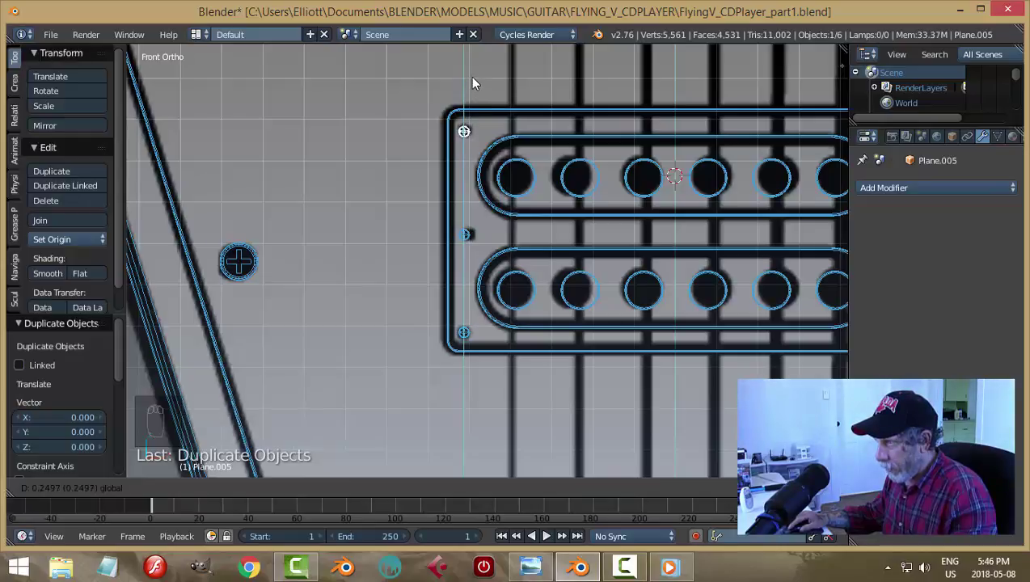
left_click_drag(473, 244, 472, 337)
key("ctrl+j")
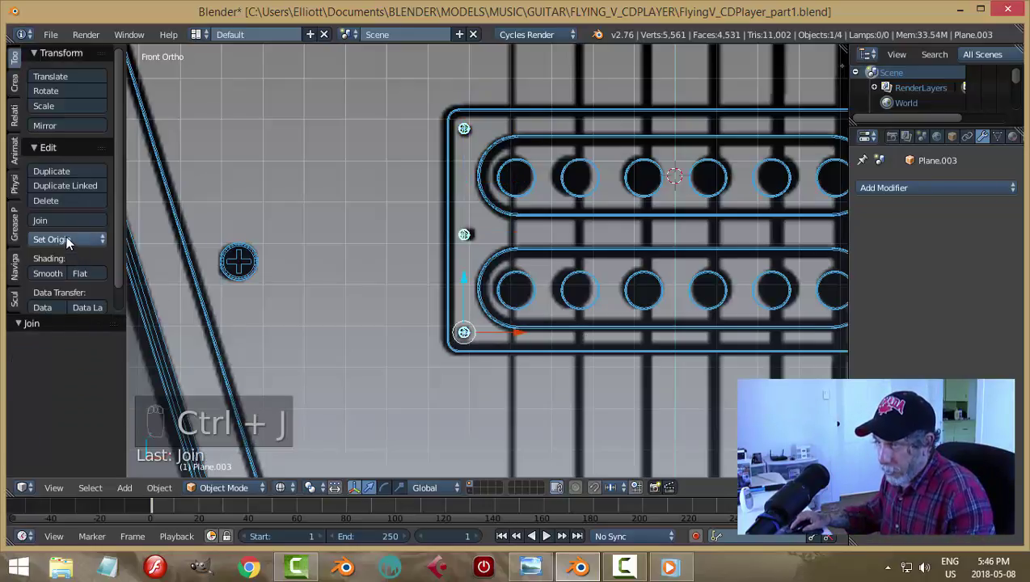
left_click(427, 286)
Duplicate screws onto the lower plate's left and right corners, join them in and save the file
left_click_drag(510, 308, 500, 302)
key("shift+d")
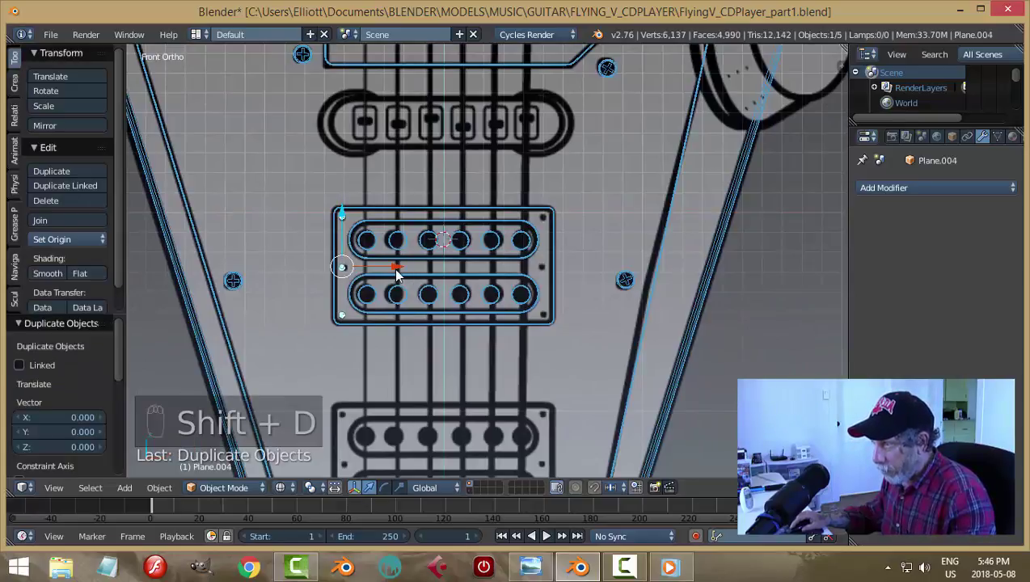
left_click_drag(400, 276, 603, 298)
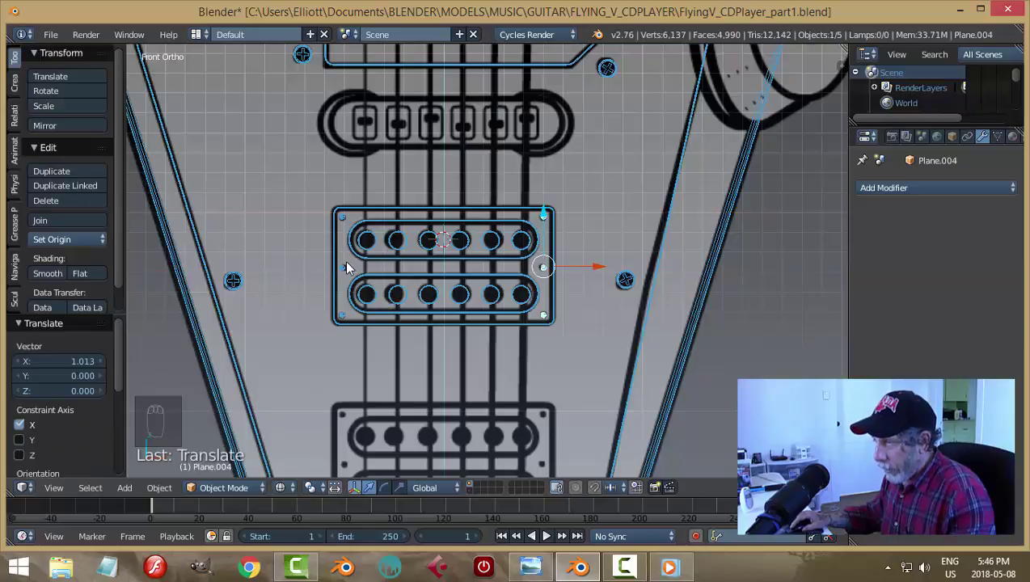
left_click_drag(348, 270, 510, 266)
key("ctrl+j")
left_click_drag(508, 269, 595, 279)
key("ctrl+z")
key("ctrl+s")
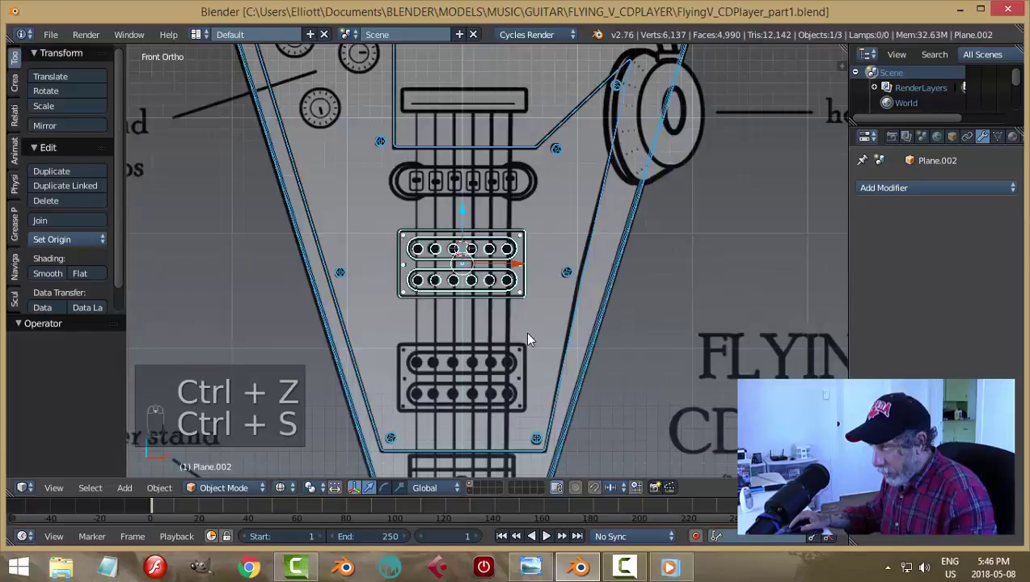
Duplicate the screwed pickup plate to the second humbucker position and view the body in solid shading
key("shift+d")
left_click_drag(468, 212, 459, 329)
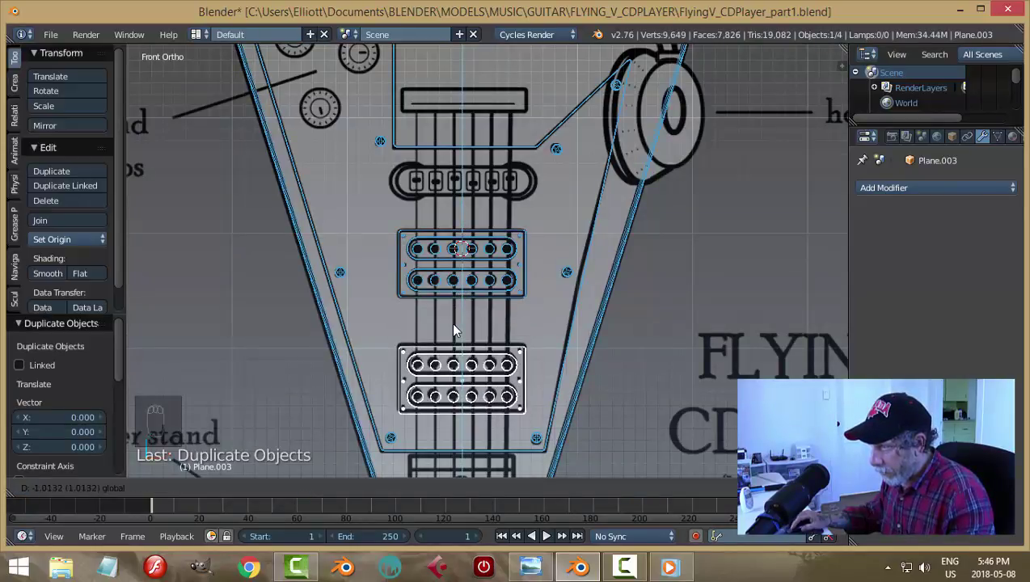
key("a")
key("z")
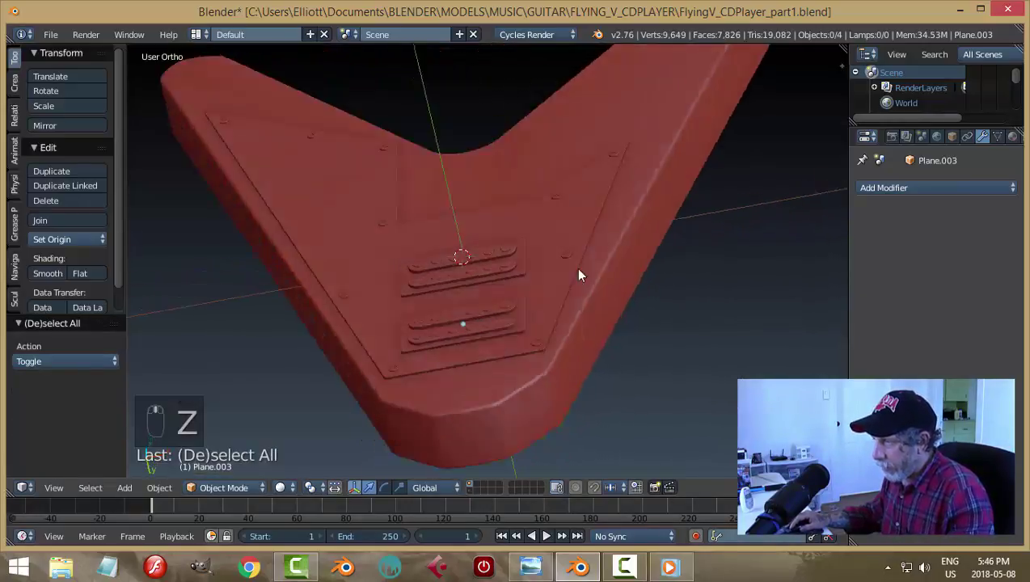
Orbit around the guitar body to inspect both plates, save, and open Plane.002's mesh for editing
middle_click(521, 345)
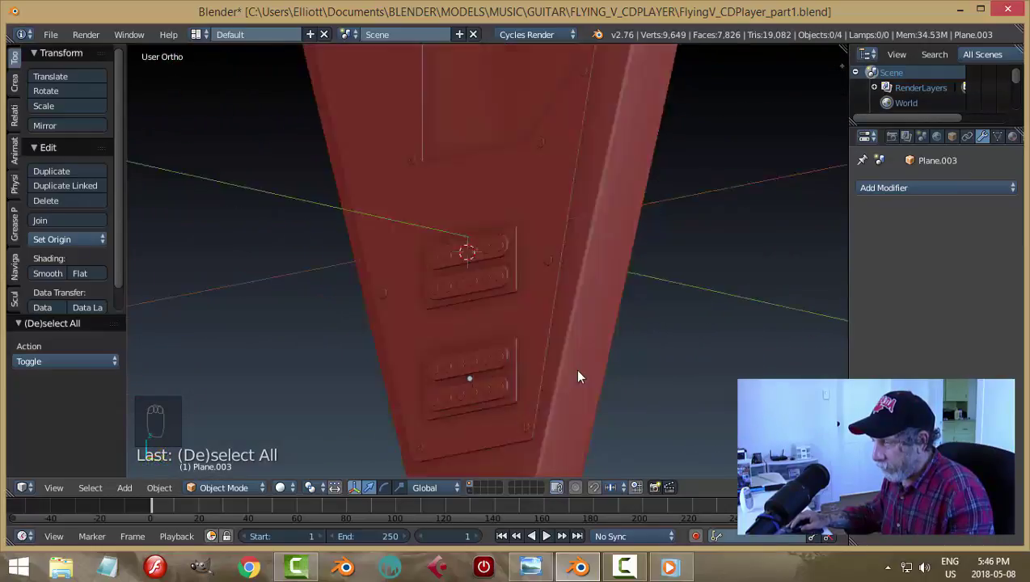
left_click_drag(551, 364, 648, 359)
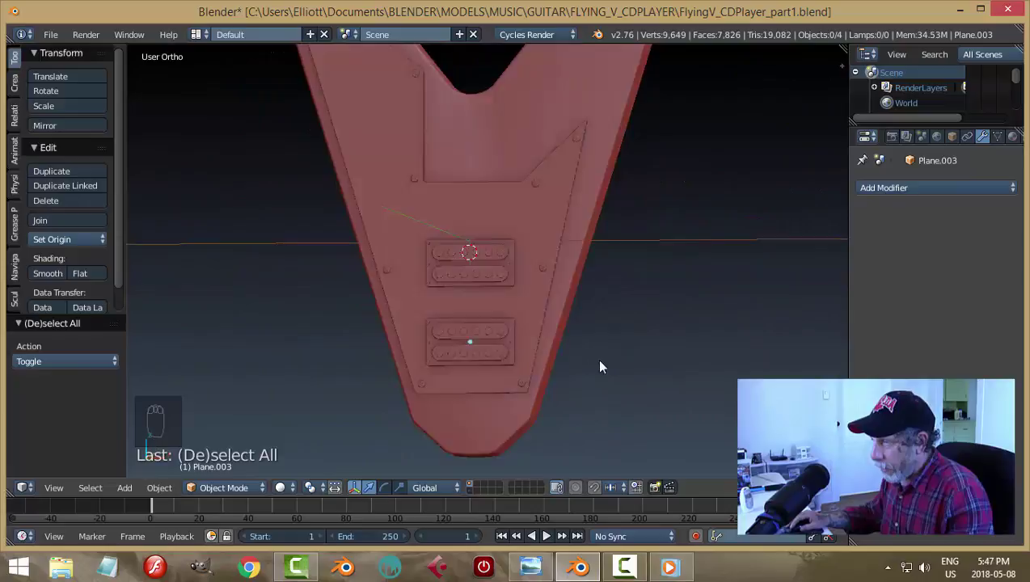
middle_click(612, 352)
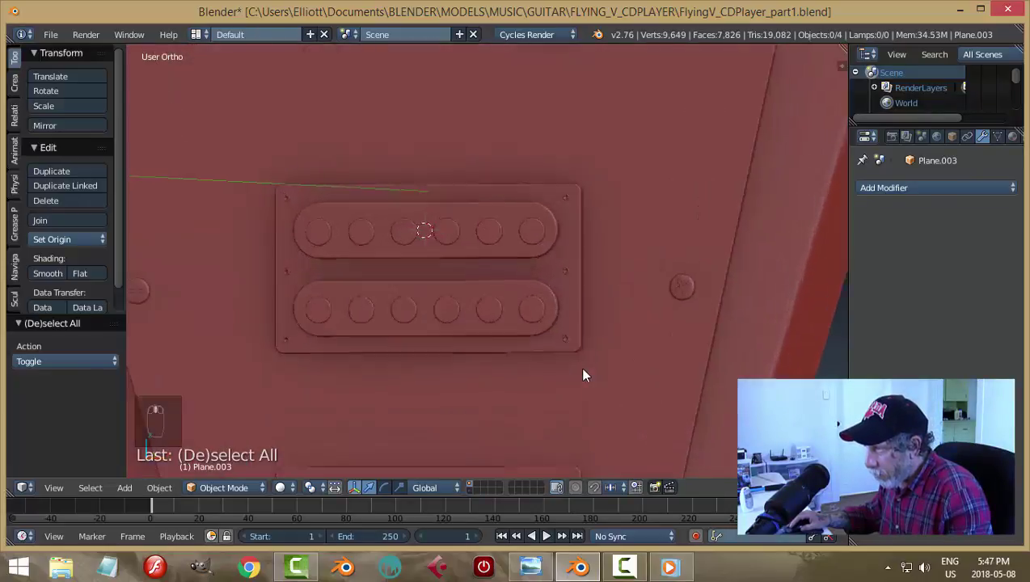
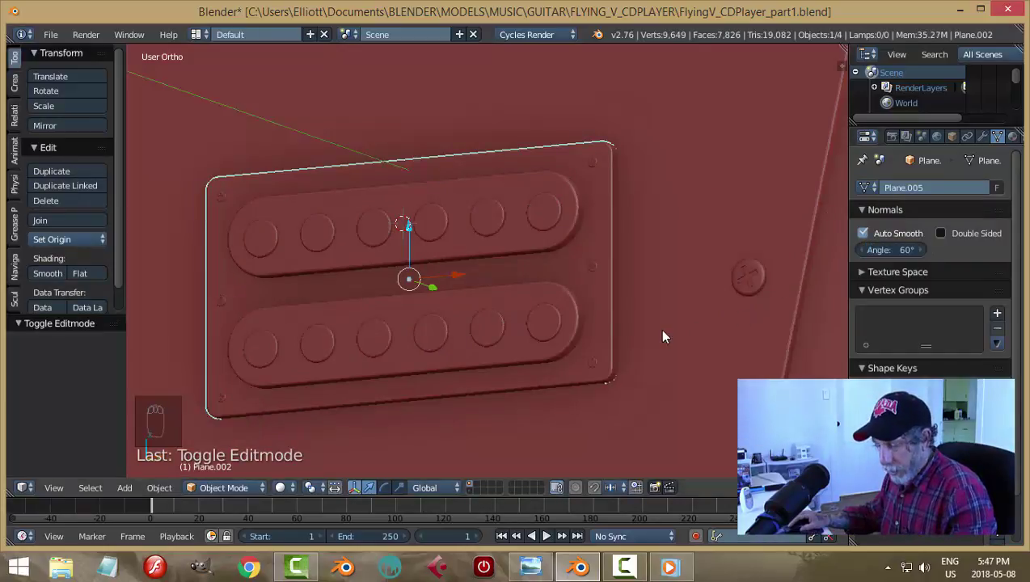
key("ctrl+s")
key("a")
left_click_drag(669, 336, 594, 345)
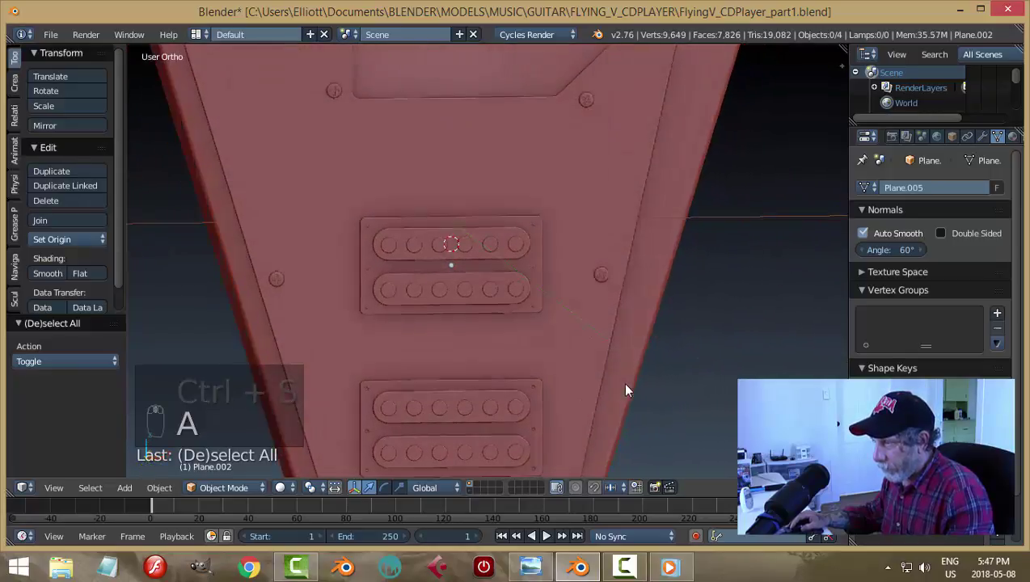
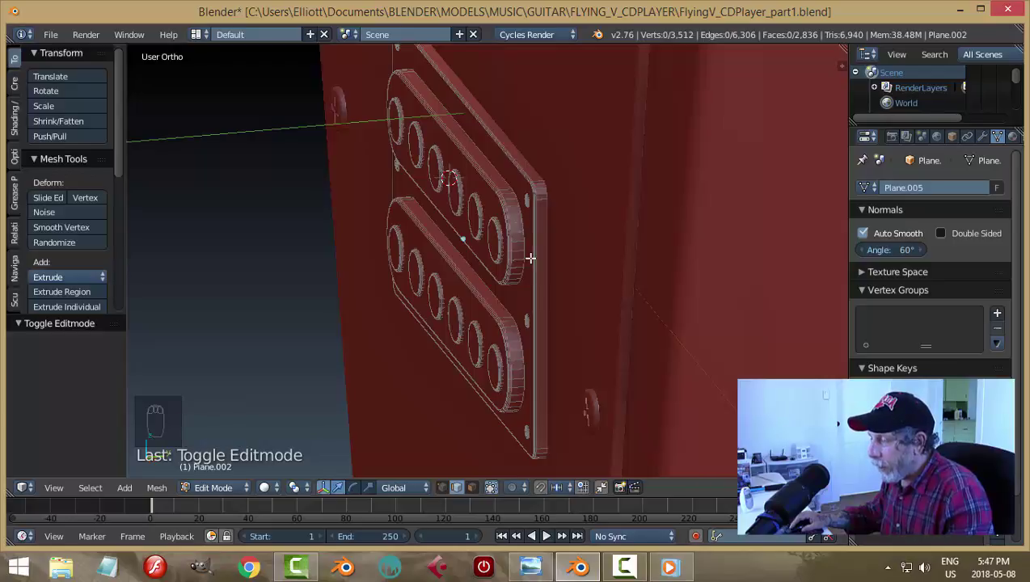
Smooth-shade all faces of both pickup plates, Plane.002 and Plane.003, and return to Object Mode
key("a")
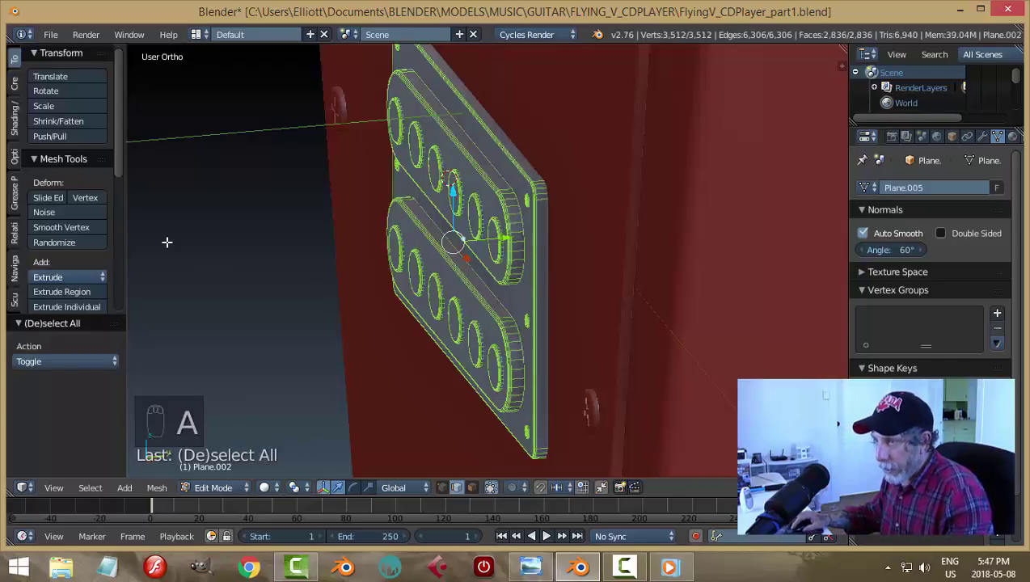
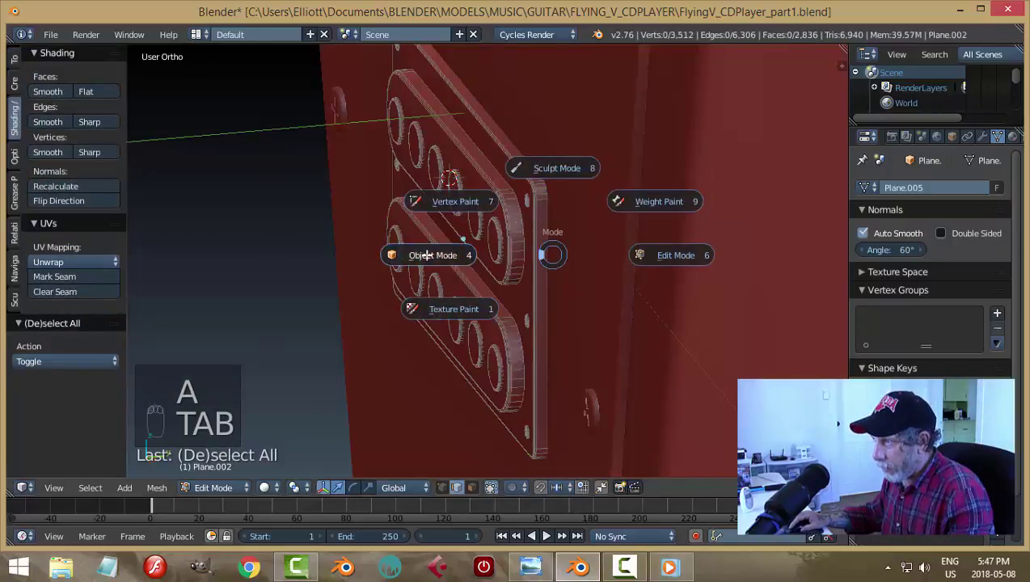
key("a")
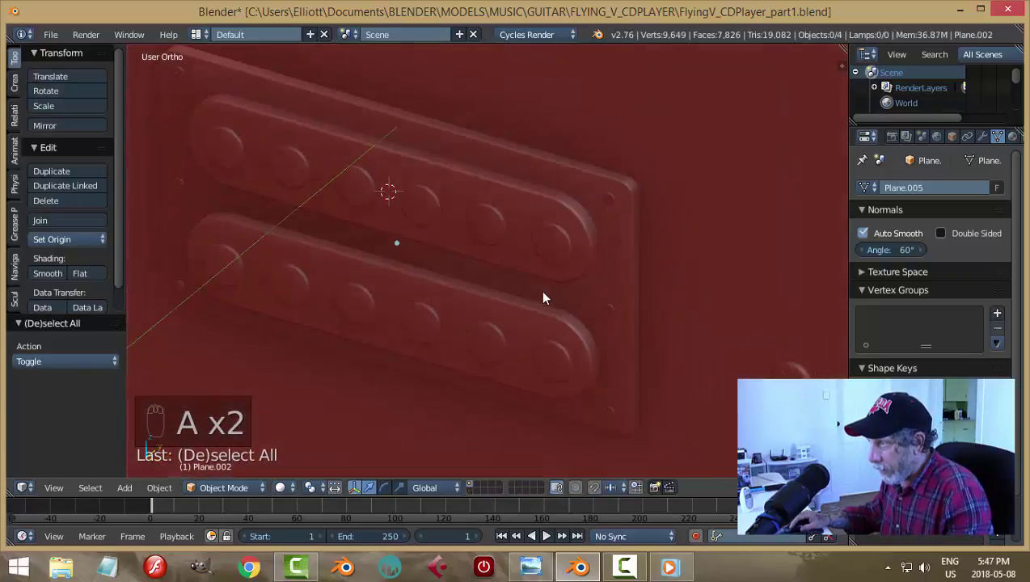
left_click_drag(565, 254, 470, 313)
right_click(470, 313)
left_click_drag(507, 285, 551, 254)
left_click_drag(550, 254, 471, 308)
key("Tab")
key("a")
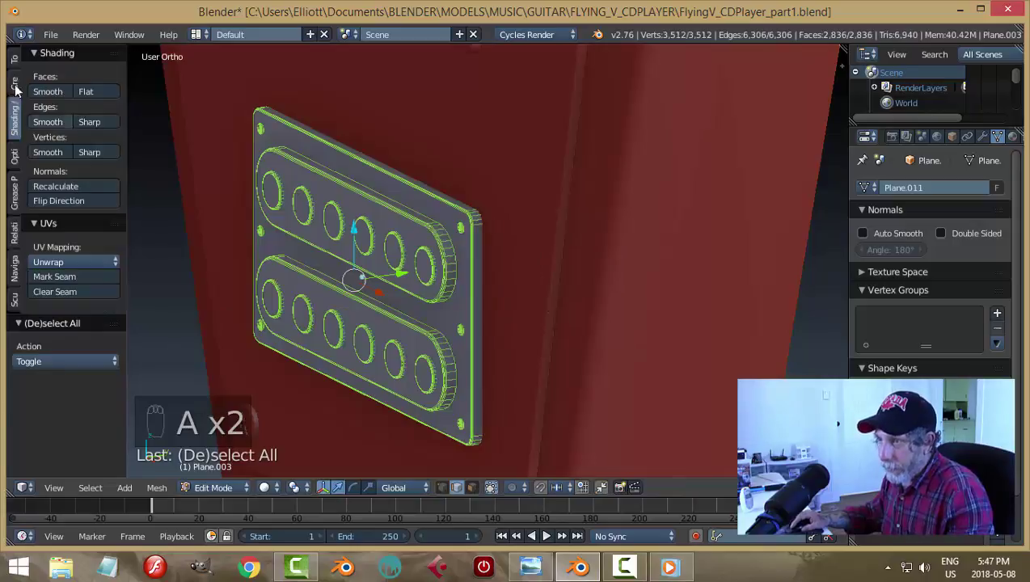
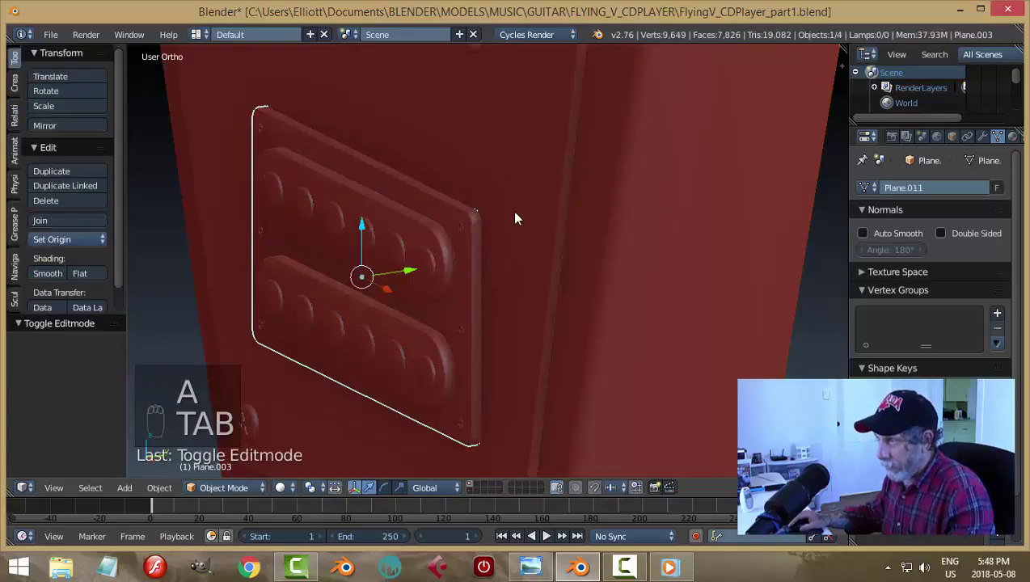
key("a")
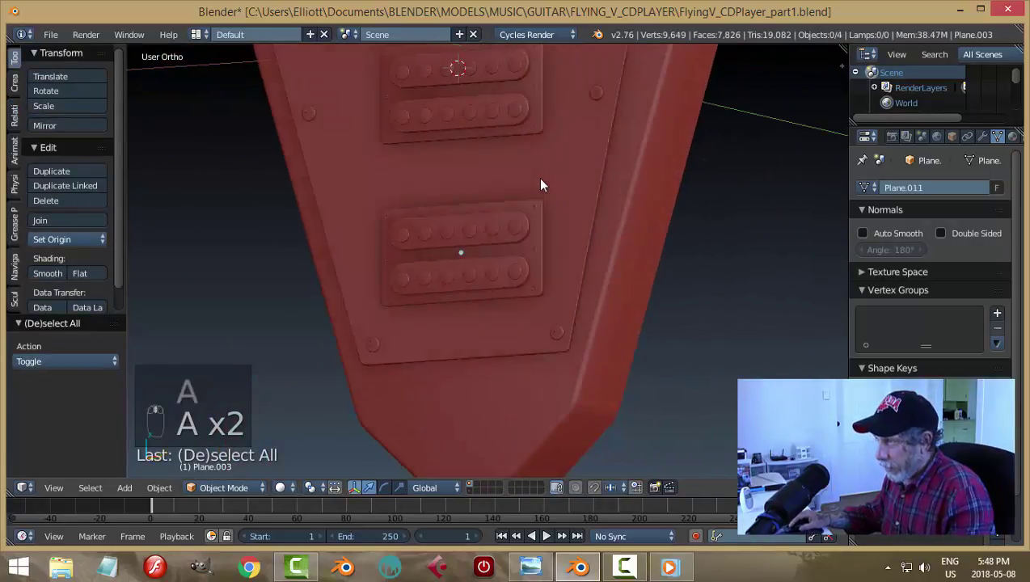
Join both humbucker pickup plates into one object with Ctrl+J and save the file
key("ctrl+s")
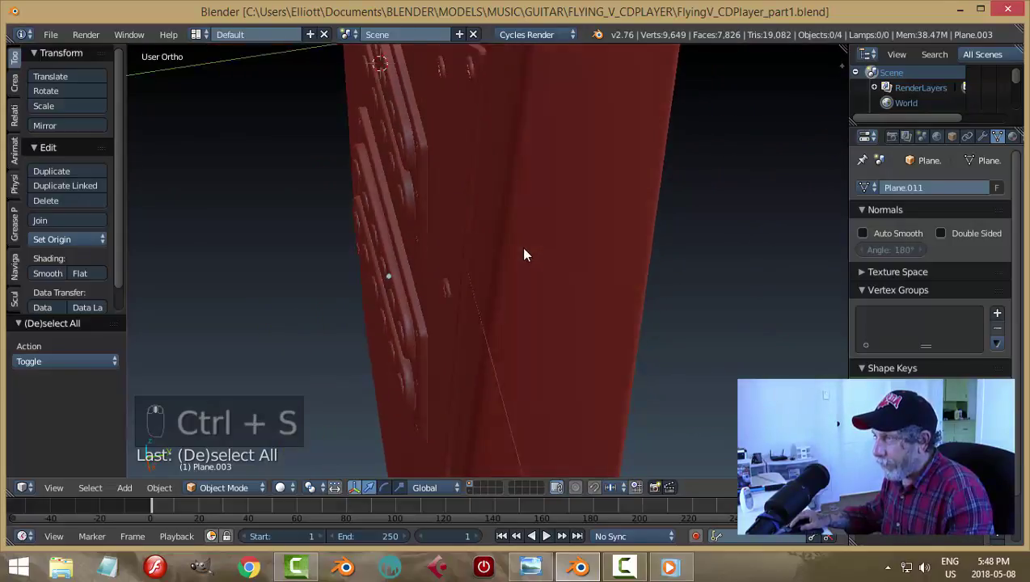
left_click_drag(437, 177, 496, 164)
key("ctrl+j")
key("ctrl+h")
key("a")
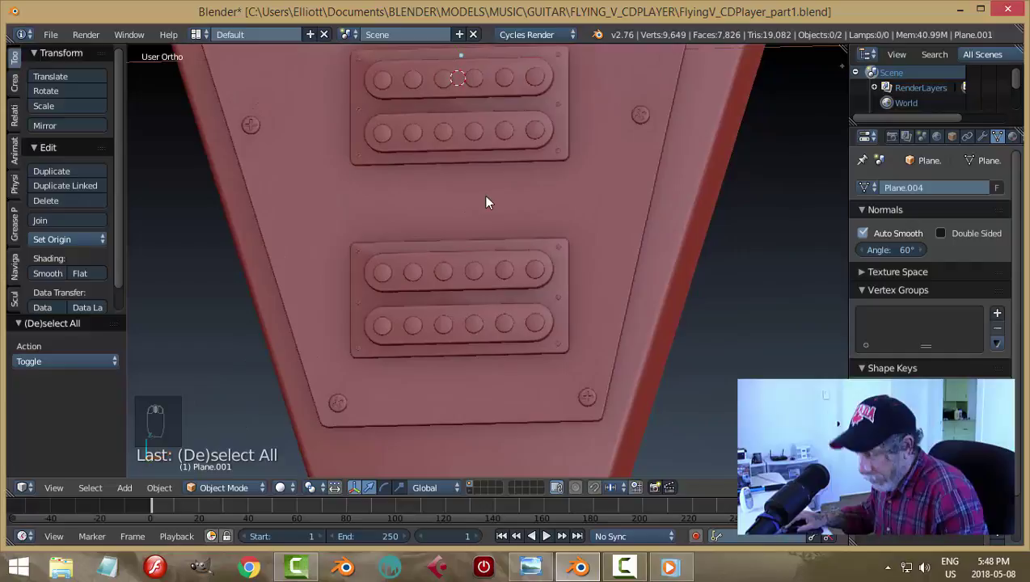
key("ctrl+s")
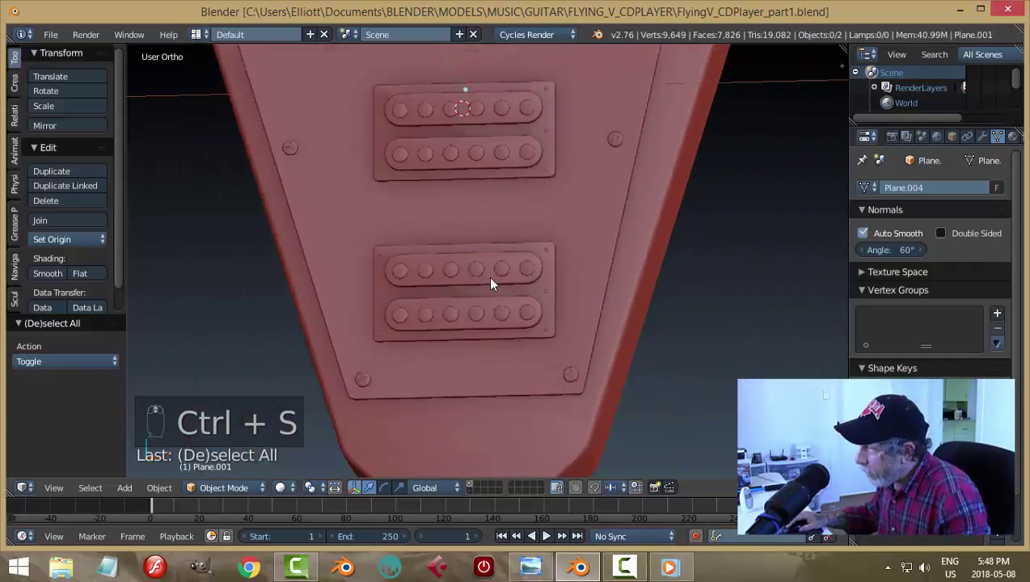
Nudge the joined plates into place on the body, zoom out to the whole guitar and save
left_click_drag(488, 215, 549, 276)
key("a")
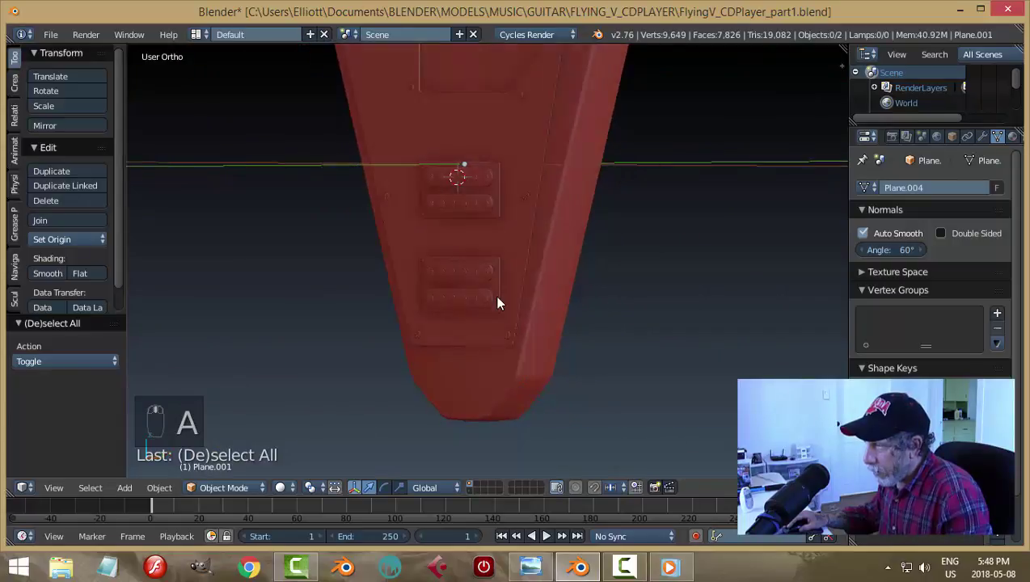
left_click_drag(492, 237, 597, 281)
key("ctrl+z")
key("ctrl+s")
key("a")
middle_click(603, 328)
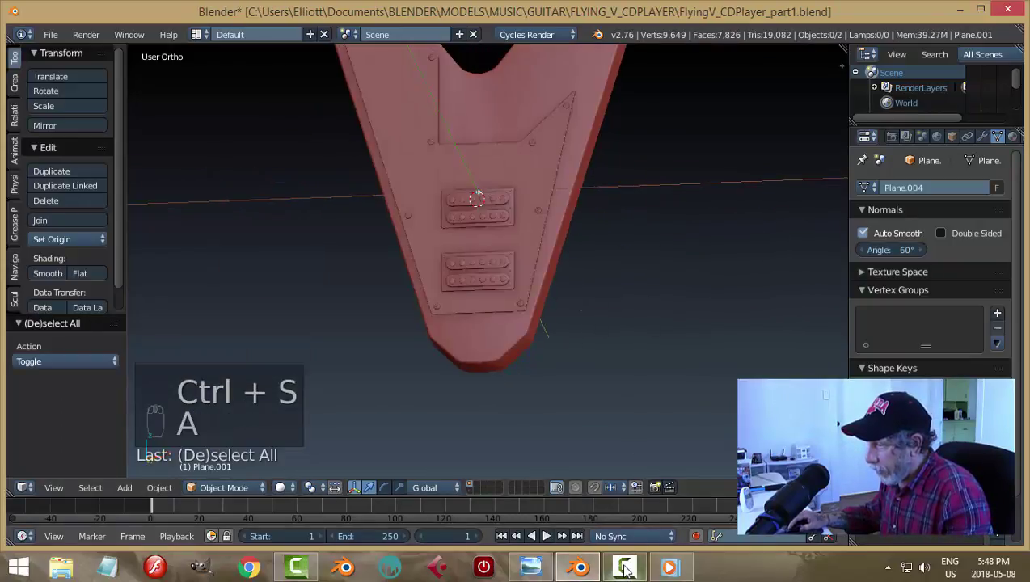